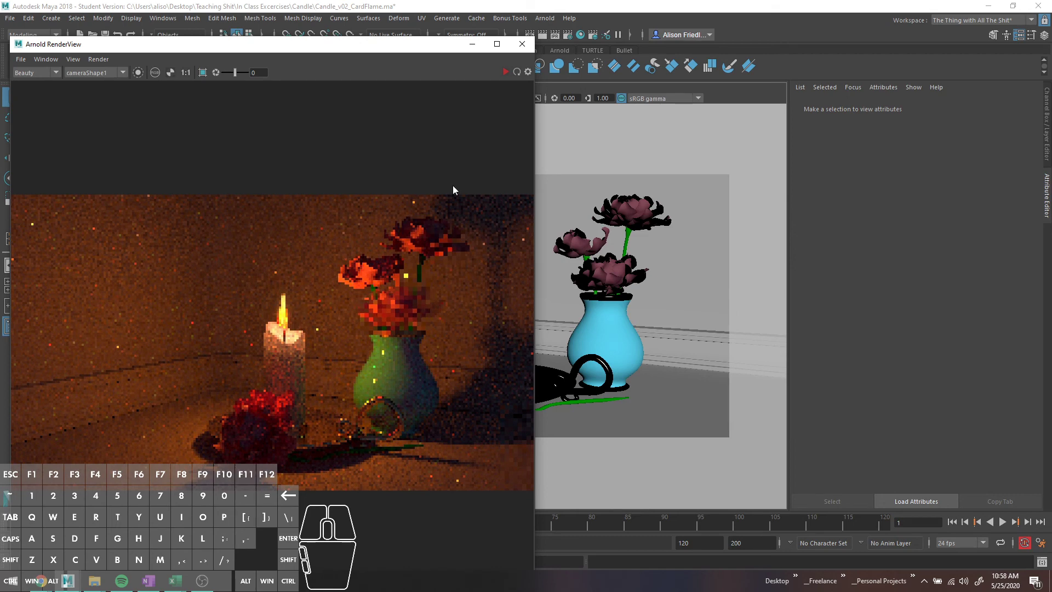
Close the Arnold RenderView preview of the candle-and-vase render.
click(512, 78)
Select the flame card planes pPlane1–3 in the Outliner for removal.
click(480, 45)
click(513, 273)
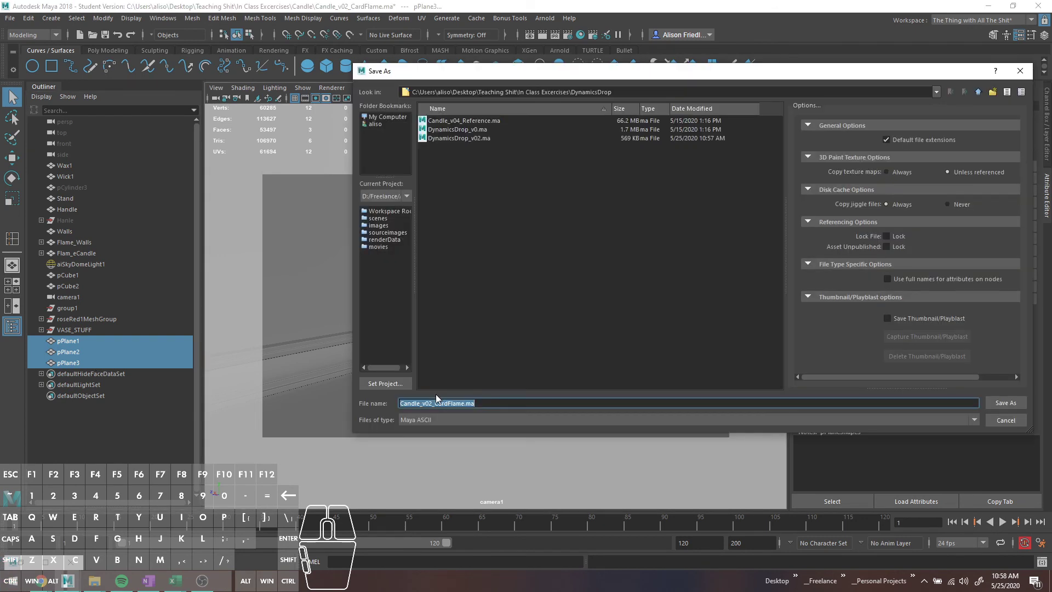
Frame the candle in the persp view before adding the fluid container.
key(a)
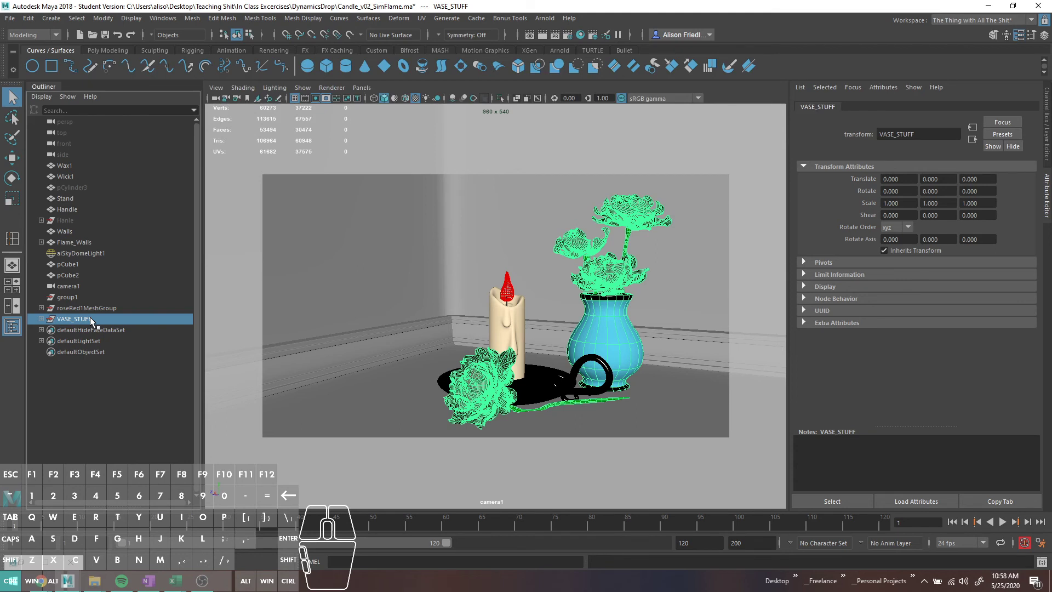
Create the 3D fluid container fluid1 with its omni emitter via Apply.
click(506, 111)
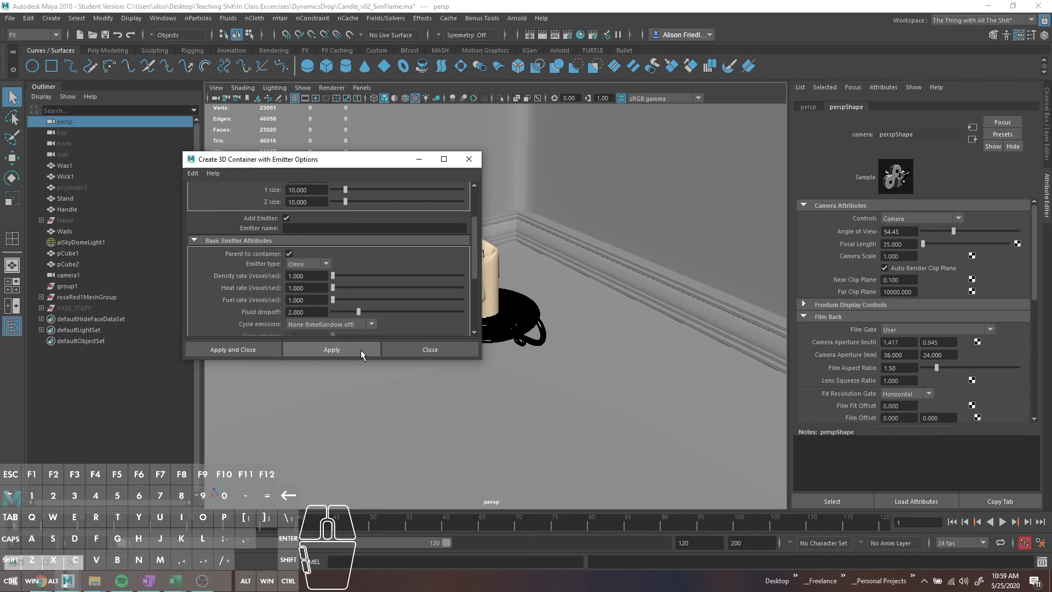
Select fluid1 to edit its shading colour and incandescence ramps.
click(364, 353)
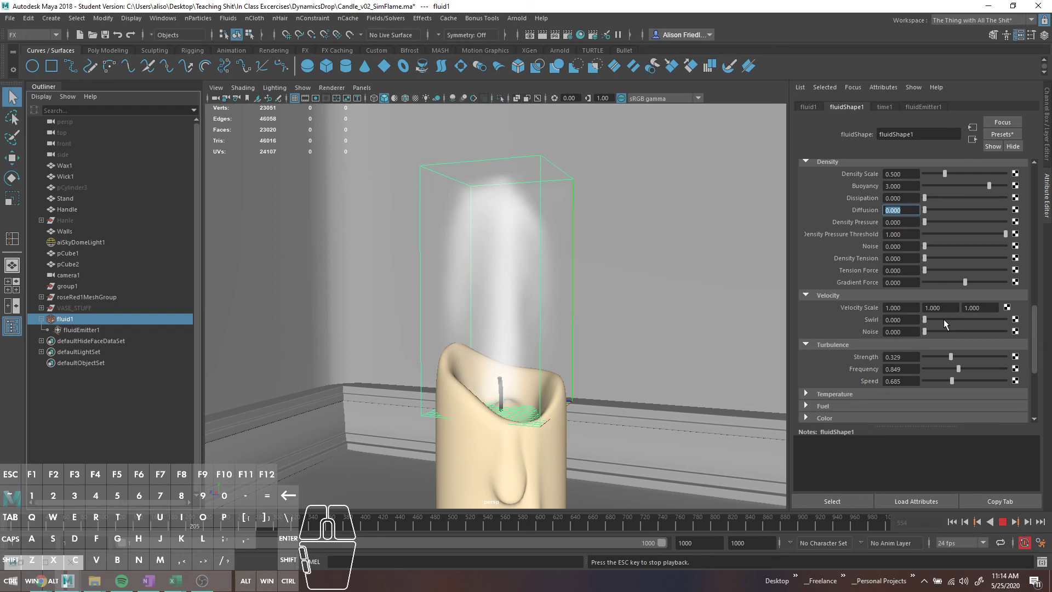
Shift the orange point on the Incandescence ramp so the flame glows orange in Arnold.
drag(550, 564, 229, 410)
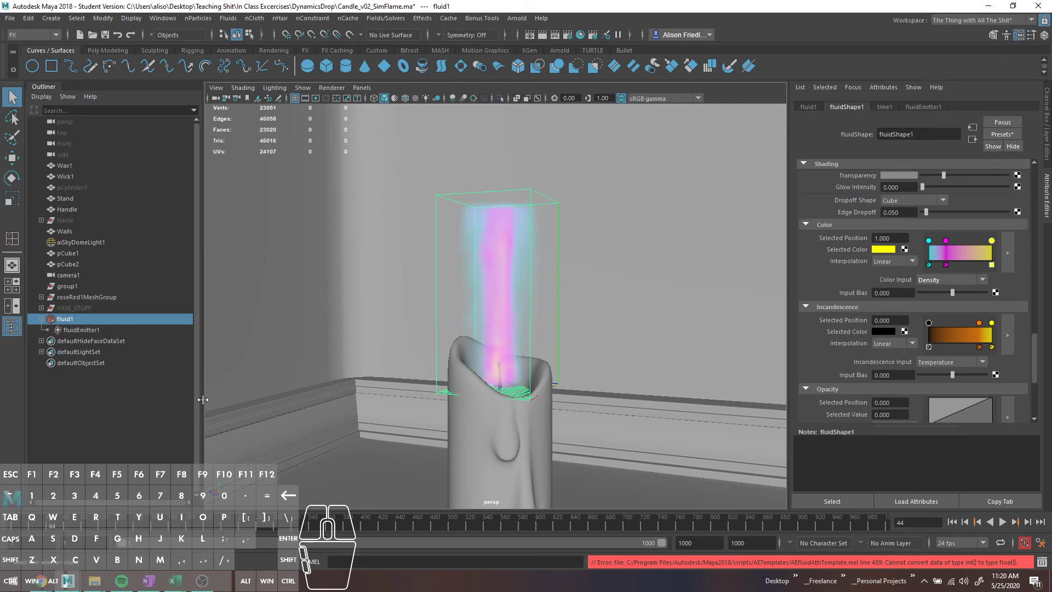
drag(916, 325, 916, 325)
drag(916, 325, 946, 366)
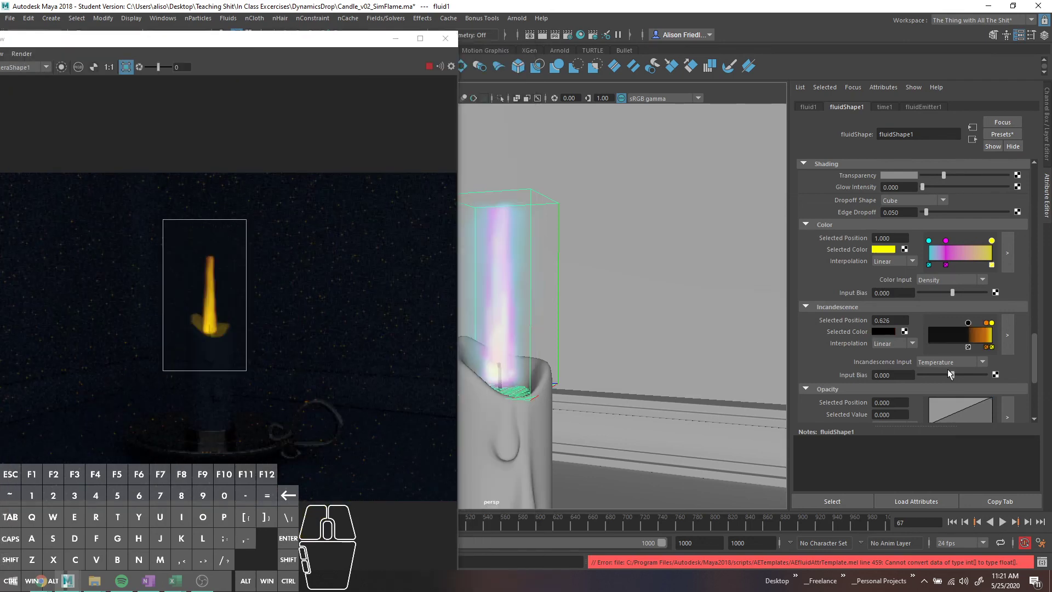
Set the Incandescence Input Bias to 0.664 for a bigger, brighter glow.
click(925, 376)
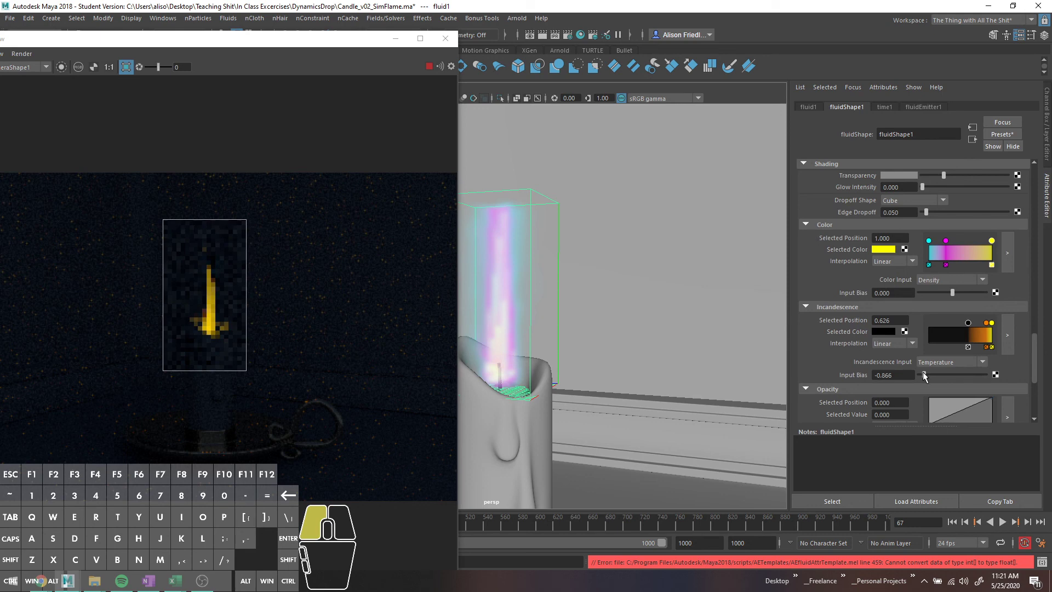
click(964, 372)
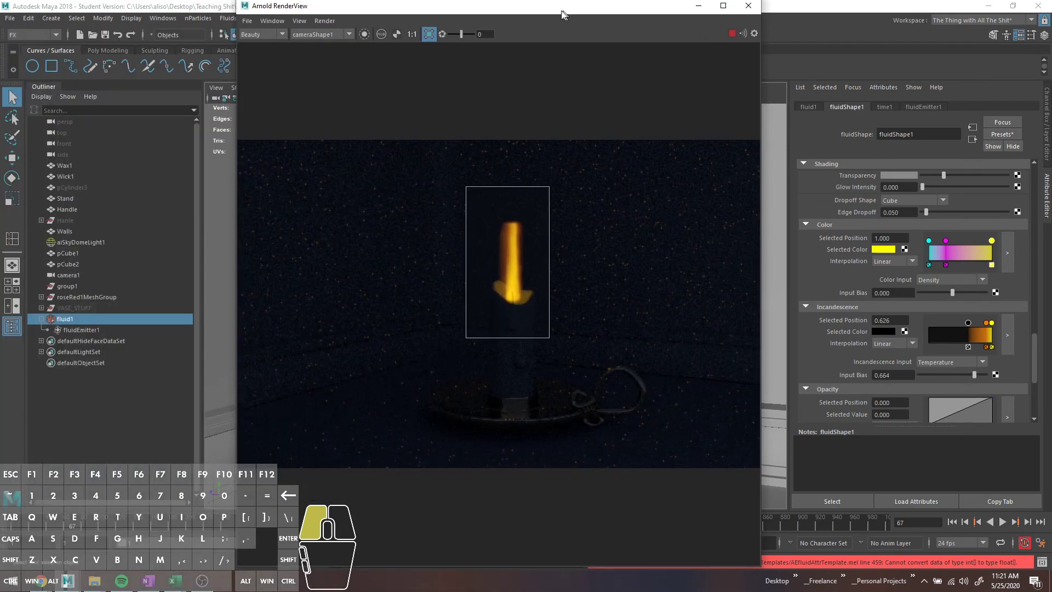
Inspect fluidEmitter1's 400% rate and heat of 5 per voxel, then reselect fluid1.
click(91, 333)
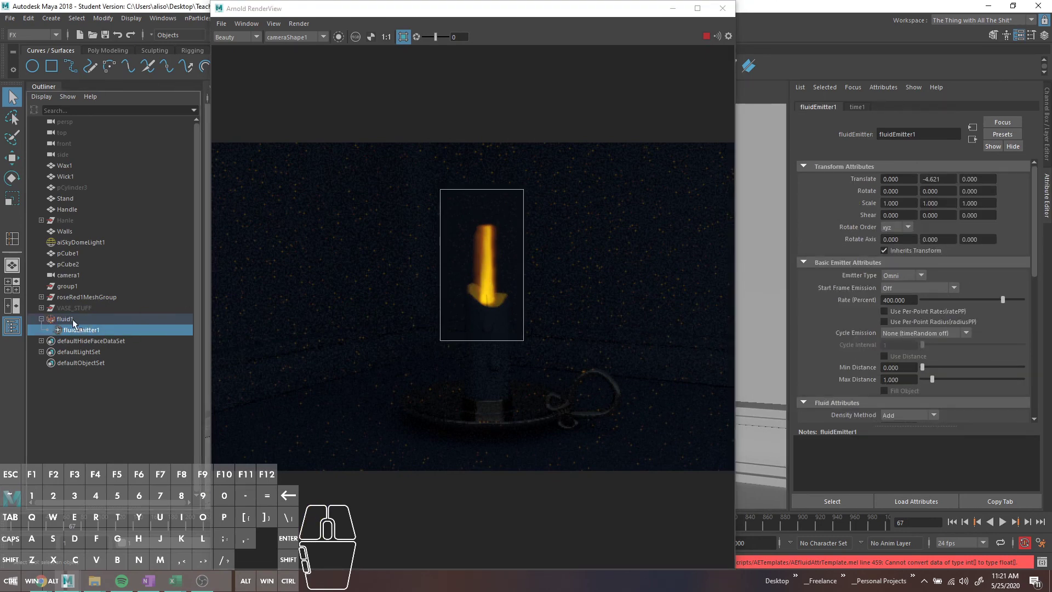
click(74, 321)
click(79, 329)
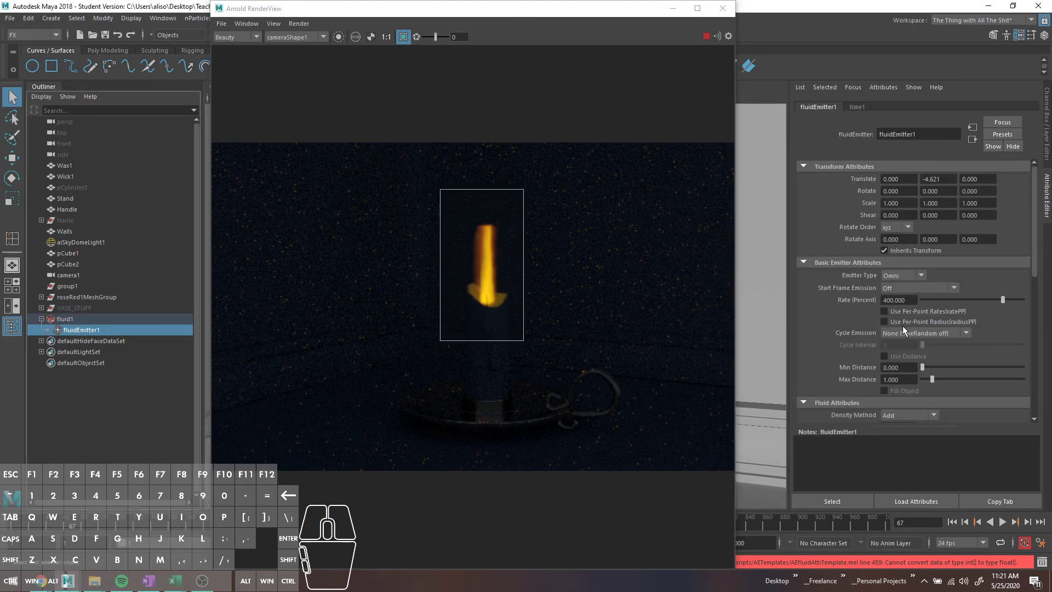
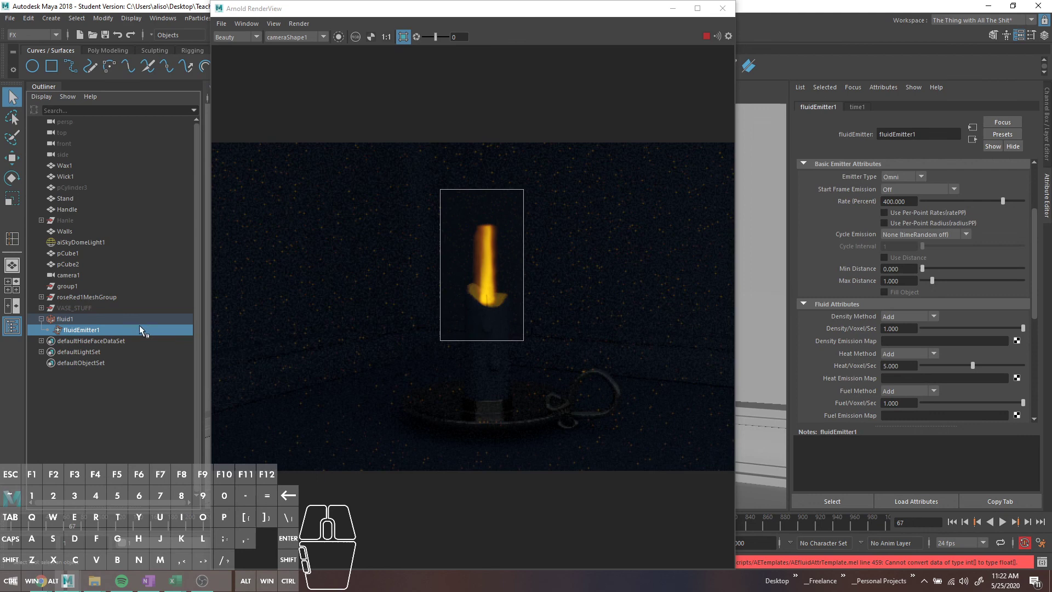
click(120, 321)
drag(449, 20, 369, 16)
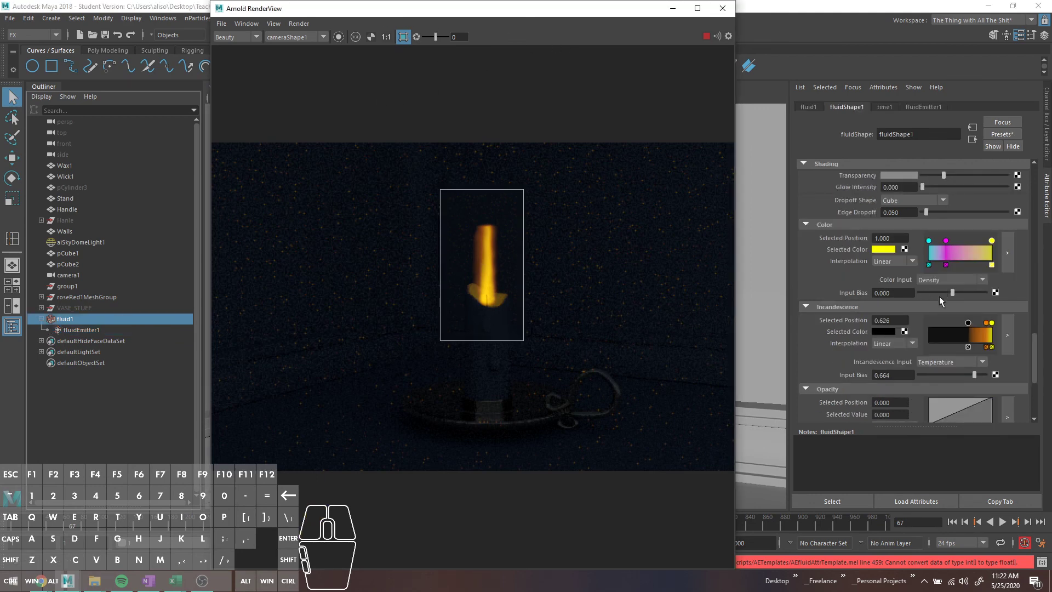
Raise fluidShape1's temperature dissipation to 1 and replay the simulation to check the flame.
scroll(up, 3)
scroll(up, 3)
scroll(down, 3)
click(815, 333)
scroll(up, 3)
scroll(down, 3)
scroll(down, 3)
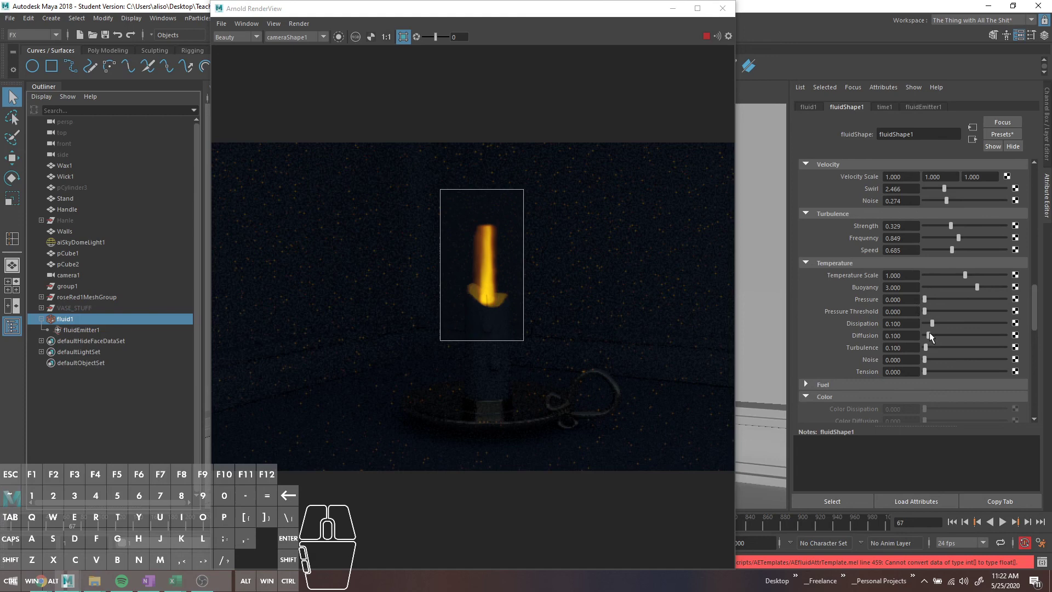
drag(935, 325, 979, 329)
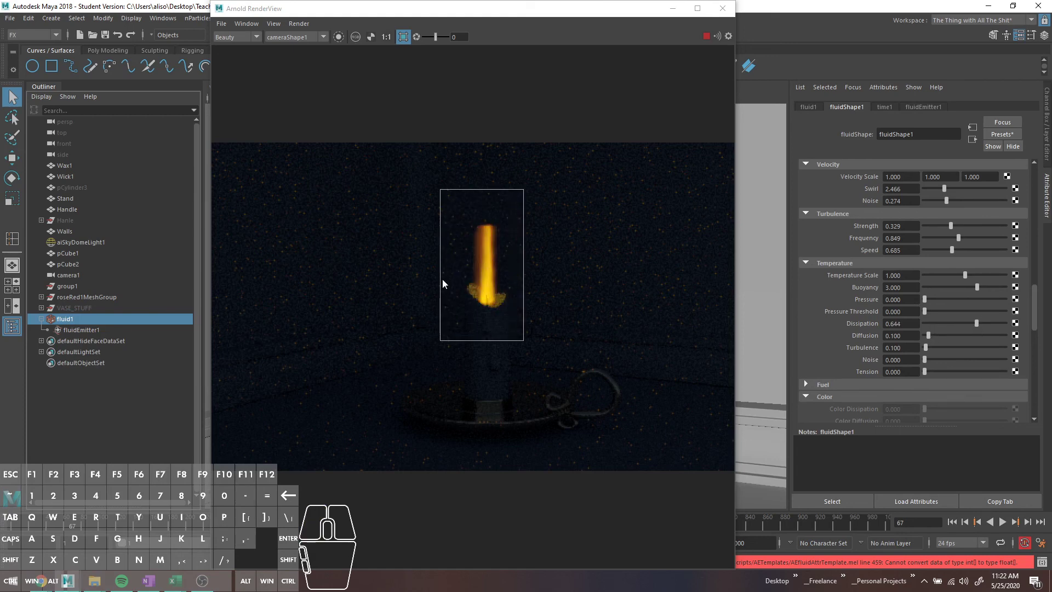
click(1004, 521)
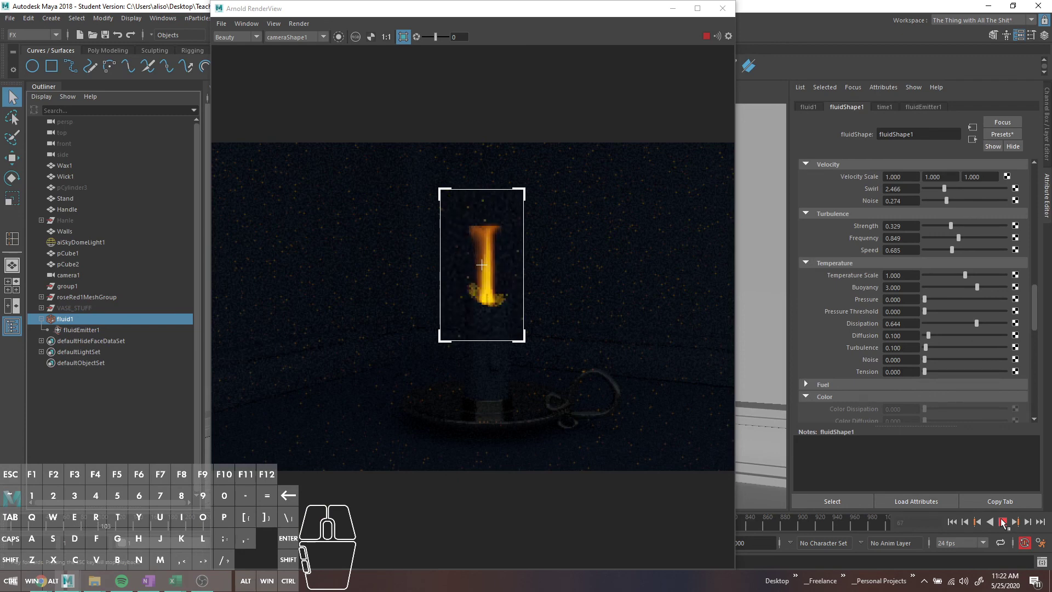
click(1003, 521)
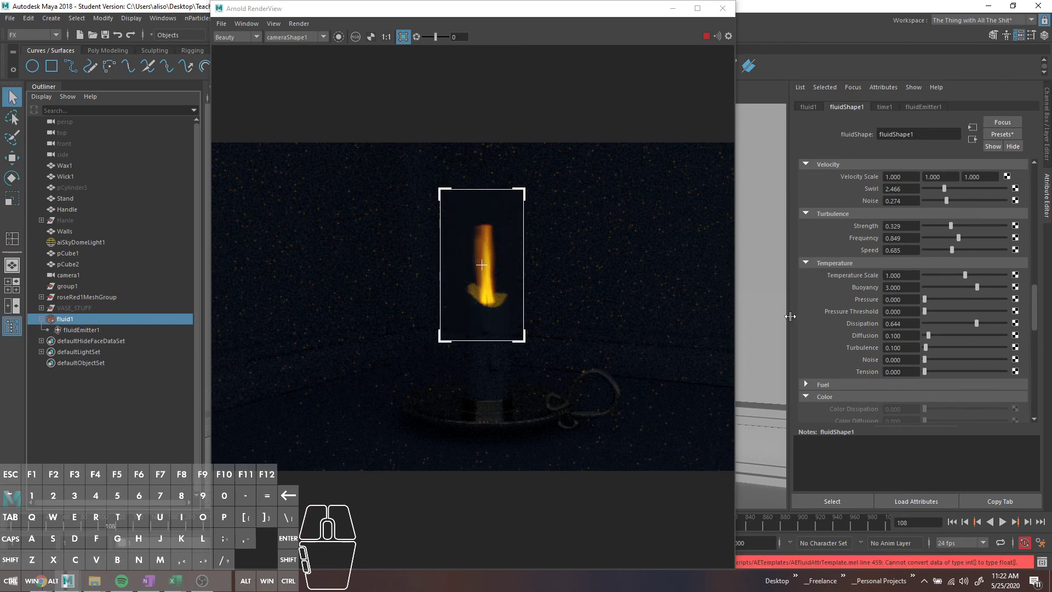
Set temperature dissipation to 3 and replay so the flame tapers to a narrower tip.
drag(979, 327, 642, 316)
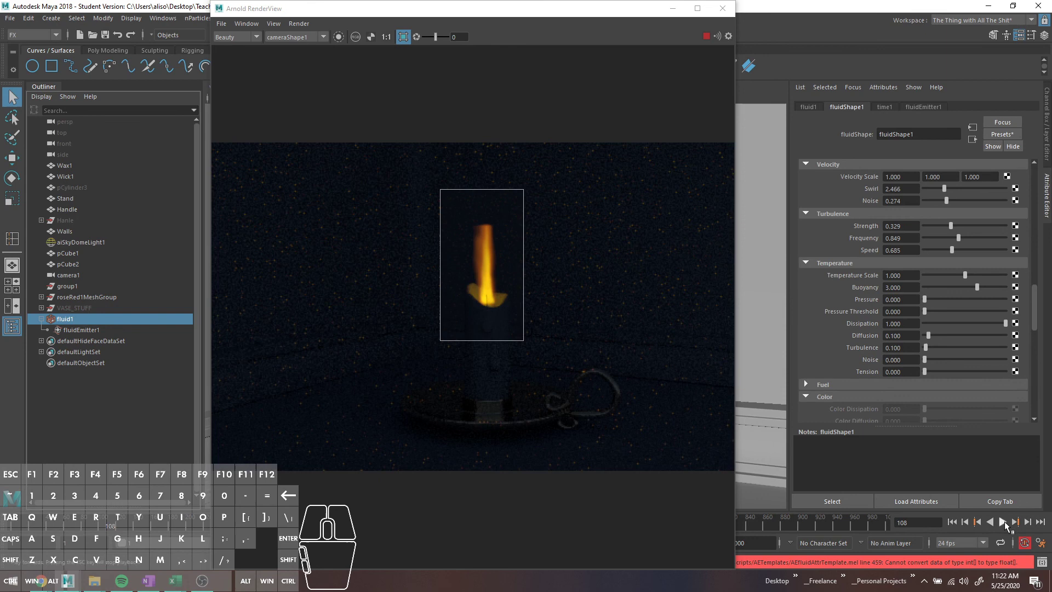
click(1005, 525)
click(1005, 525)
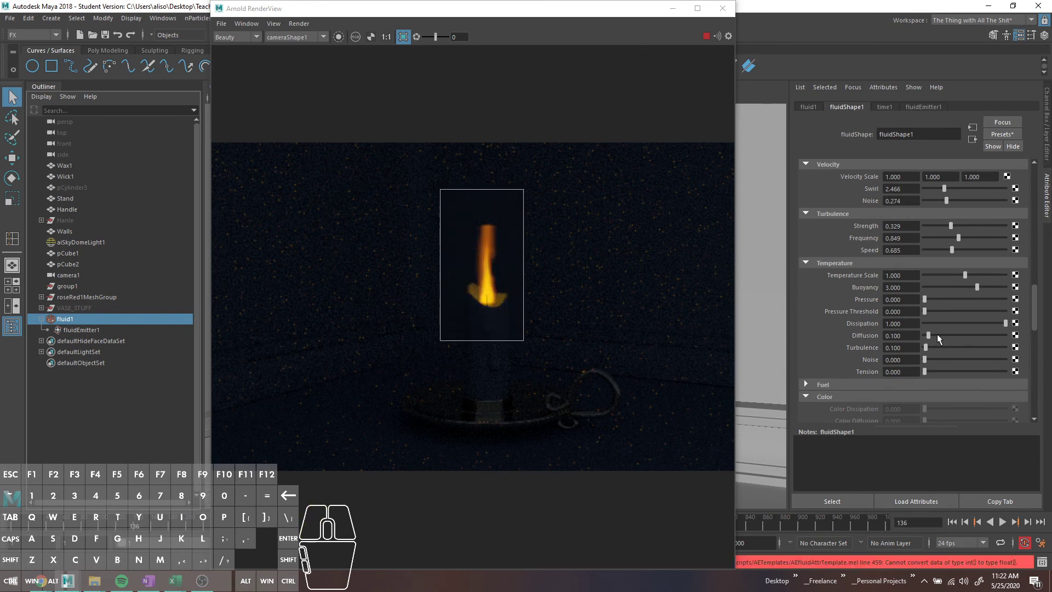
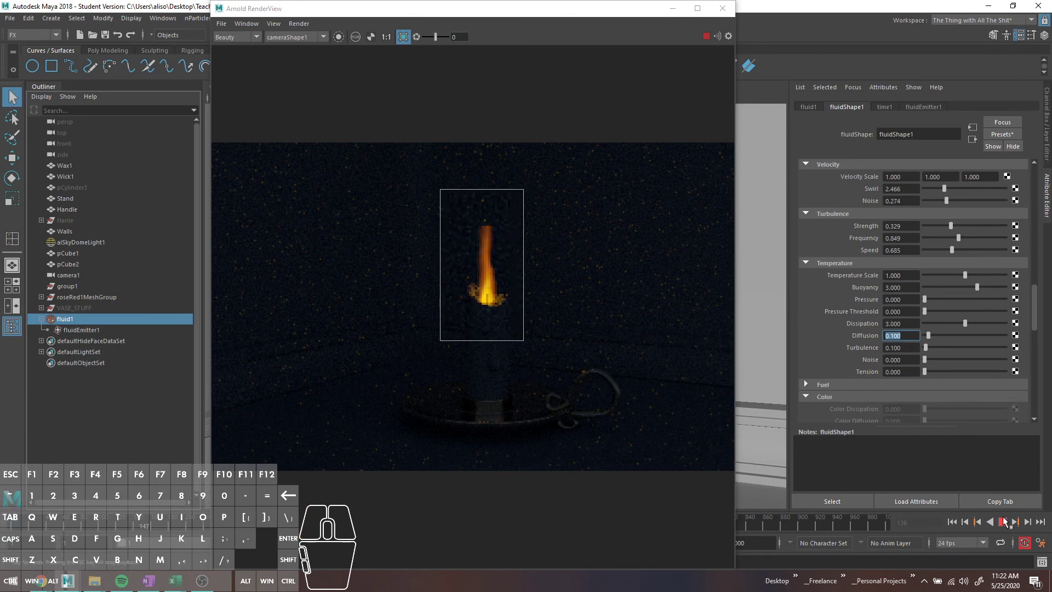
click(1007, 520)
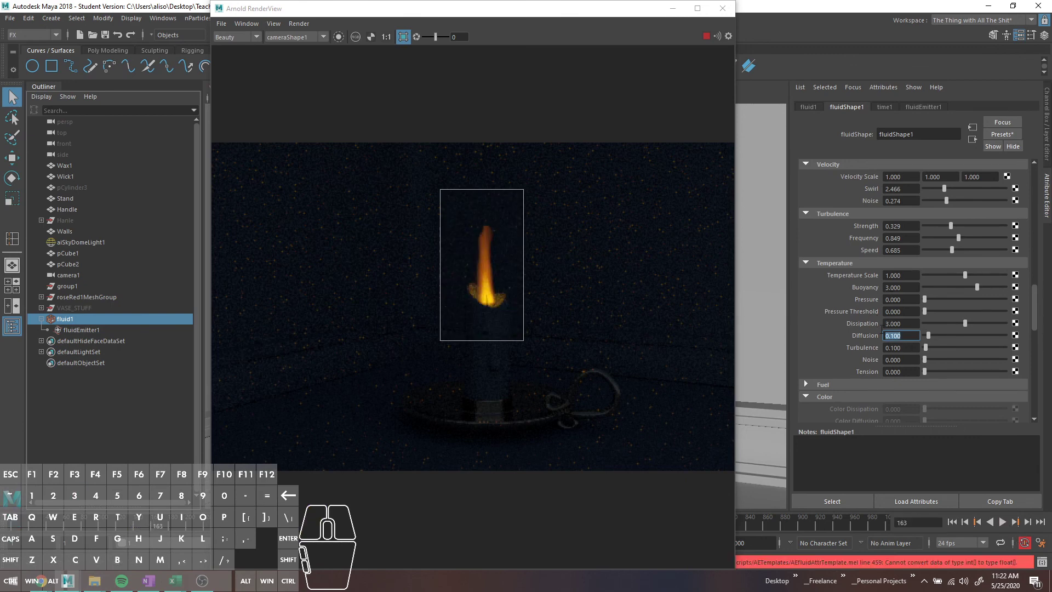
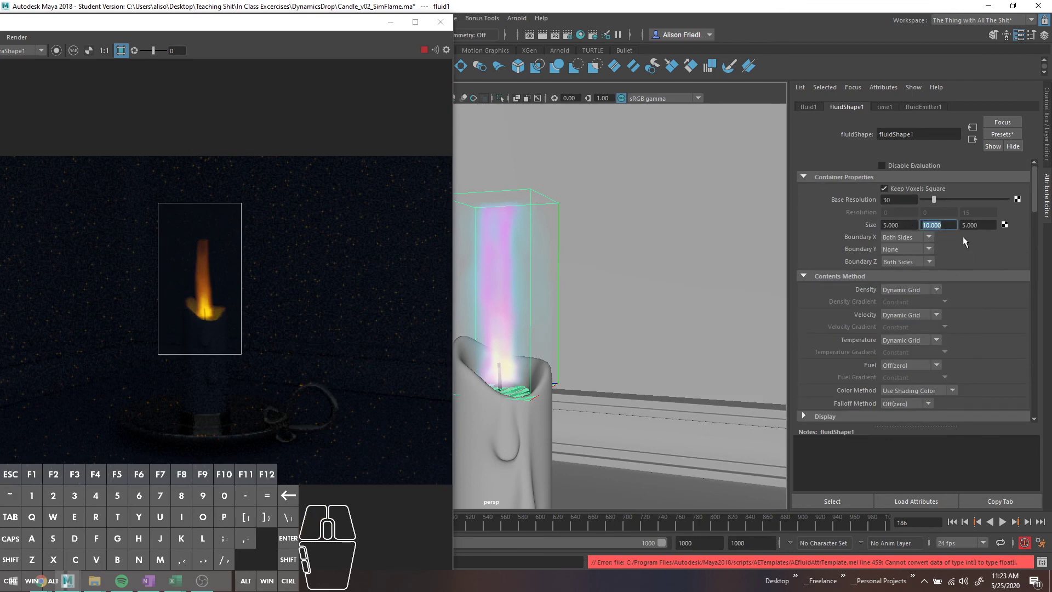
Confirm the taller container height of 15 and enlarge the render region around the flame.
key(Return)
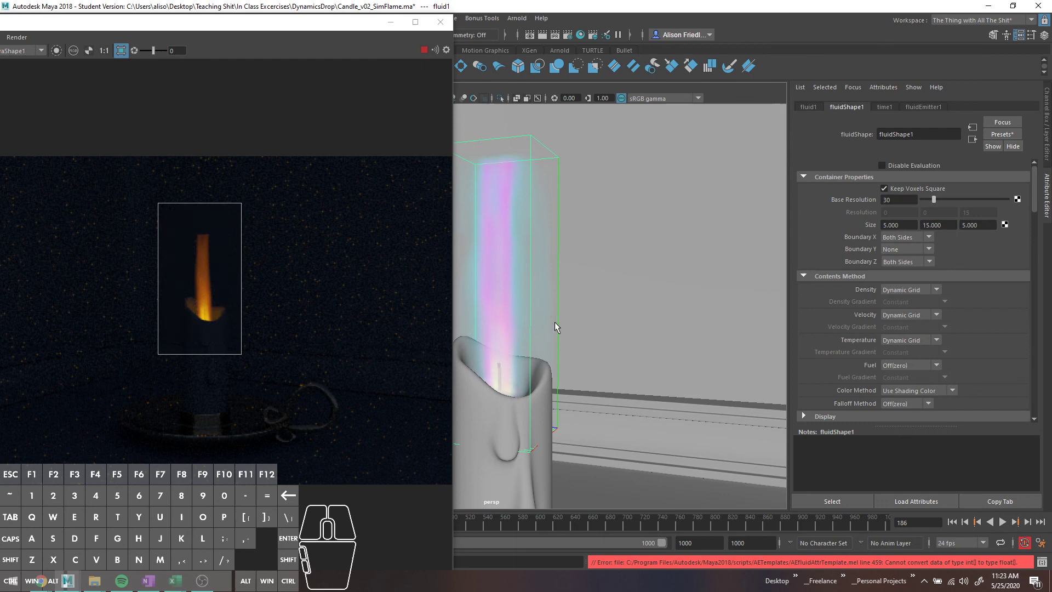
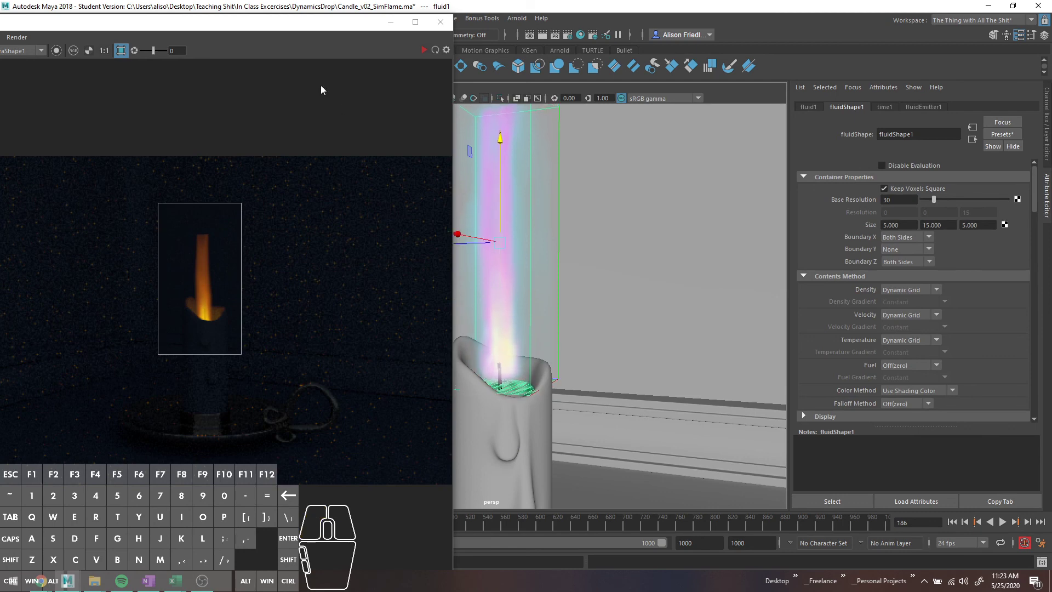
click(426, 54)
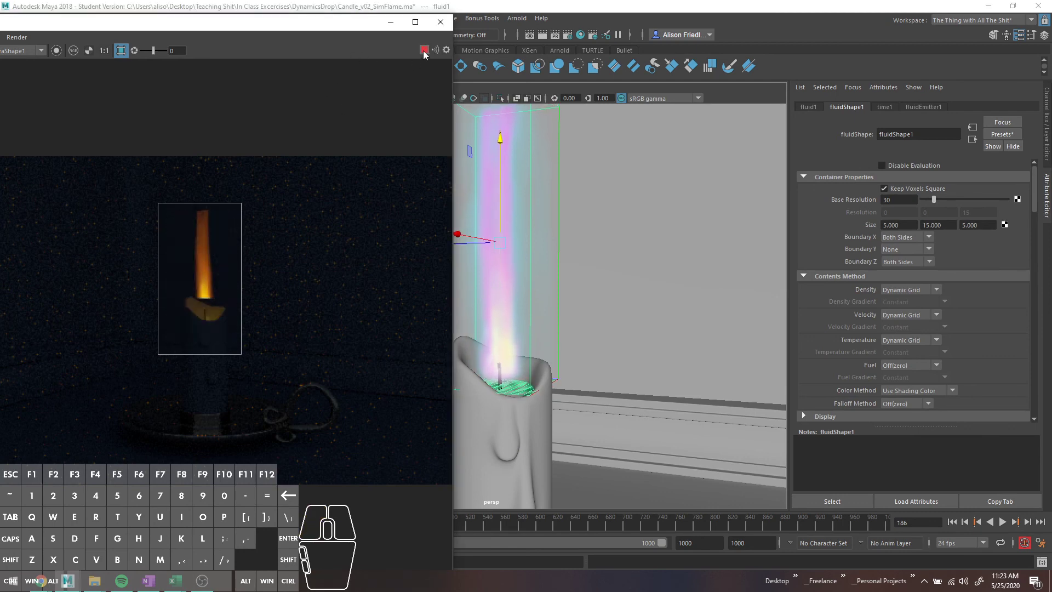
click(1002, 525)
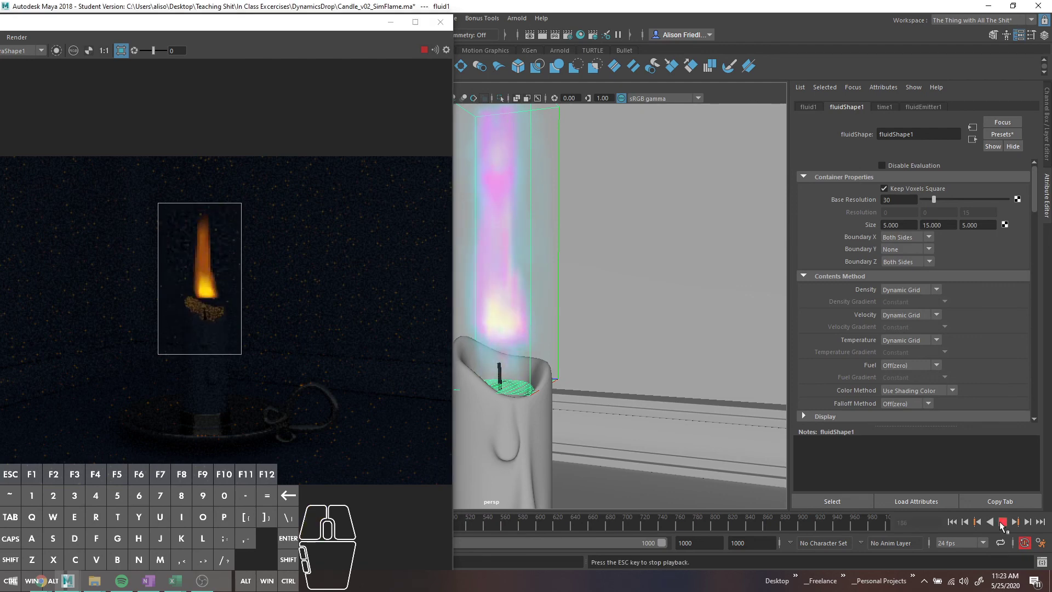
click(1002, 525)
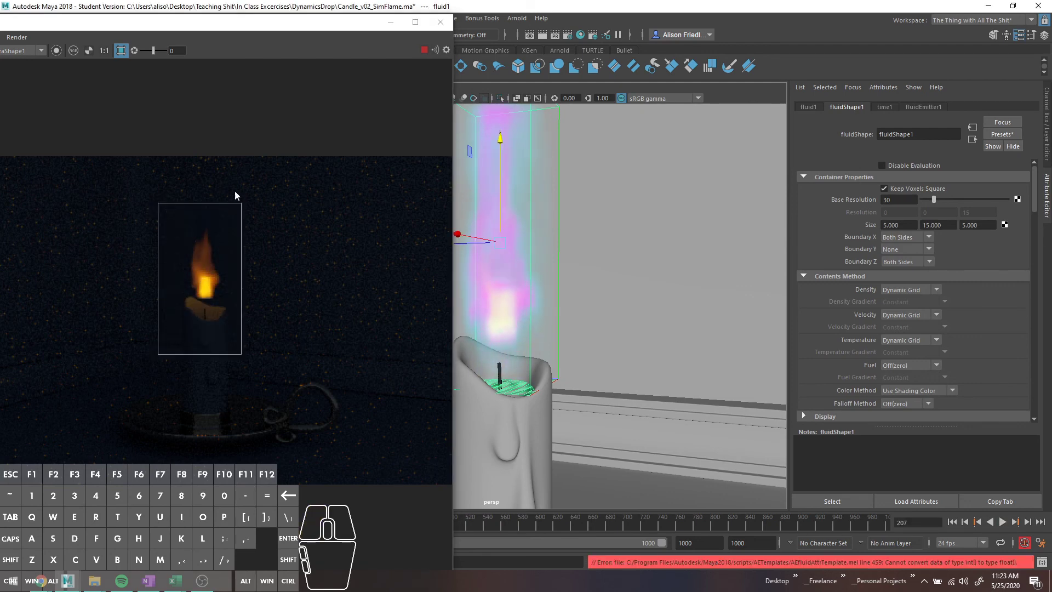
drag(241, 206, 253, 171)
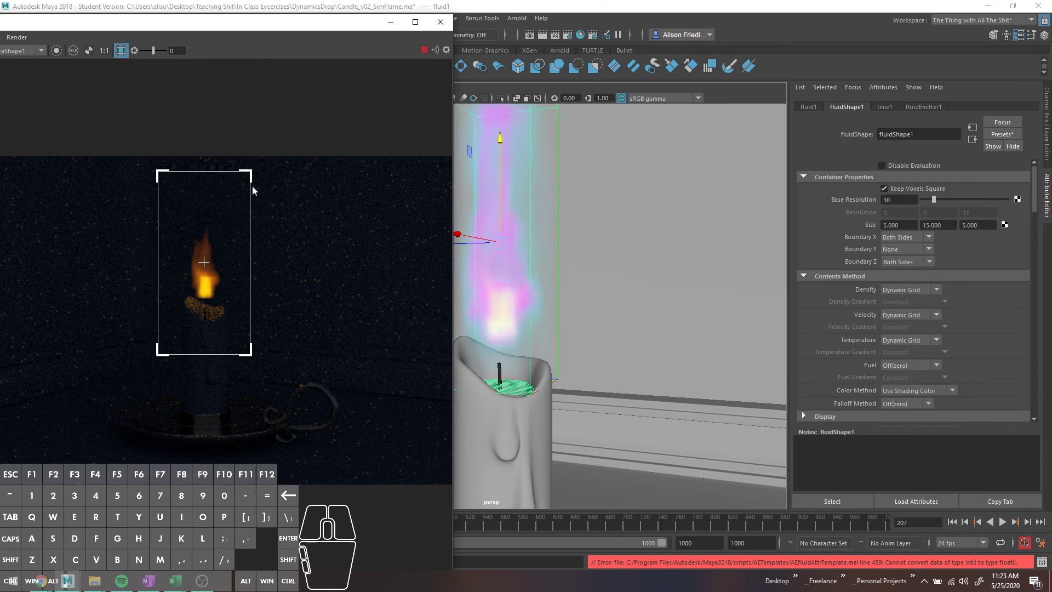
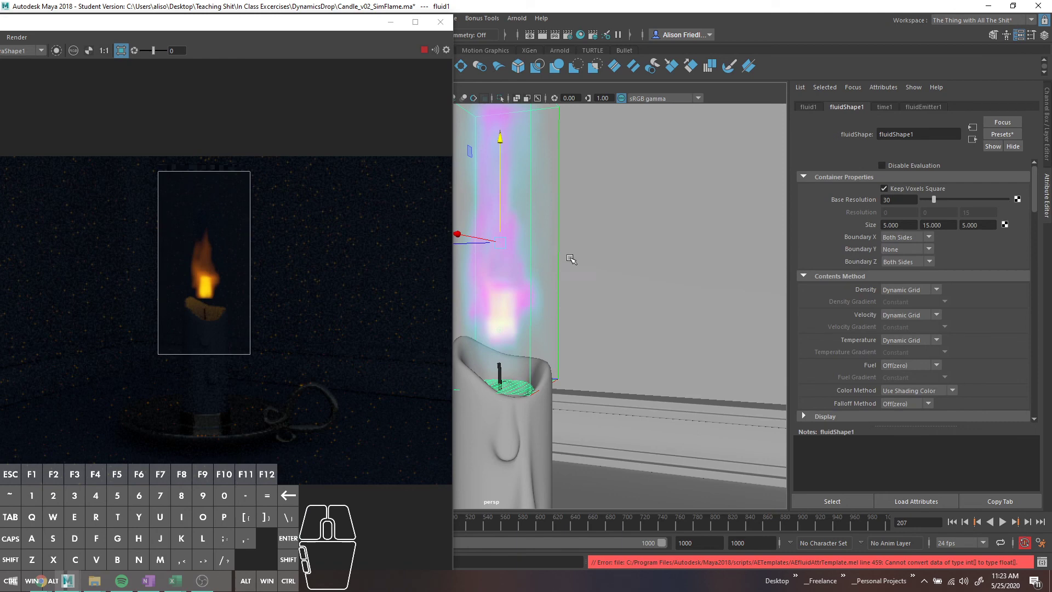
Check the bright yellow Incandescence ramp marker and bring the whole Arnold render into view.
scroll(down, 3)
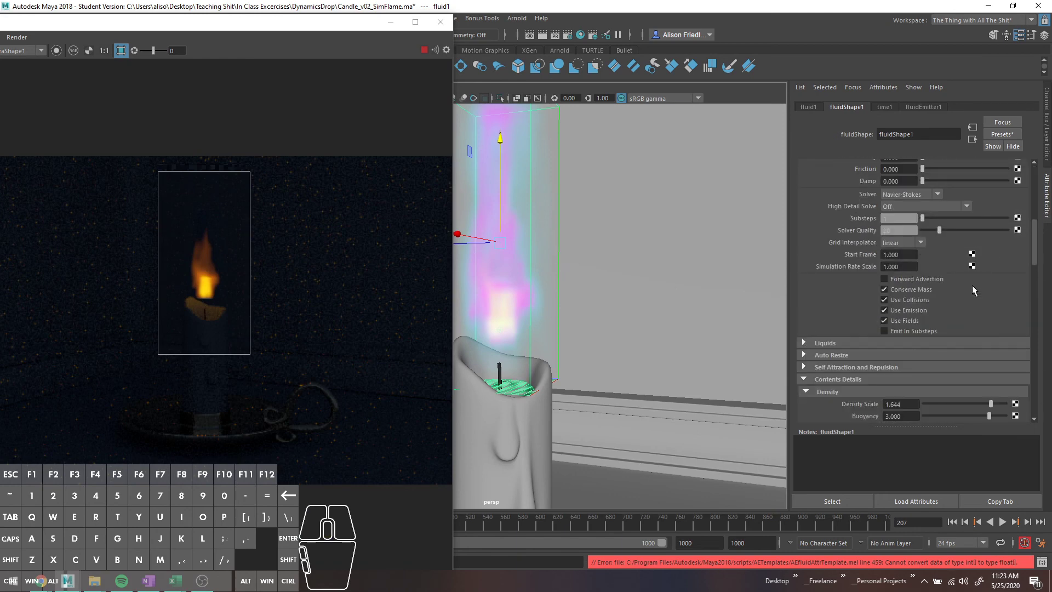
scroll(down, 3)
scroll(down, 3)
scroll(up, 3)
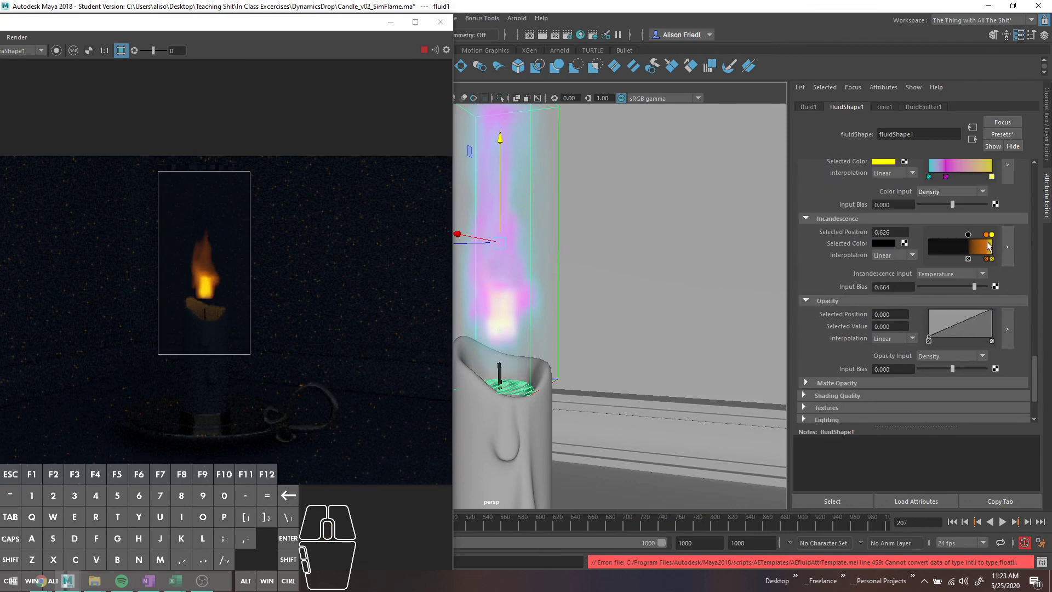
click(994, 239)
click(995, 239)
click(995, 239)
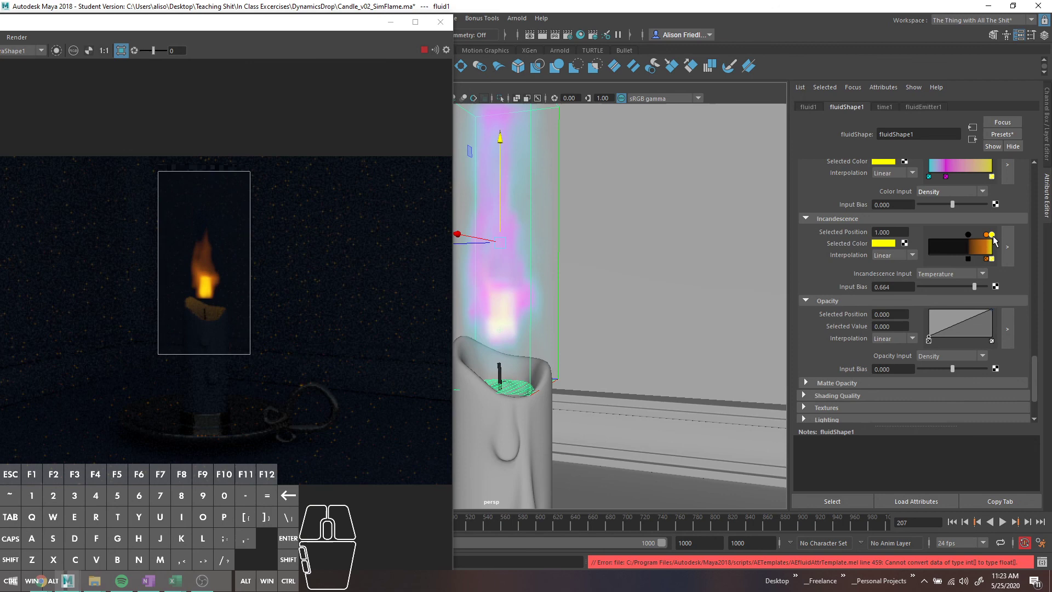
click(885, 247)
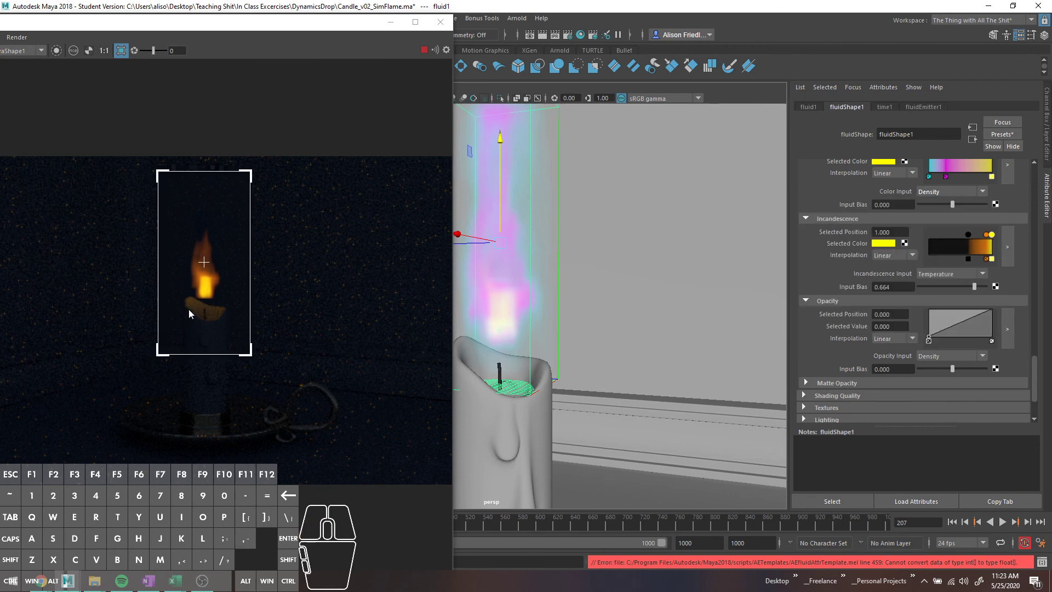
click(226, 25)
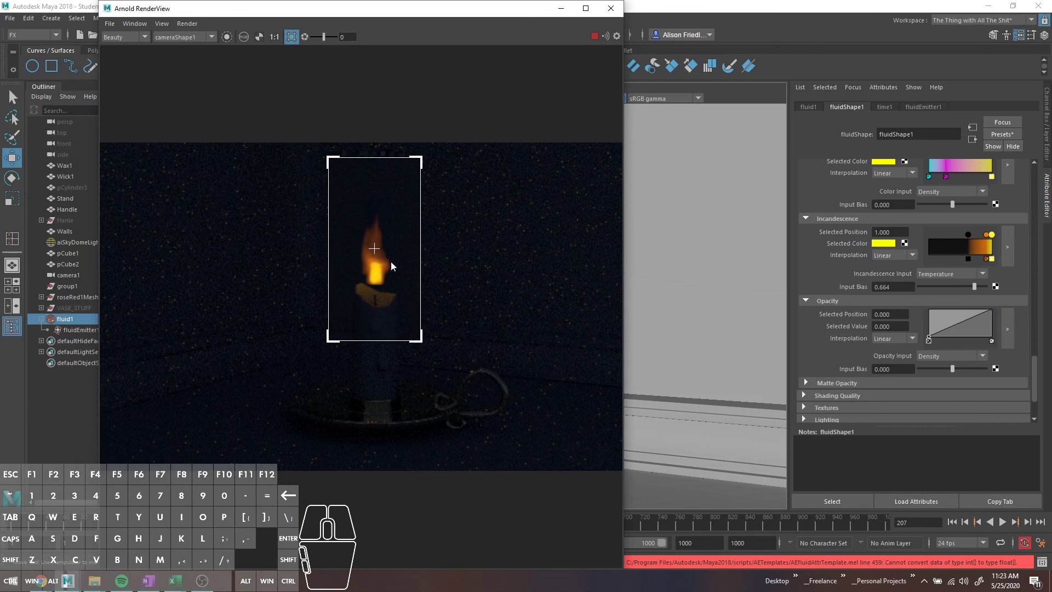
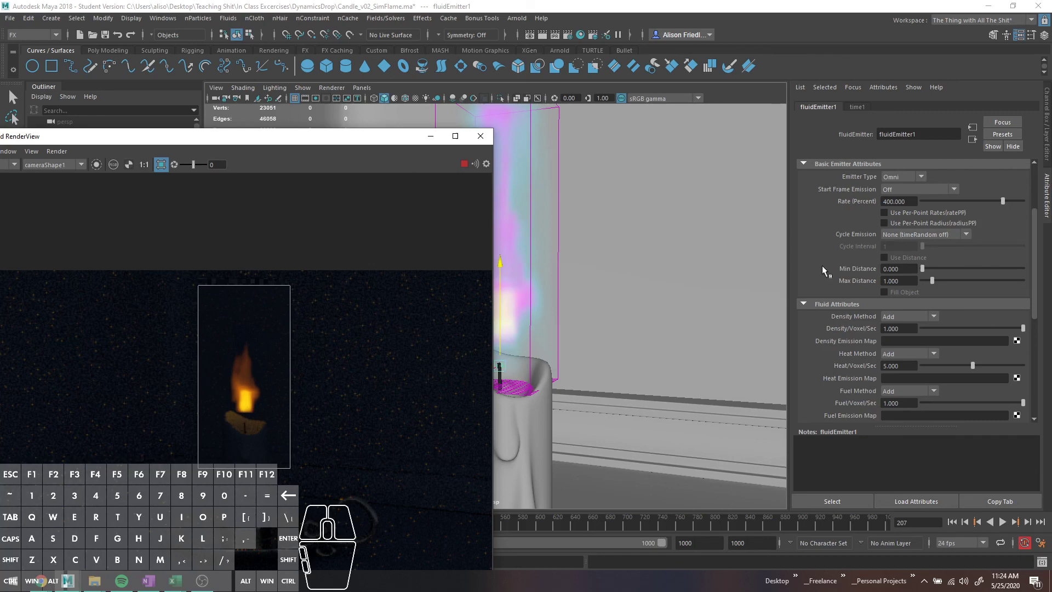
Close the Arnold RenderView and reselect fluid1's shading attributes.
drag(875, 289, 863, 286)
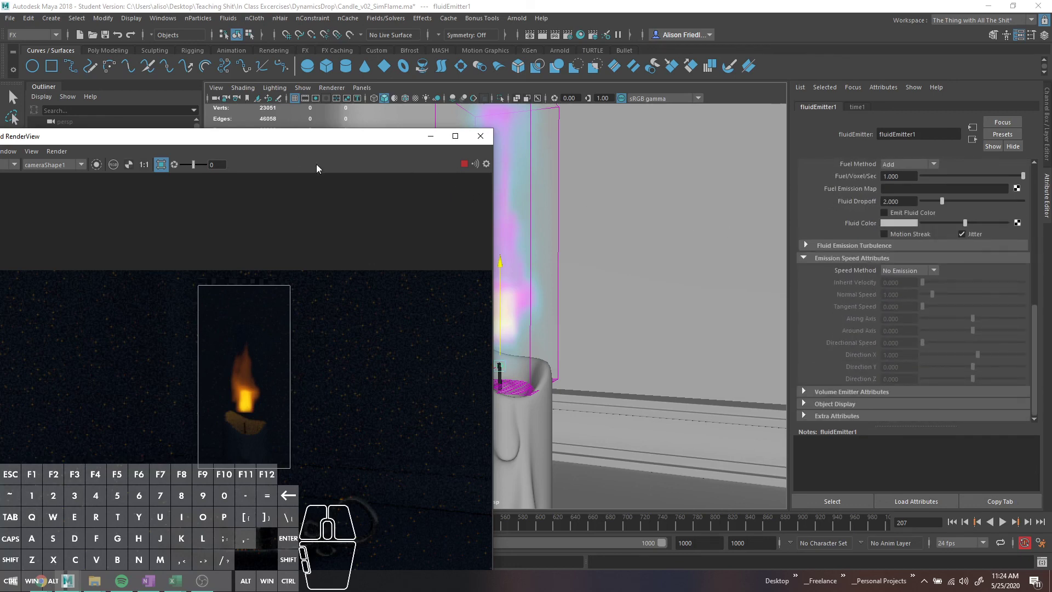
click(472, 166)
click(468, 167)
click(468, 167)
click(431, 140)
scroll(down, 3)
scroll(up, 3)
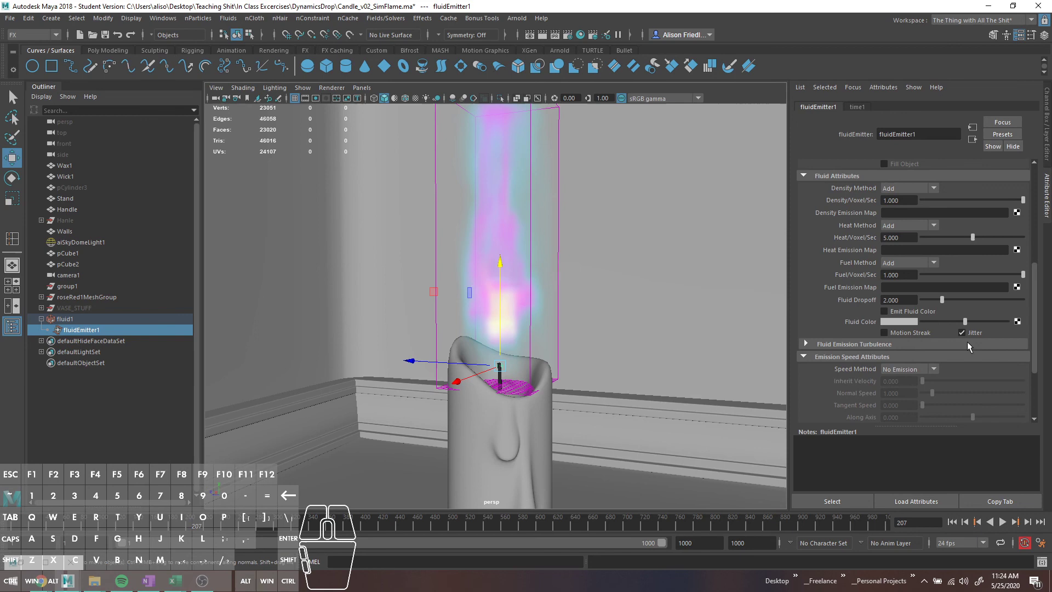
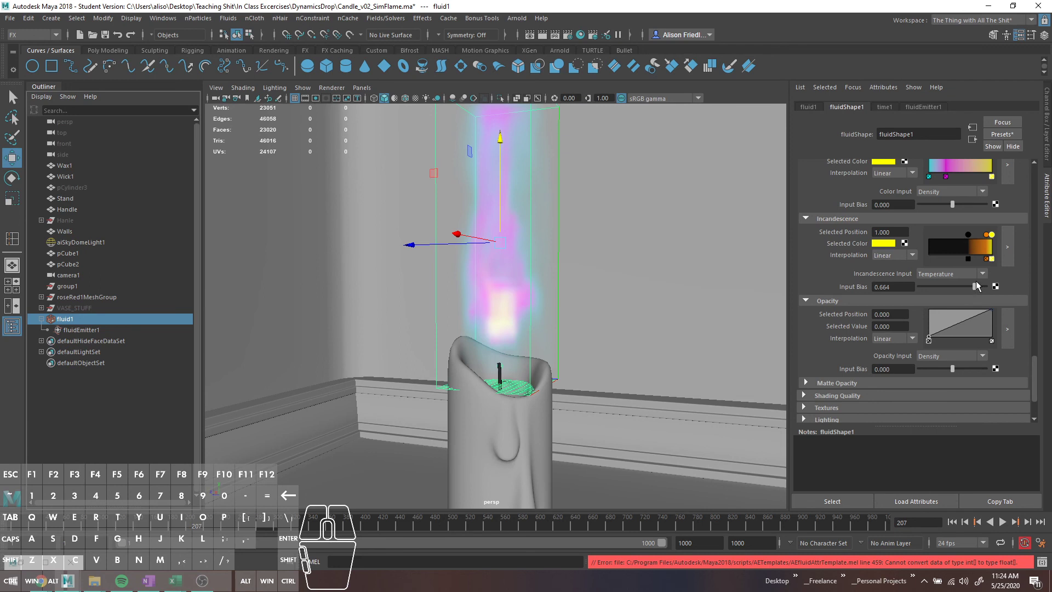
Rework the Incandescence ramp markers and set Color Input to Temperature for a cyan upper flame.
drag(969, 237, 909, 249)
click(988, 240)
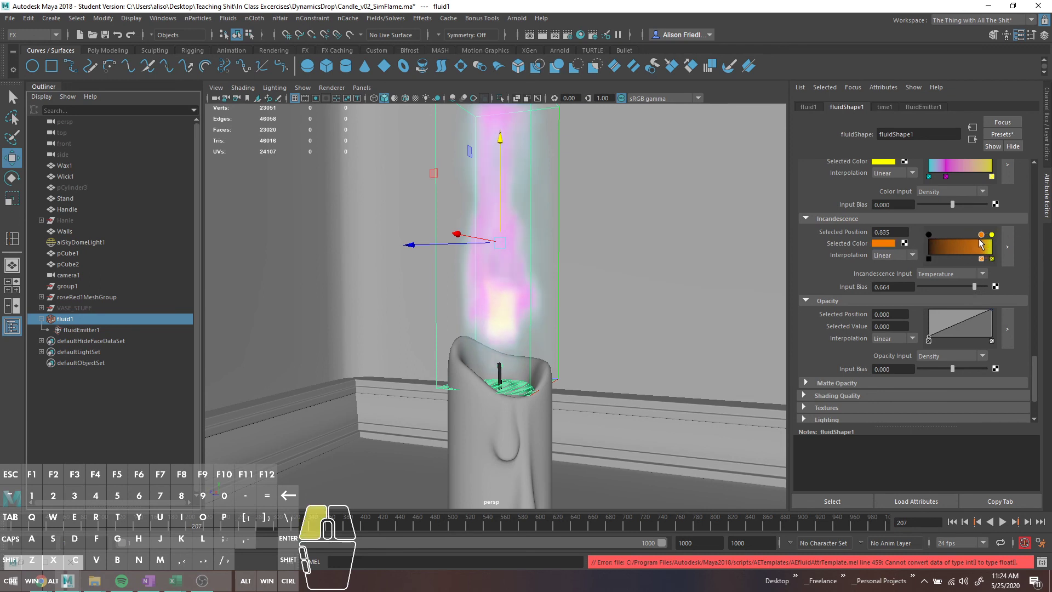
scroll(up, 3)
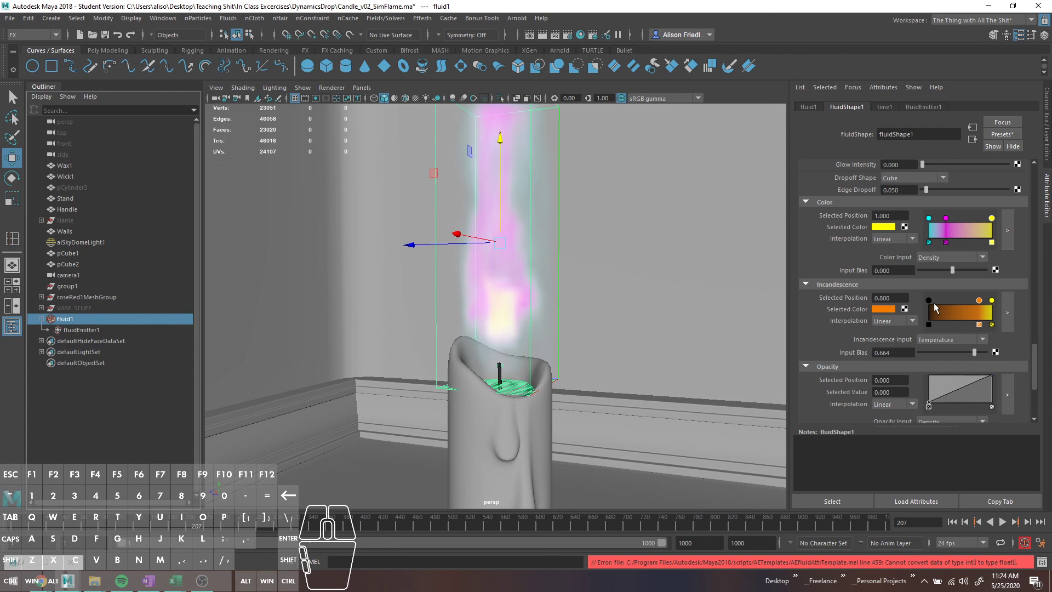
drag(931, 304, 959, 303)
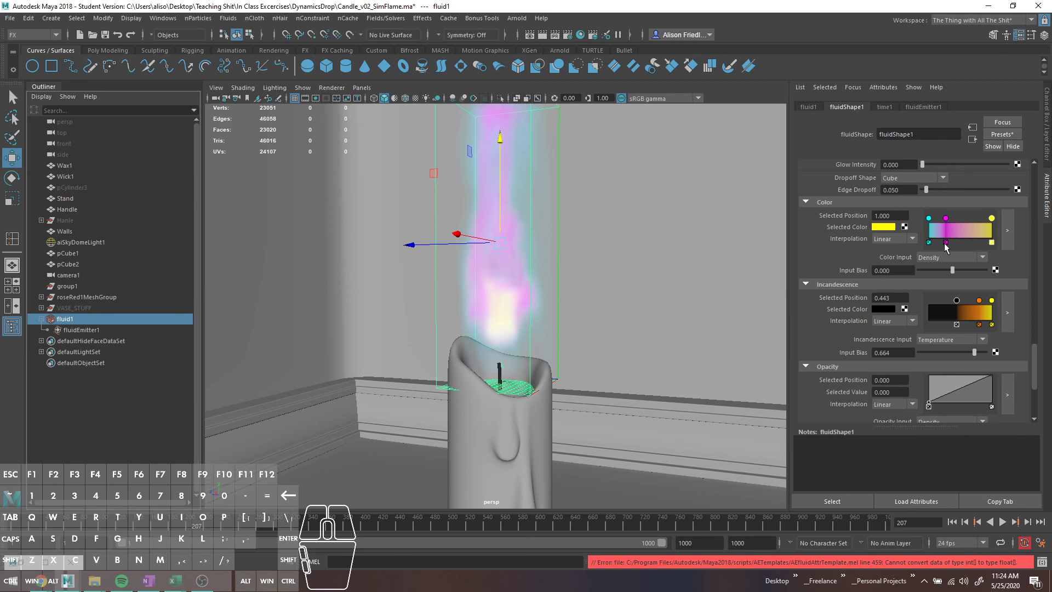
click(952, 258)
Browse the fluidShape1 attributes, expanding and collapsing the Output Mesh section.
click(955, 329)
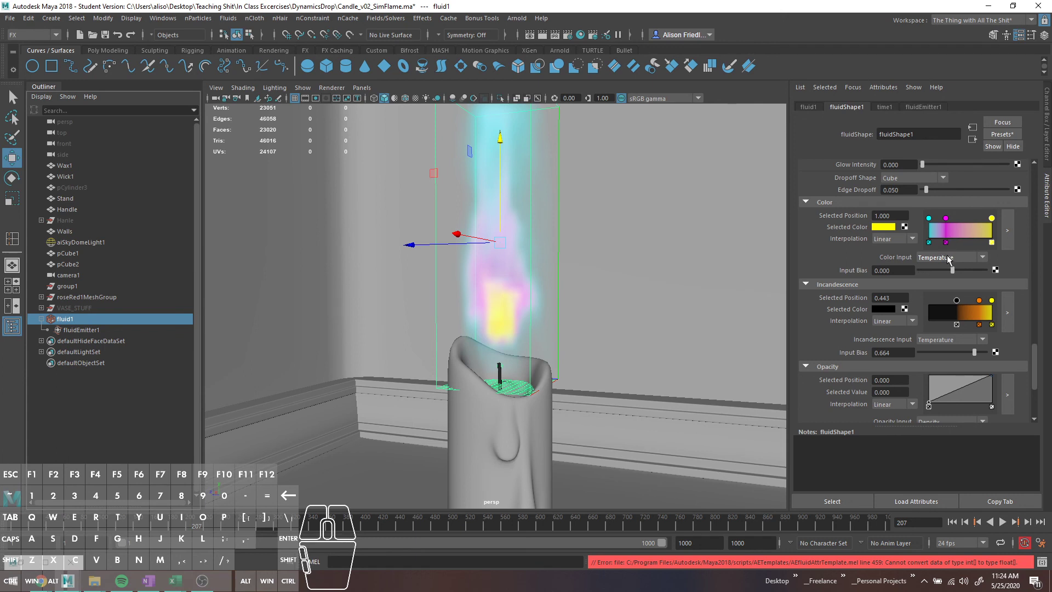
middle_click(947, 256)
middle_click(946, 258)
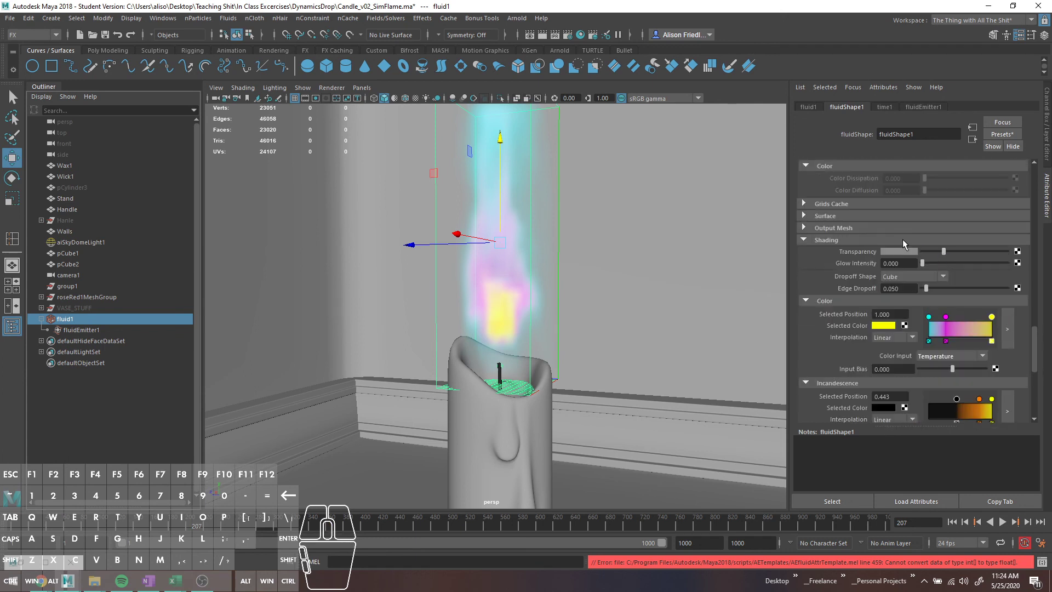
click(844, 230)
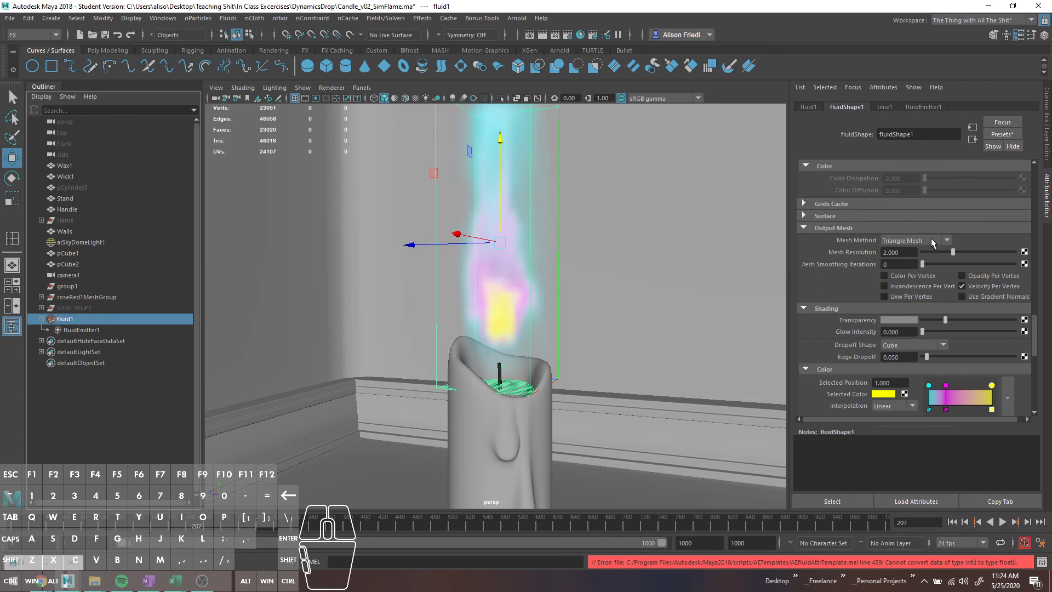
click(827, 227)
drag(894, 237, 895, 237)
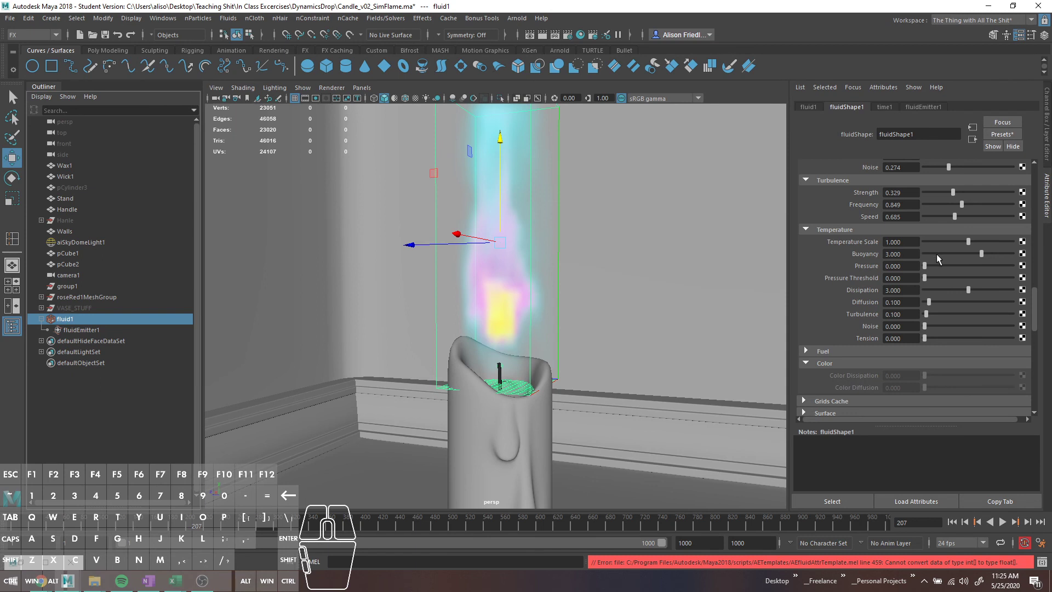
scroll(up, 3)
scroll(down, 3)
scroll(down, 3)
scroll(down, 3)
scroll(down, 3)
scroll(up, 3)
scroll(down, 3)
scroll(up, 3)
scroll(up, 3)
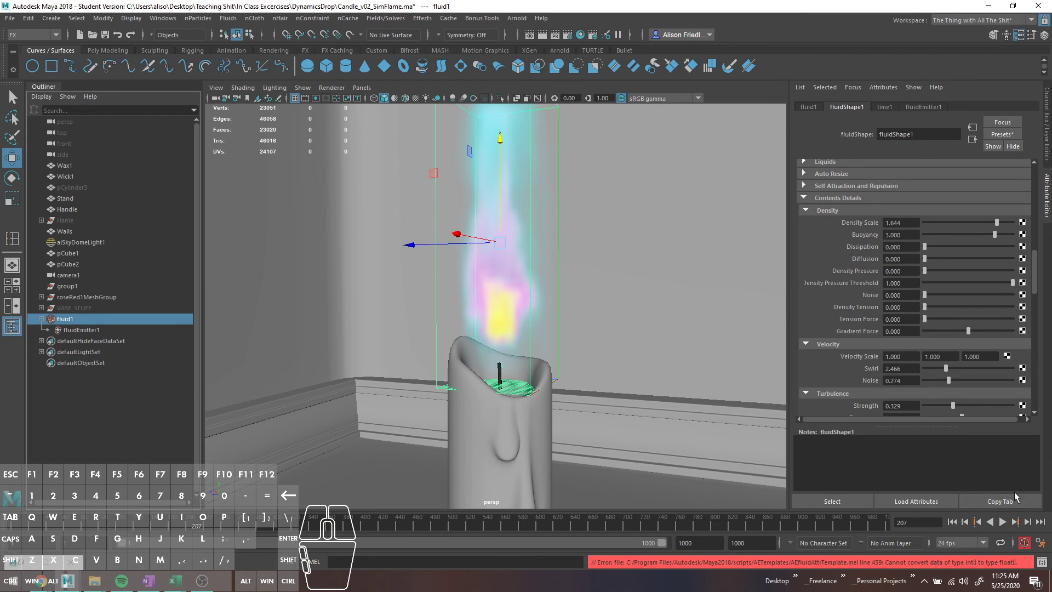
scroll(up, 3)
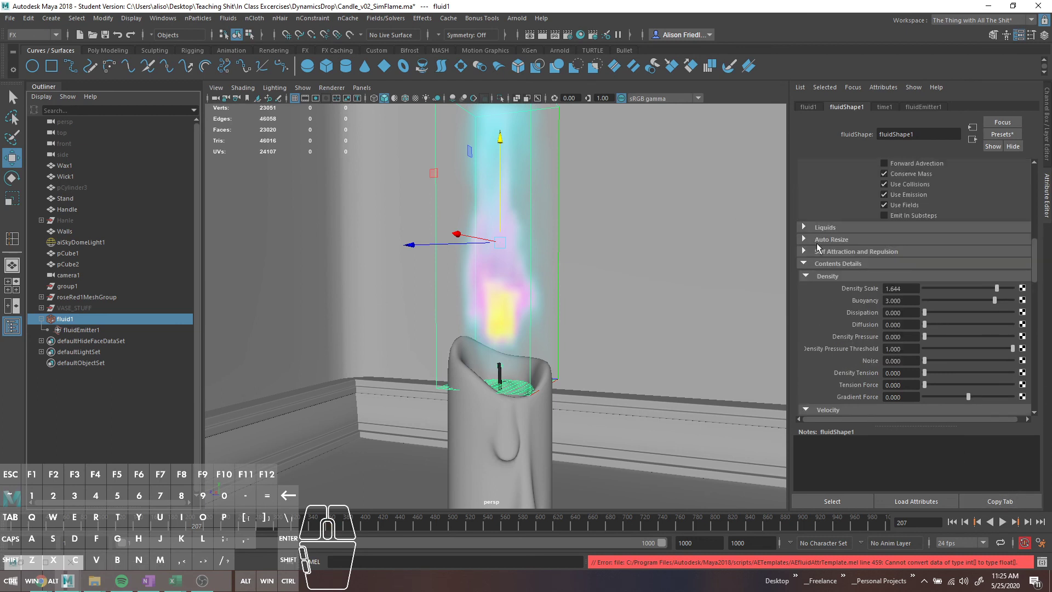
Expand and collapse Liquids, then raise Turbulence Strength from 0.329 to about 0.723.
click(847, 234)
click(847, 231)
click(845, 230)
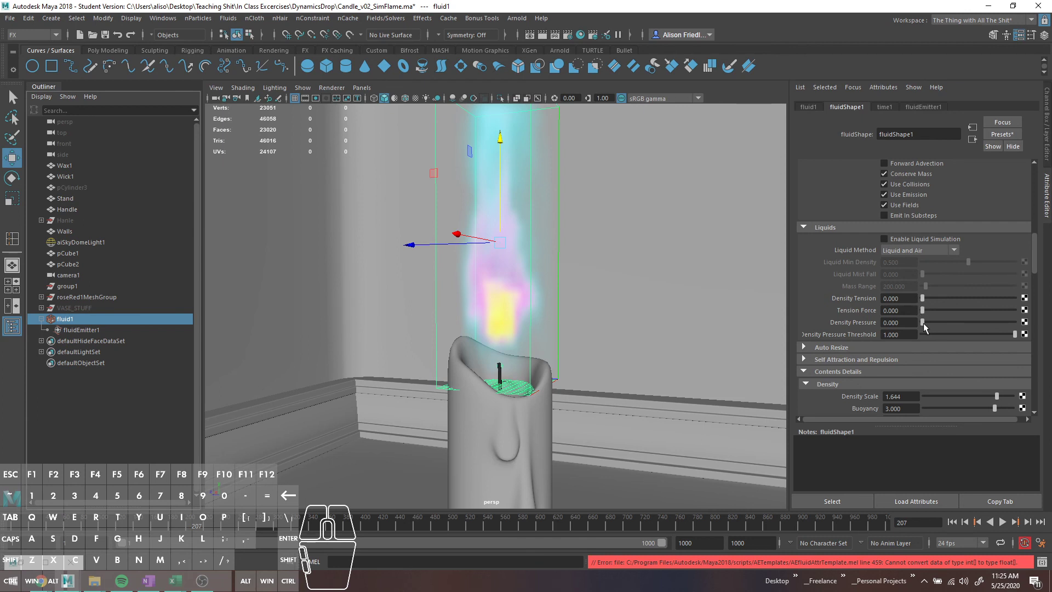
drag(925, 327, 903, 324)
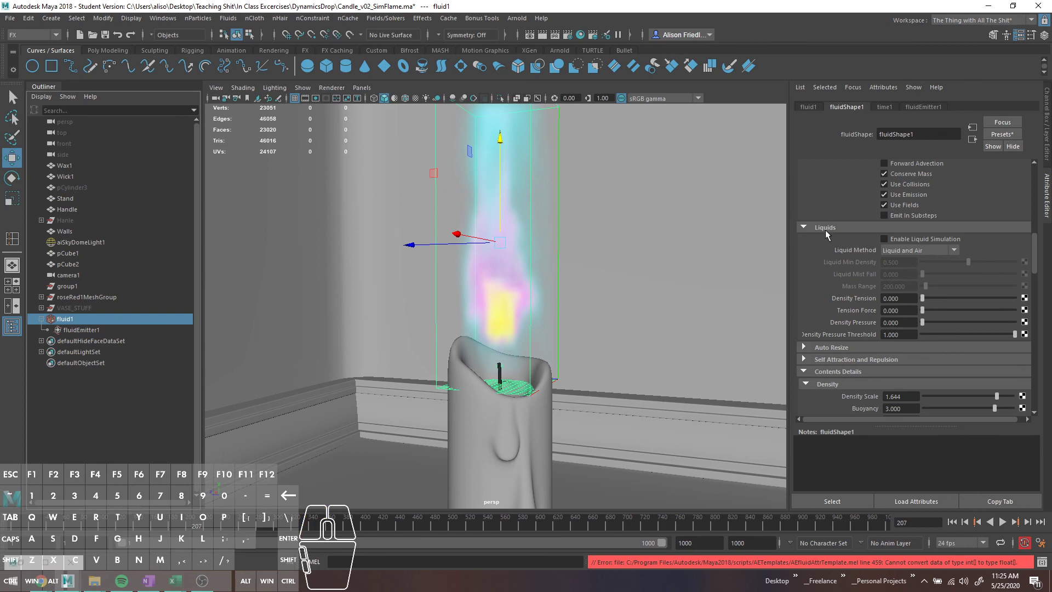
click(828, 232)
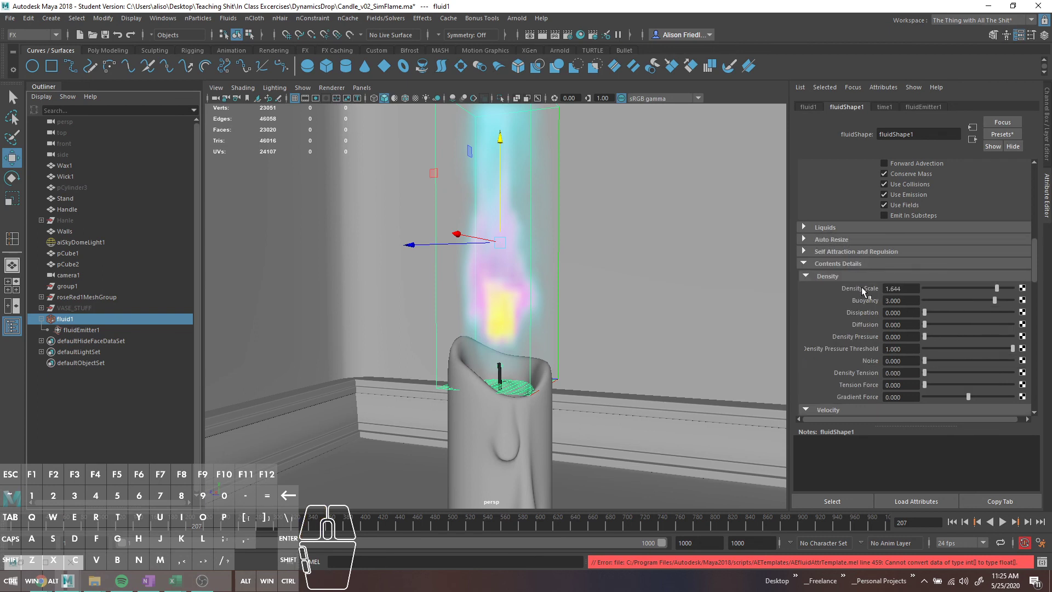
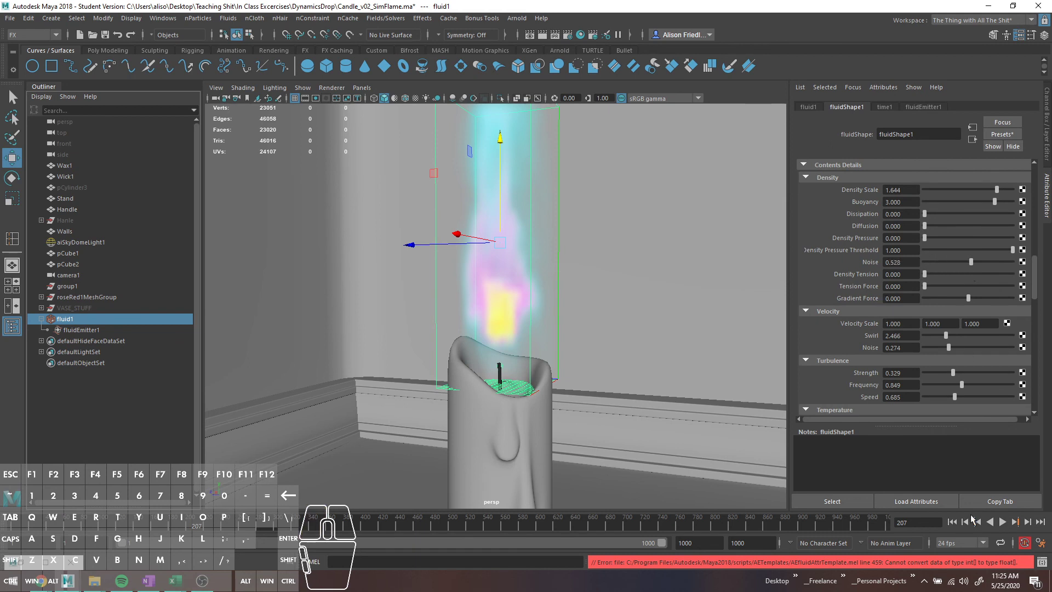
drag(934, 266, 892, 260)
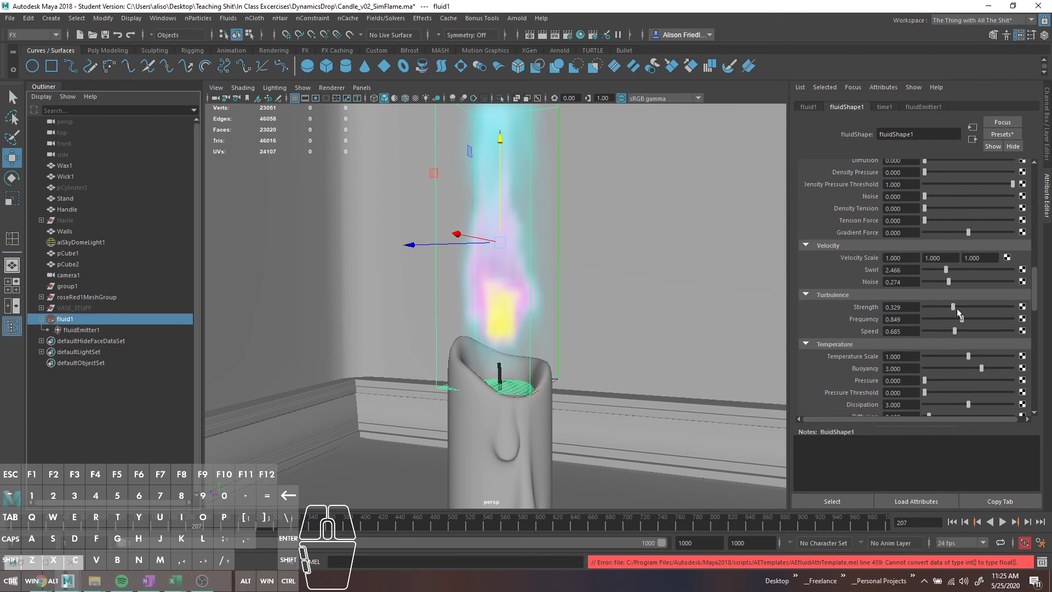
drag(956, 308, 990, 305)
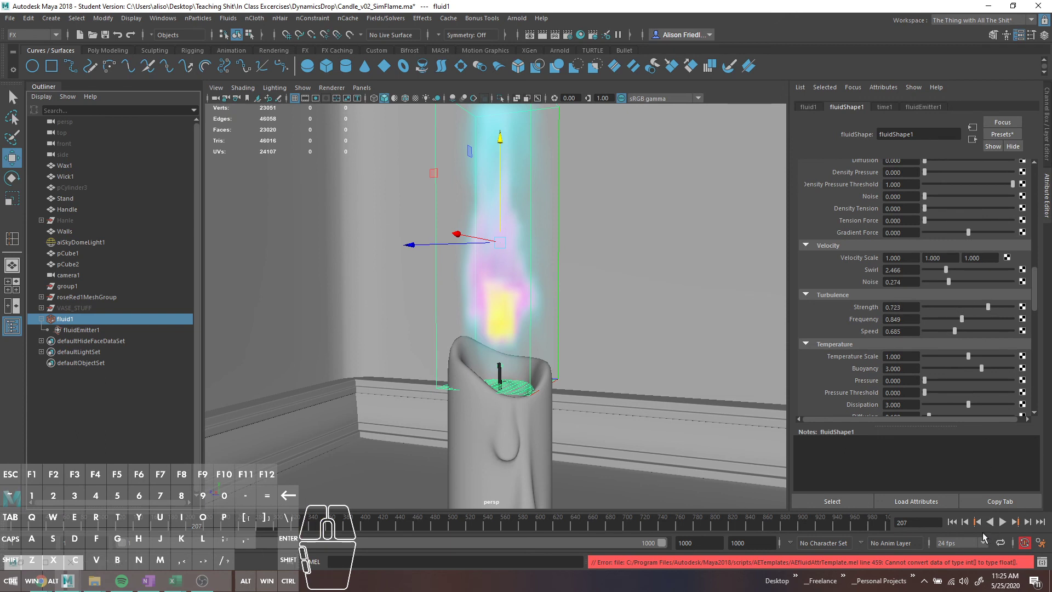
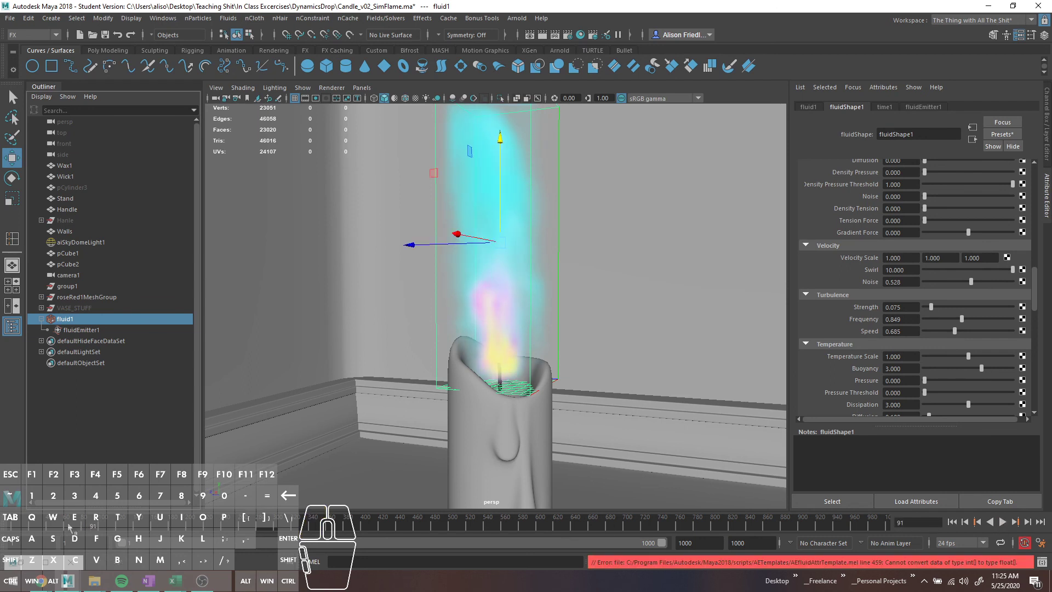
With swirl 10, noise 0.528 and turbulence 0.075 set, replay and start a fresh Arnold render.
click(468, 164)
click(465, 168)
click(466, 168)
click(477, 142)
click(524, 19)
click(531, 49)
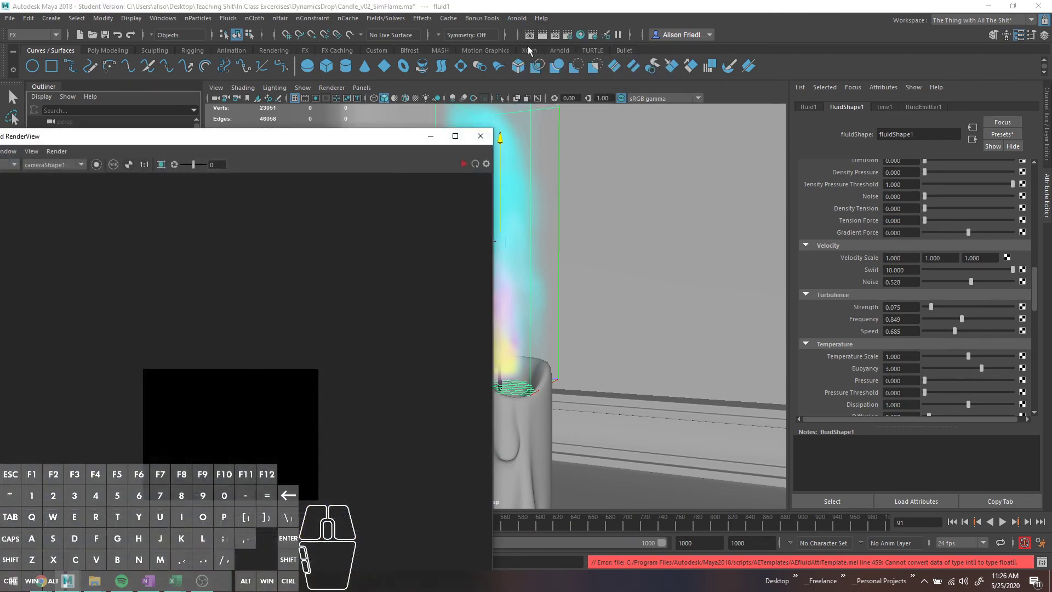
Enable region rendering in Arnold RenderView and render only a box around the flame.
click(467, 170)
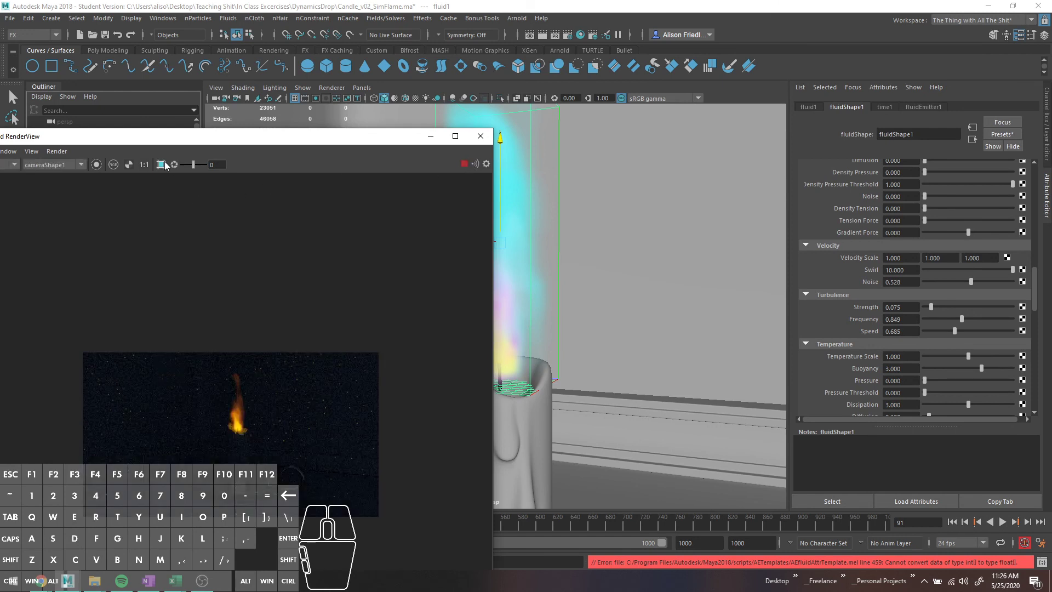
drag(216, 361, 308, 367)
middle_click(307, 367)
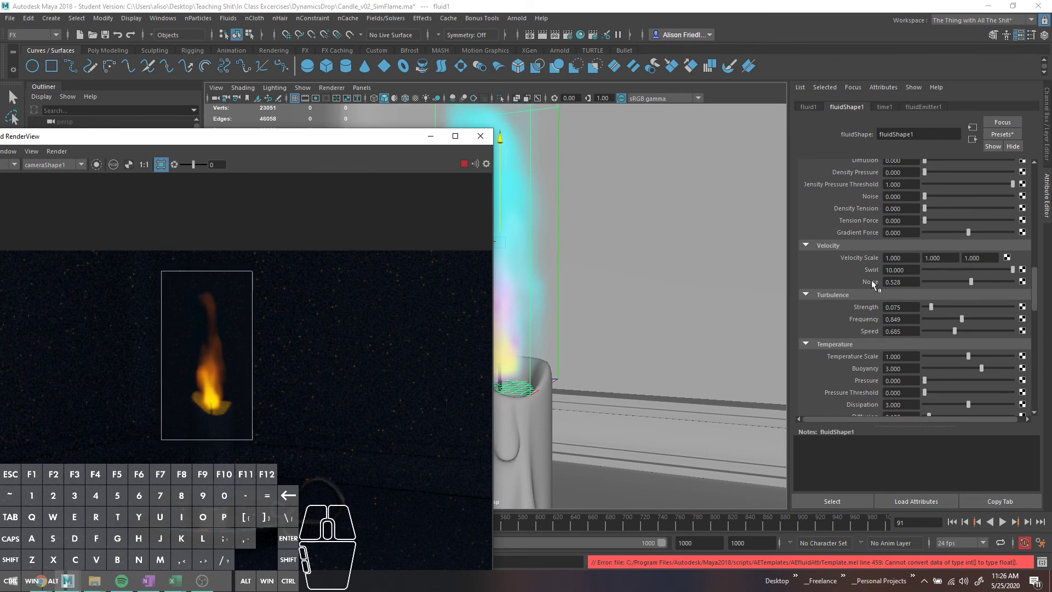
scroll(down, 3)
scroll(down, 3)
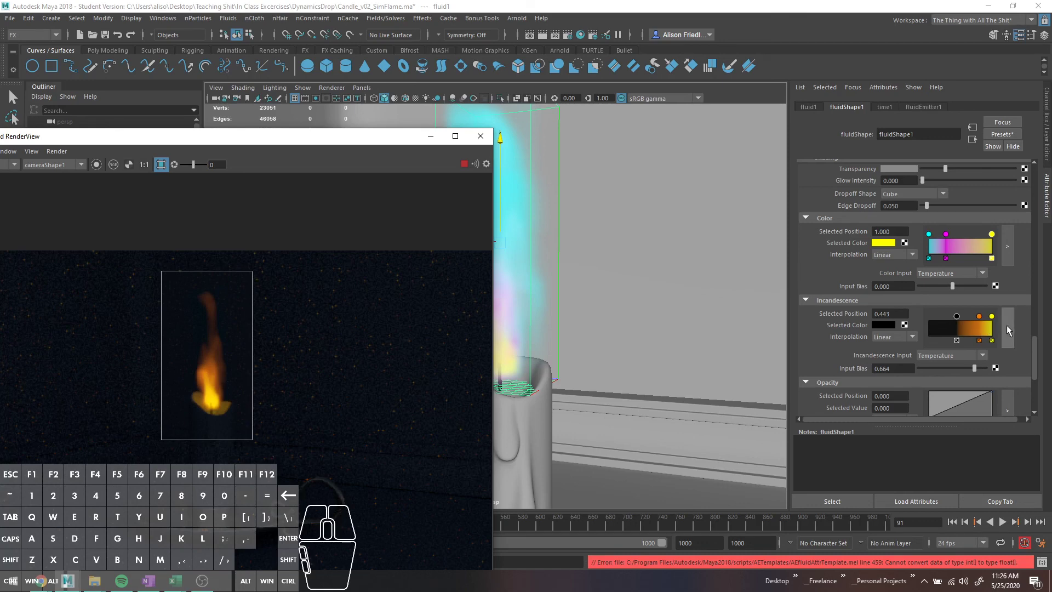
Add ramp stops and squeeze the yellow and orange toward the hot end into a thin band.
click(1009, 329)
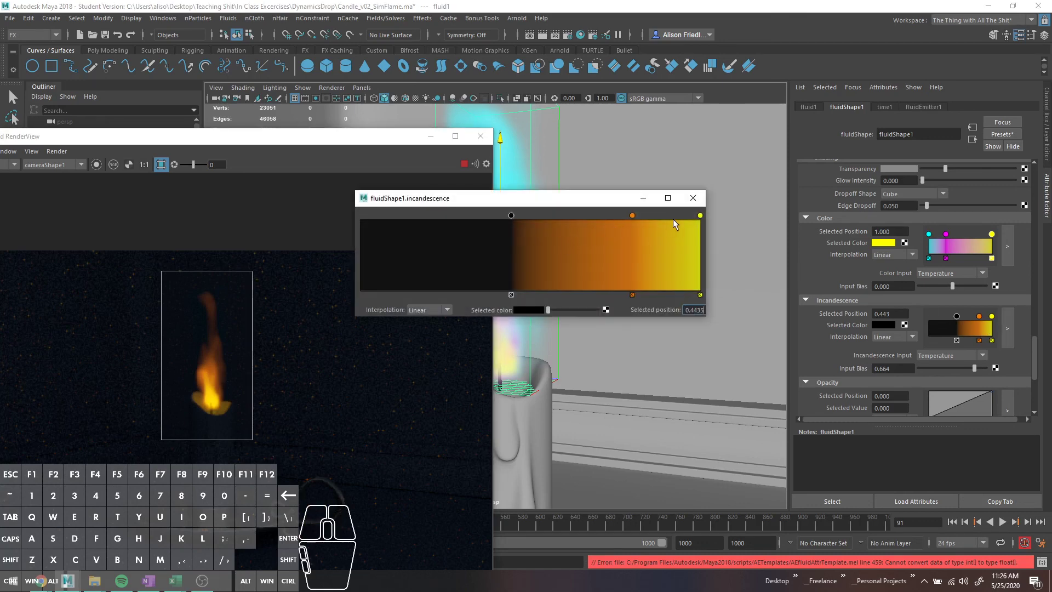
click(487, 249)
drag(485, 218, 700, 236)
click(471, 258)
drag(473, 221, 671, 225)
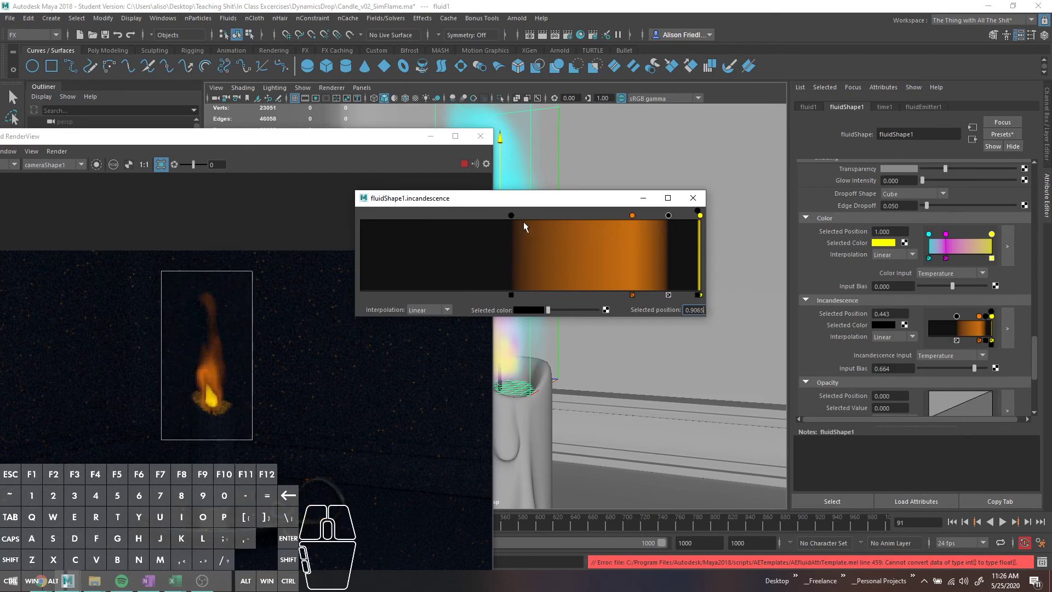
drag(512, 217, 623, 226)
drag(668, 220, 646, 218)
scroll(down, 3)
drag(293, 347, 257, 369)
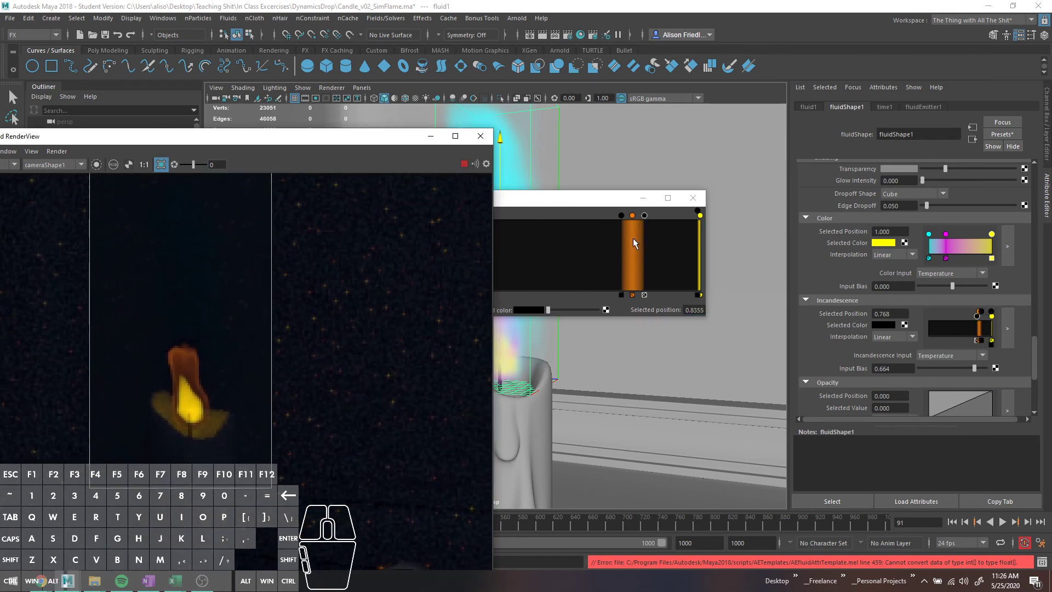
Shape a second narrow orange band and add a black stop left of the bands, ready to recolour.
click(635, 242)
click(635, 210)
drag(635, 214, 607, 213)
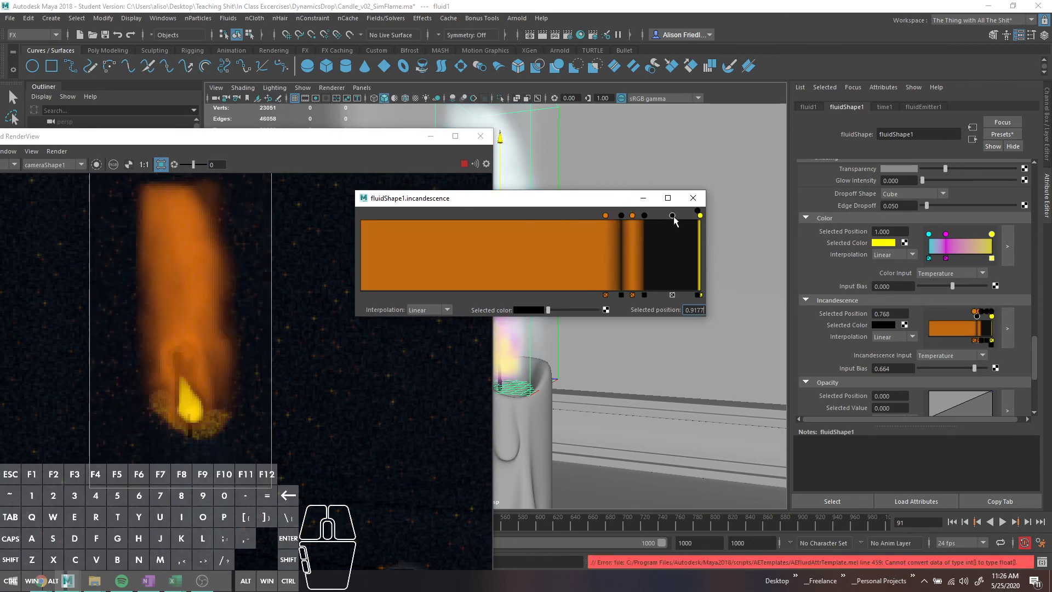
drag(676, 220, 603, 232)
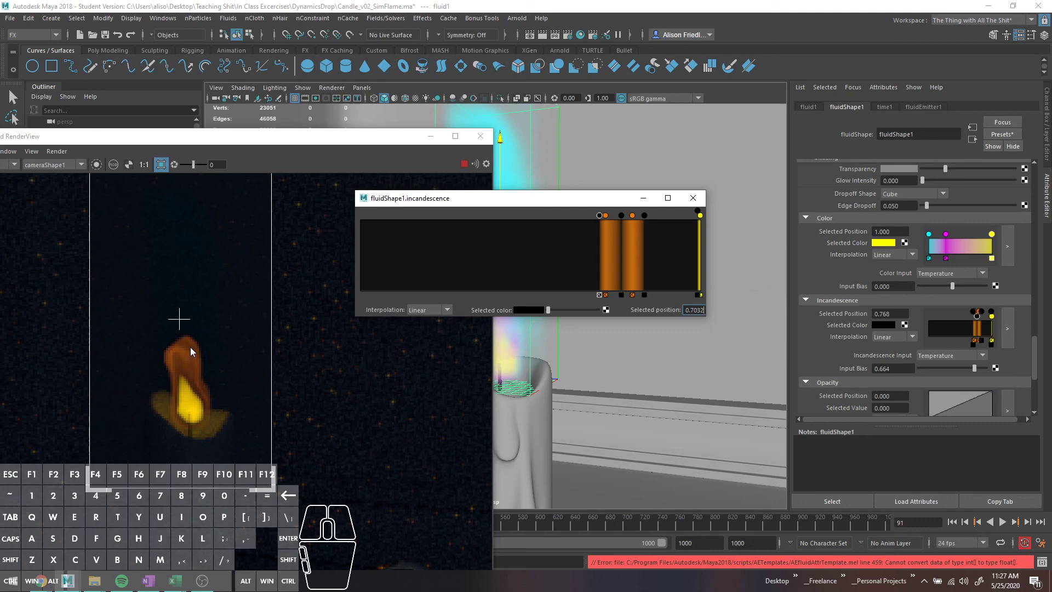
click(610, 229)
drag(608, 215, 596, 216)
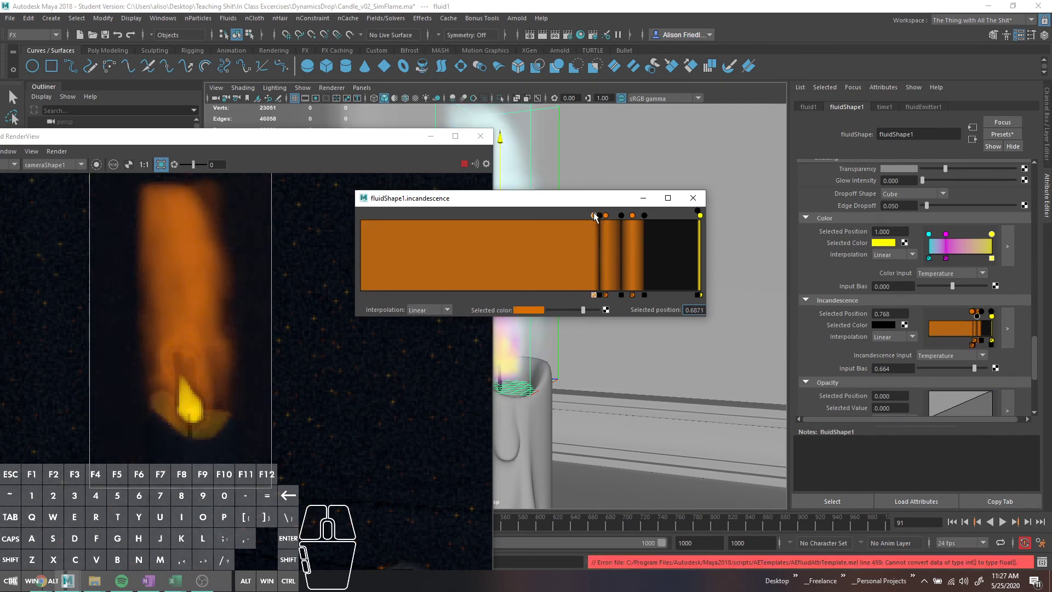
click(681, 237)
drag(683, 216, 589, 228)
click(575, 238)
click(529, 313)
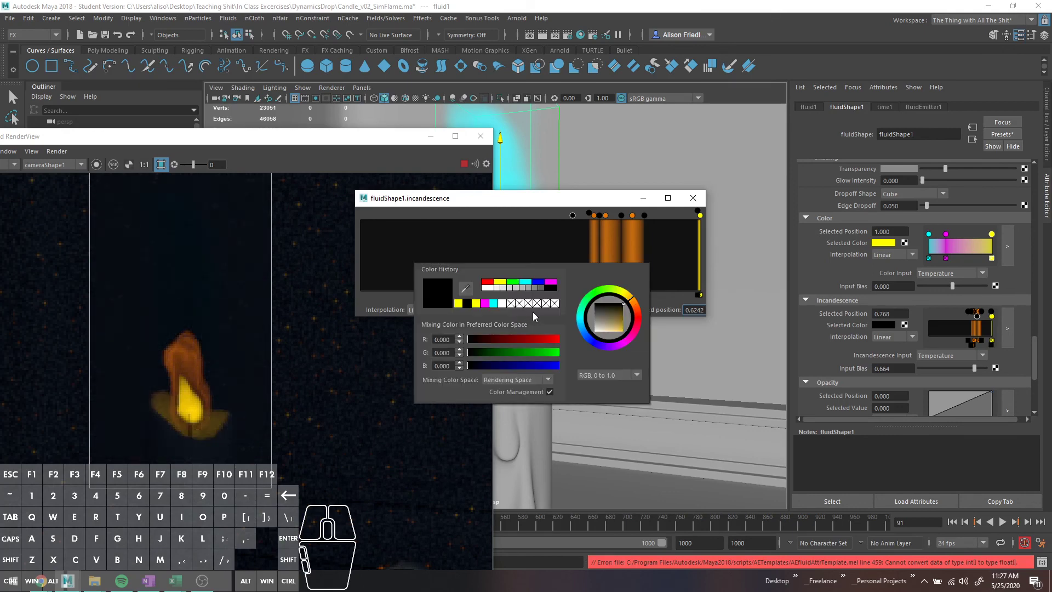
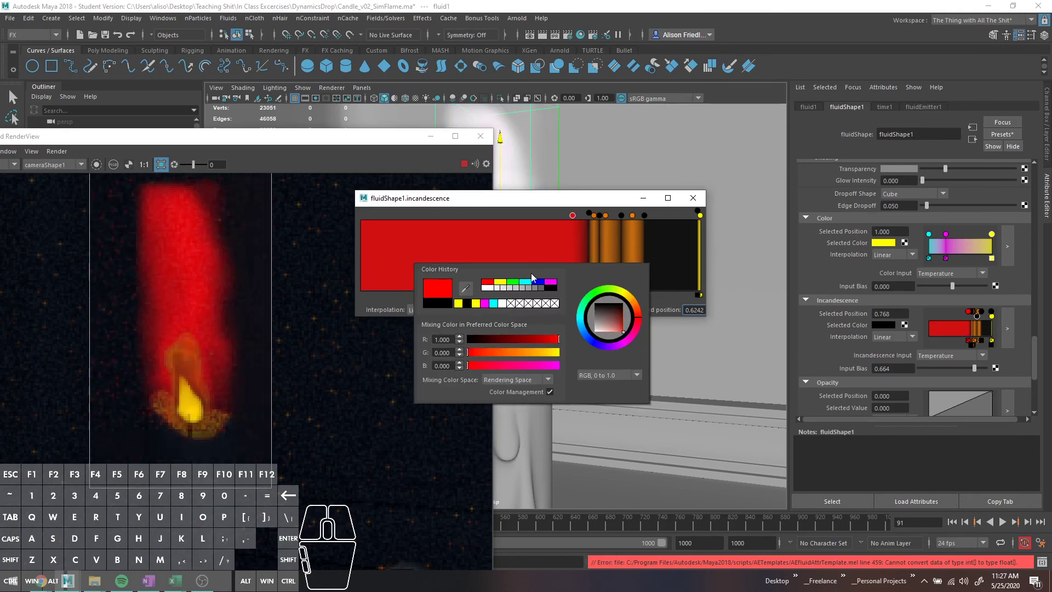
Colour the new stop red and drag surrounding stops to form a narrow red band.
click(676, 252)
drag(674, 218, 567, 227)
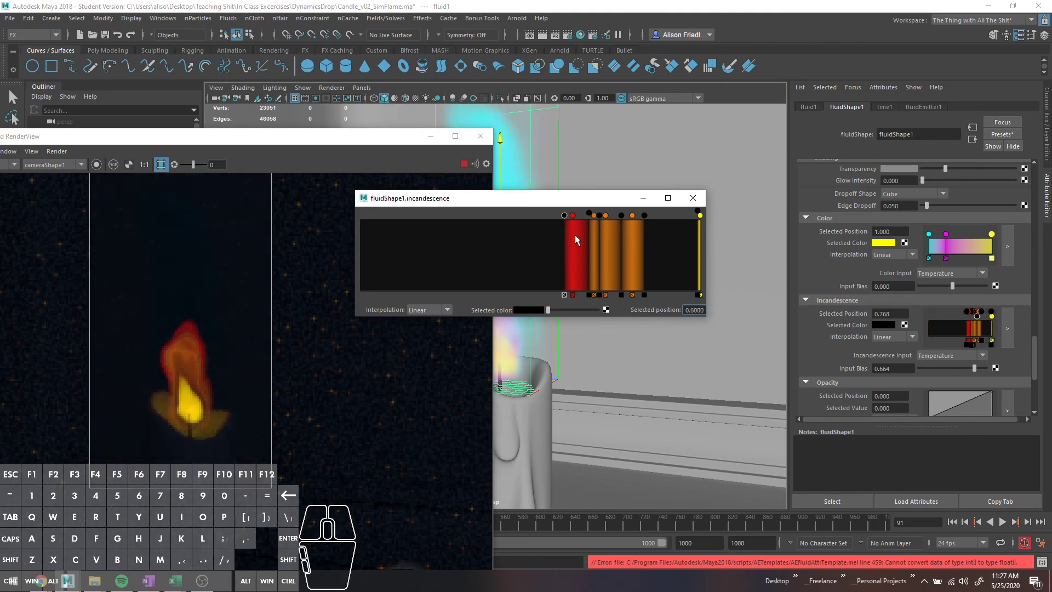
click(611, 237)
drag(610, 211, 559, 218)
click(688, 243)
drag(686, 219, 609, 220)
Shift the red band toward the cool end, narrow it, and enlarge the Arnold RenderView.
click(608, 221)
click(605, 219)
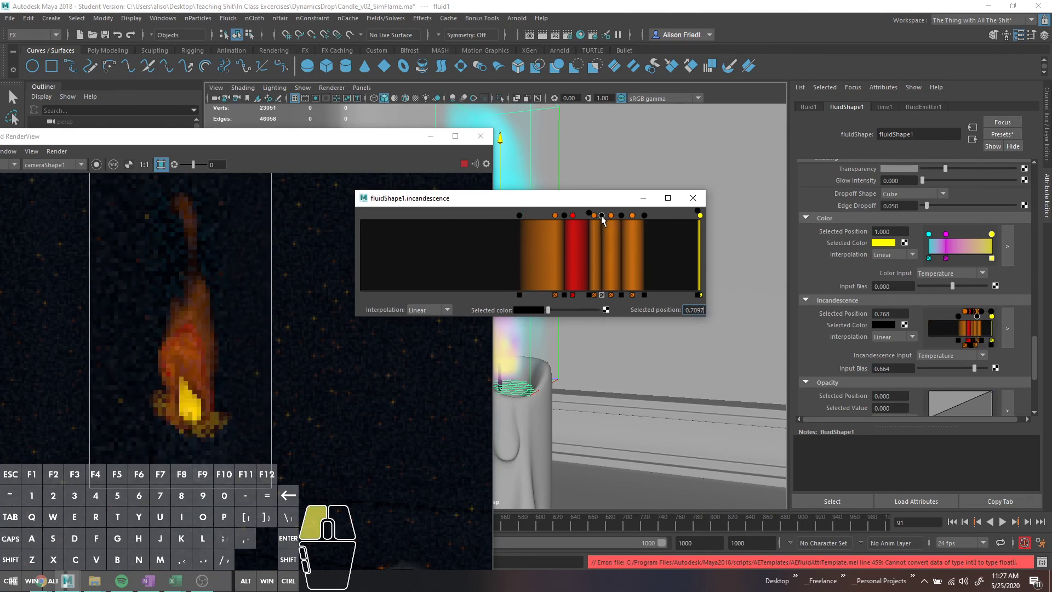
drag(653, 217, 612, 222)
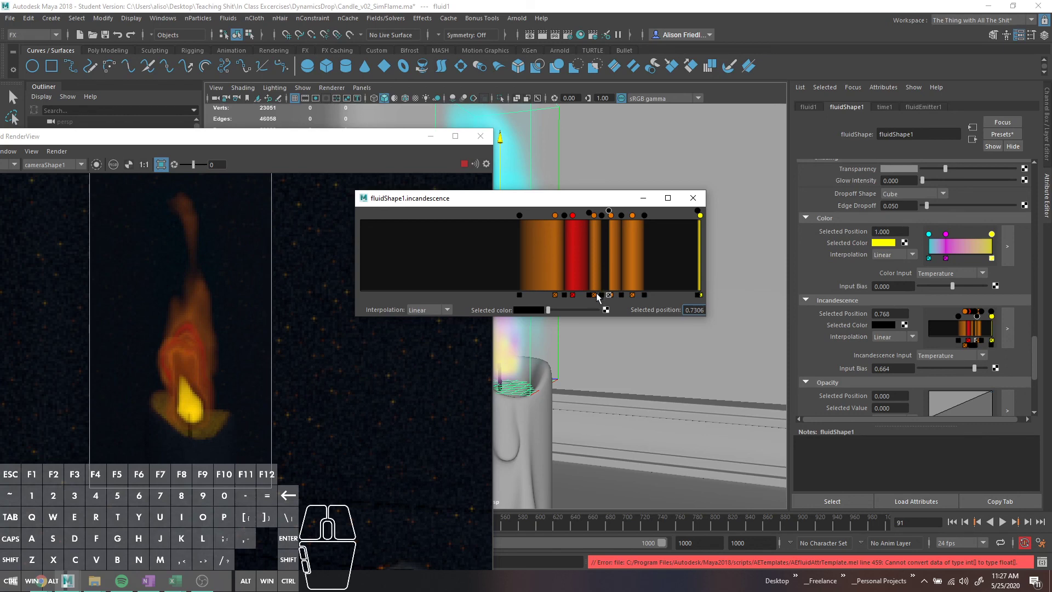
click(598, 297)
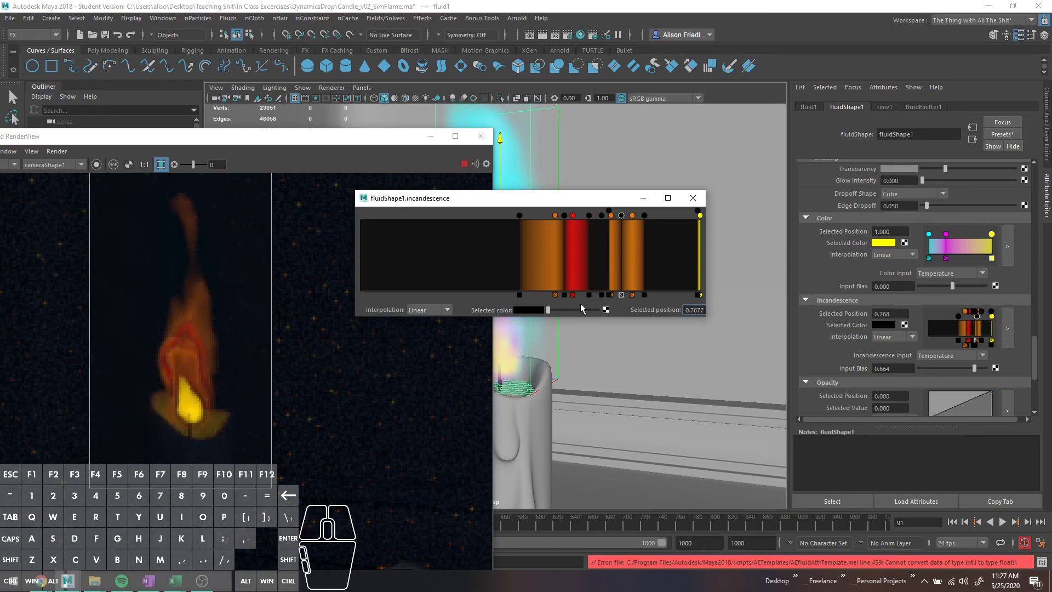
drag(574, 217, 505, 221)
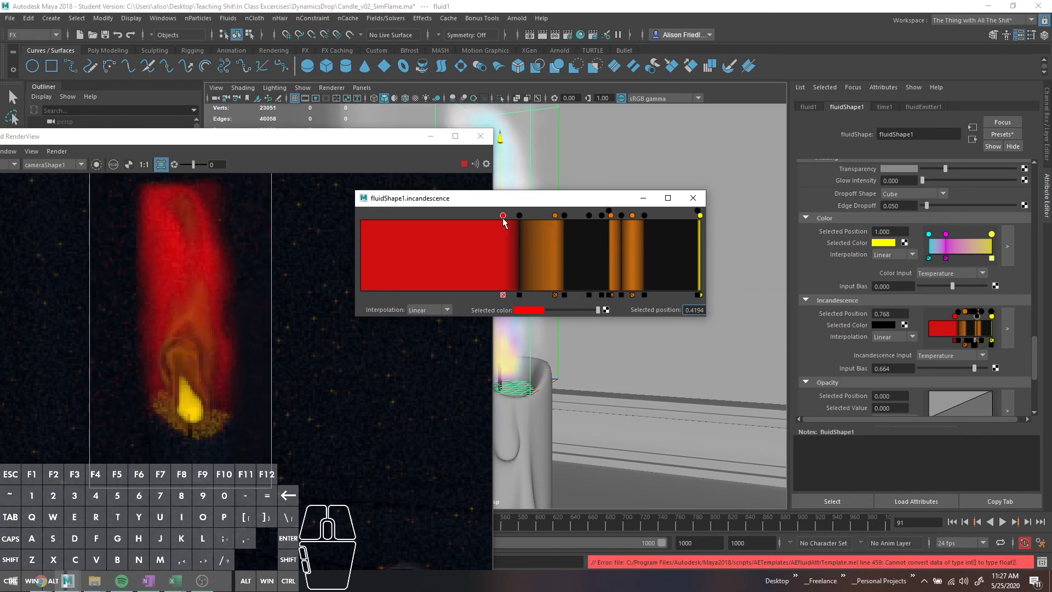
drag(502, 222, 488, 224)
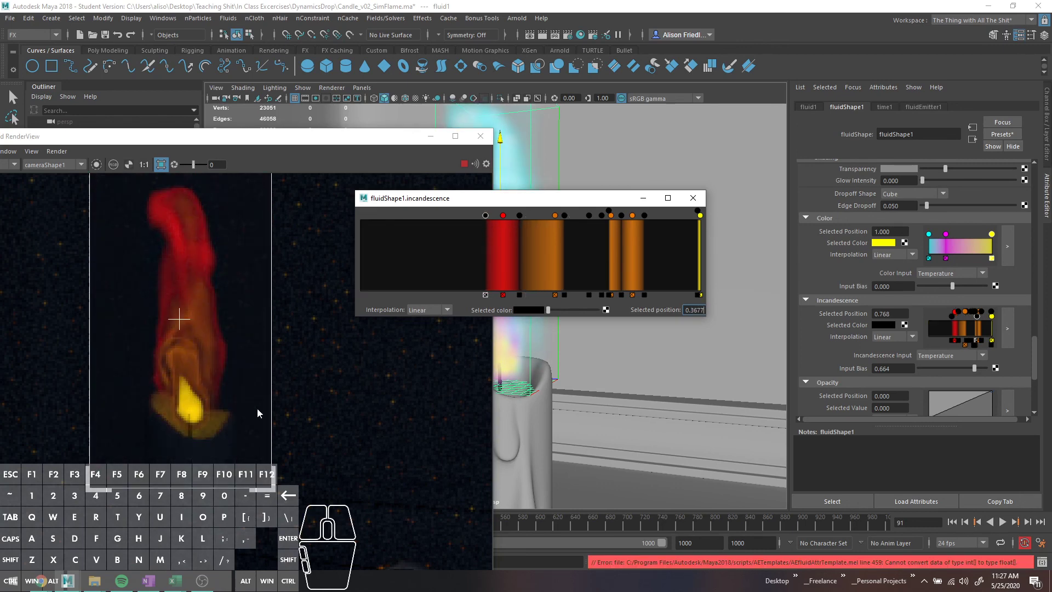
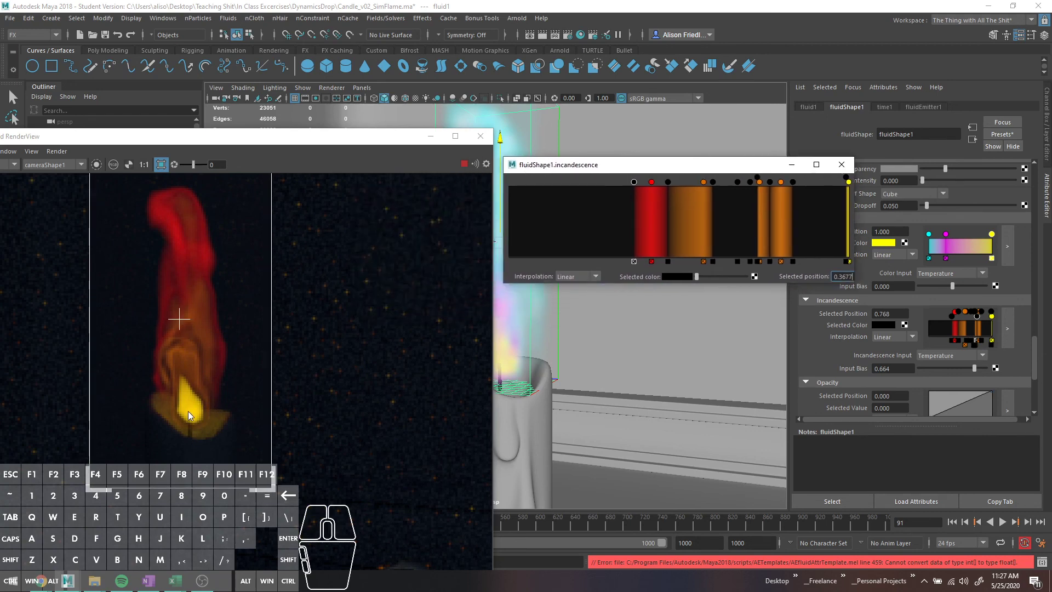
drag(209, 145, 450, 105)
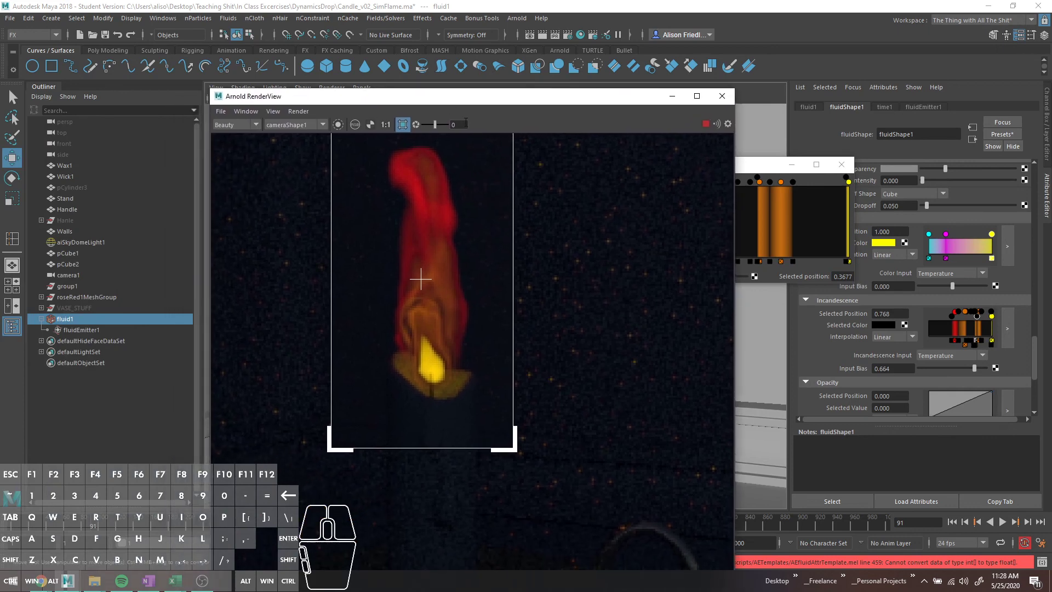
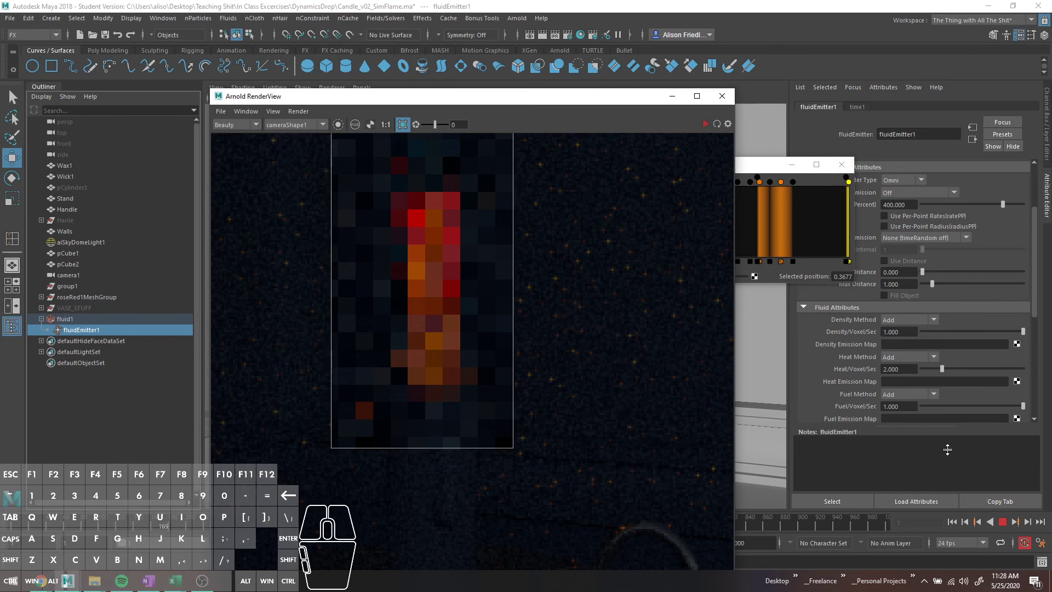
Select fluidEmitter1, jump to frame 190 and let Arnold re-render the developed flame.
click(1003, 524)
click(704, 126)
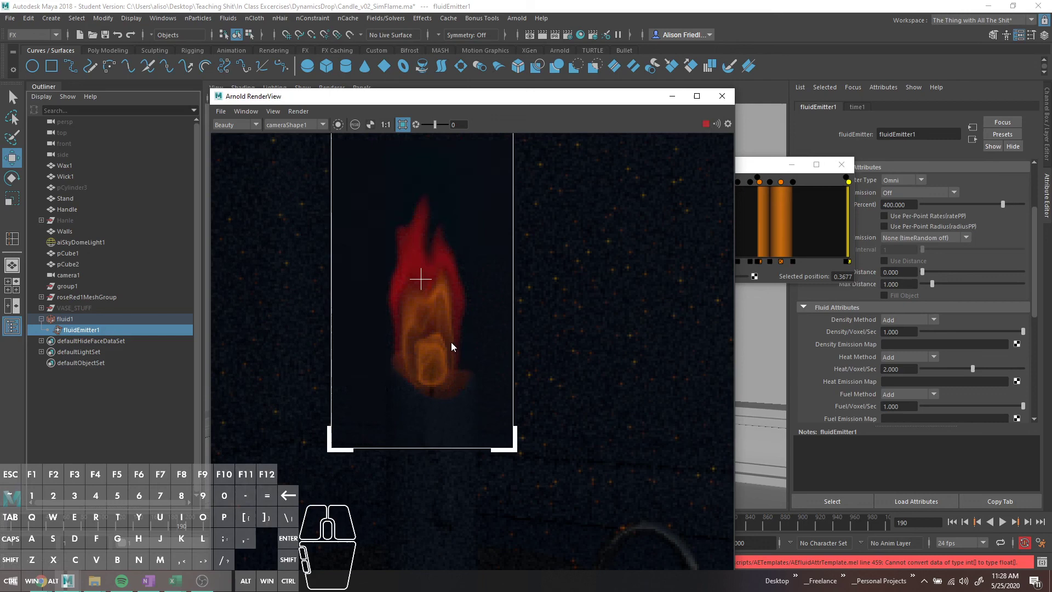
drag(846, 181, 812, 185)
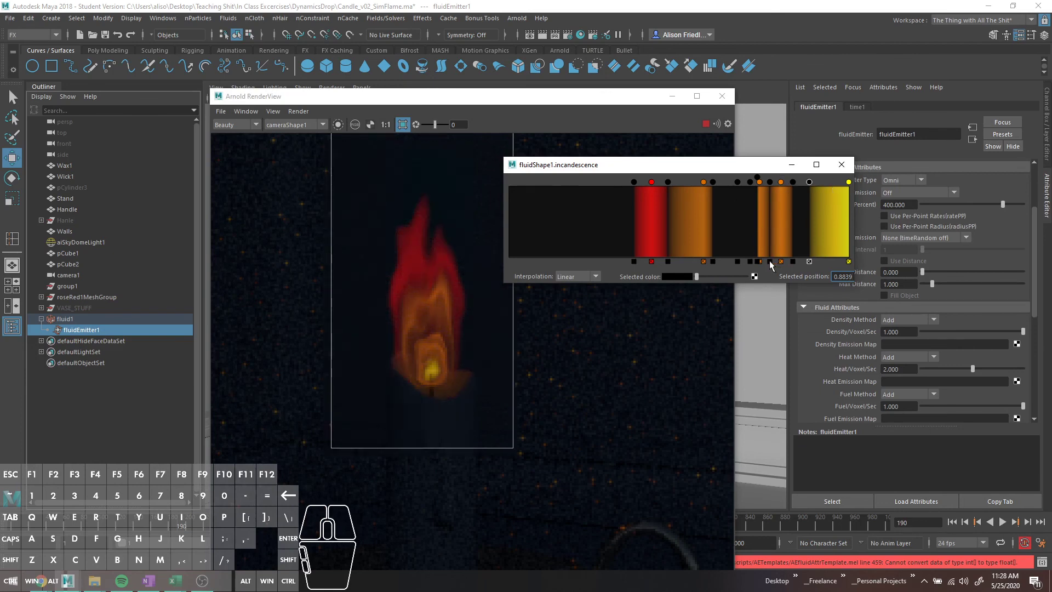
Remove a thin band and add new stops near the cool end of the incandescence ramp.
click(784, 265)
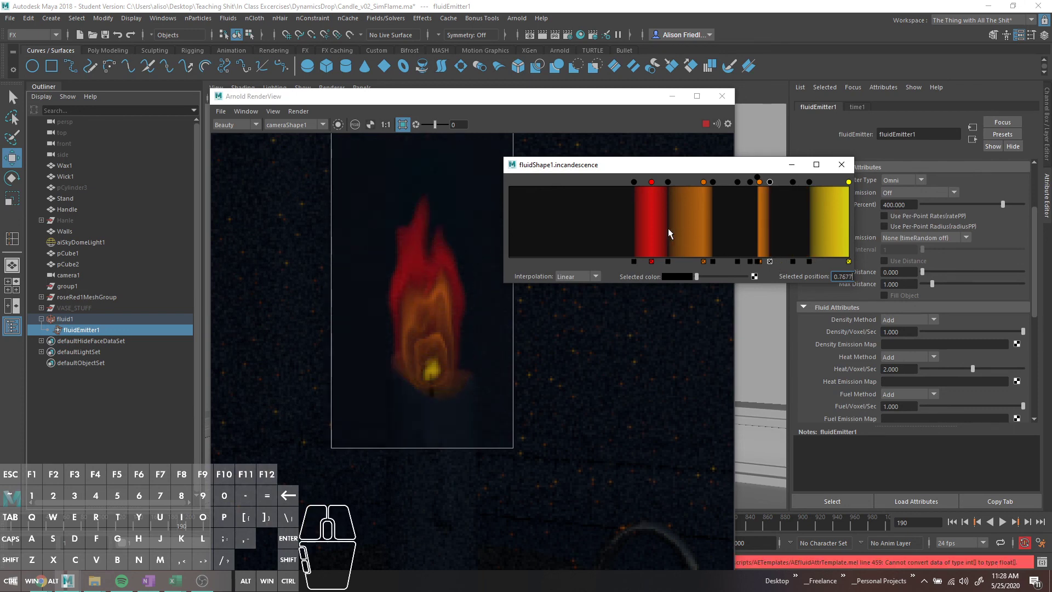
click(616, 192)
drag(616, 183, 584, 184)
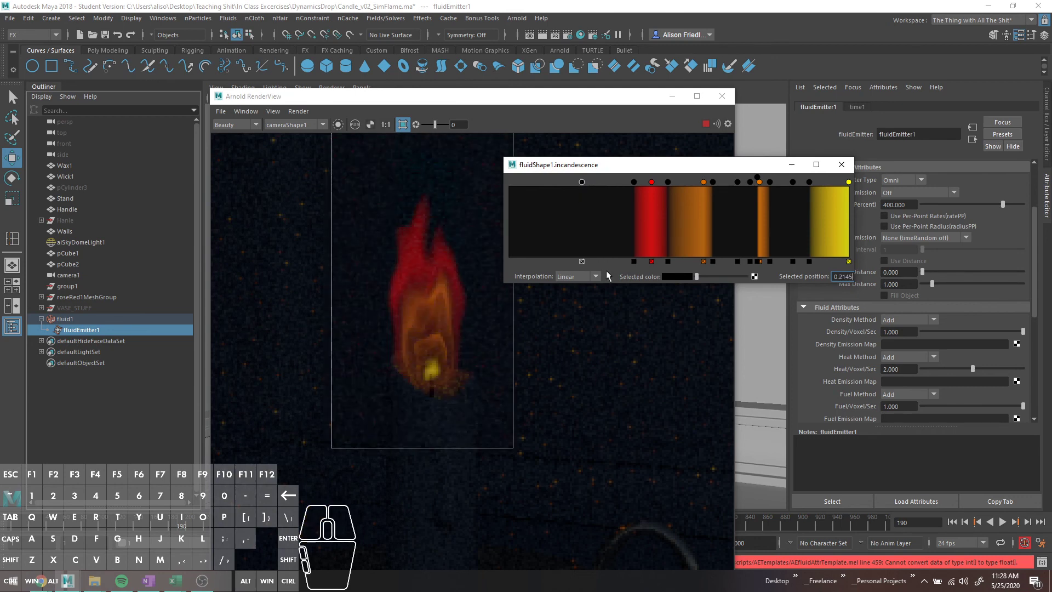
click(580, 198)
click(564, 197)
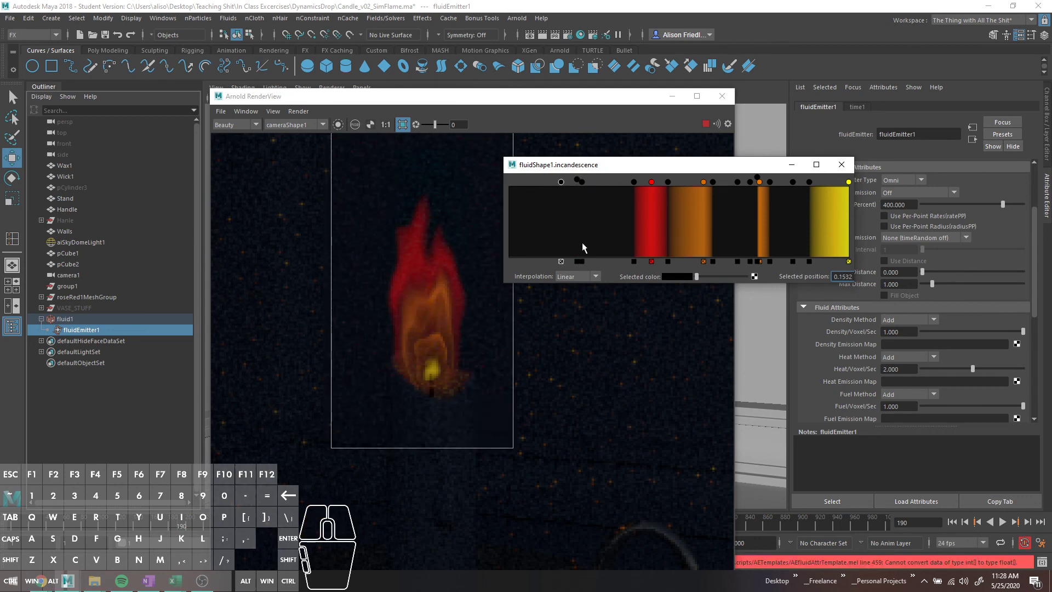
click(578, 182)
click(688, 278)
click(682, 277)
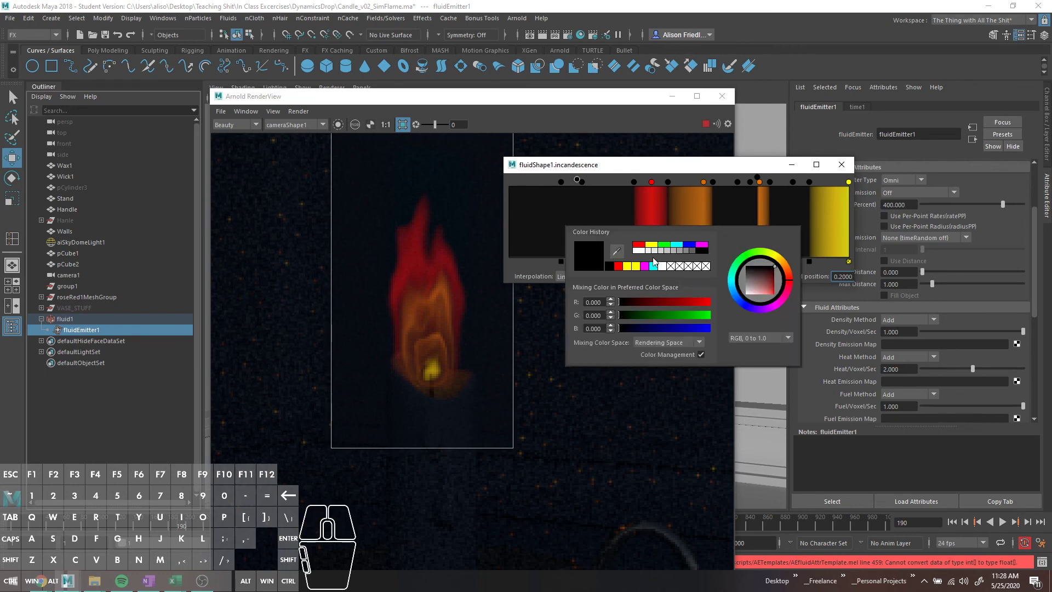
In HSV, pick a dark low-value orange for the new stop and widen it into a dim amber band.
click(622, 266)
click(752, 336)
click(758, 365)
click(632, 304)
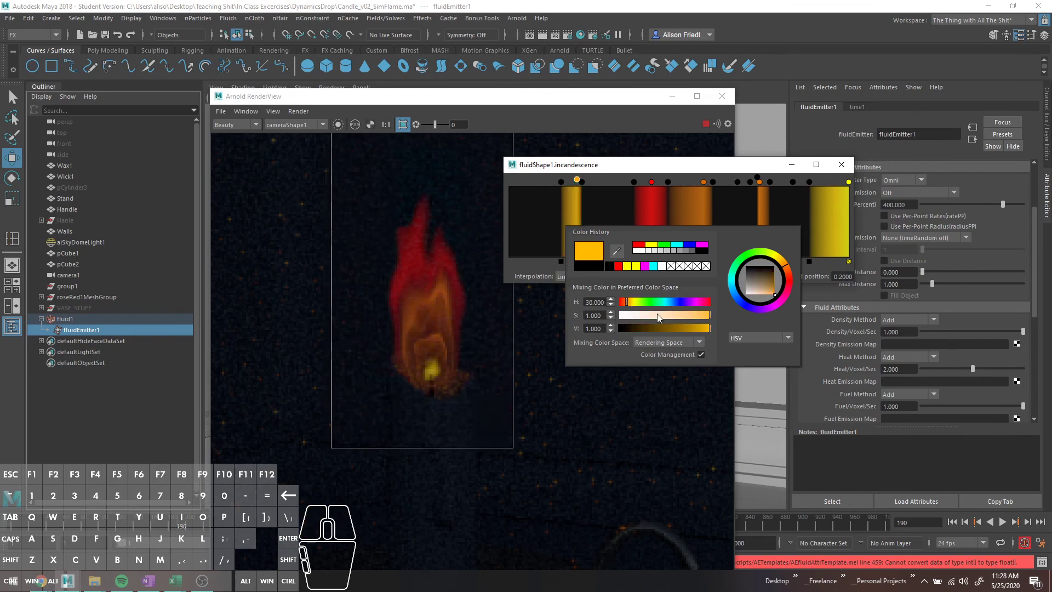
drag(690, 316, 688, 327)
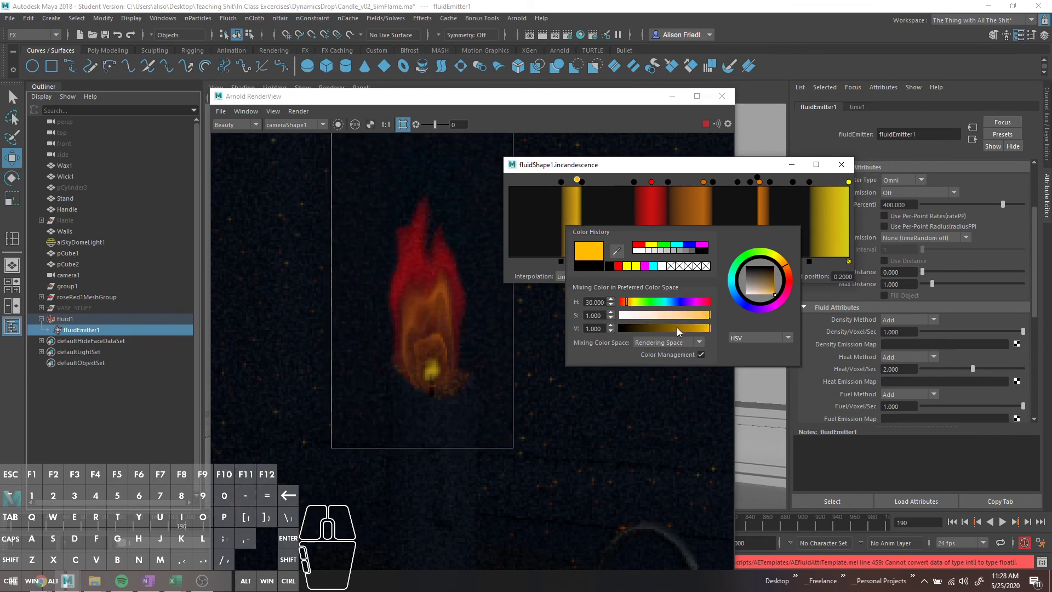
drag(668, 331, 668, 328)
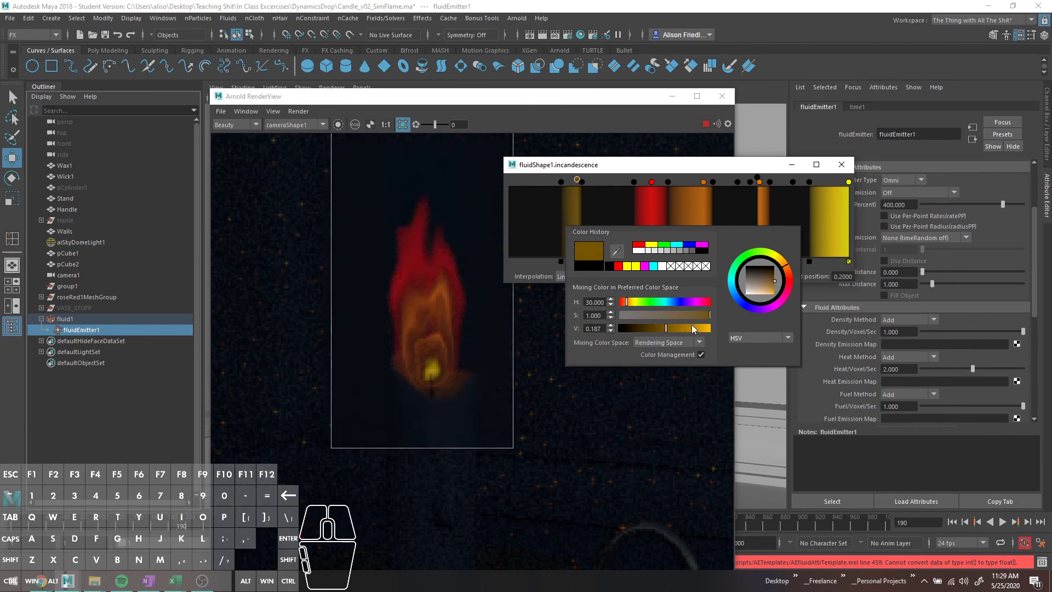
click(698, 331)
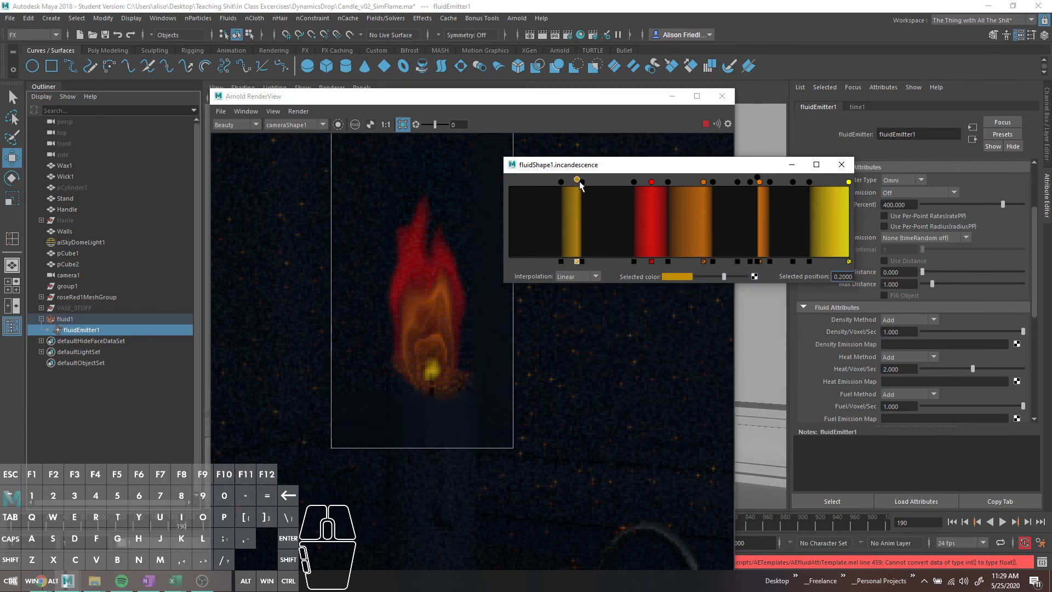
drag(588, 185, 601, 188)
scroll(down, 3)
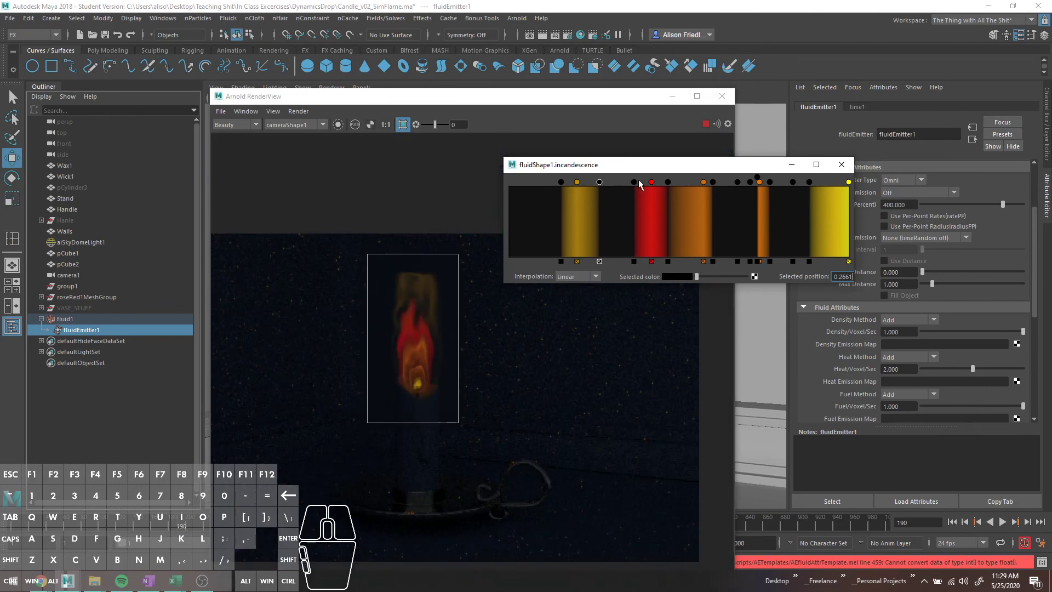
Turn the red band cyan in HSV and make the hottest yellow end of the ramp white.
click(652, 185)
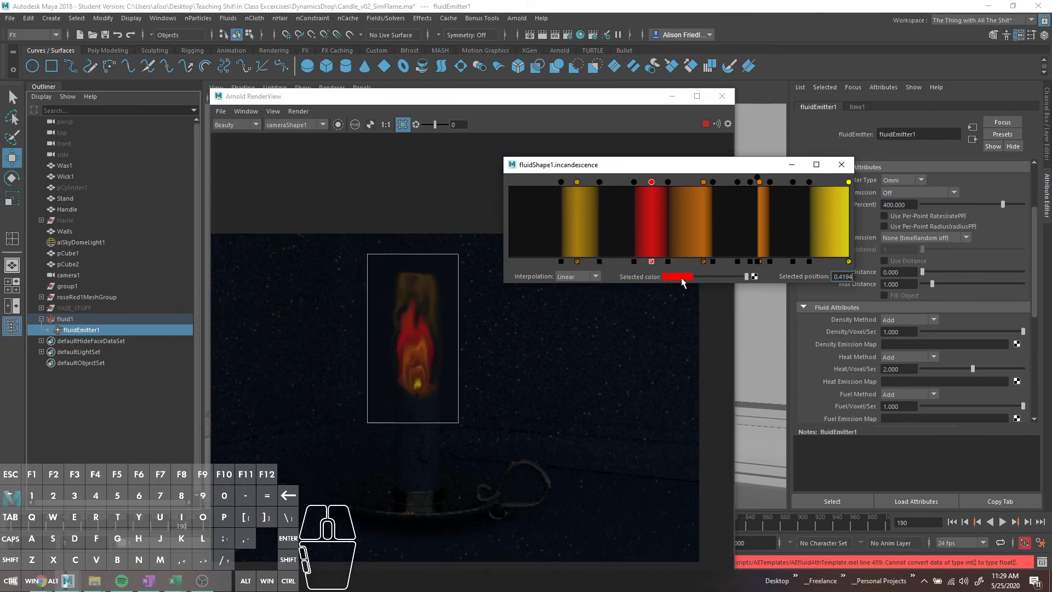
click(680, 281)
click(735, 347)
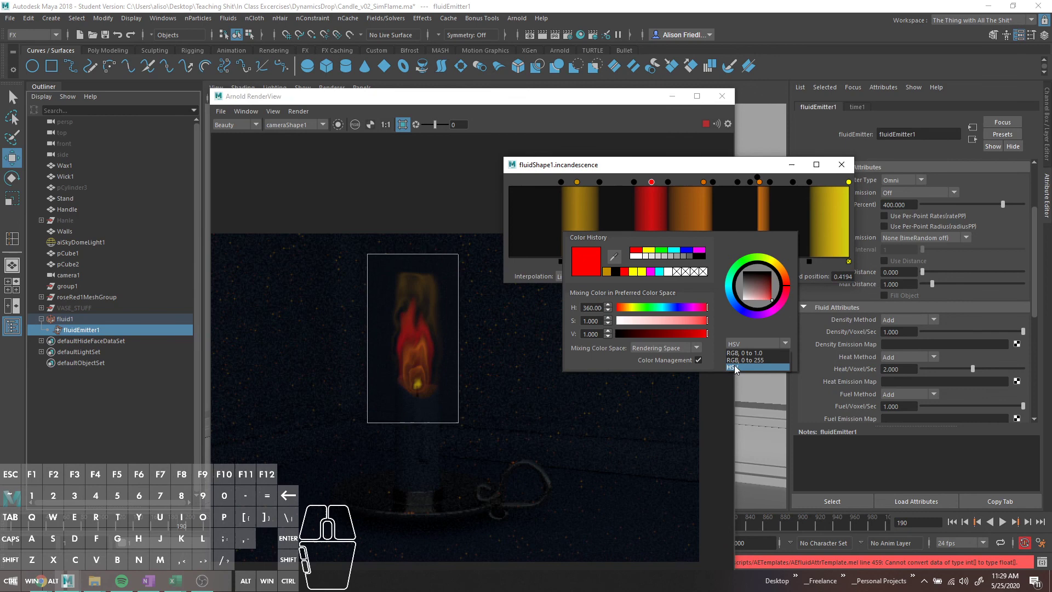
click(746, 370)
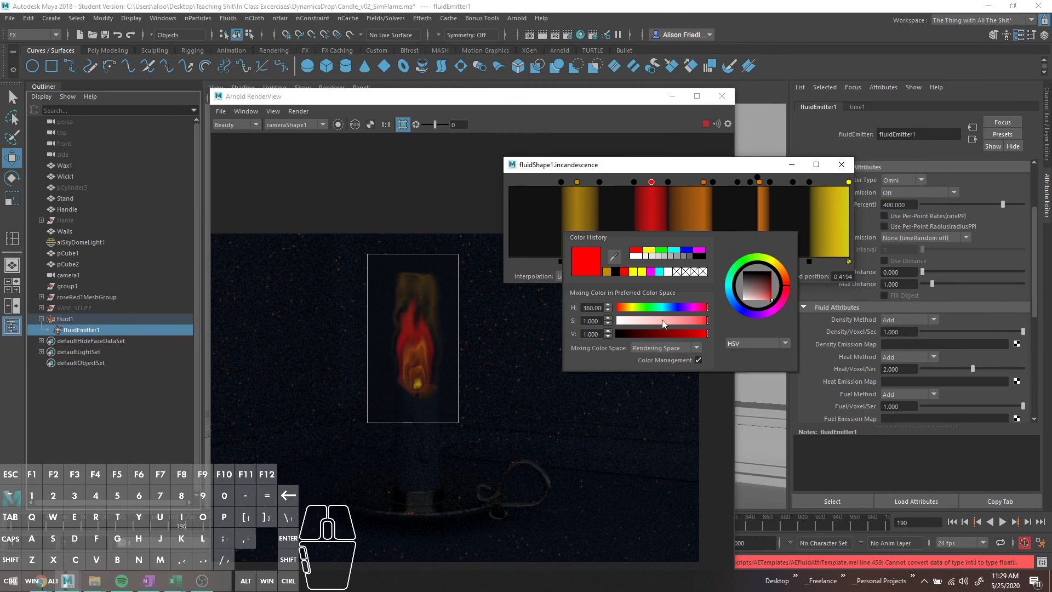
click(668, 310)
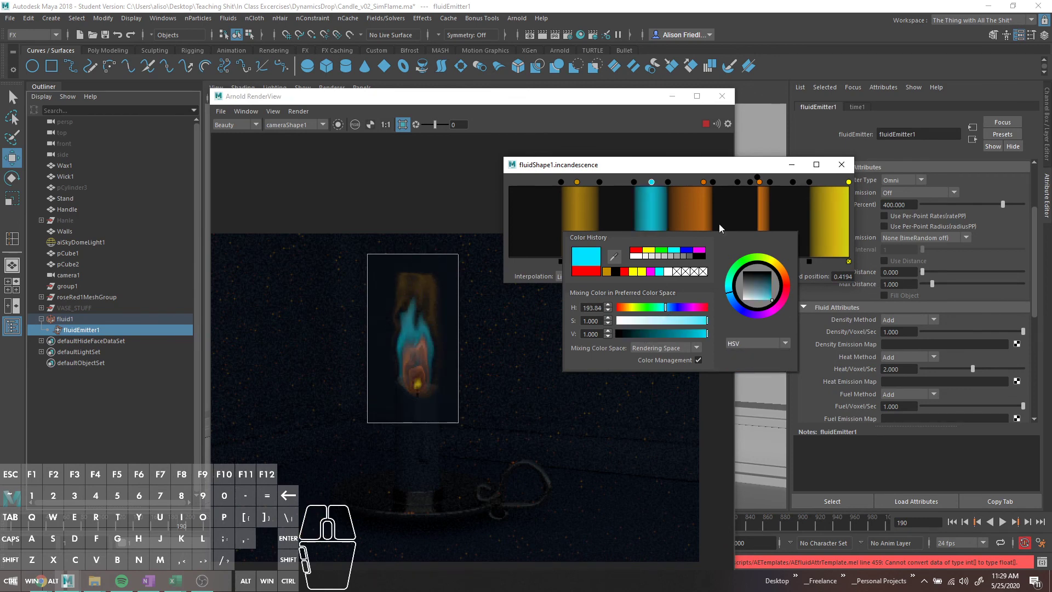
click(849, 184)
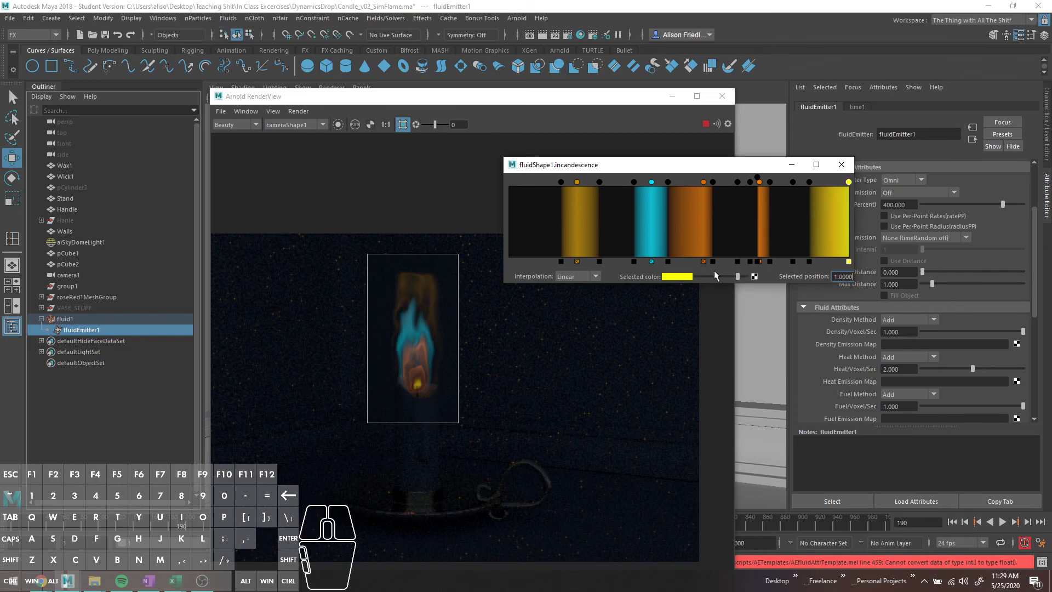
click(685, 276)
drag(640, 319, 597, 315)
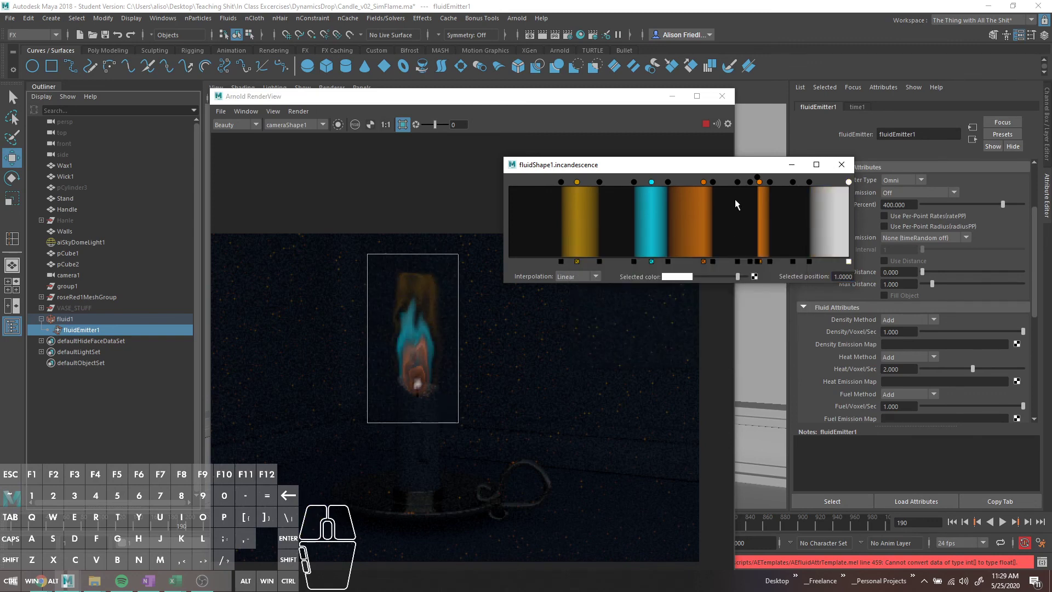
Recolour the thin orange band cyan and the wide orange band a slightly softened pure blue.
click(763, 186)
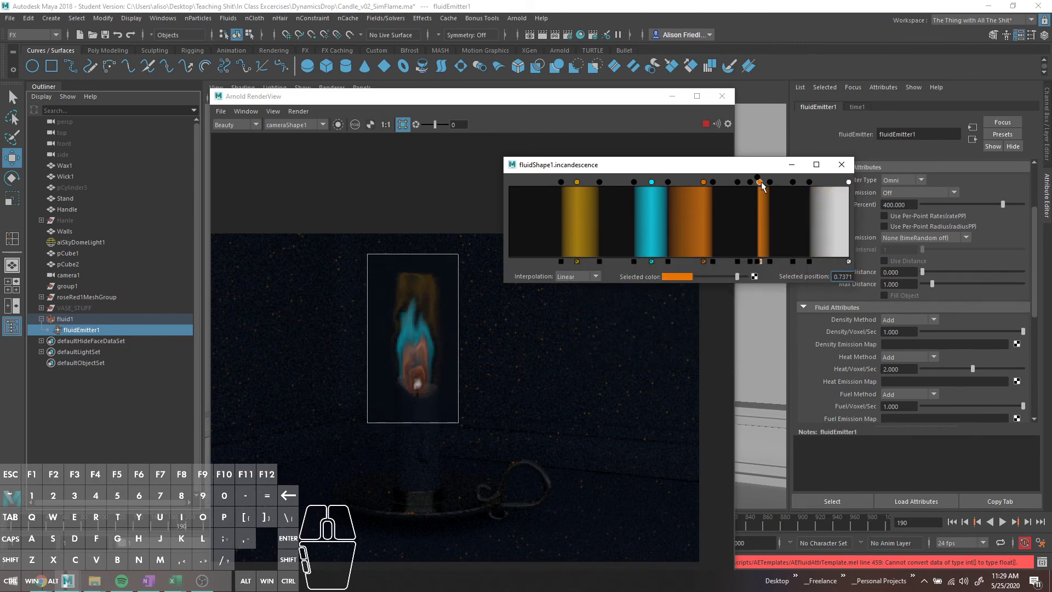
click(681, 252)
click(704, 184)
click(683, 278)
click(688, 248)
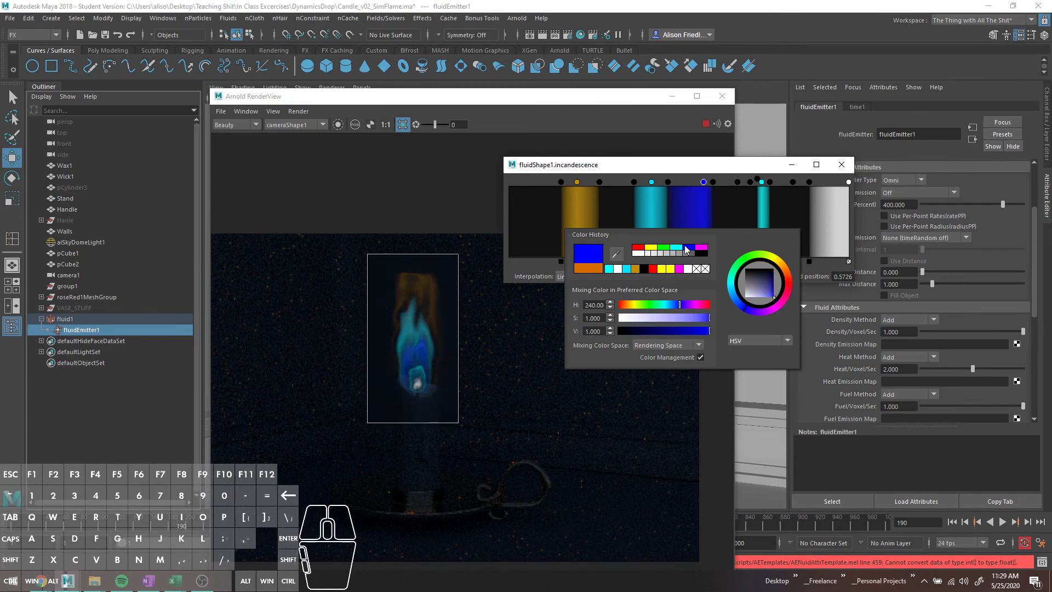
click(696, 318)
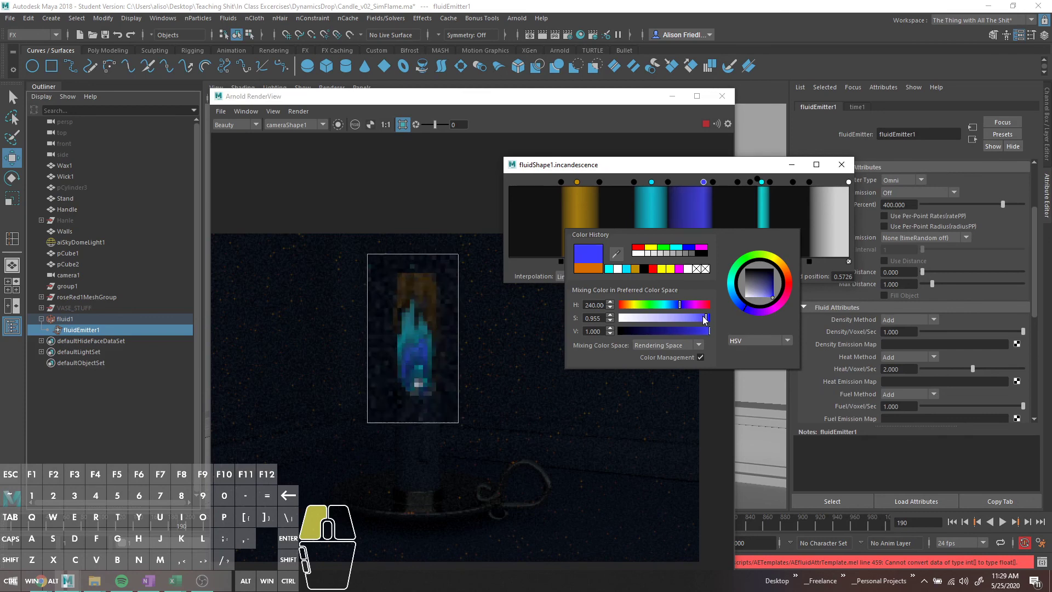
click(675, 305)
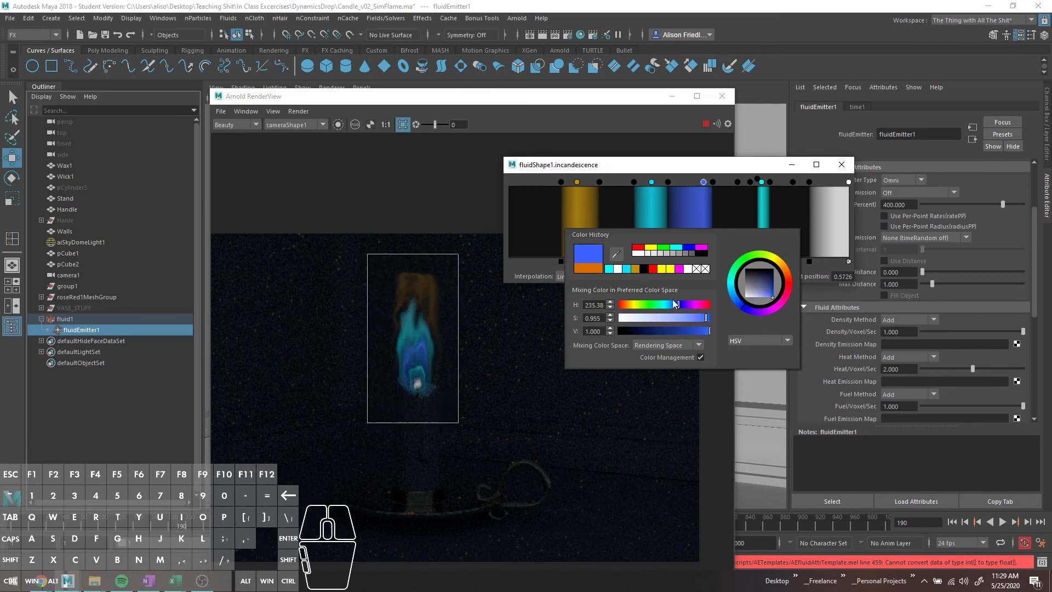
click(577, 183)
Turn the dark gold band blue and re-render a larger region around the flame.
click(684, 280)
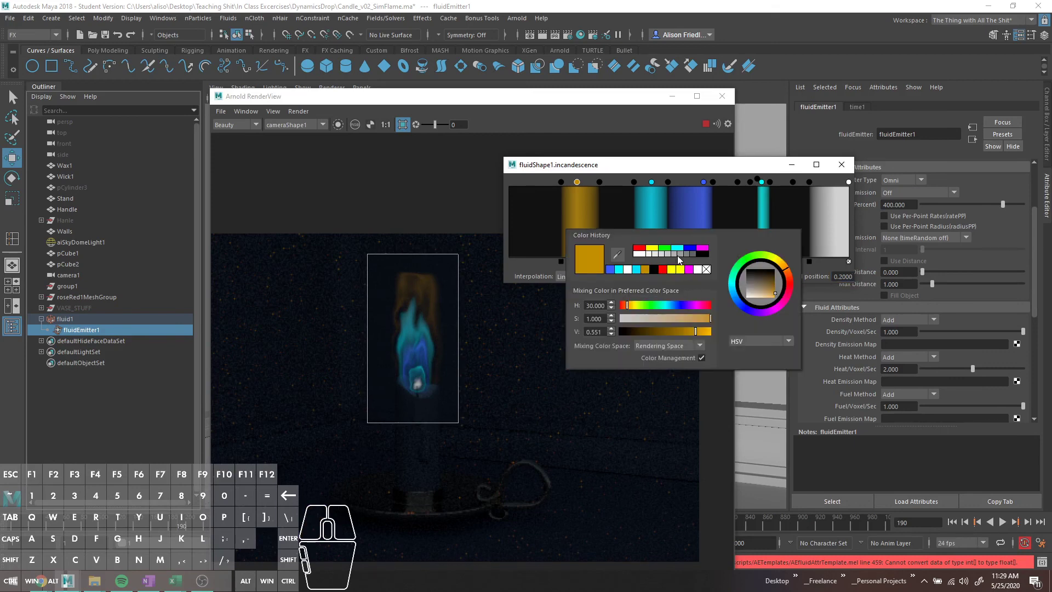
click(690, 249)
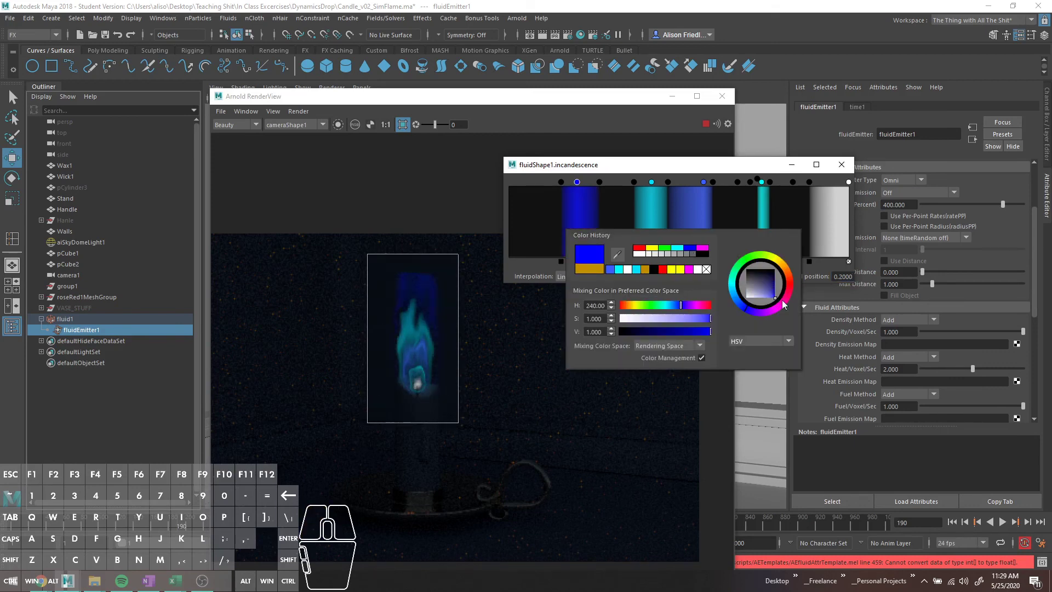
scroll(up, 3)
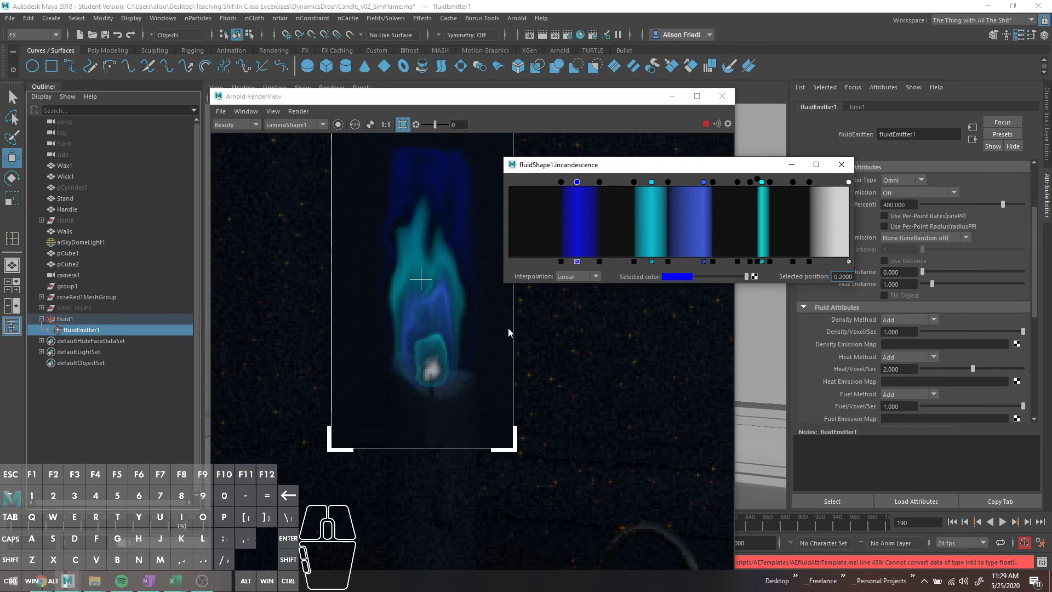
drag(505, 324, 489, 356)
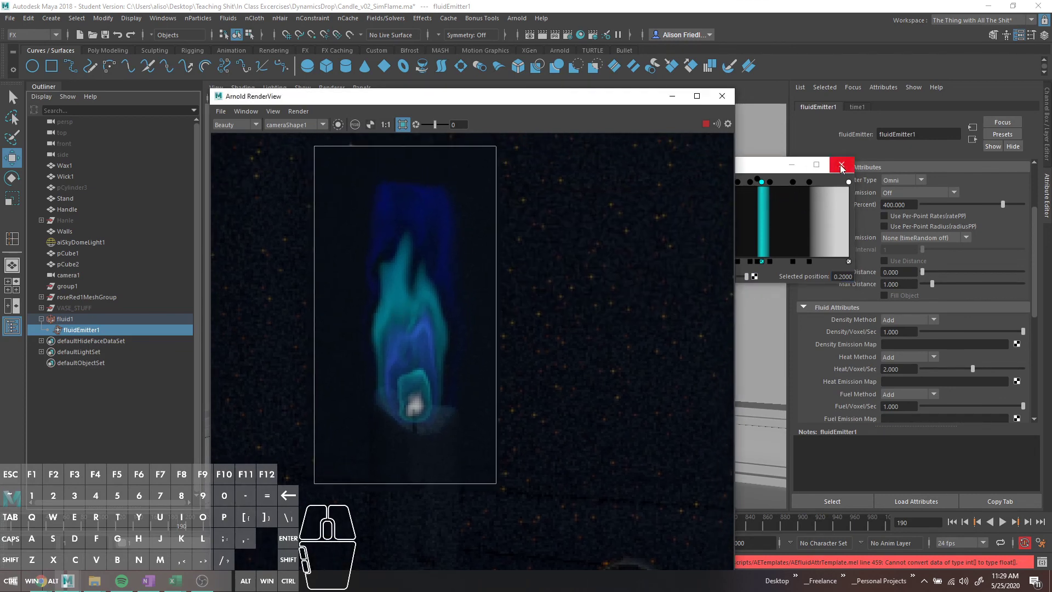
Close the ramp editor and browse the emitter's attributes in the Attribute Editor.
click(843, 167)
scroll(down, 3)
scroll(up, 3)
scroll(down, 3)
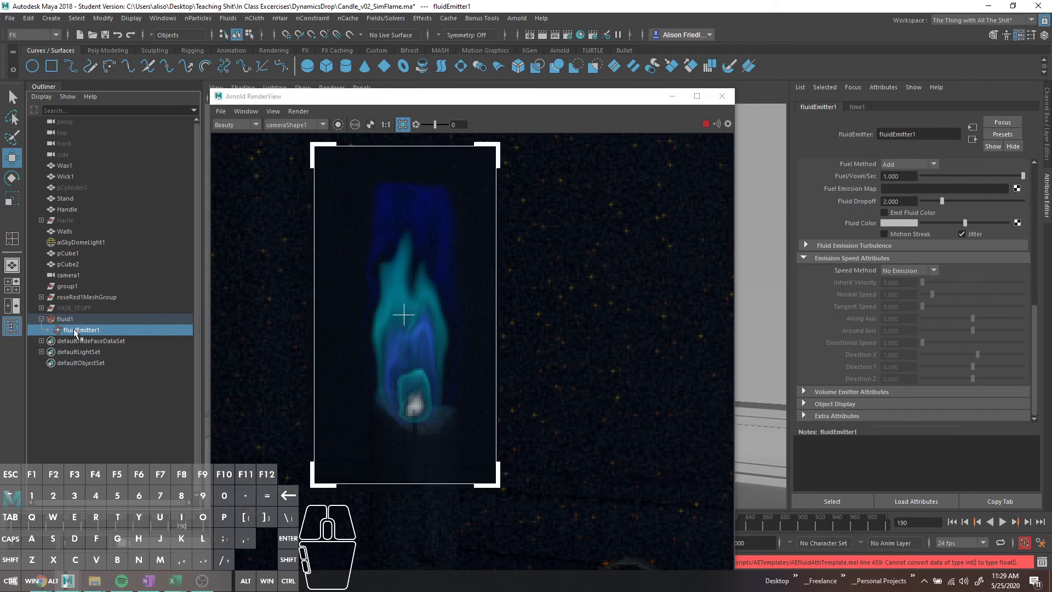
click(76, 332)
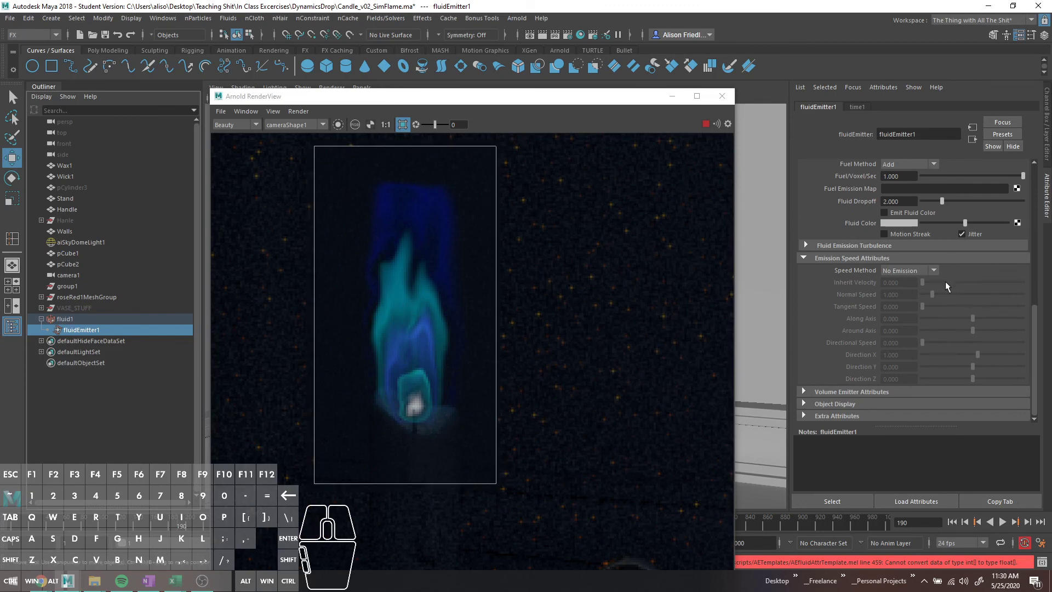
scroll(down, 3)
scroll(up, 3)
scroll(down, 3)
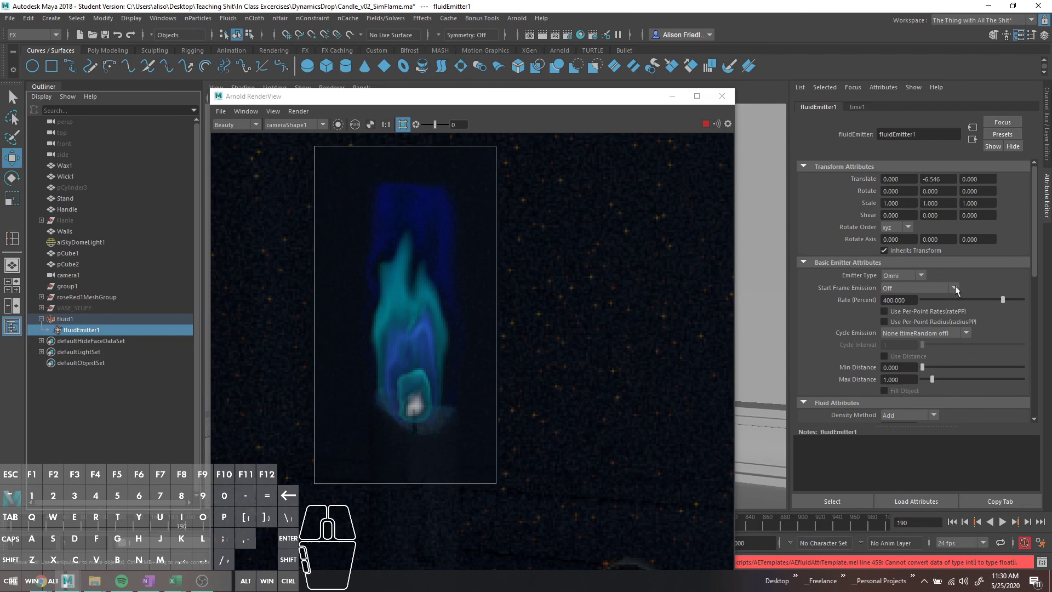
Select fluid1 and set the Shading Opacity Input to Temperature instead of Density.
click(62, 318)
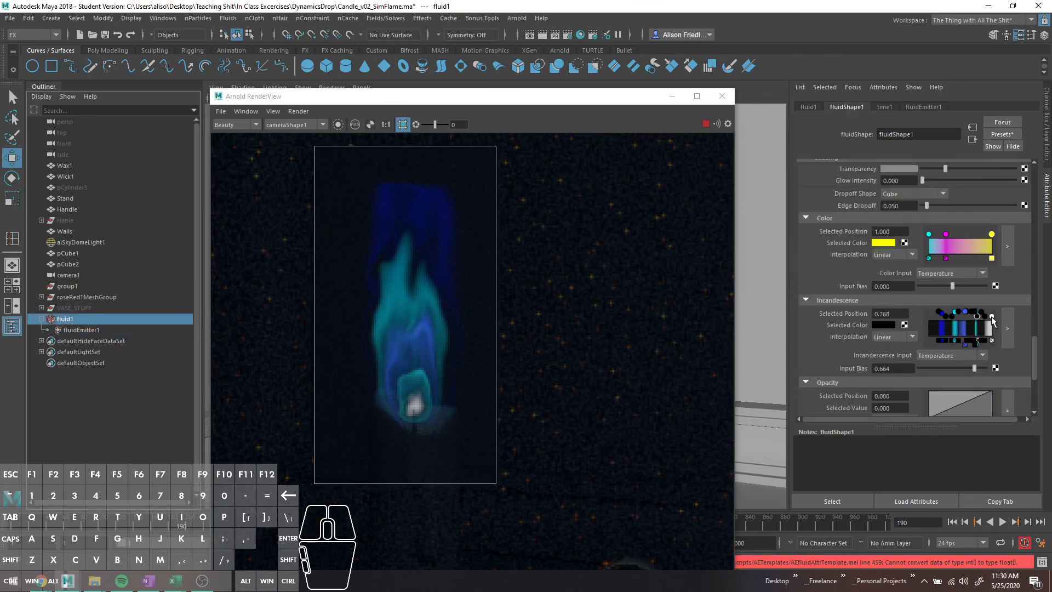
scroll(down, 3)
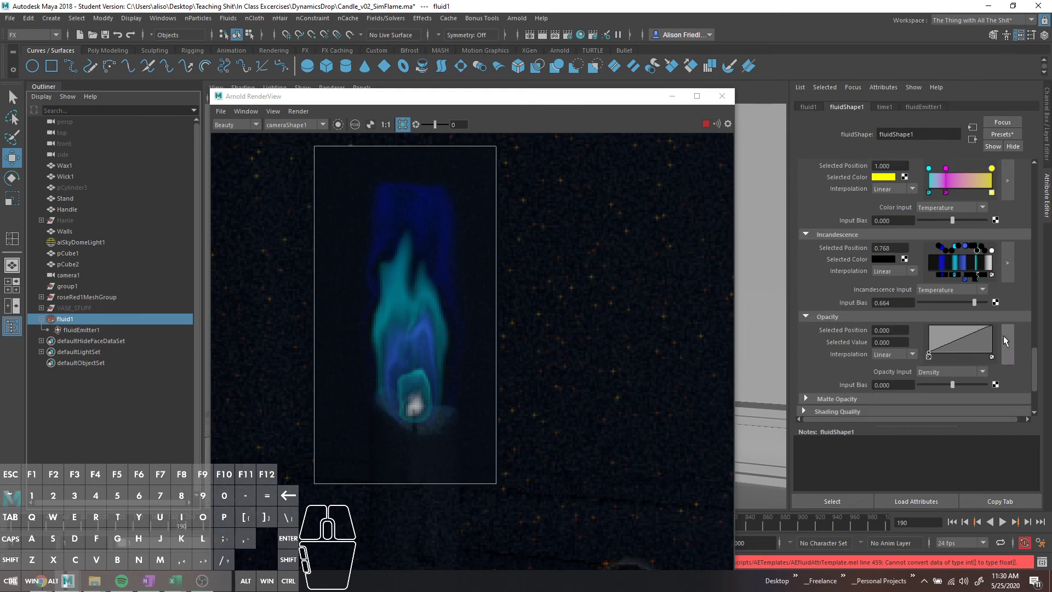
click(979, 374)
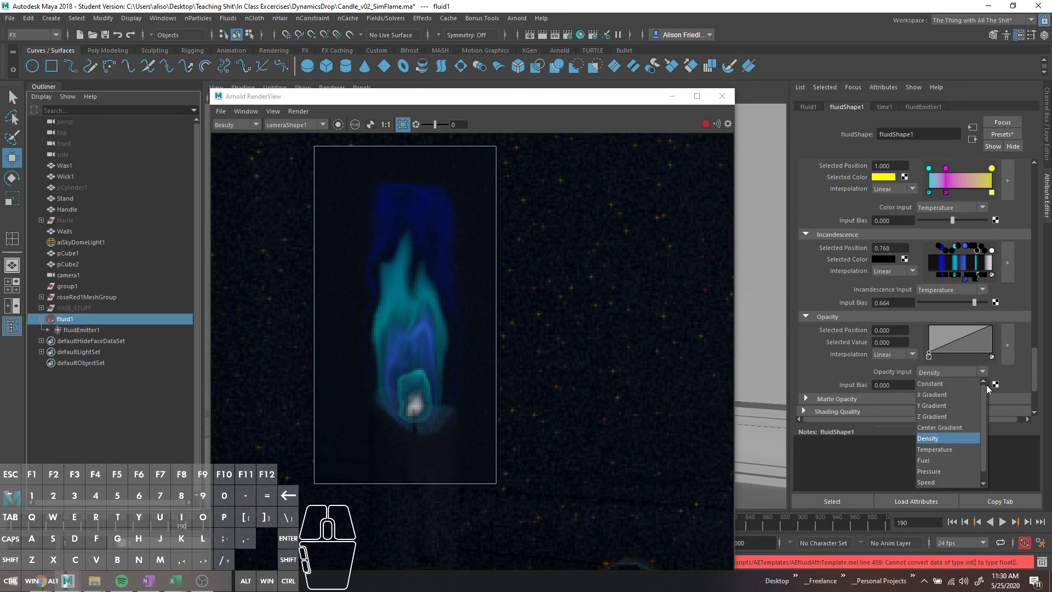
click(958, 453)
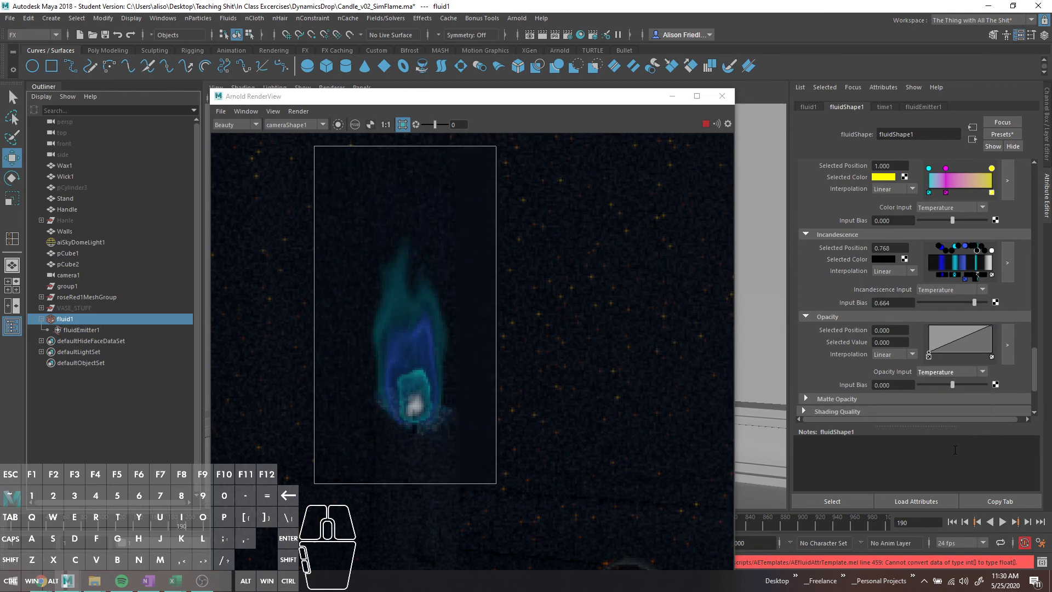
Enlarge the opacity and incandescence ramps and delete the black gaps near the white end.
click(1012, 345)
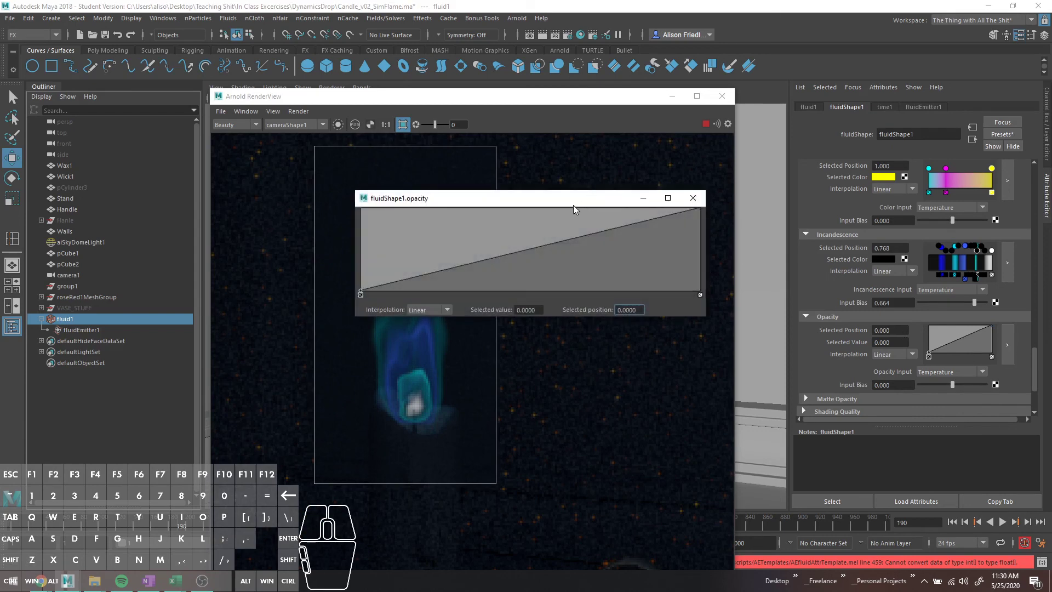
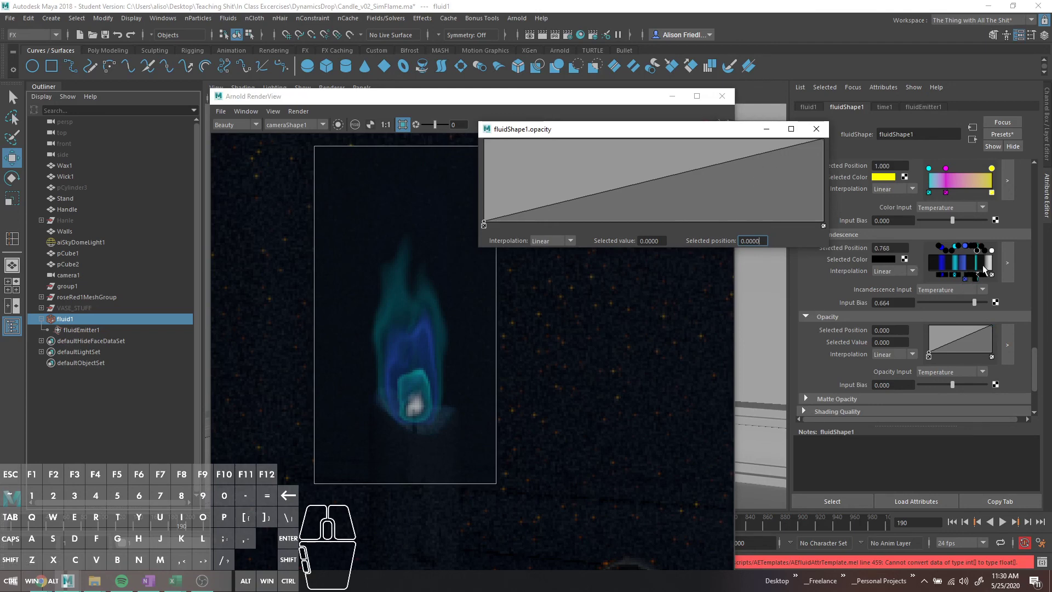
click(1008, 272)
click(812, 265)
click(795, 265)
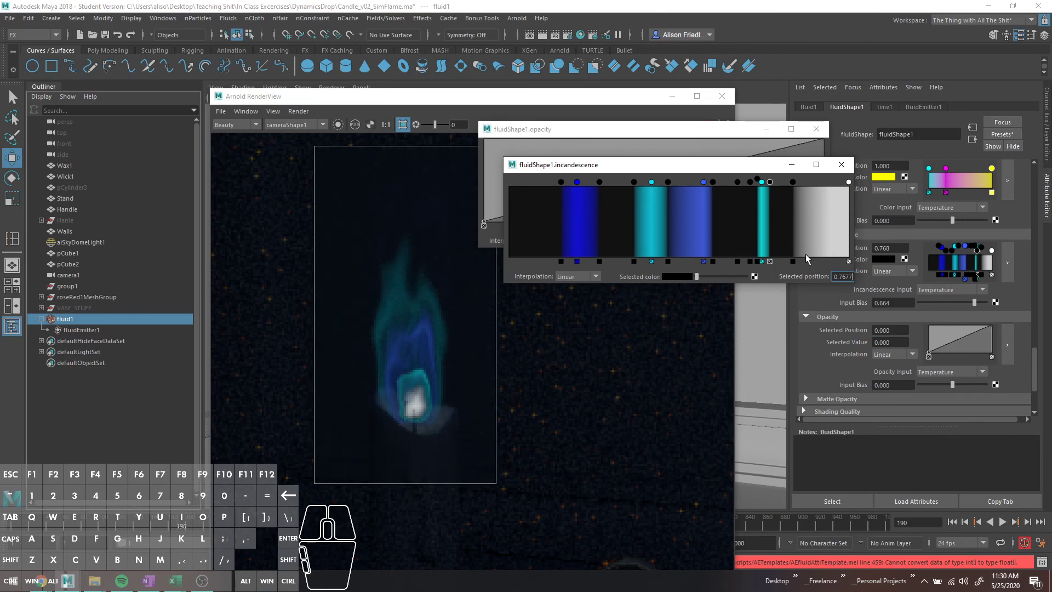
click(795, 264)
click(772, 264)
Delete the remaining black markers so blues blend through cyan to white, then close the editor.
click(752, 263)
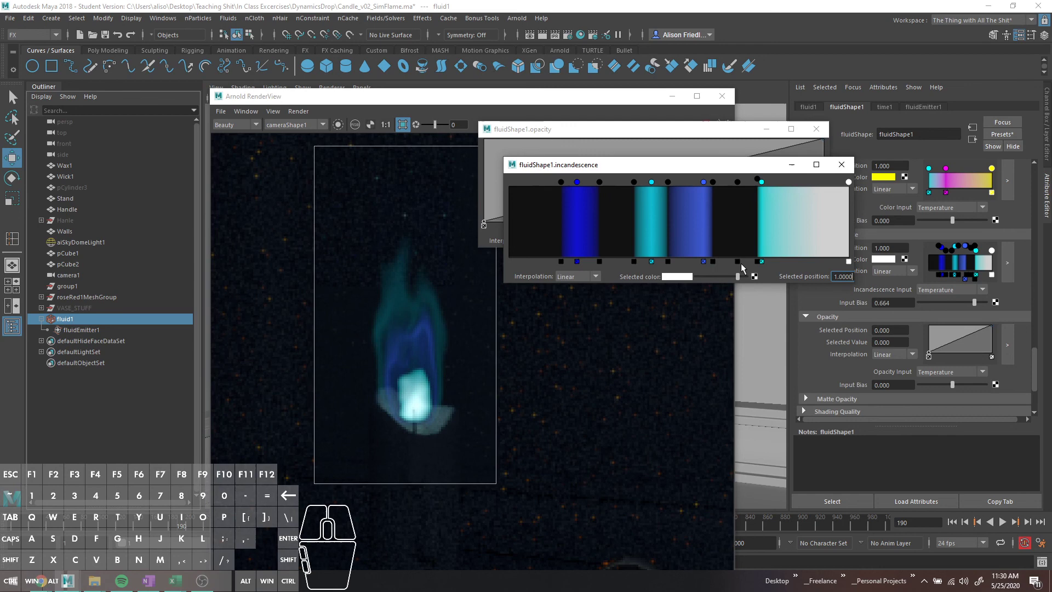
click(672, 264)
click(637, 264)
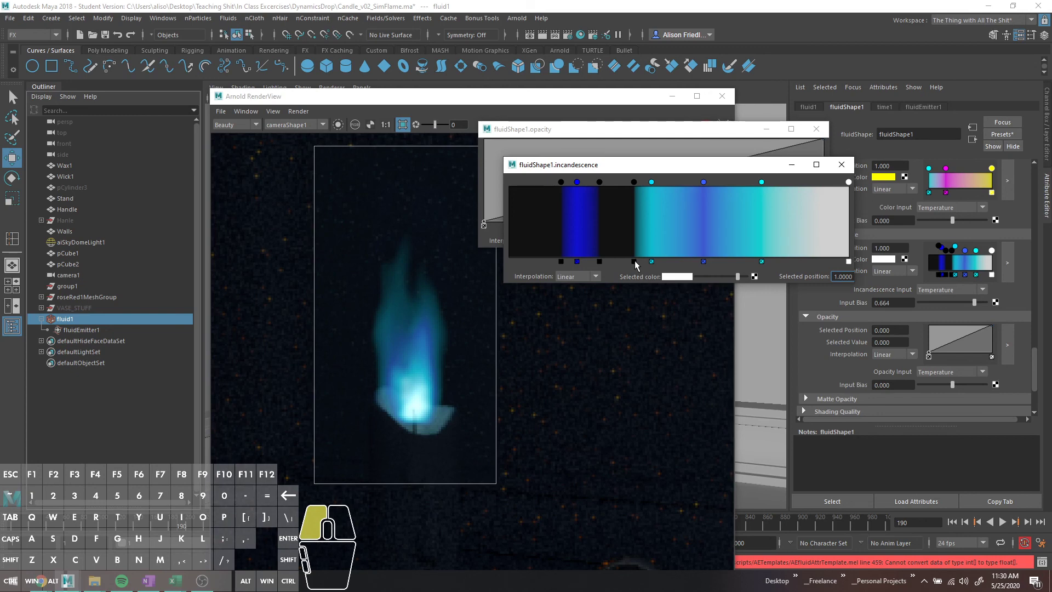
click(469, 190)
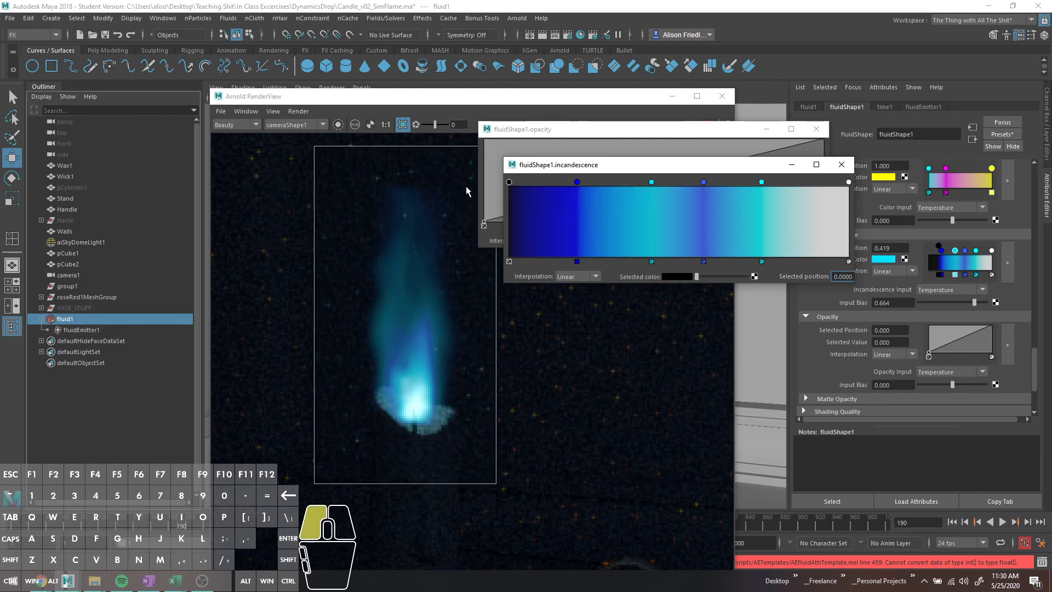
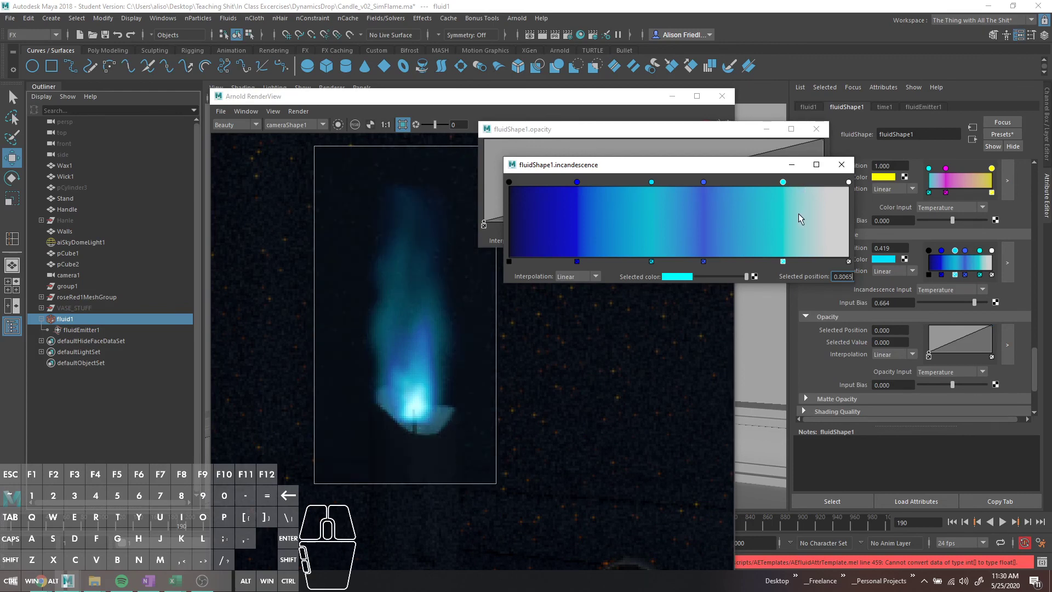
click(845, 172)
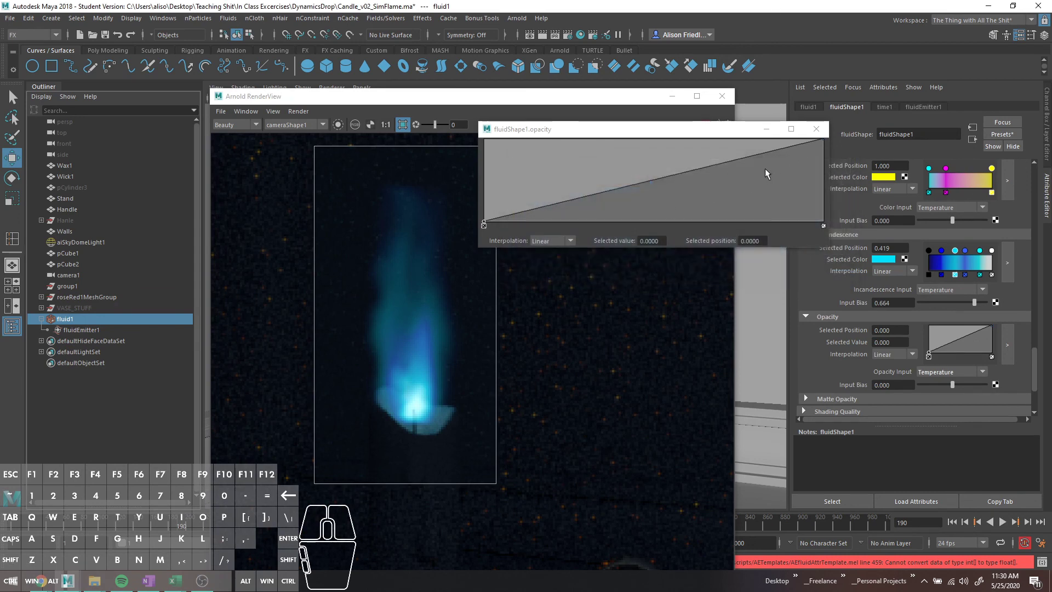
Drag existing ramp points into sharp peaks and valleys between full and zero opacity.
drag(737, 162, 507, 191)
drag(513, 189, 509, 229)
drag(541, 213, 520, 205)
drag(529, 203, 526, 235)
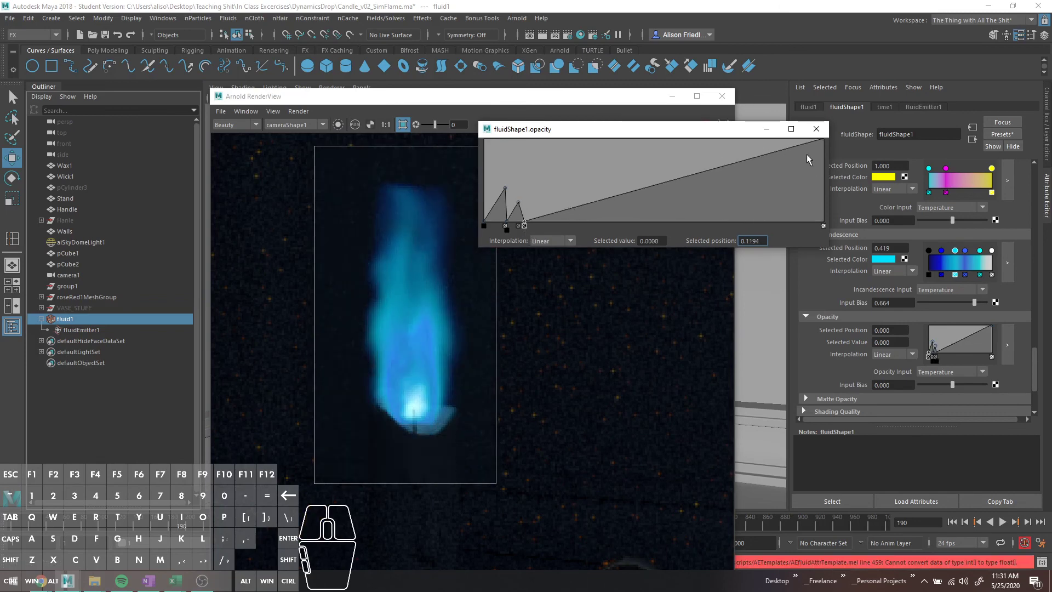
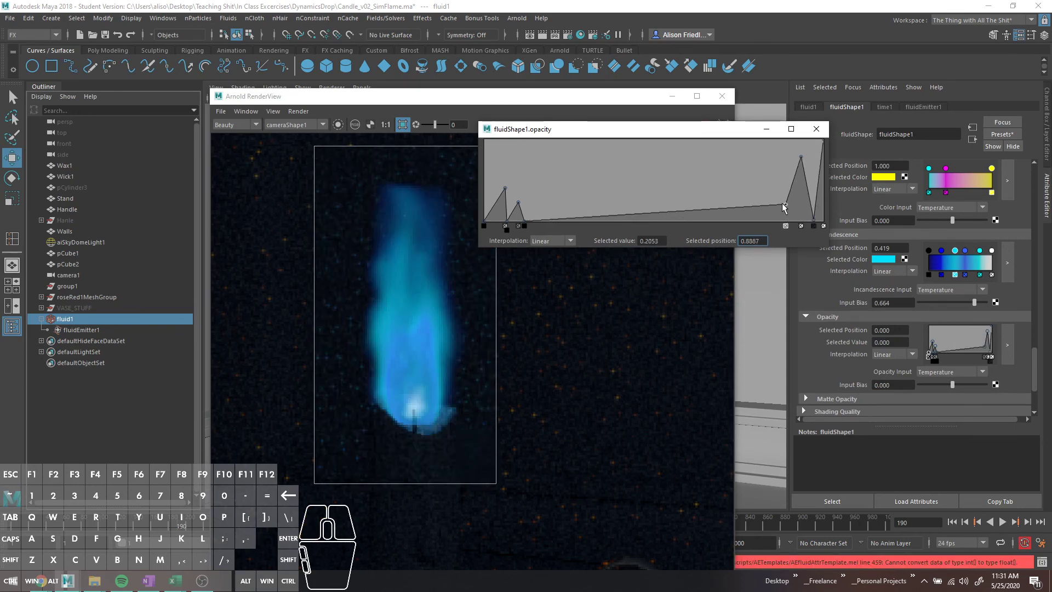
drag(749, 208, 744, 181)
drag(702, 188, 697, 214)
drag(677, 219, 691, 141)
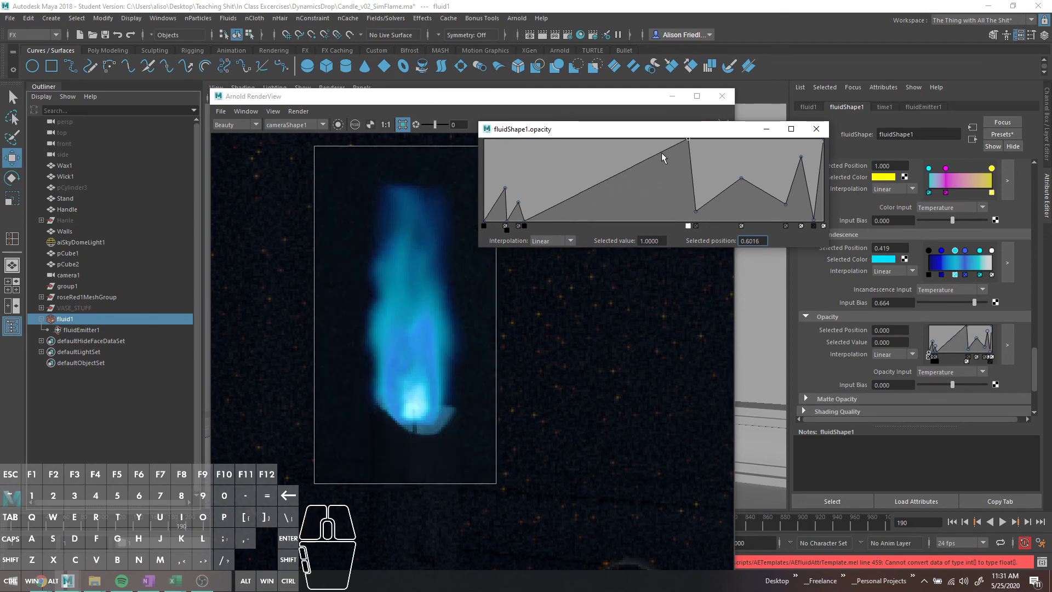
drag(663, 155, 676, 241)
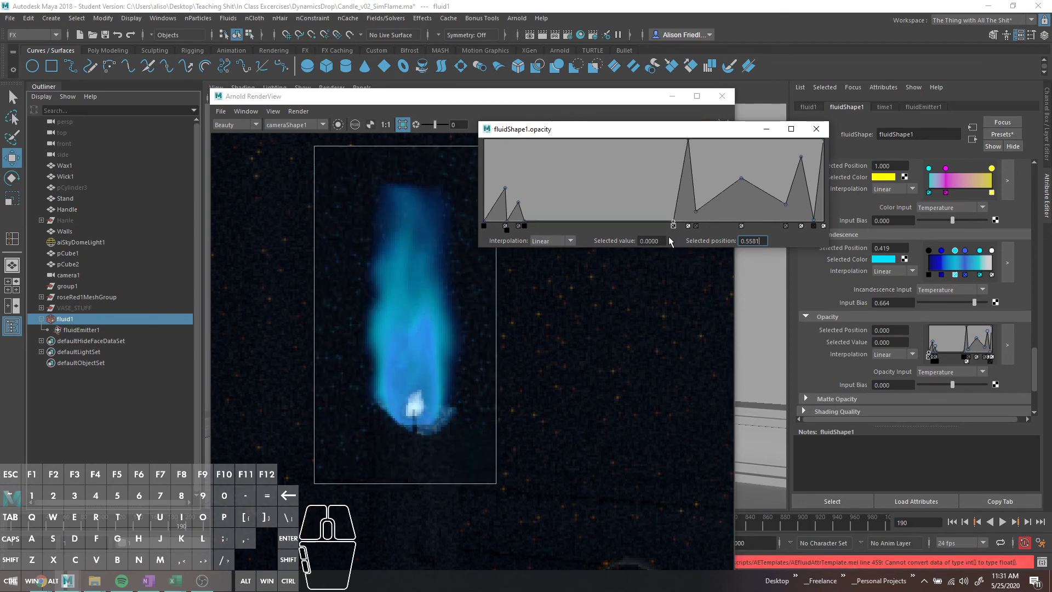
drag(698, 214, 699, 235)
drag(788, 207, 784, 226)
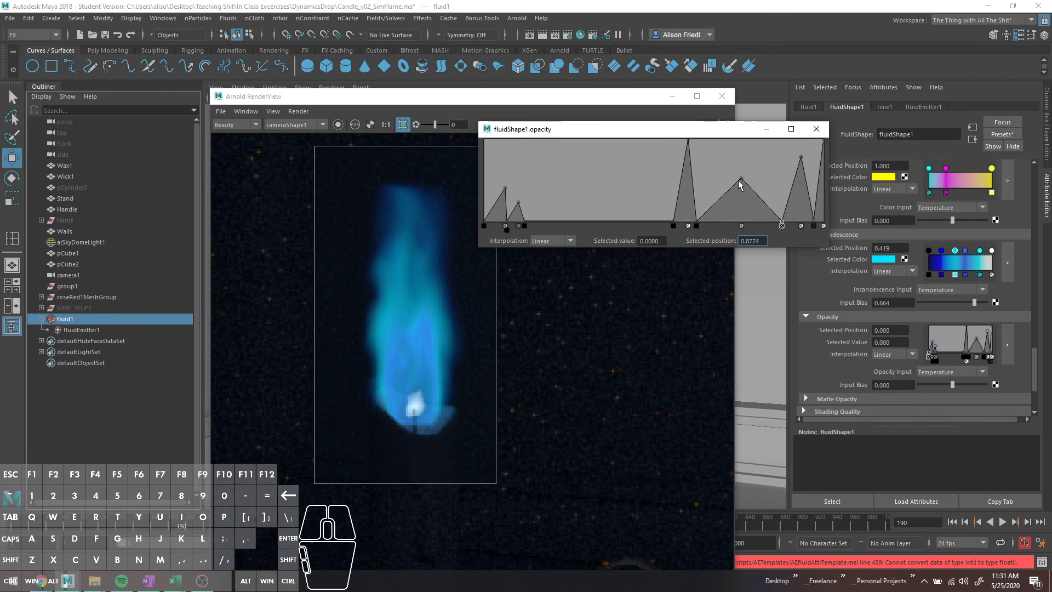
drag(744, 182, 733, 204)
drag(698, 222, 729, 226)
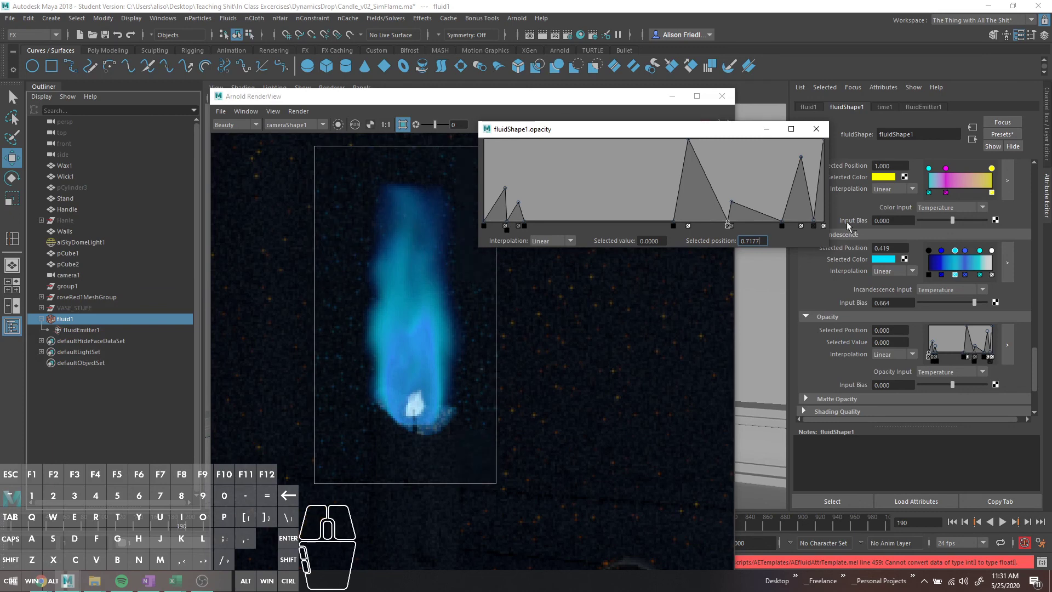
drag(815, 222, 816, 226)
drag(624, 221, 595, 223)
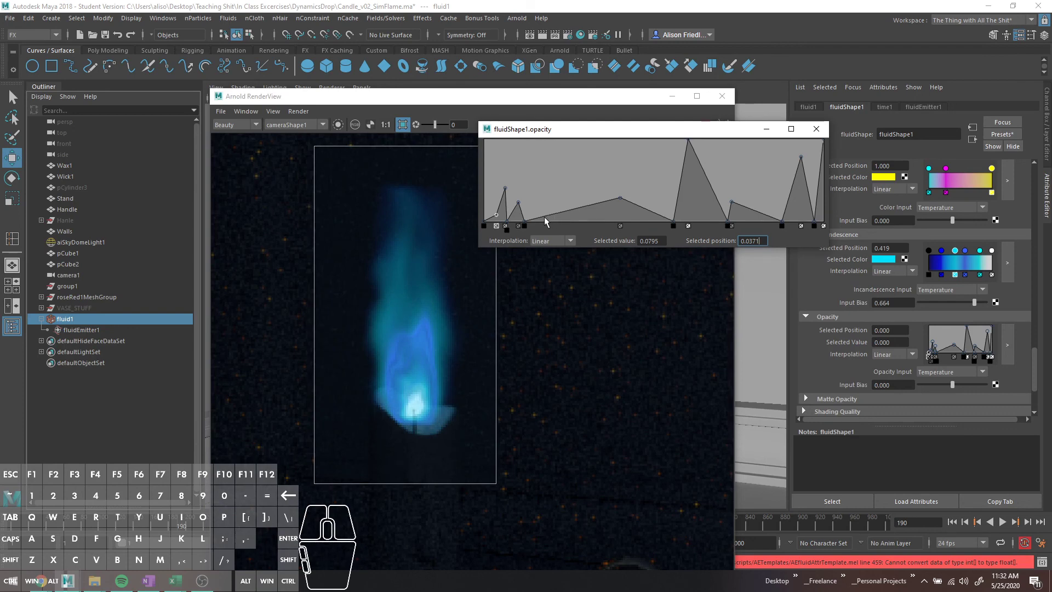
Add new low-end ramp points and shape them into small spiky peaks and a middle bump.
click(541, 220)
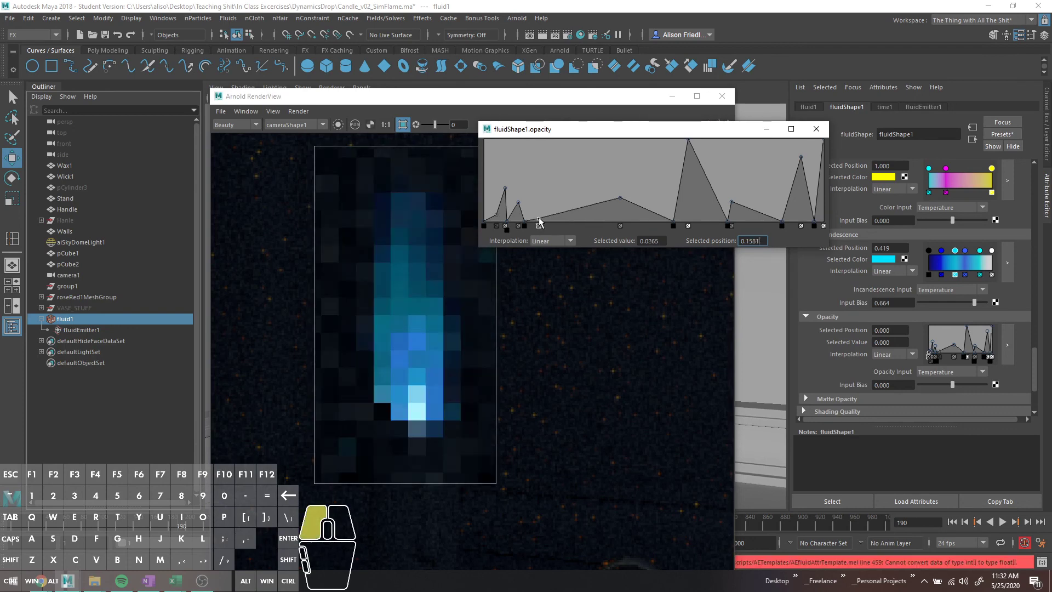
drag(540, 216, 534, 228)
click(534, 222)
drag(535, 215, 533, 223)
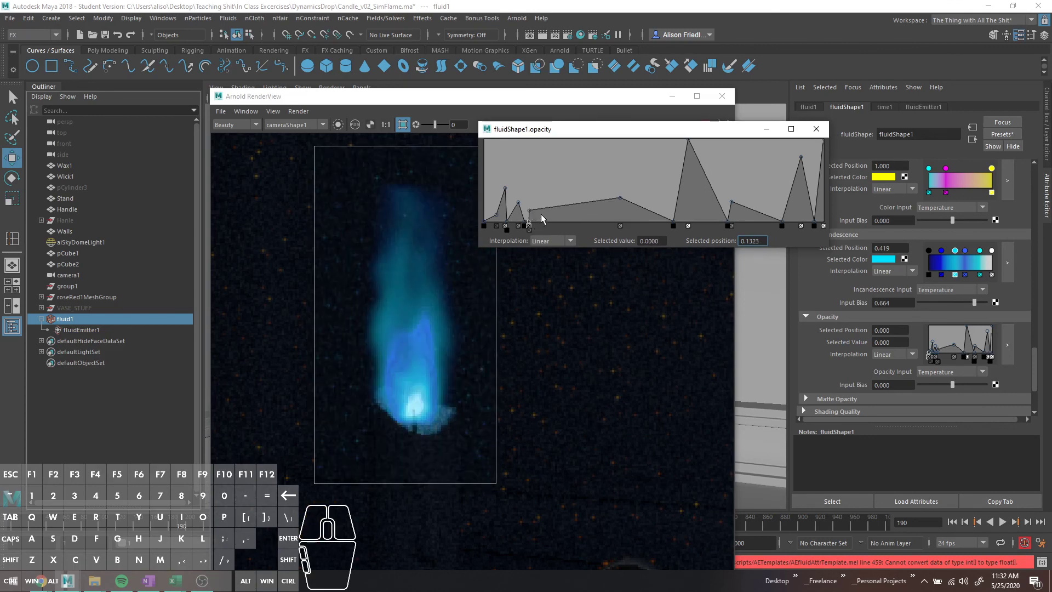
click(540, 213)
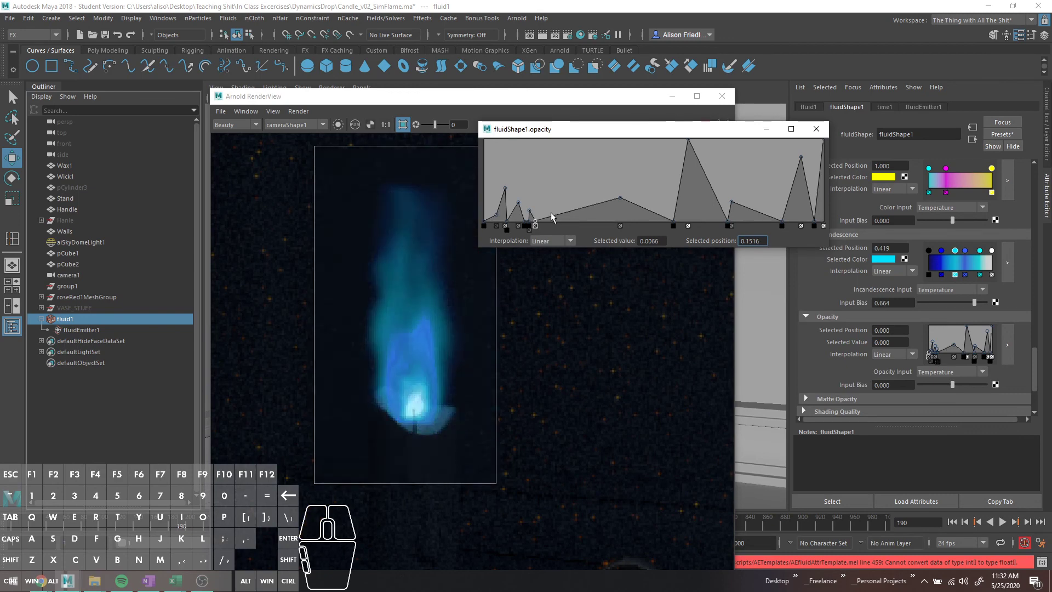
drag(553, 217, 548, 208)
drag(494, 219, 494, 208)
click(498, 217)
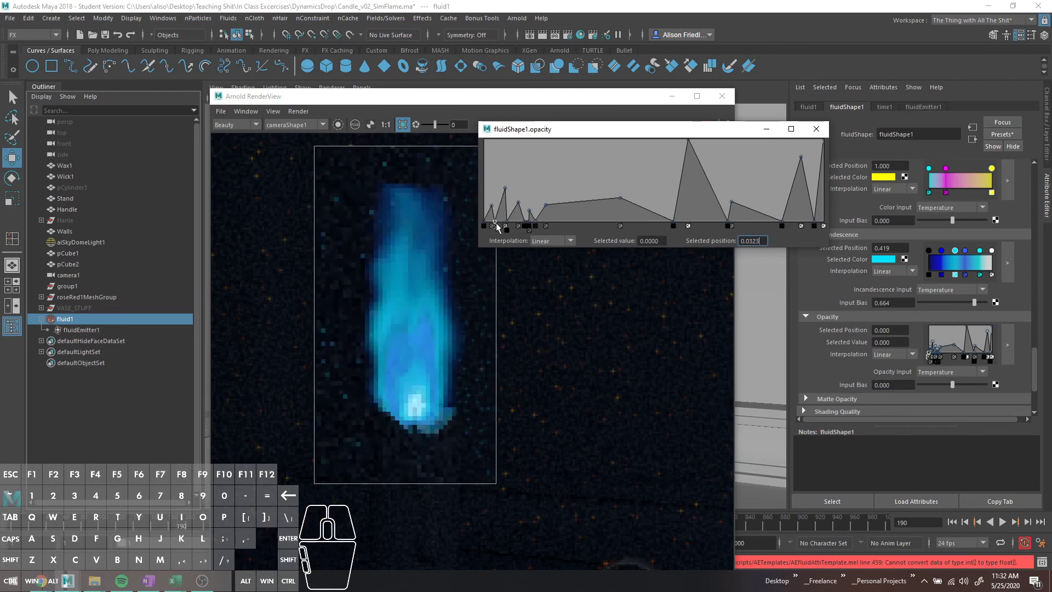
drag(501, 215, 504, 227)
drag(563, 206, 576, 214)
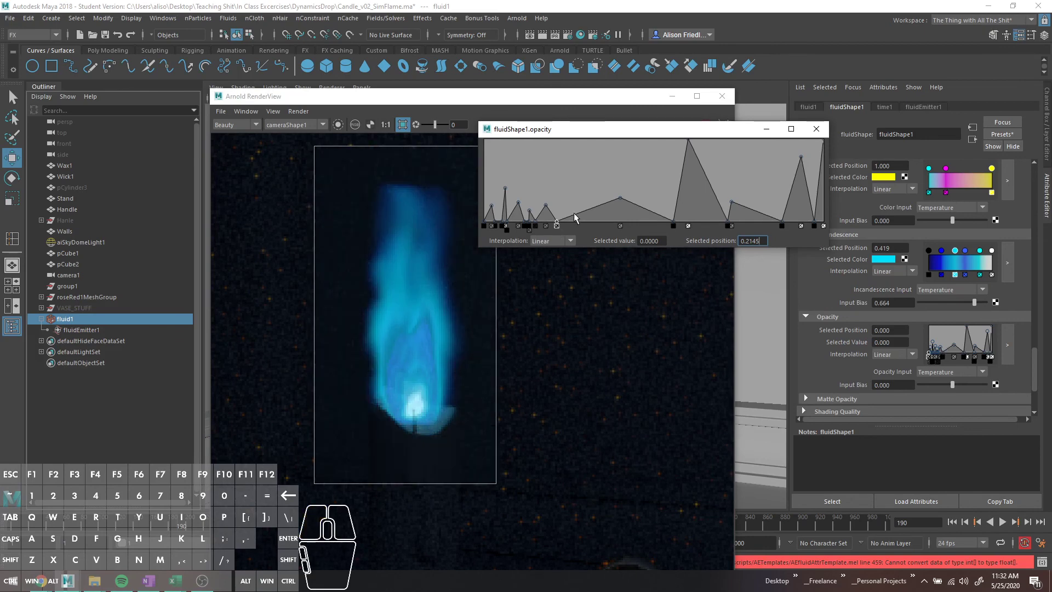
drag(576, 217, 608, 234)
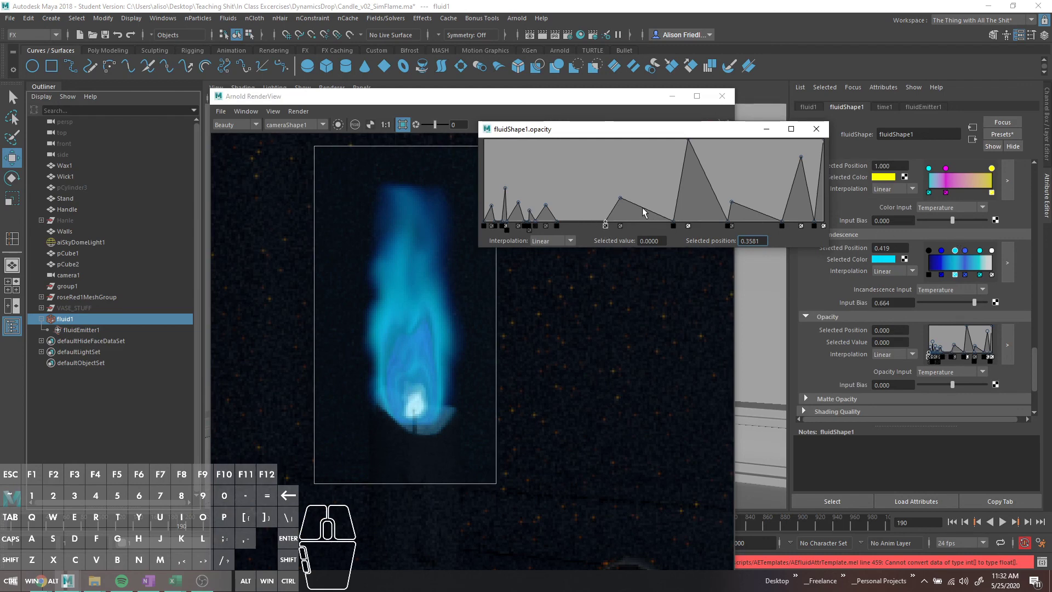
drag(644, 209, 714, 190)
drag(713, 189, 699, 227)
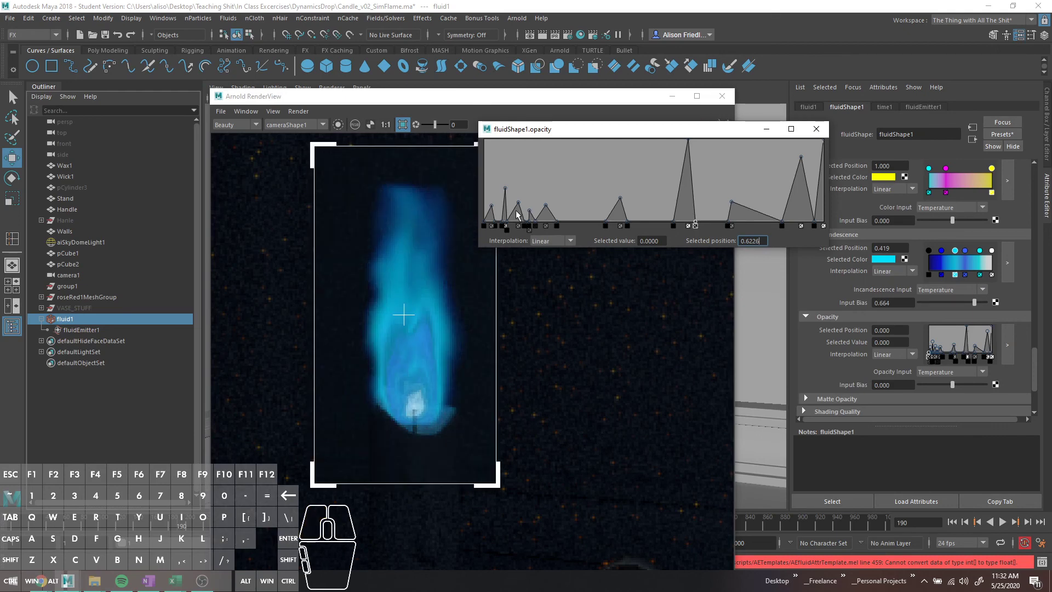
click(515, 213)
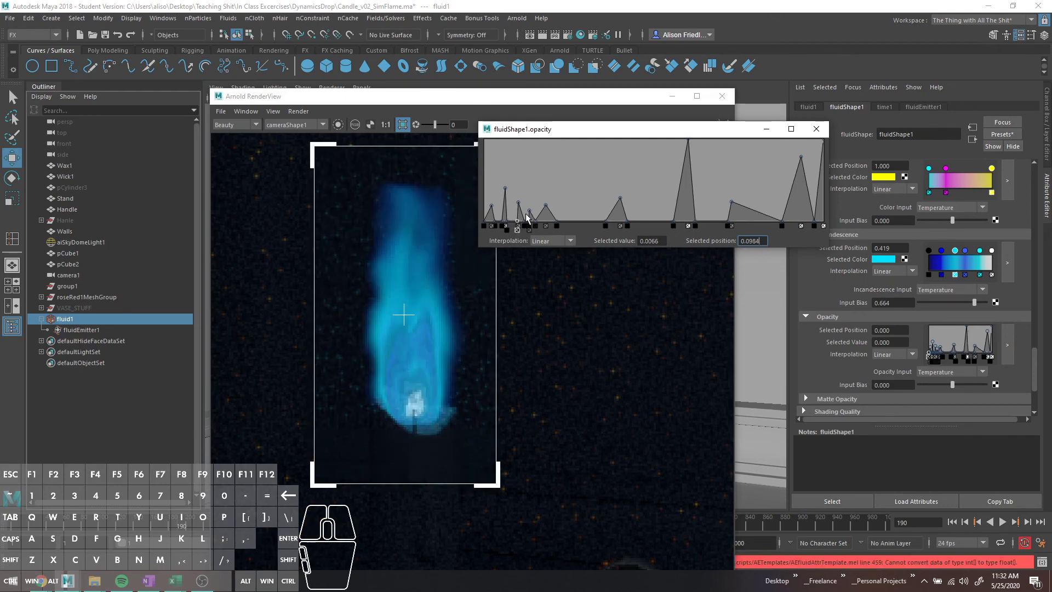
click(524, 216)
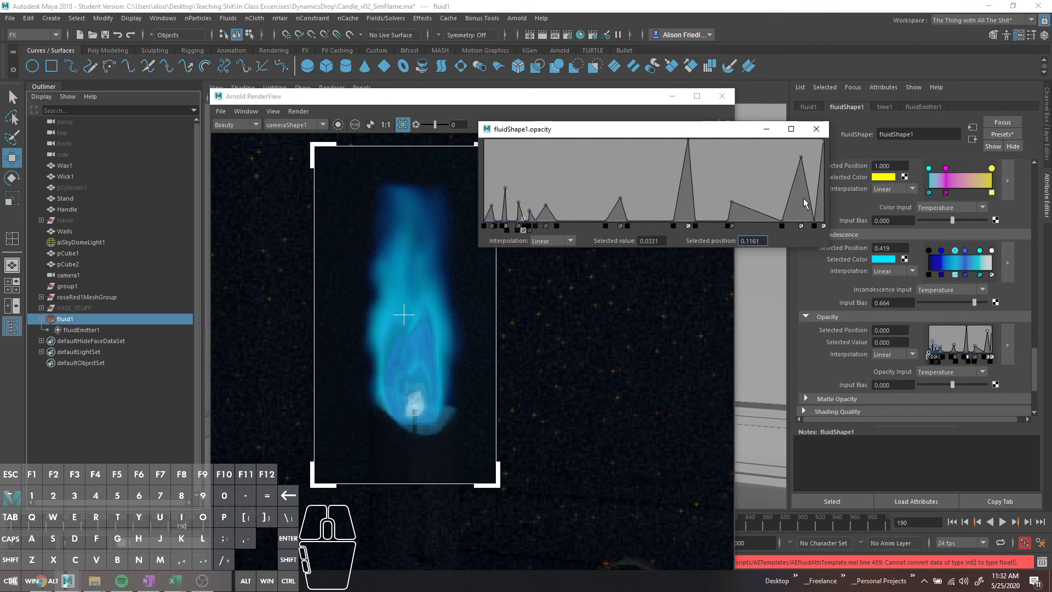
Restart and play the flame simulation to update the Arnold render.
click(1007, 526)
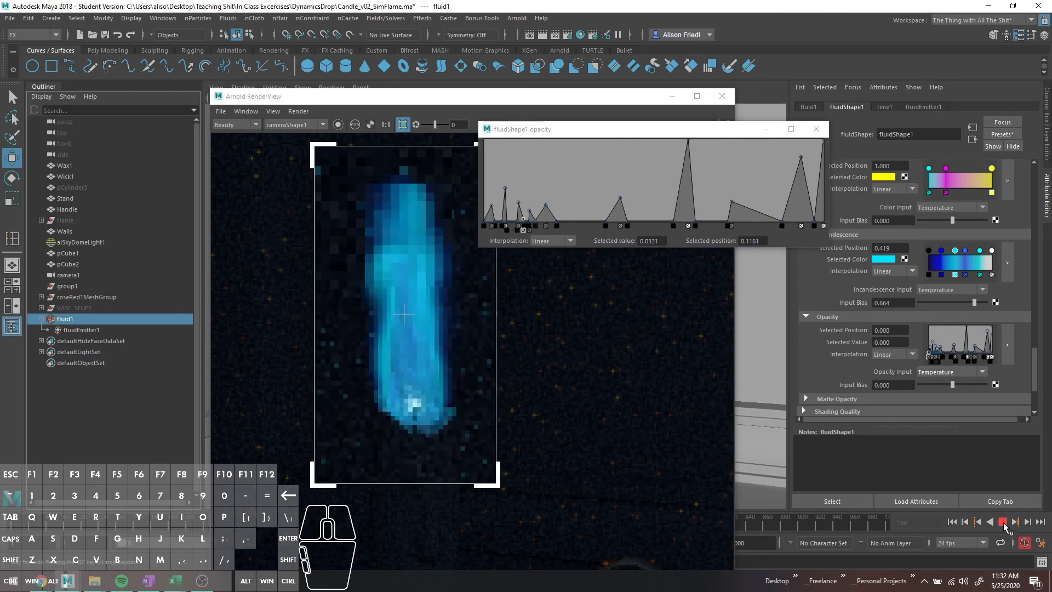
click(1007, 526)
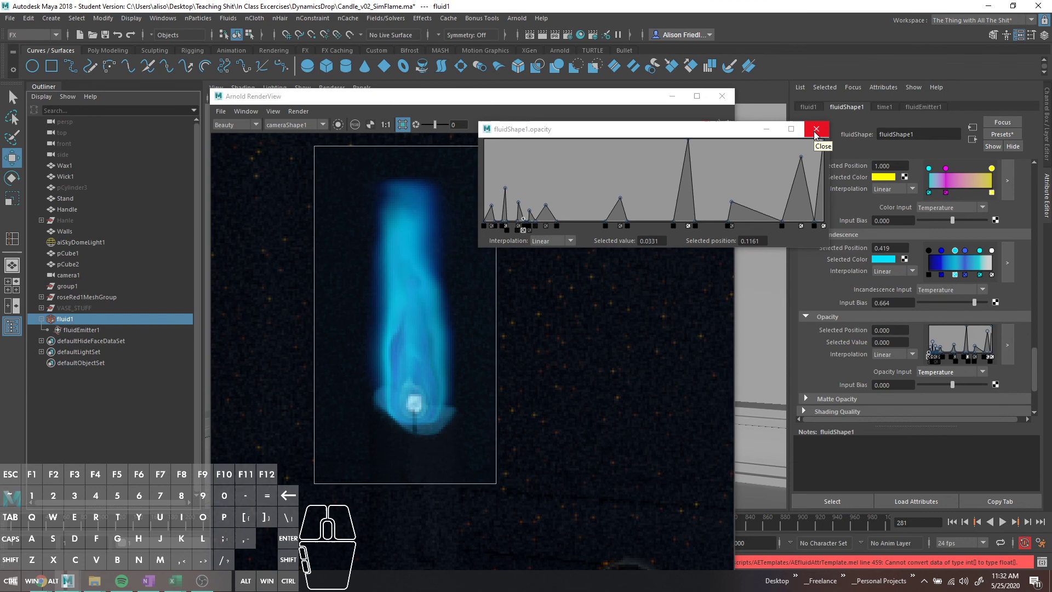
Close the fluidShape1.opacity window and replay the simulation from the start for a dense blue flame.
click(819, 132)
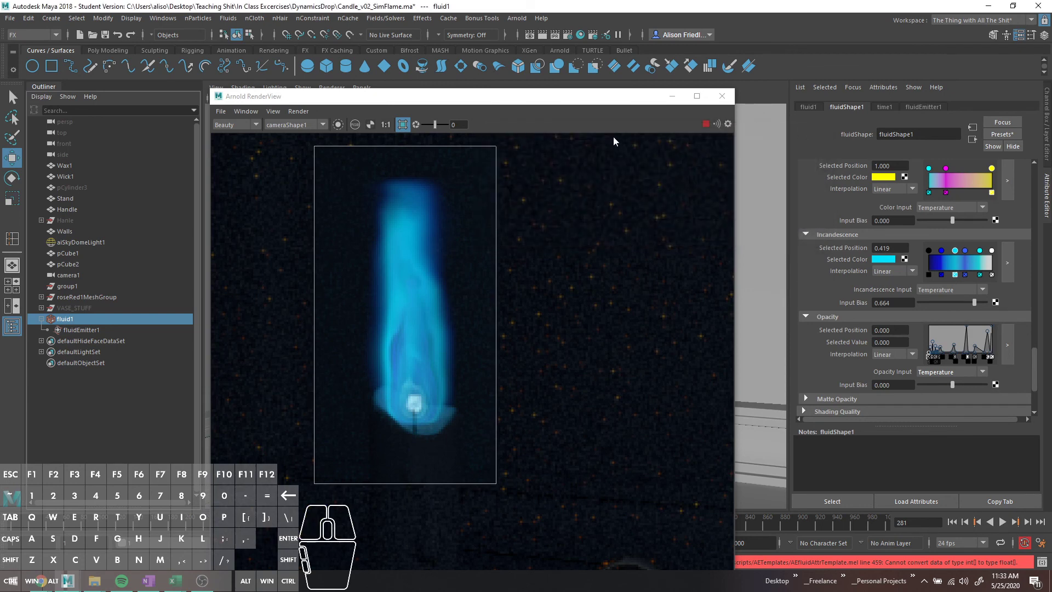
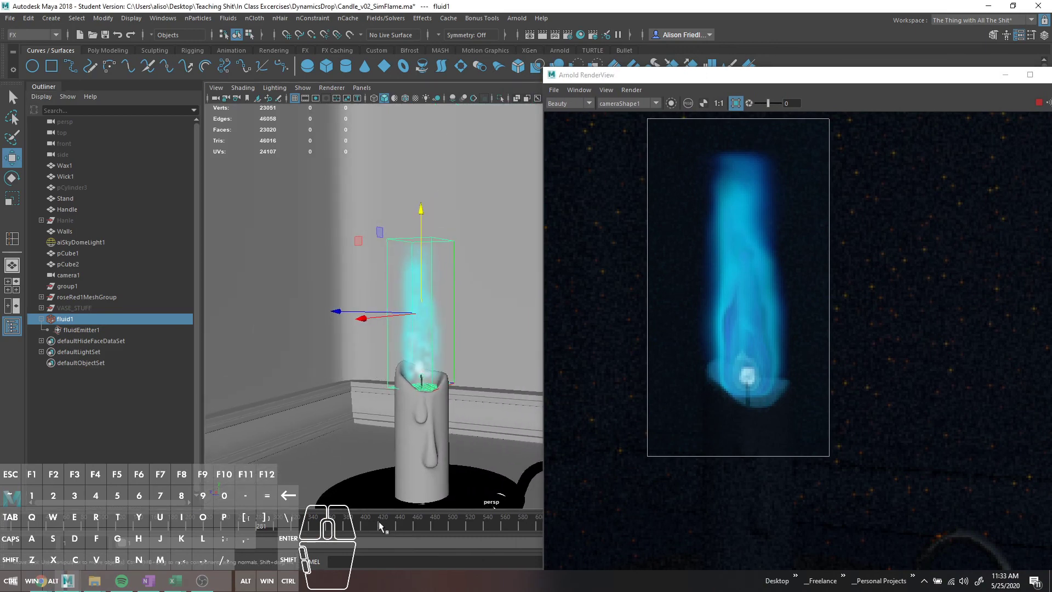
click(391, 523)
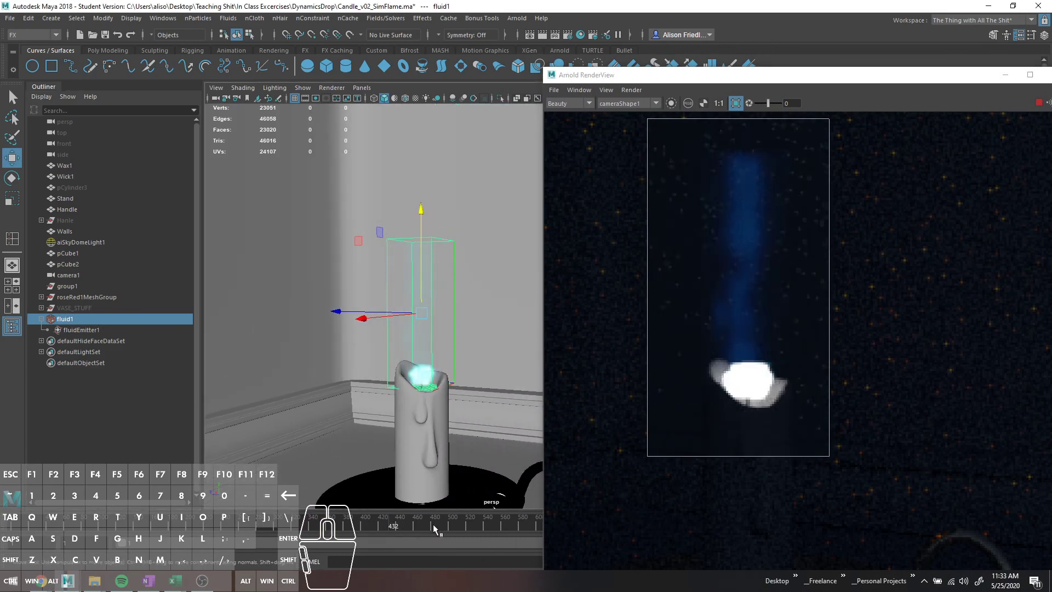
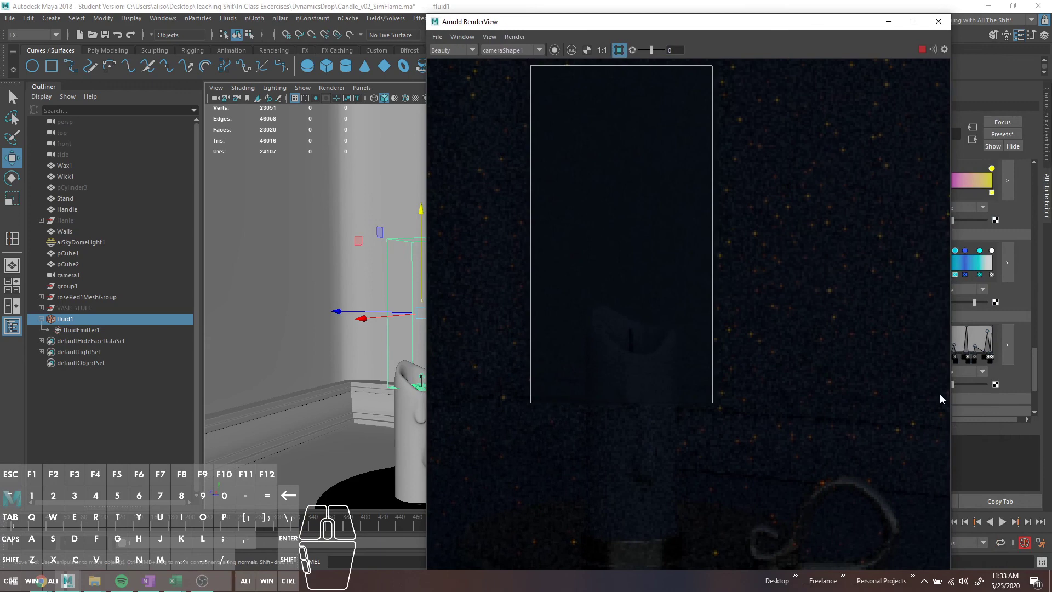
click(1005, 527)
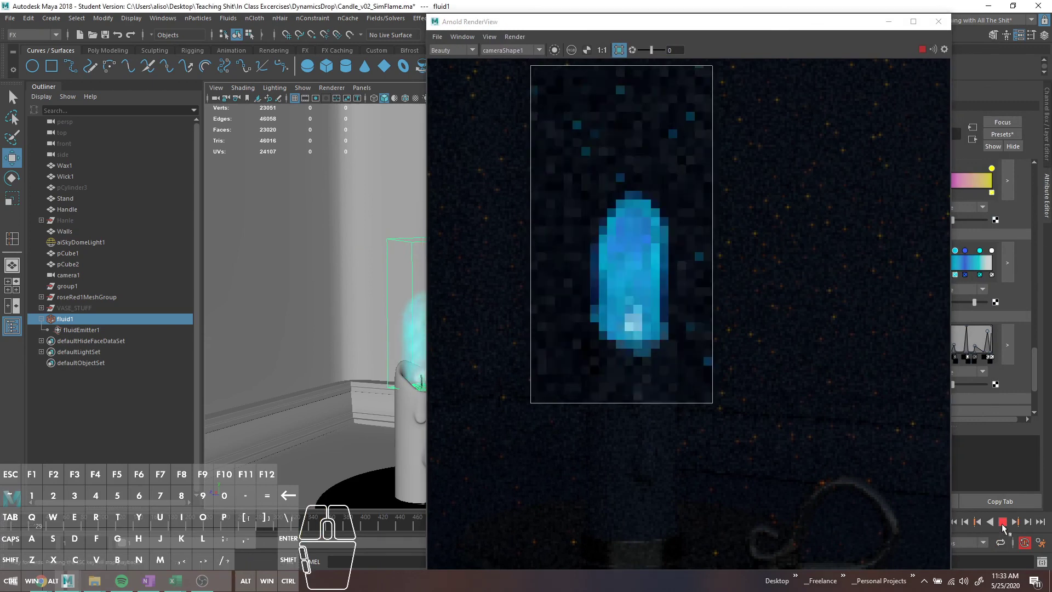
click(1005, 527)
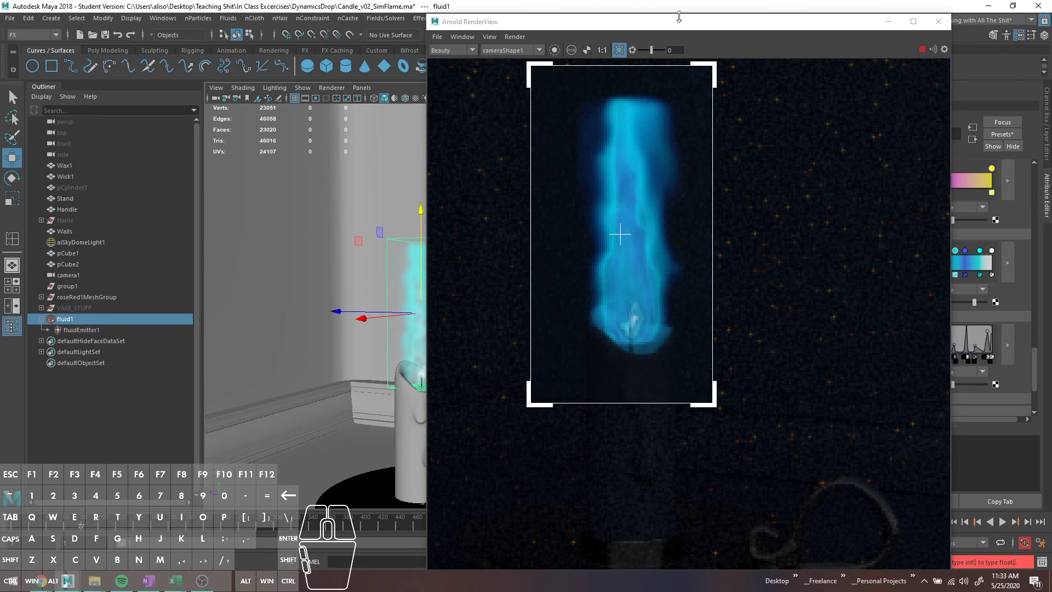
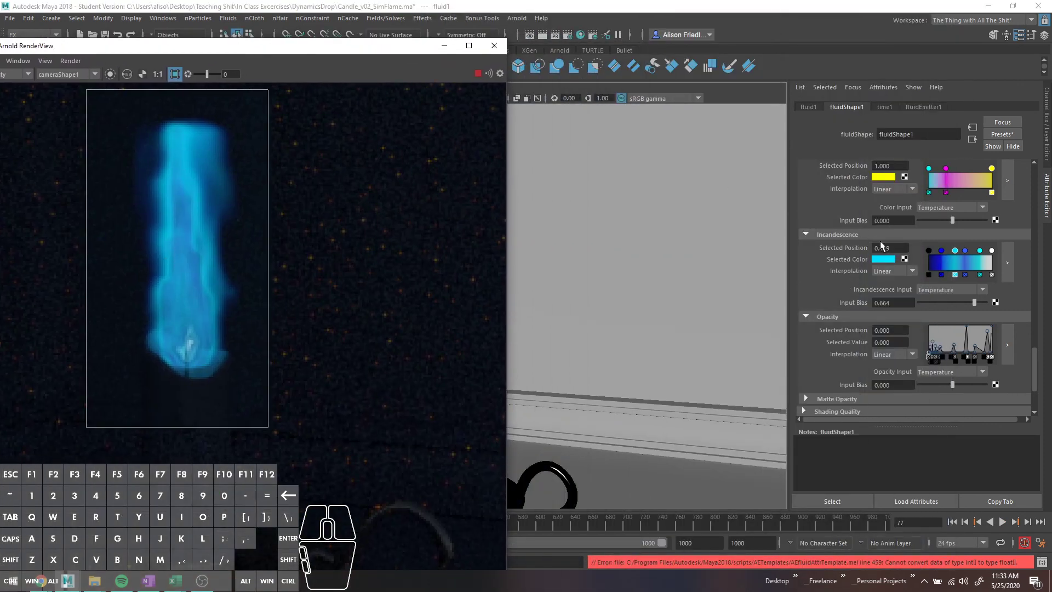
Adjust the first opacity ramp point and replay to frame 108 for a compact blue flame.
click(1006, 343)
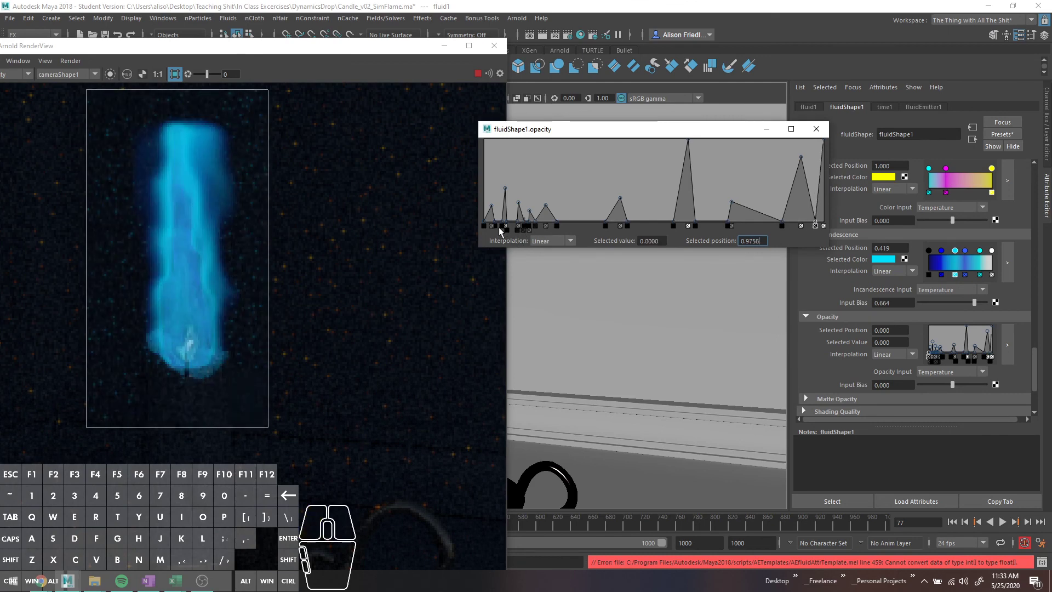
click(493, 230)
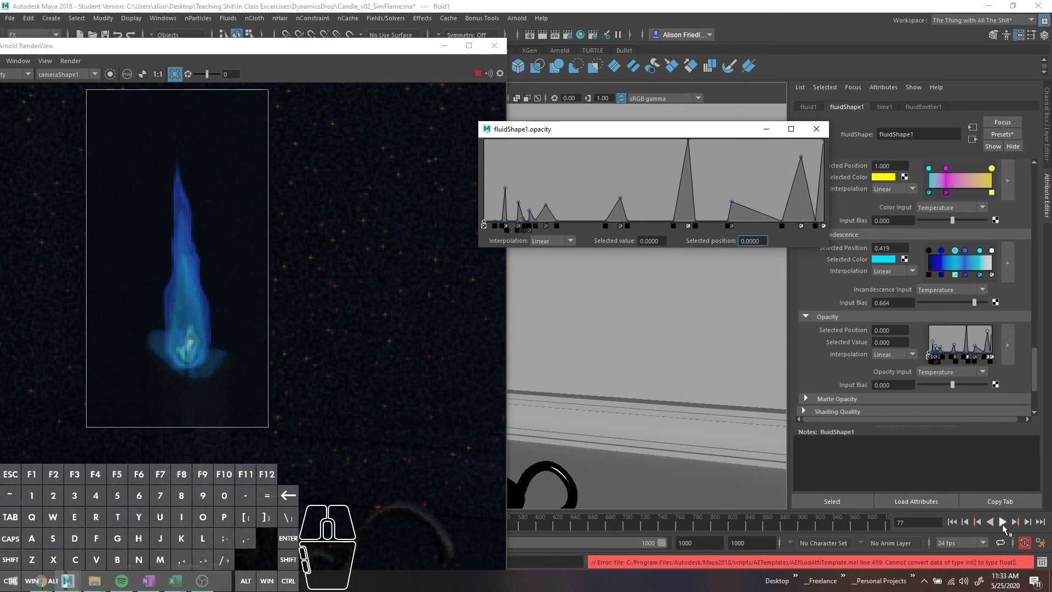
click(1007, 527)
click(1007, 527)
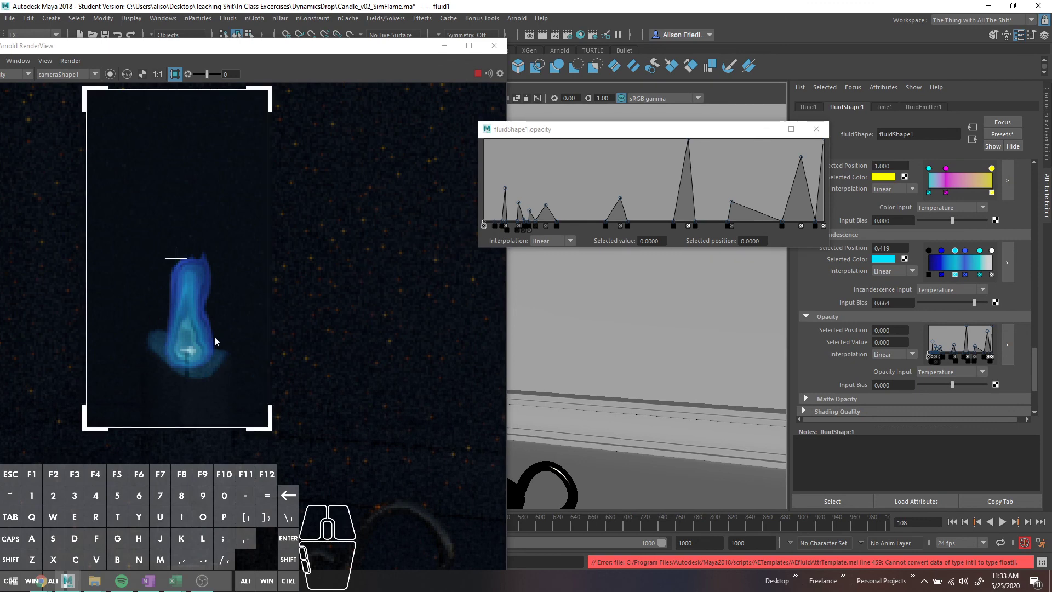
click(826, 134)
Set Turbulence Strength to 0.415, replay the simulation, then close the Arnold RenderView.
scroll(down, 3)
scroll(up, 3)
scroll(up, 3)
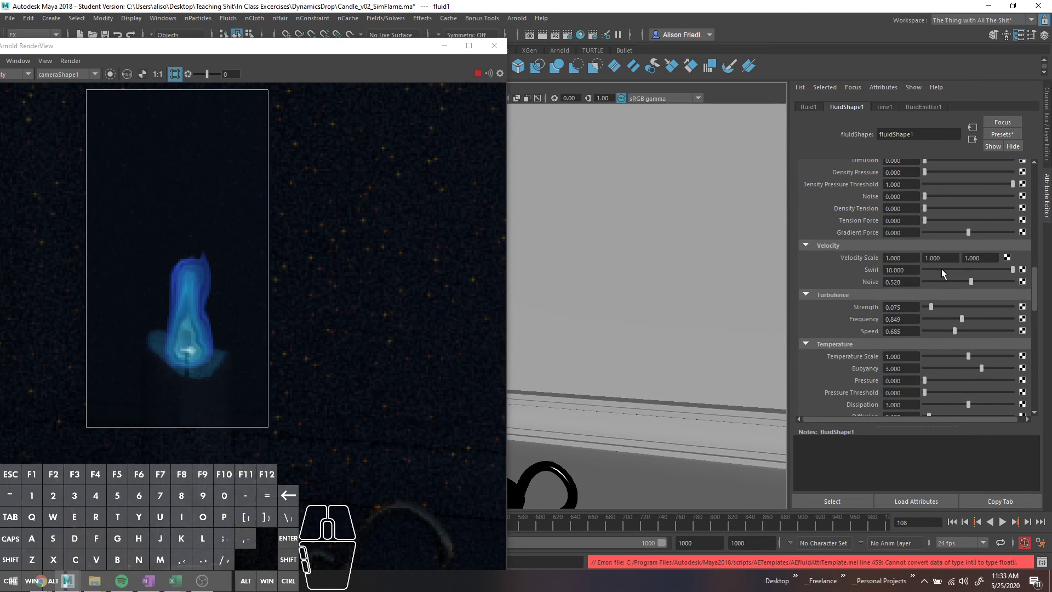
drag(981, 285, 1001, 288)
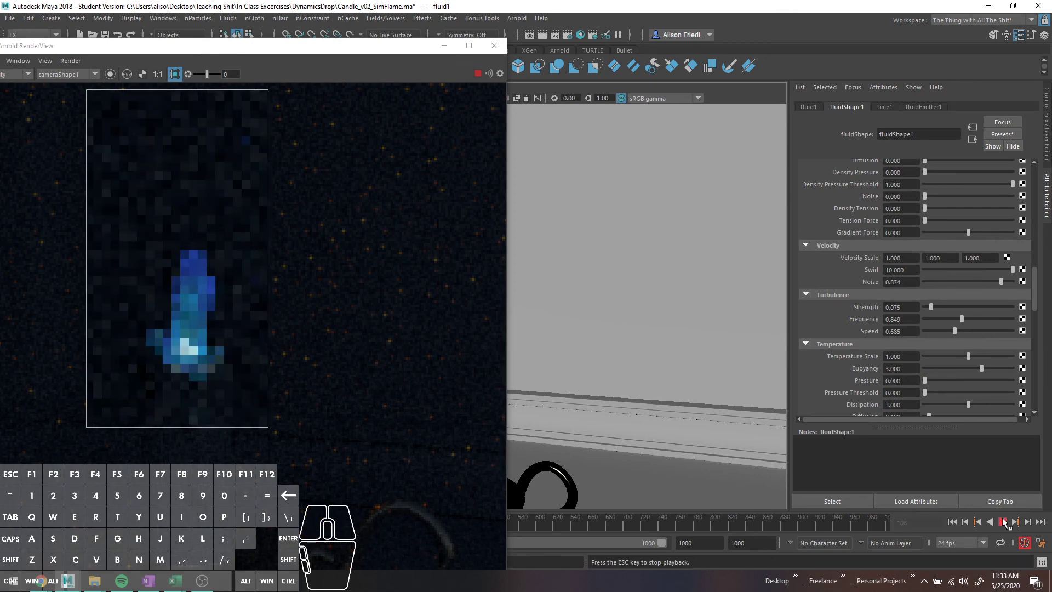
click(1005, 521)
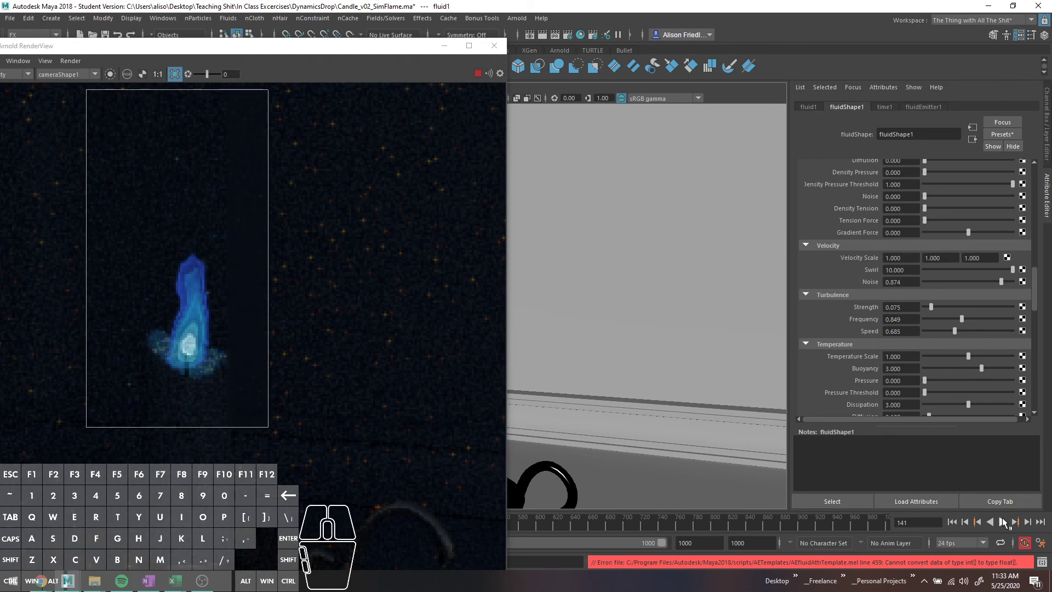
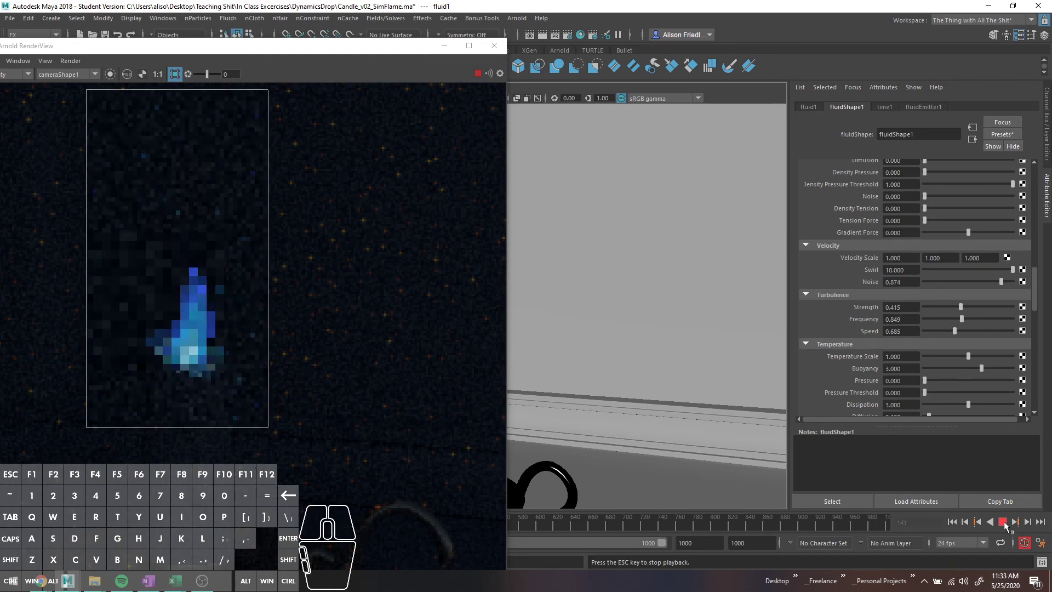
click(1007, 524)
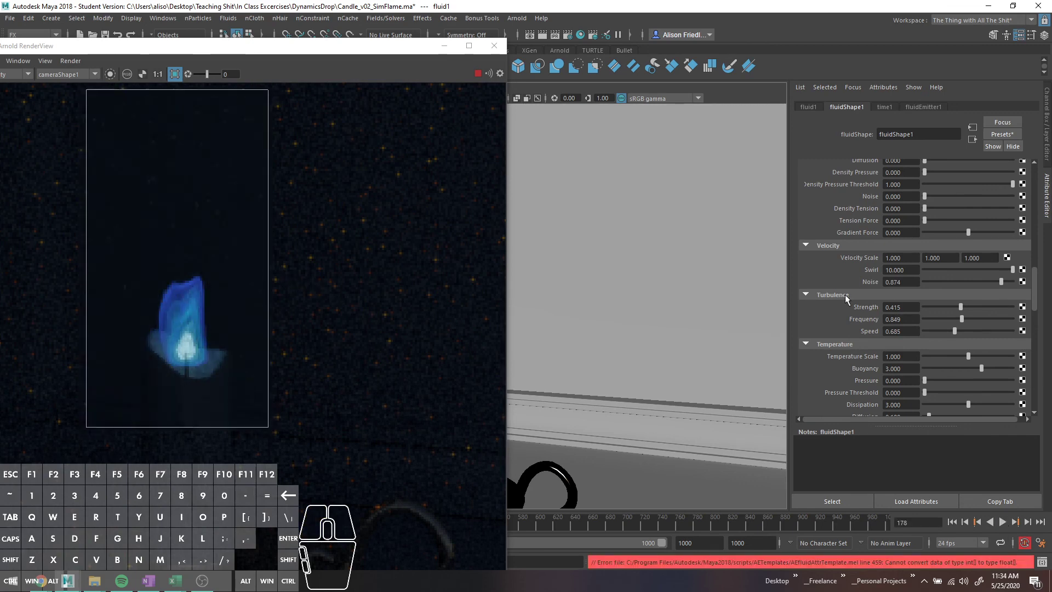
click(287, 52)
Bring up the fluid nCache options and set the cache range to frames 1–120.
click(901, 67)
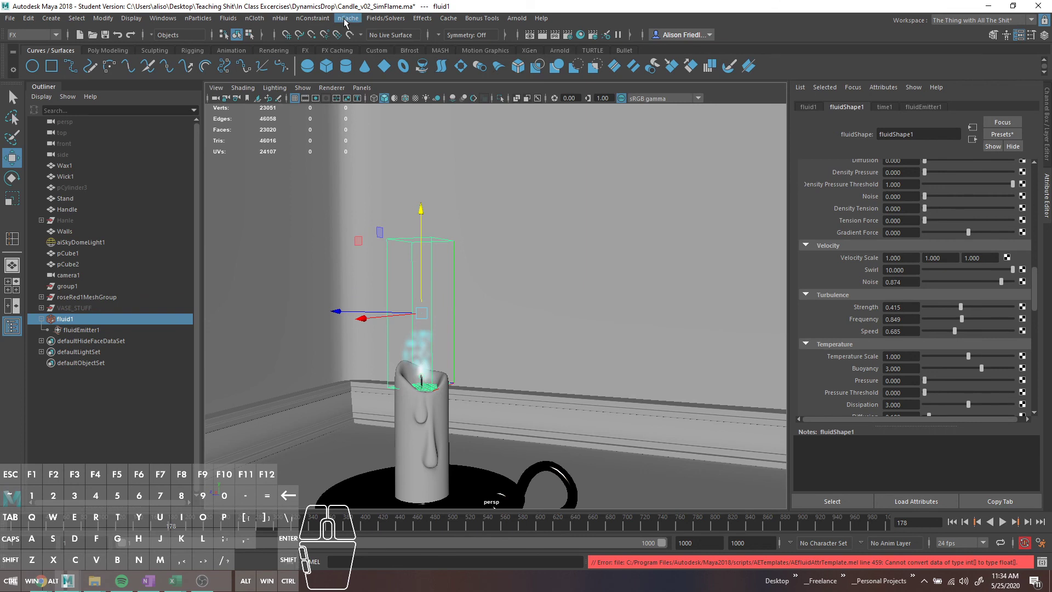
drag(350, 21, 578, 67)
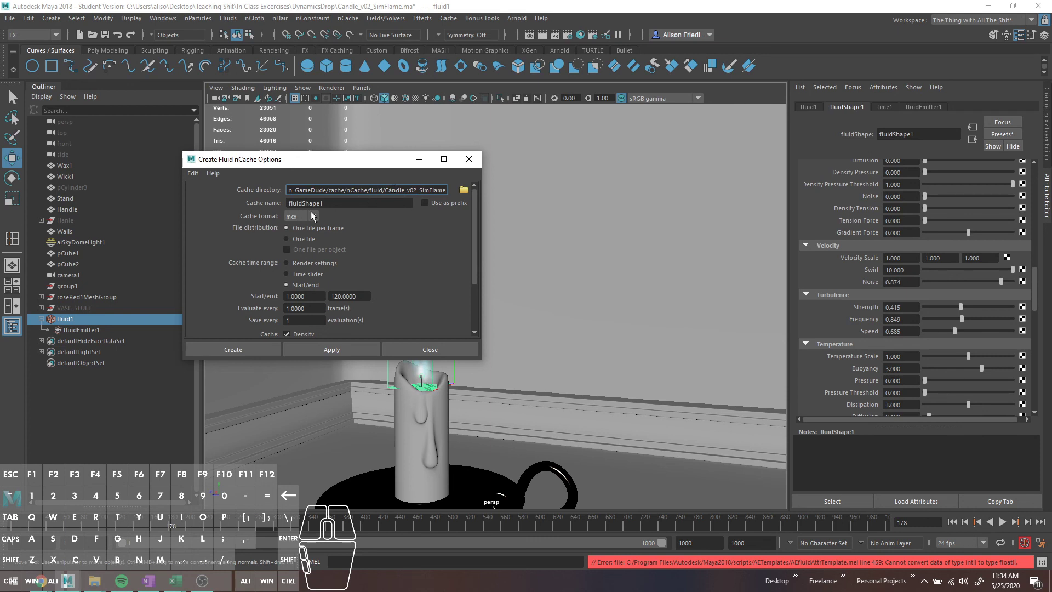
click(304, 223)
click(304, 224)
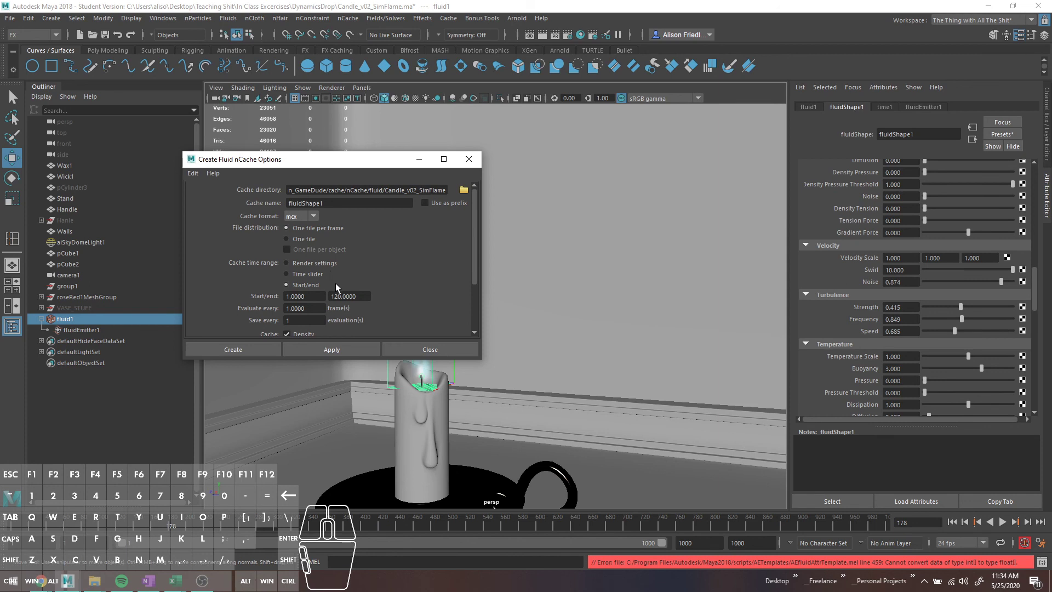
click(318, 277)
click(315, 267)
click(311, 278)
click(305, 285)
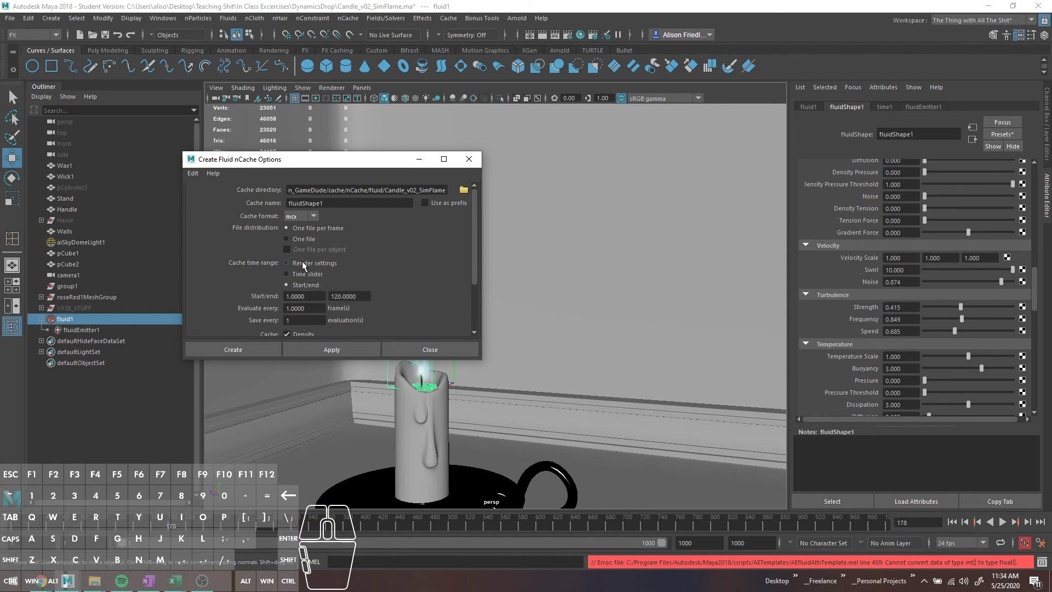
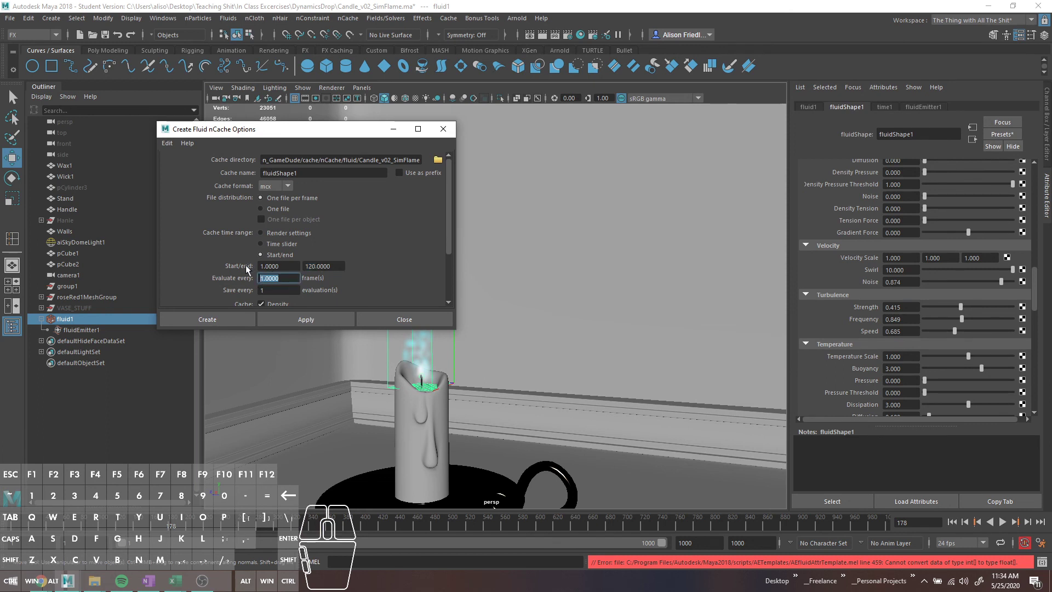
Keep evaluation at every 1 frame, exclude Fuel from the cached data and create the cache.
key(Tab)
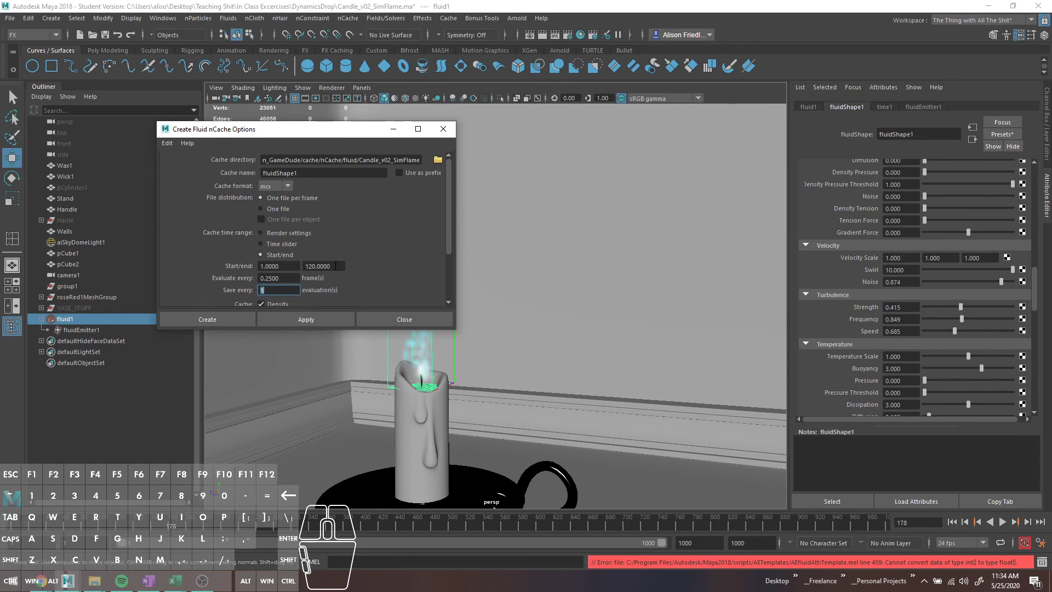
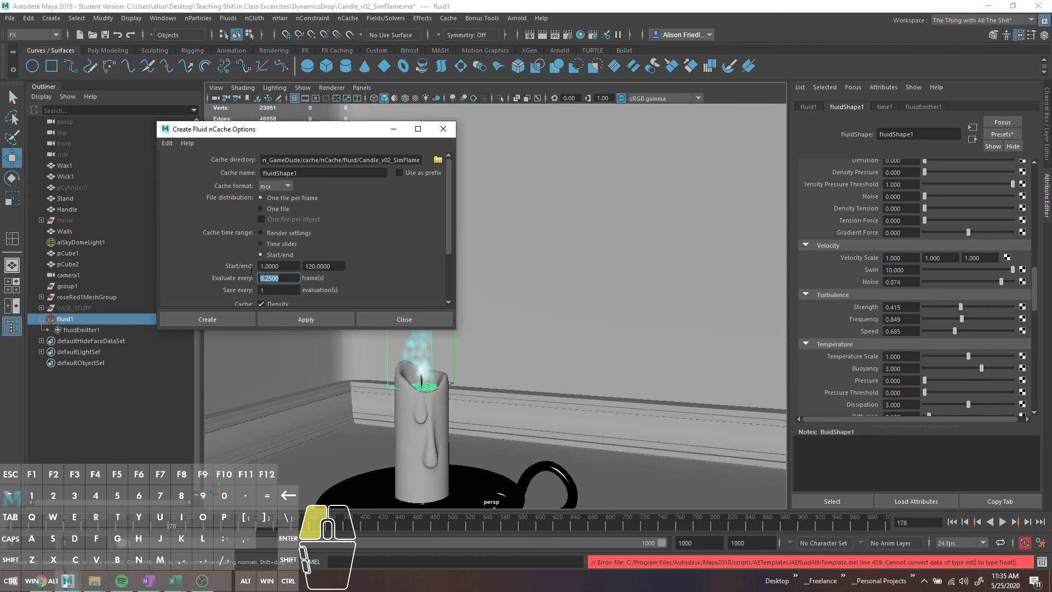
key(1)
key(Tab)
middle_click(332, 271)
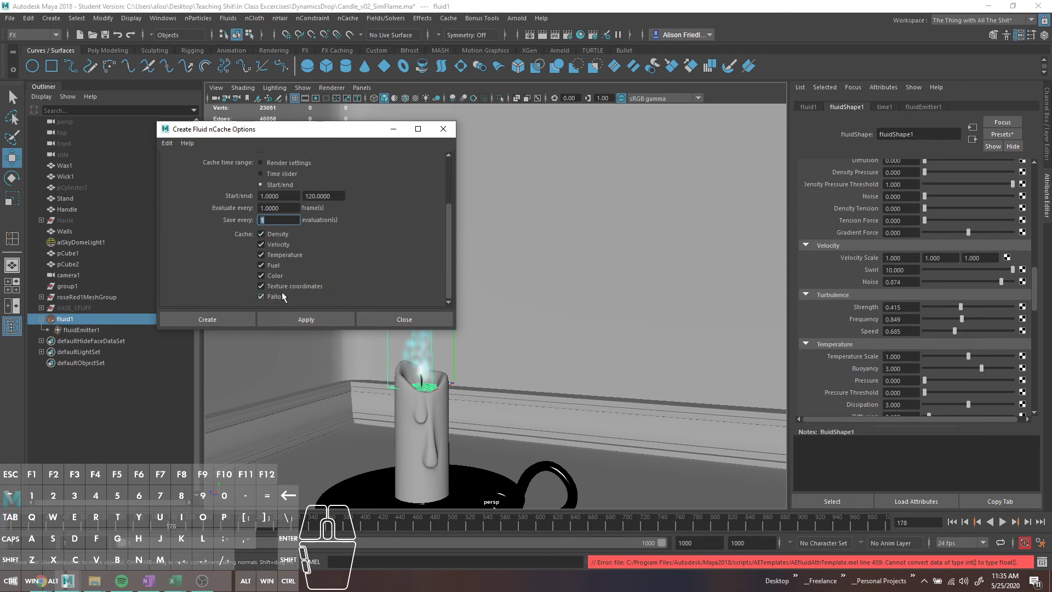
click(289, 258)
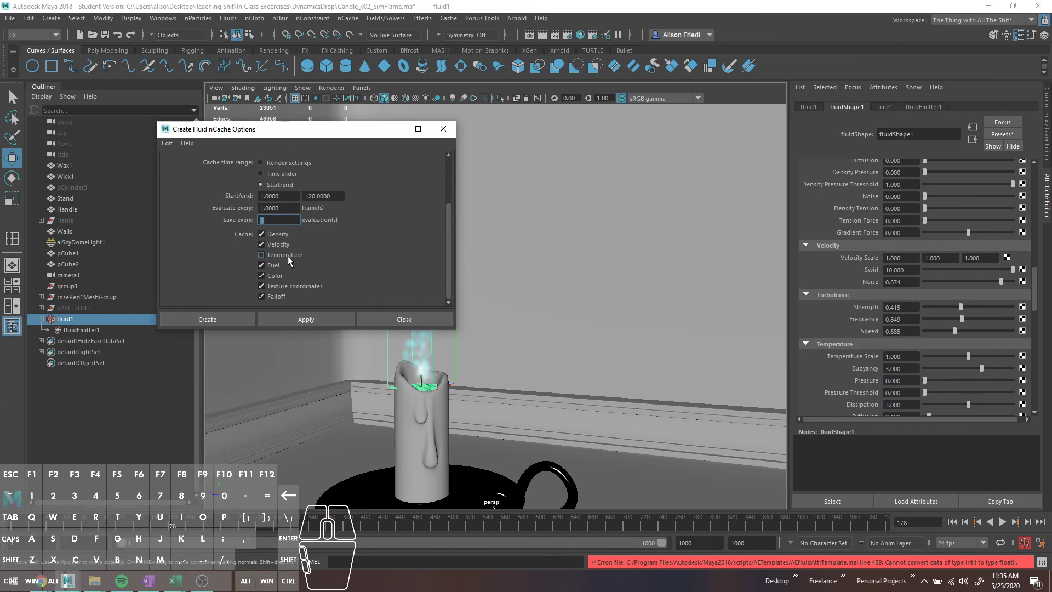
click(290, 260)
click(276, 268)
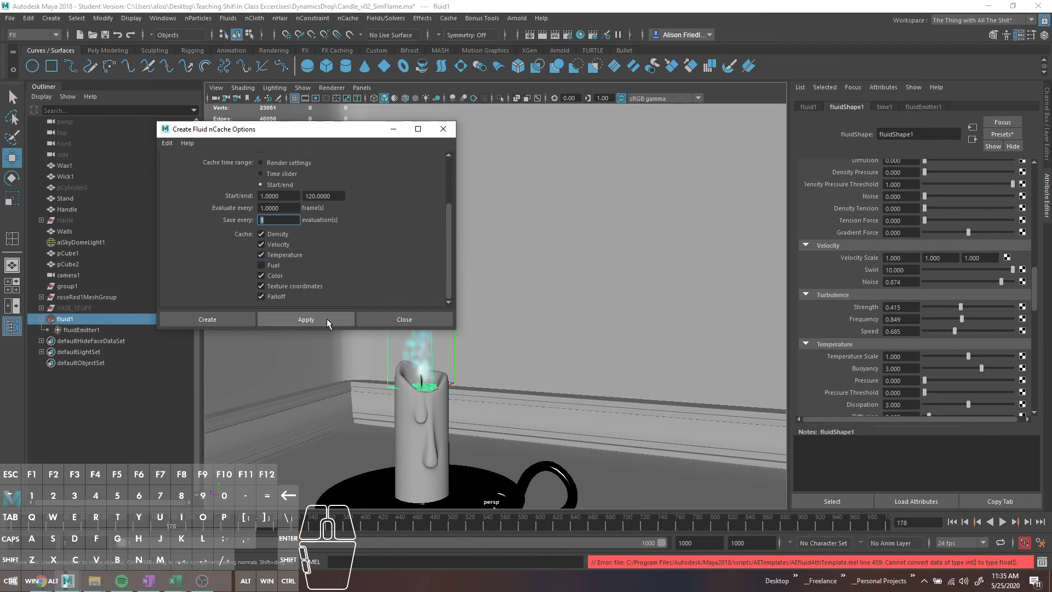
click(330, 322)
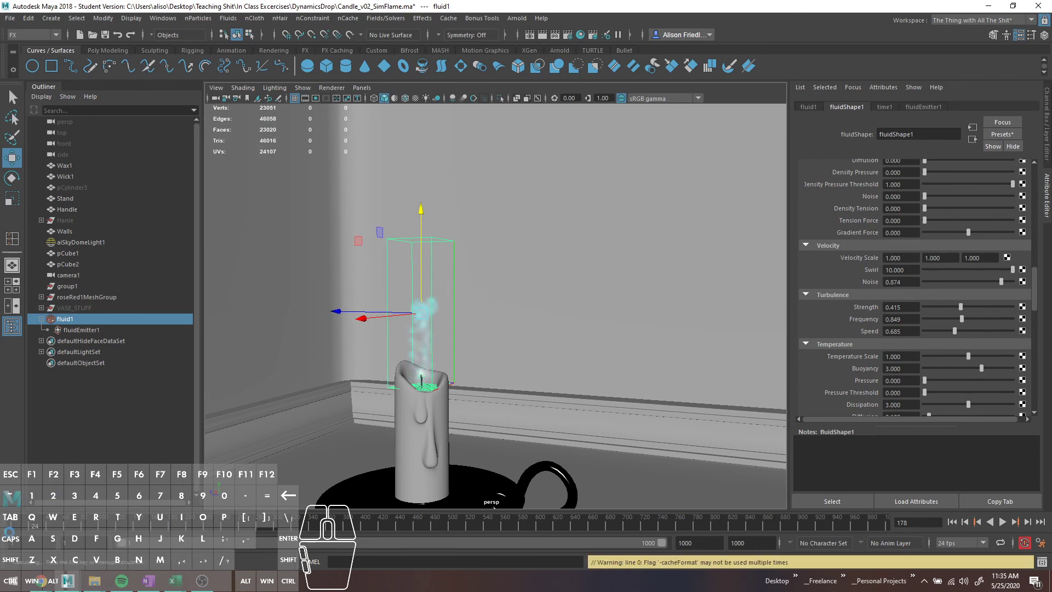
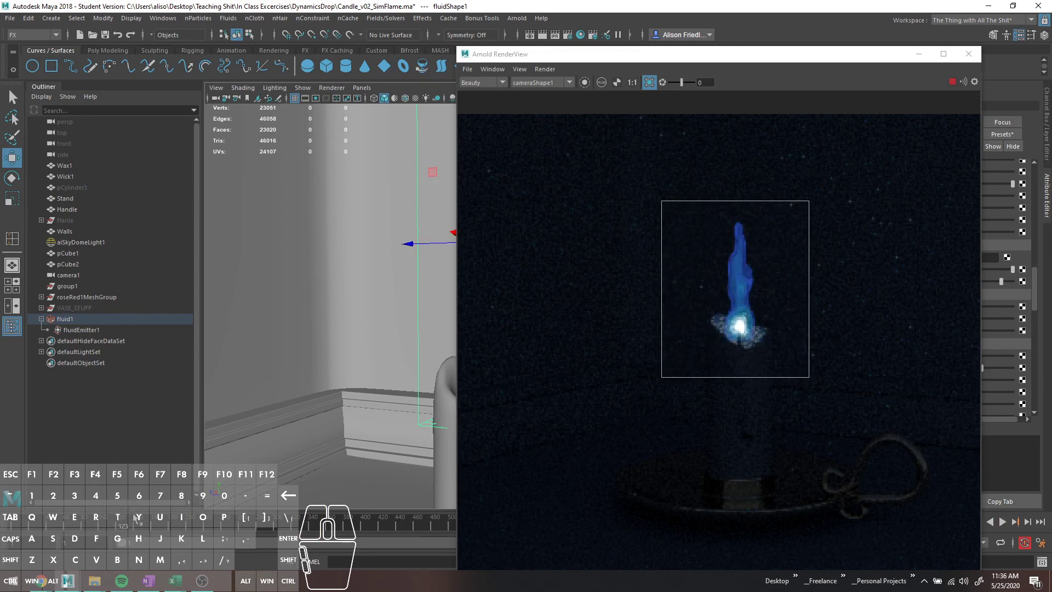
Close the Arnold RenderView and switch to the Poly Modeling shelf for a new sphere.
drag(797, 60, 646, 41)
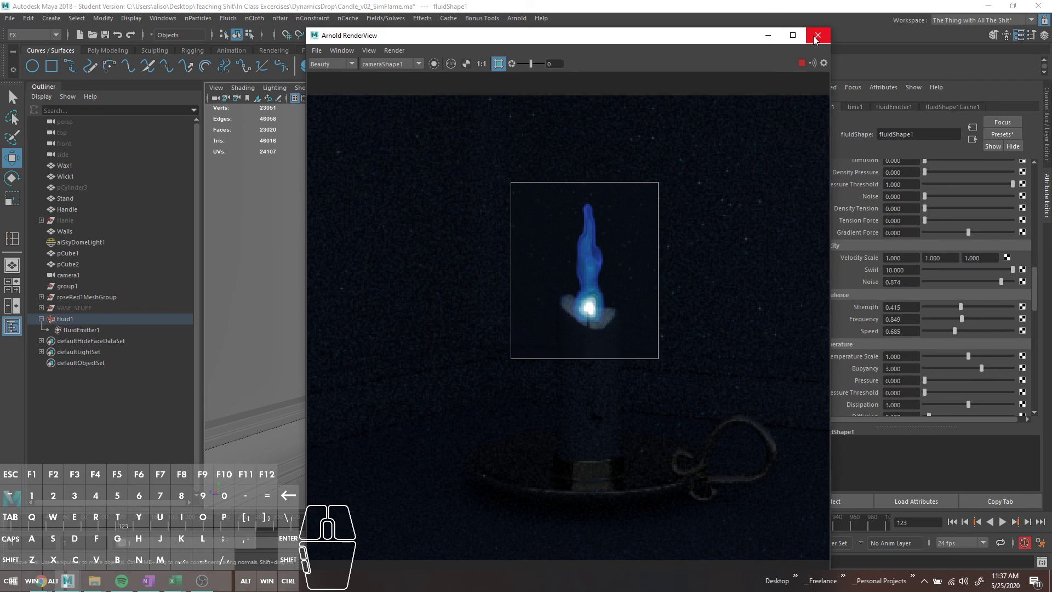
click(815, 38)
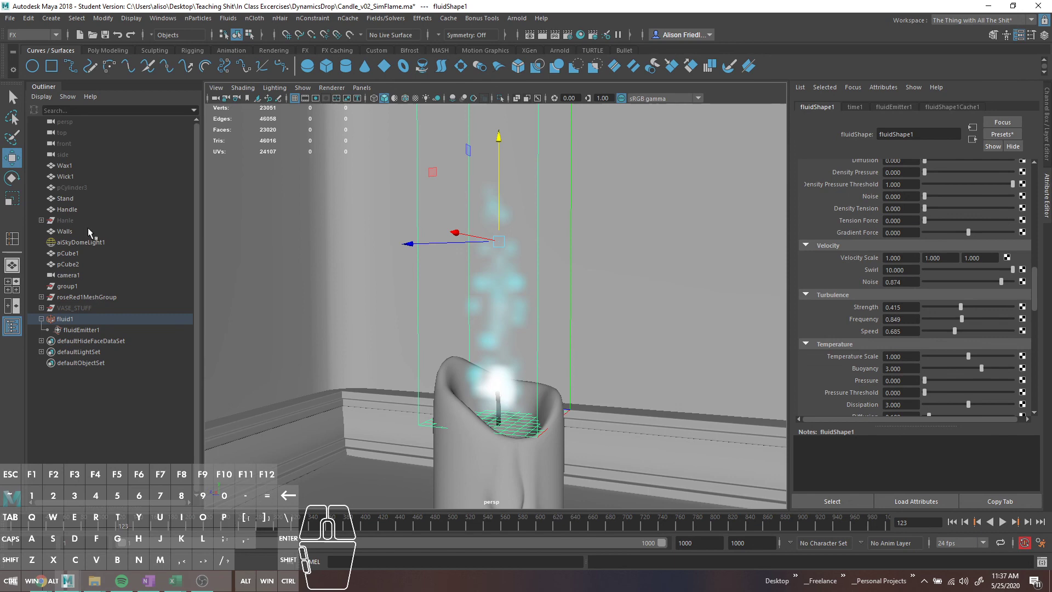
click(95, 54)
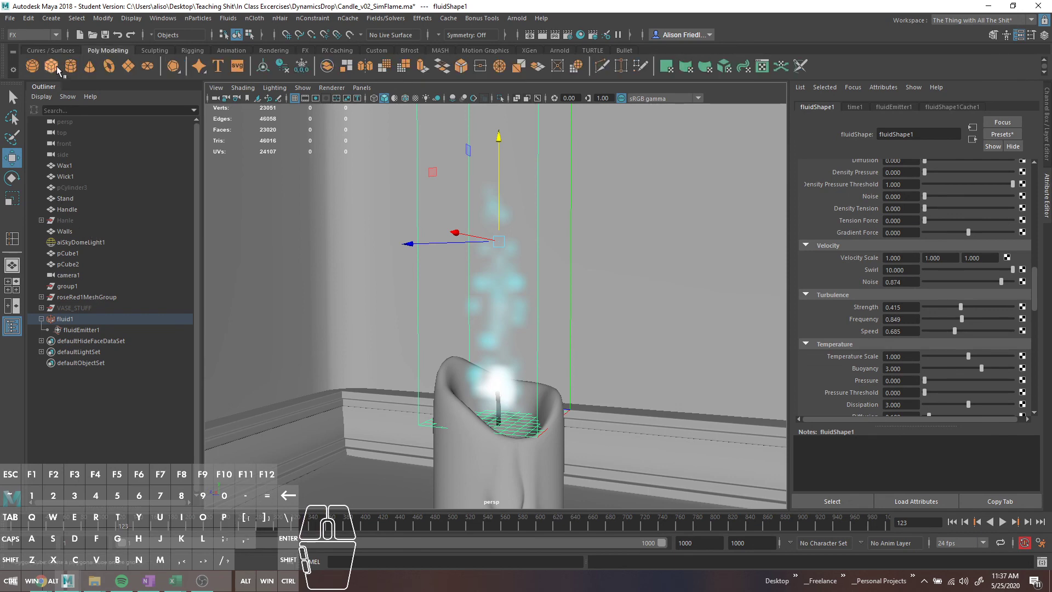
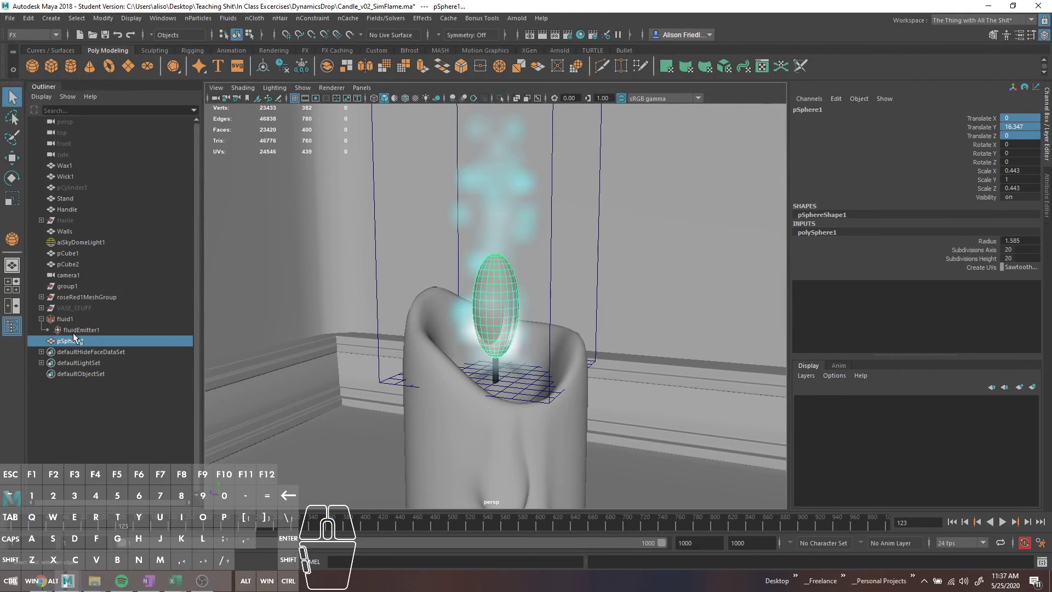
Rename the flame-shaped sphere to CrapFlame in the Outliner.
double_click(78, 339)
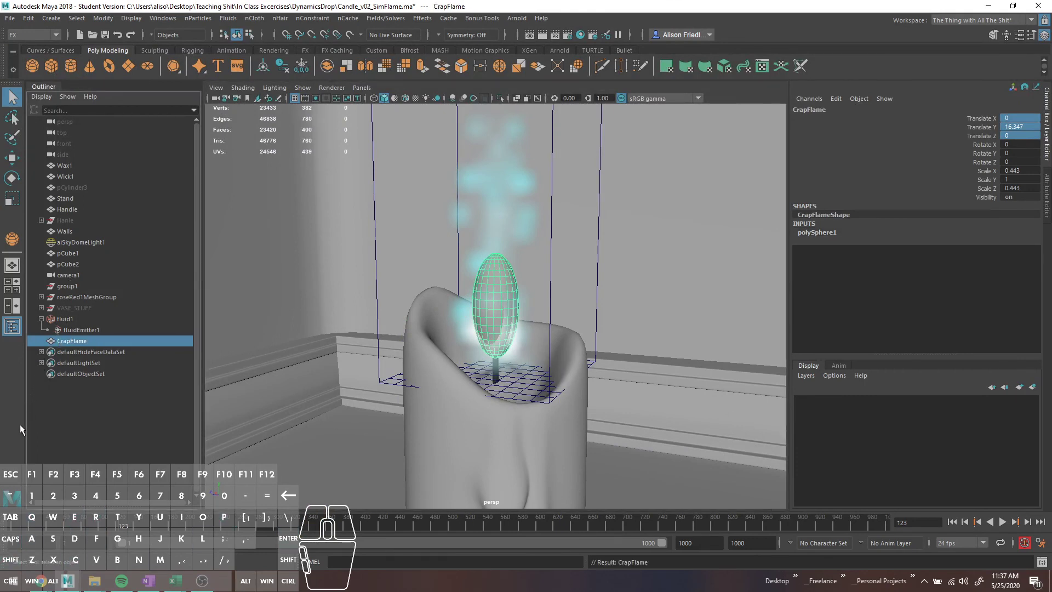
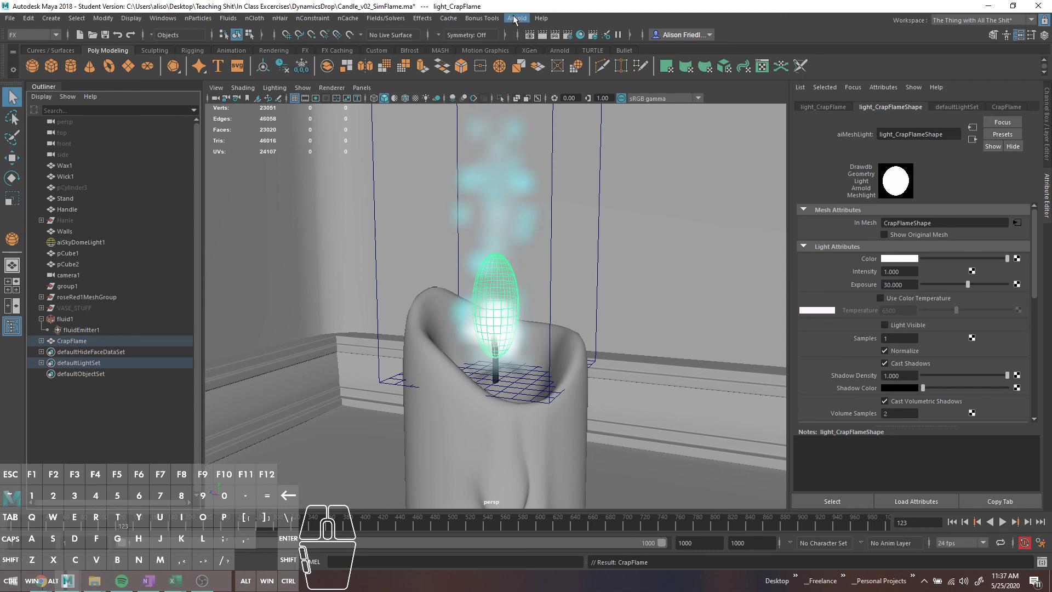
Render the scene in Arnold RenderView and lower the flame light's exposure to about 12.1.
click(515, 19)
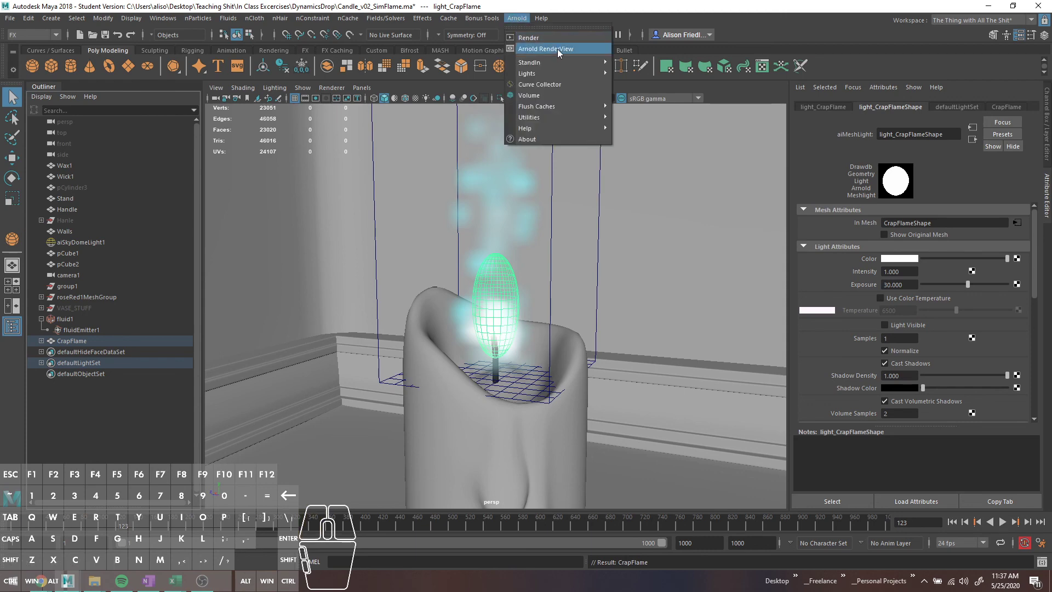
click(560, 51)
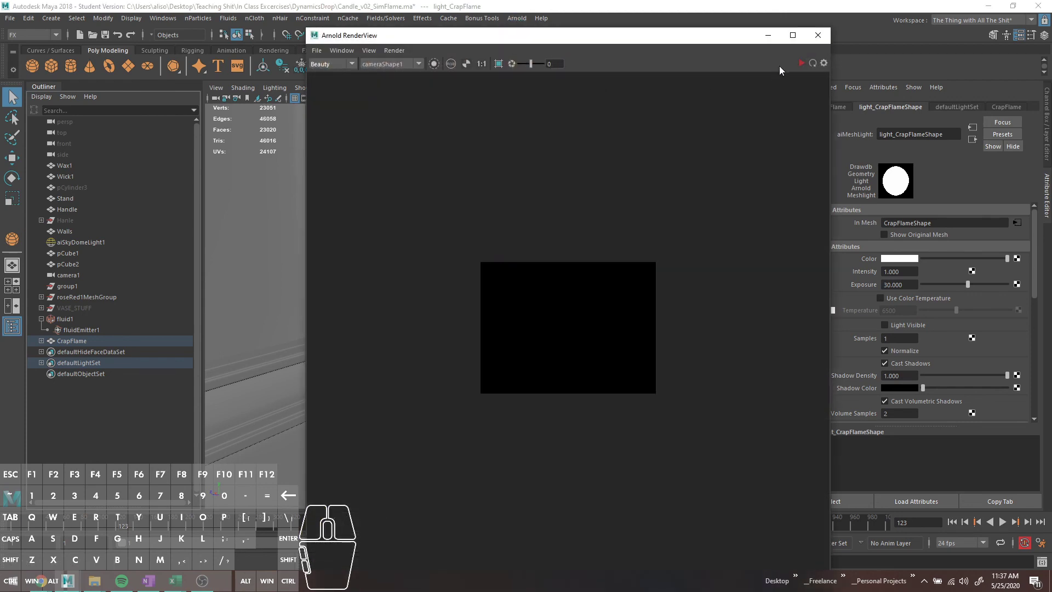
click(803, 69)
drag(671, 41, 466, 31)
Give the CrapFlame mesh light a cyan colour and view its glow on the candle.
click(961, 285)
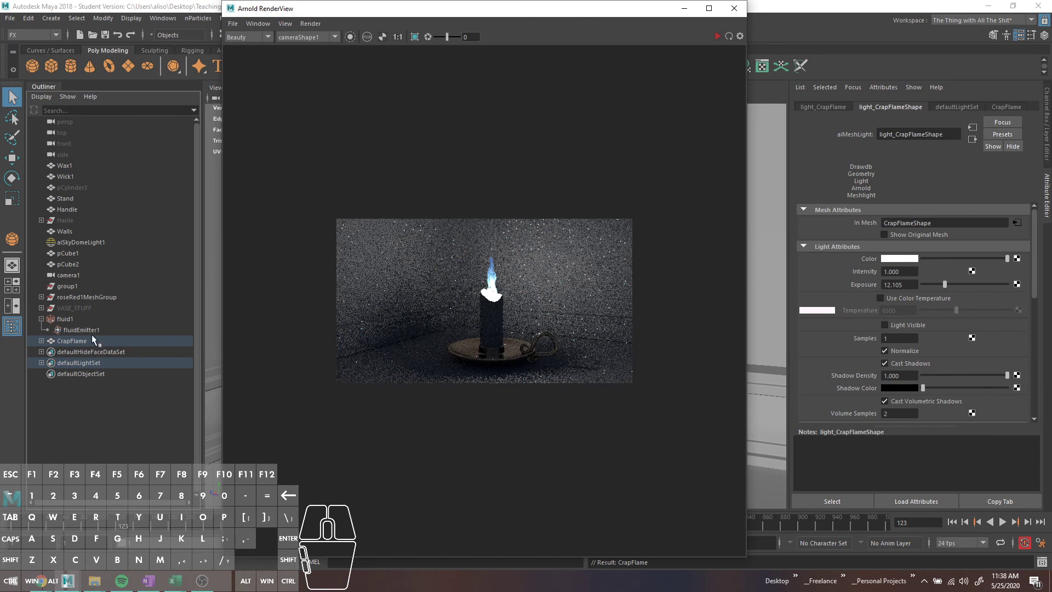
click(912, 259)
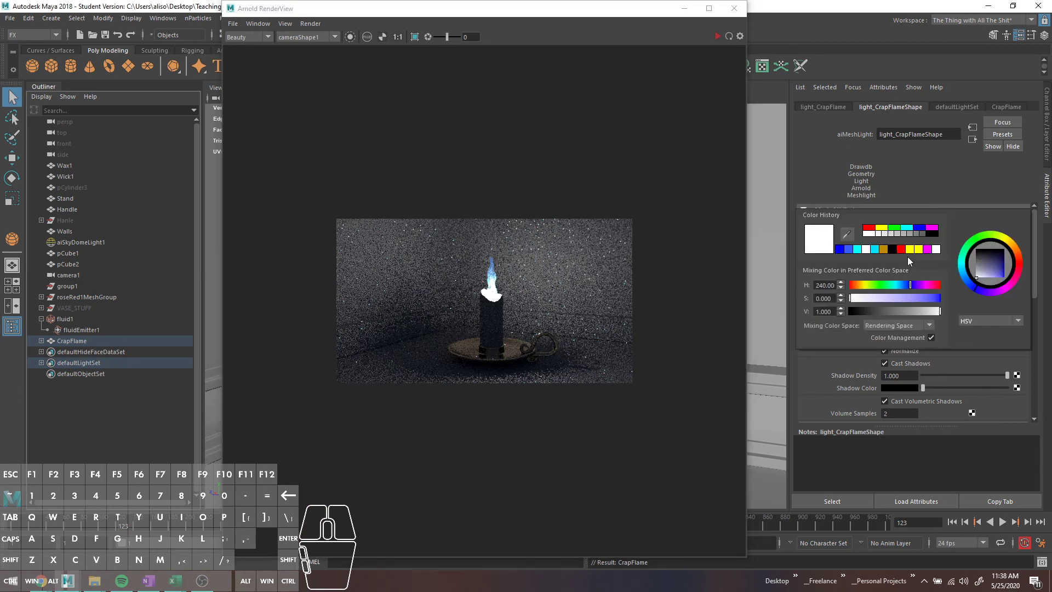
click(876, 251)
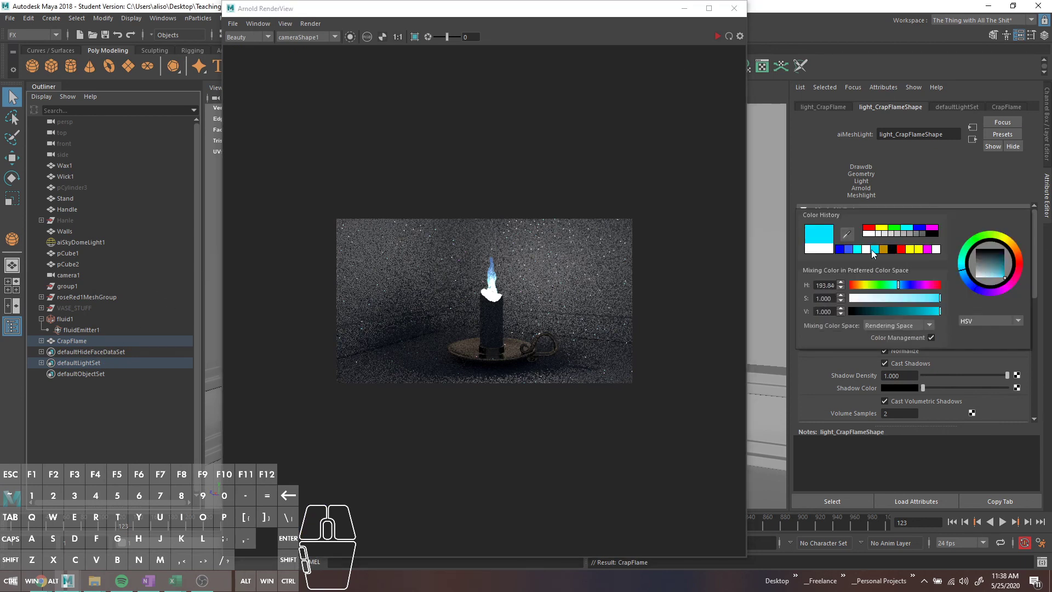
click(720, 38)
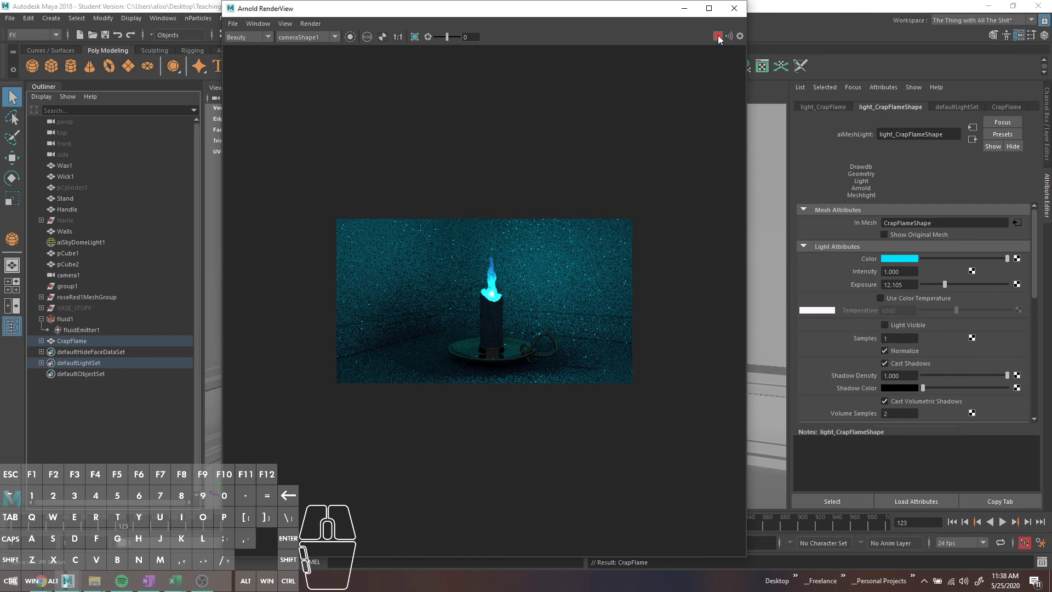
click(721, 38)
middle_click(507, 251)
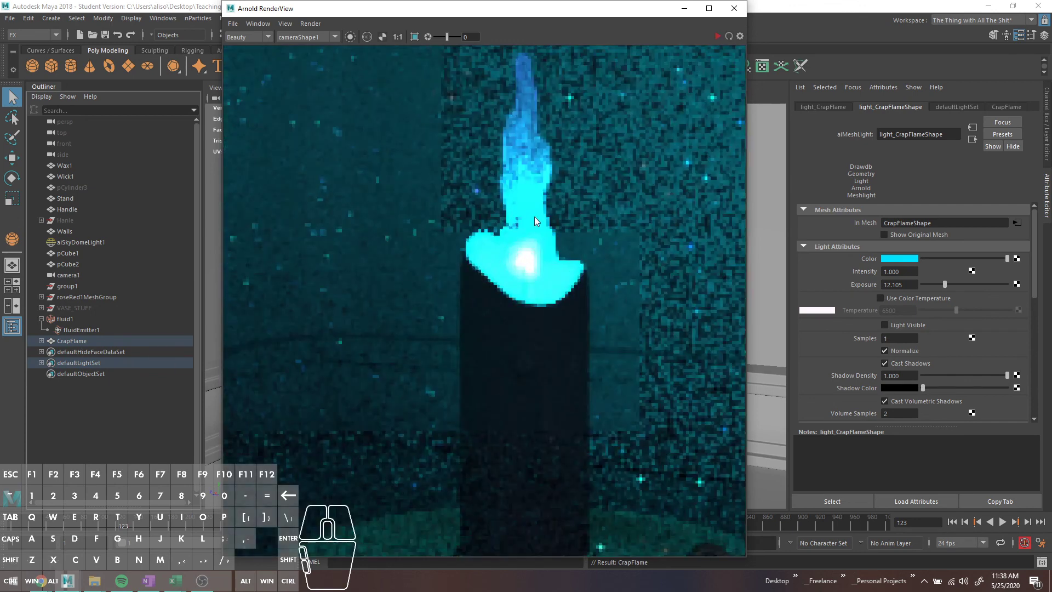
drag(529, 221, 469, 270)
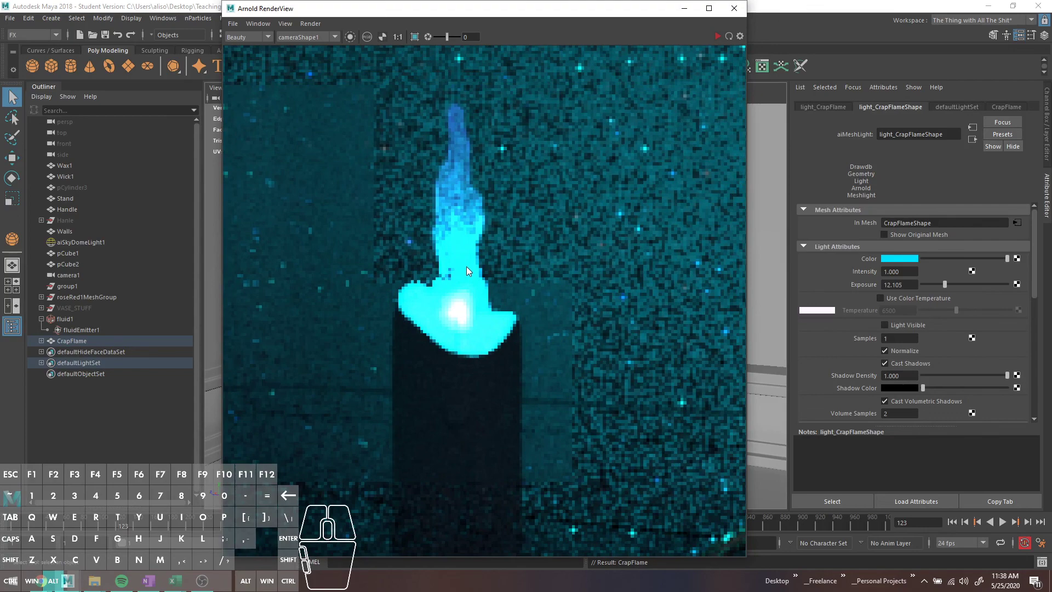
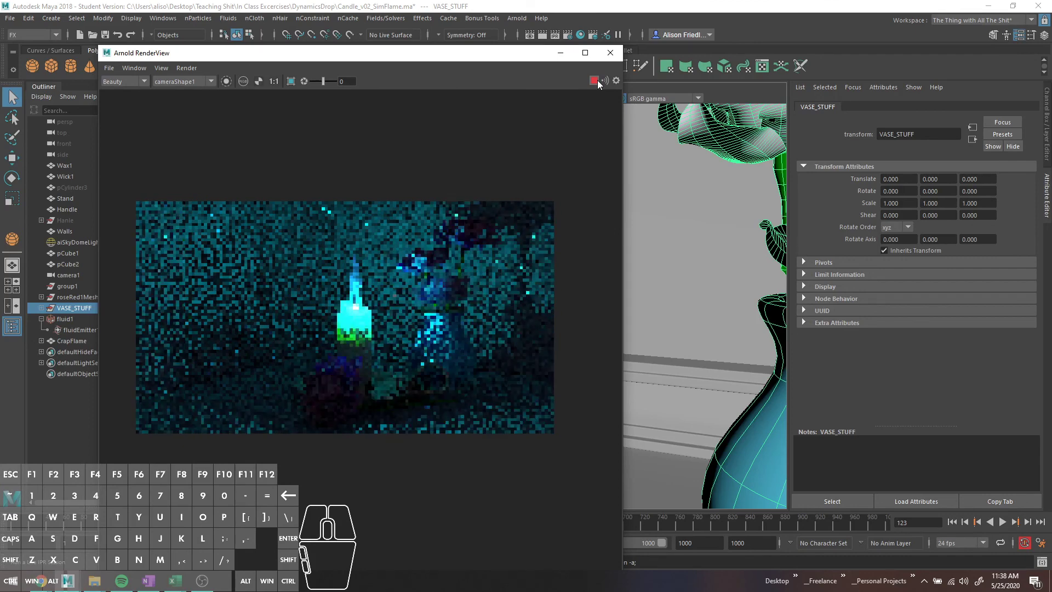
Move the RenderView aside and select fluidEmitter1 in the Outliner.
drag(474, 59, 527, 21)
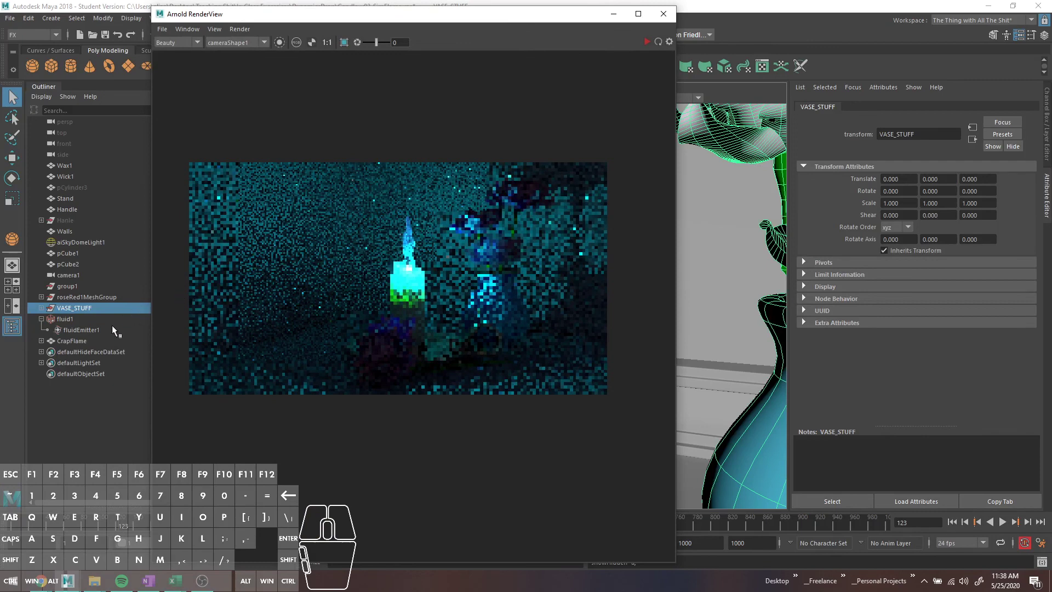
click(111, 332)
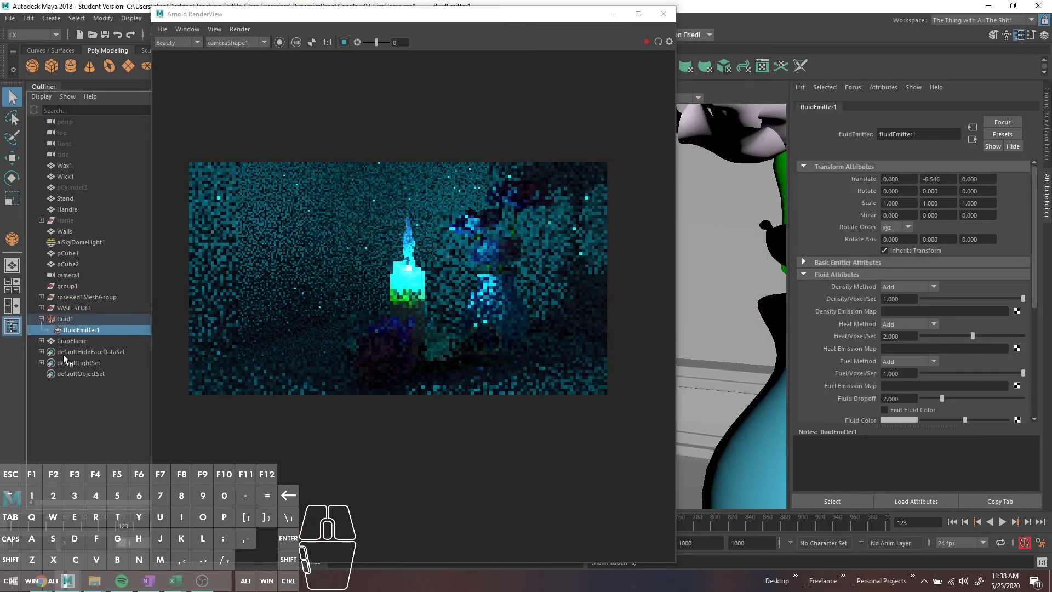
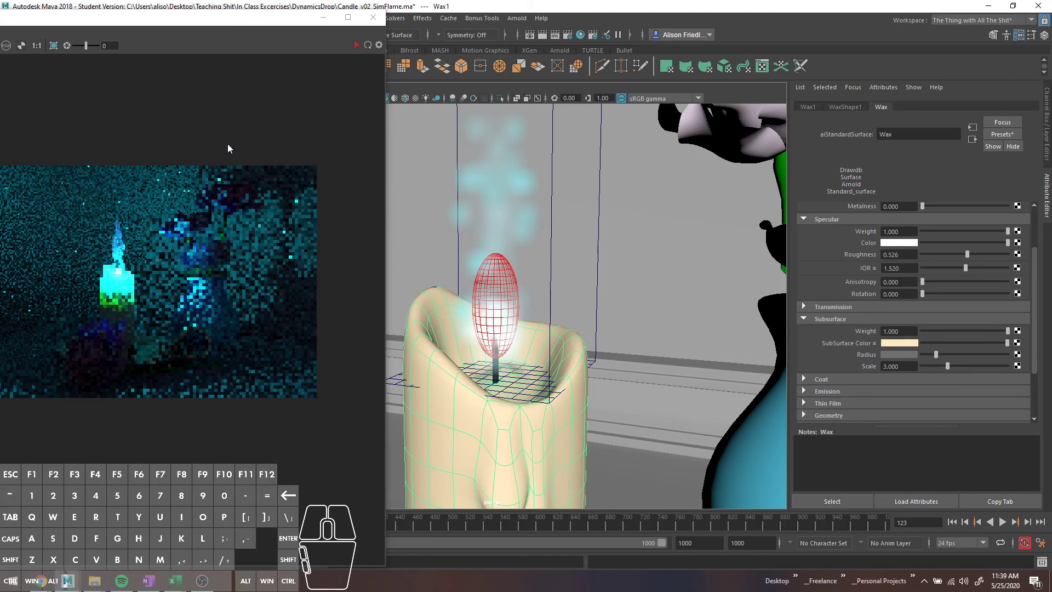
Duplicate CrapFlame and rename the copies CrapFlame_Walls and CrapFlame_Candle.
drag(253, 25, 841, 33)
click(85, 325)
click(75, 341)
key(ctrl+d)
click(44, 353)
click(89, 364)
click(85, 346)
double_click(86, 347)
key(shift+-)
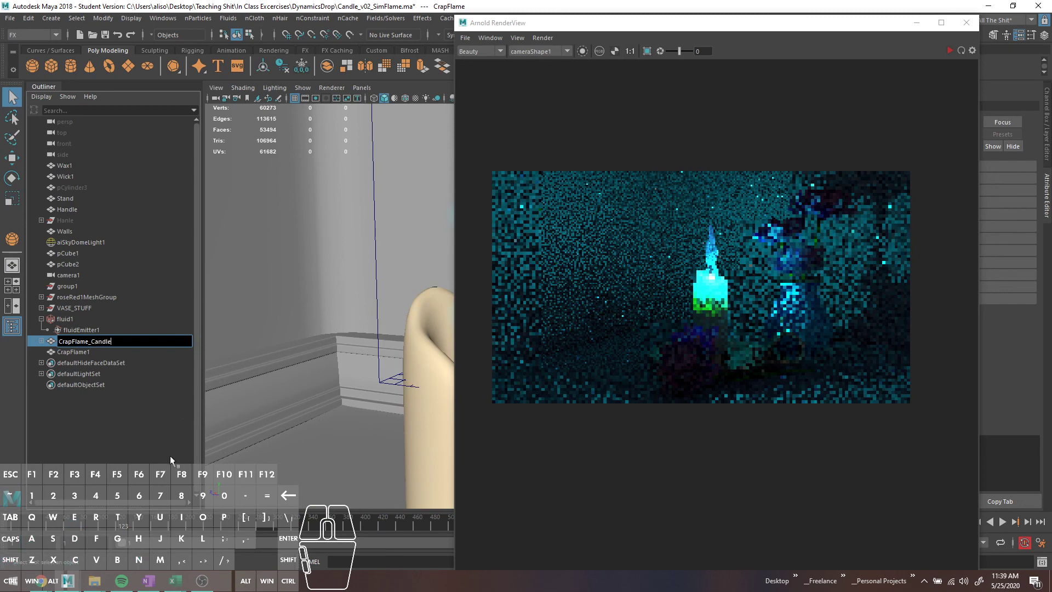
double_click(79, 354)
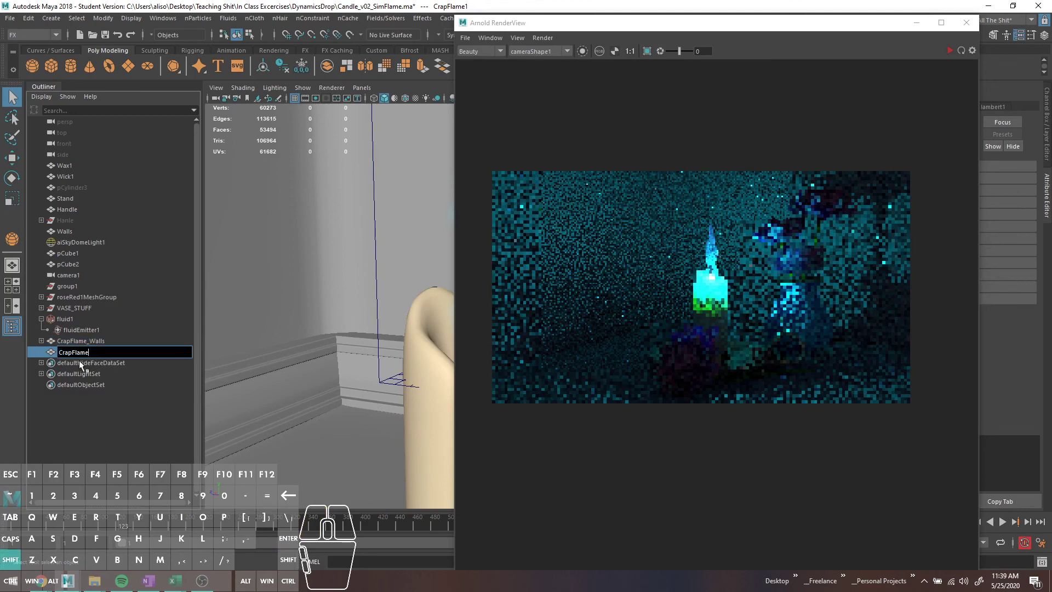
key(Return)
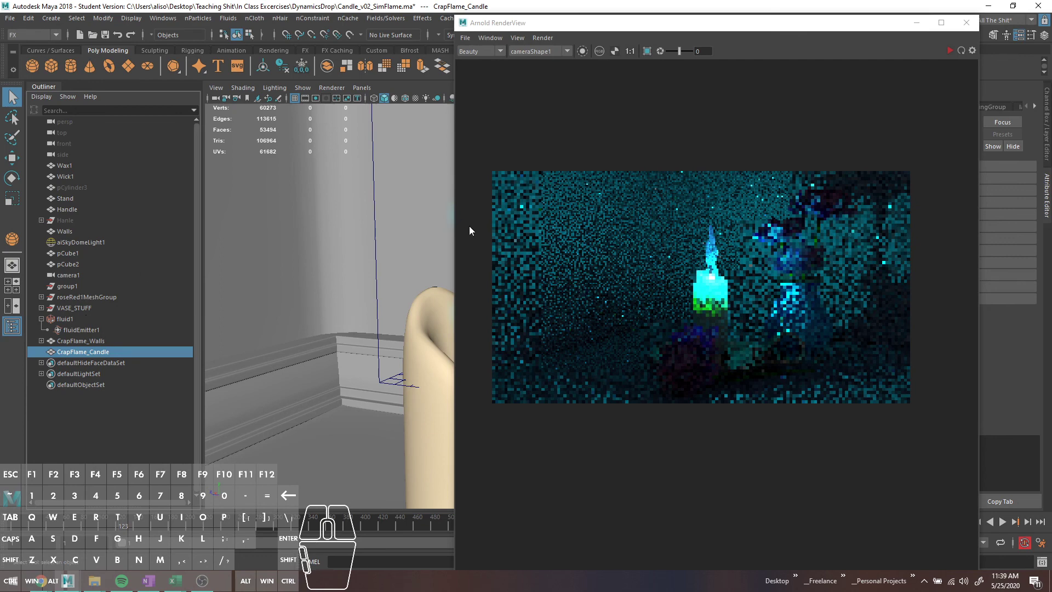
Bring up the light-centric Light Linking Relationship Editor.
drag(576, 27, 630, 40)
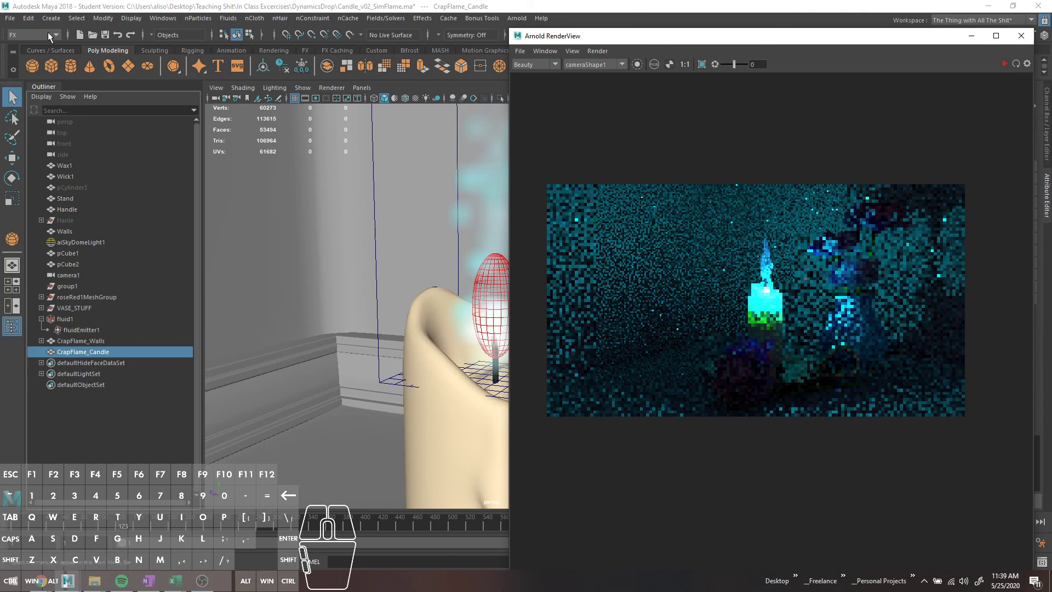
drag(166, 19, 426, 188)
Convert CrapFlame_Candle into an Arnold mesh light and set its colour swatch to cyan.
click(581, 331)
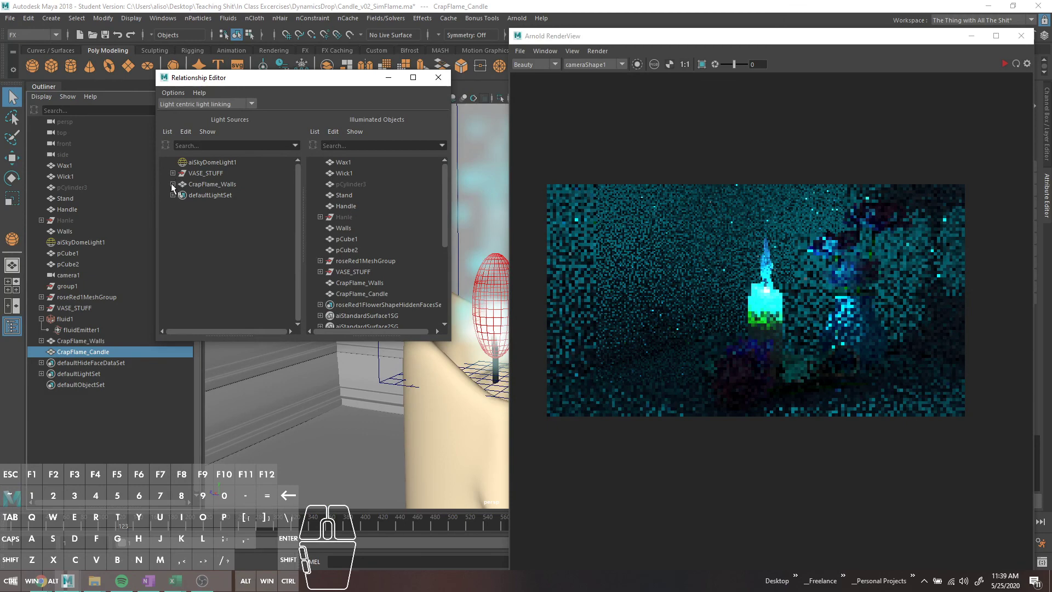
click(524, 23)
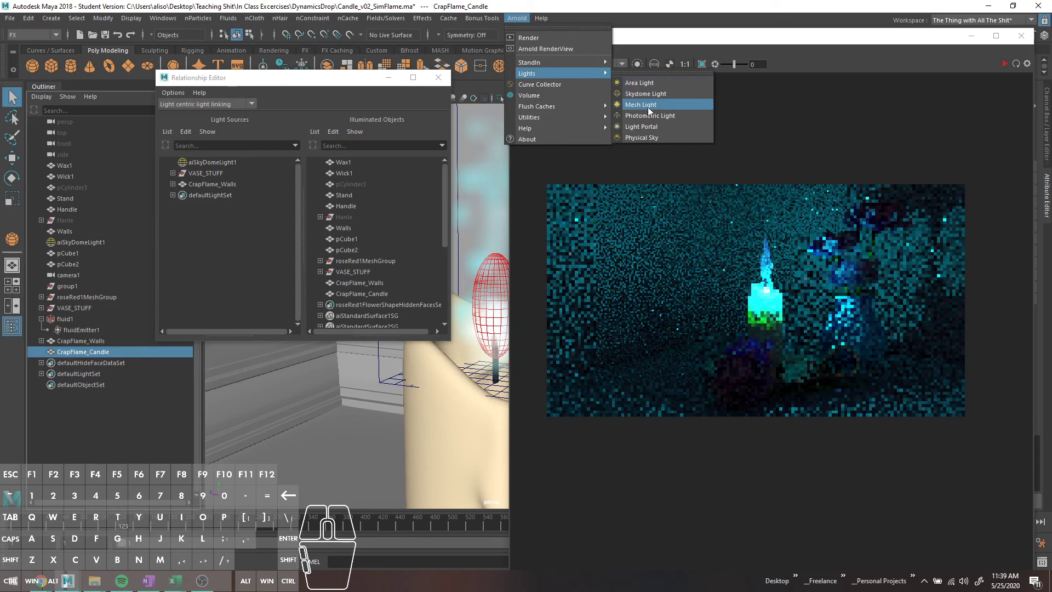
click(649, 110)
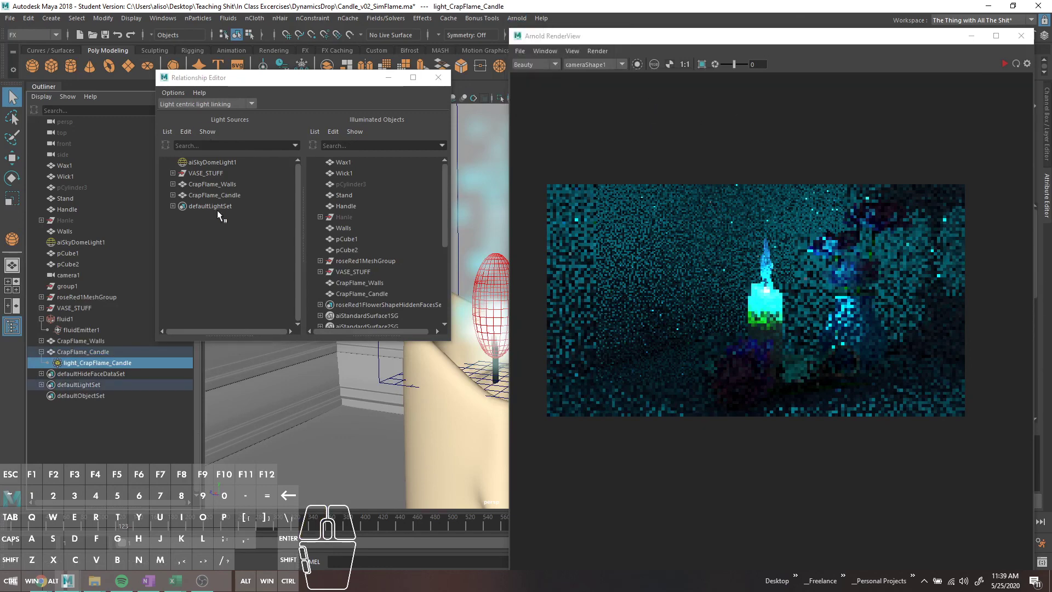
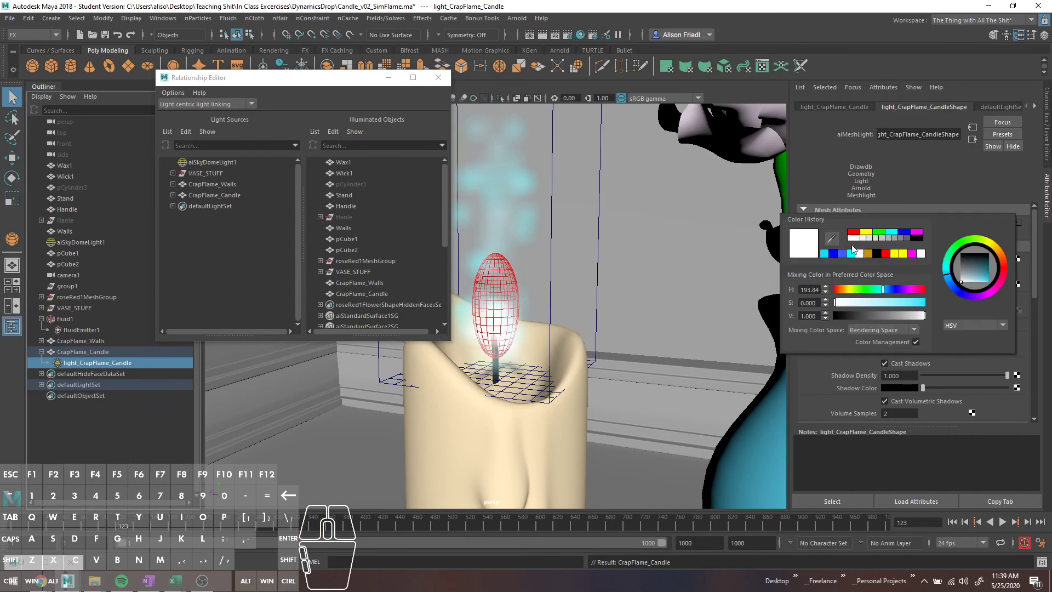
click(825, 256)
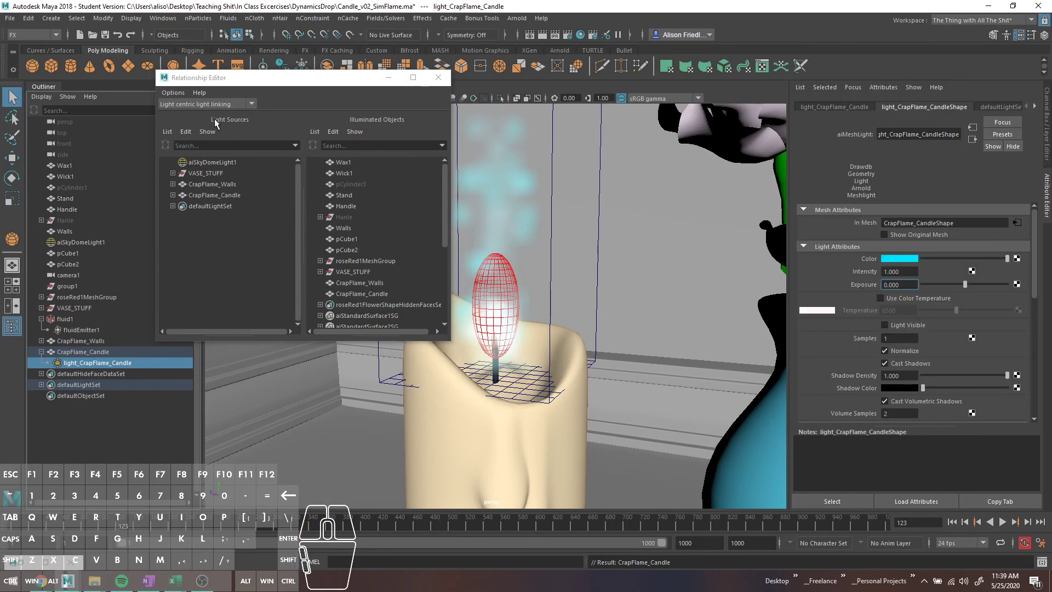
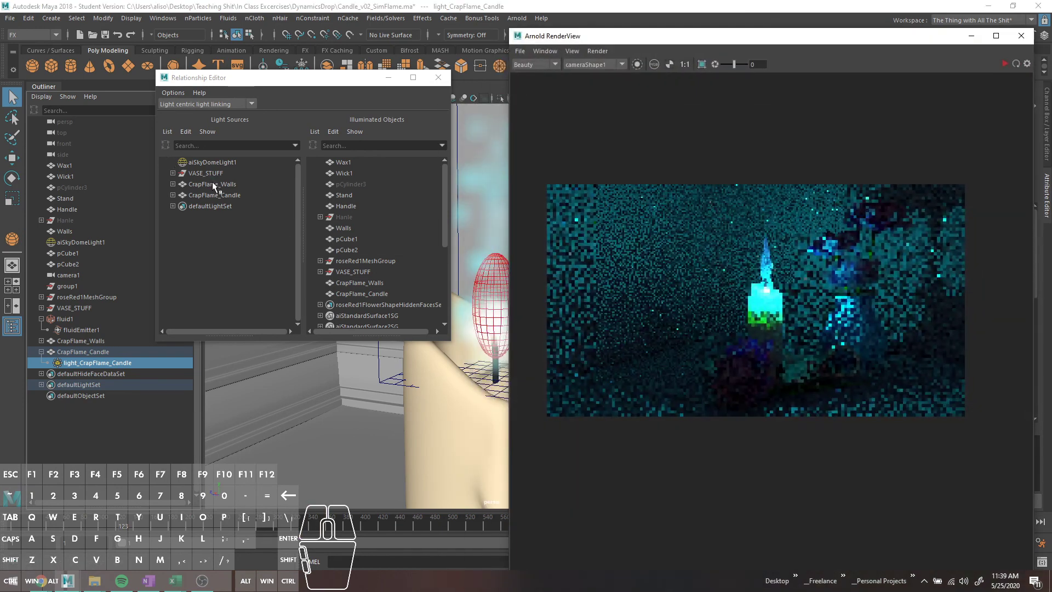
Unlink the CrapFlame_Walls light from Wax1 and Wick1 in the Relationship Editor.
click(220, 188)
click(178, 188)
click(198, 197)
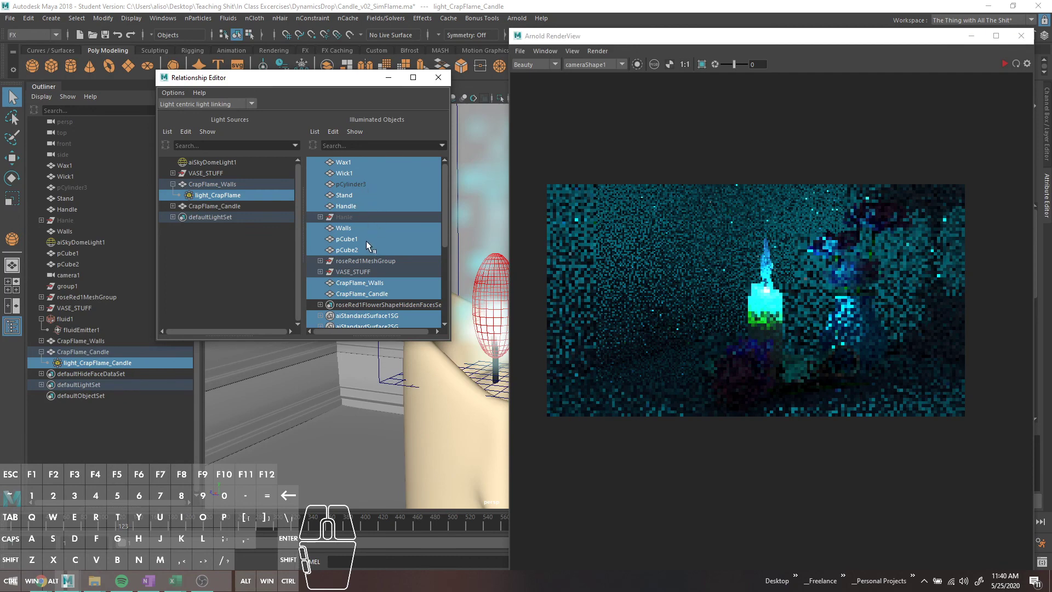
click(357, 165)
click(359, 175)
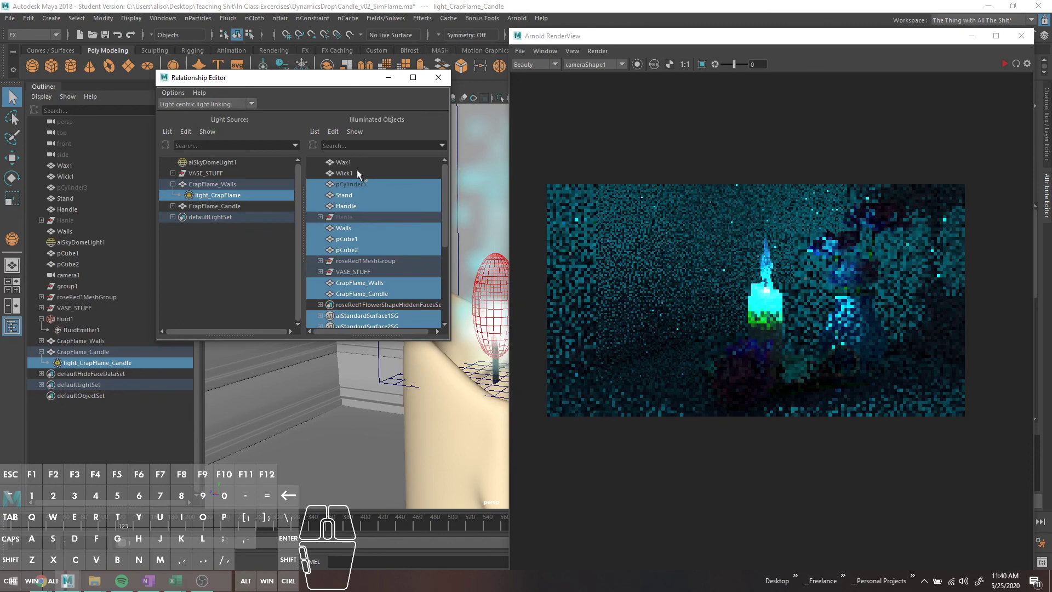
Unlink every other object from the CrapFlame_Candle light so it illuminates only the wax and wick.
click(178, 209)
click(238, 221)
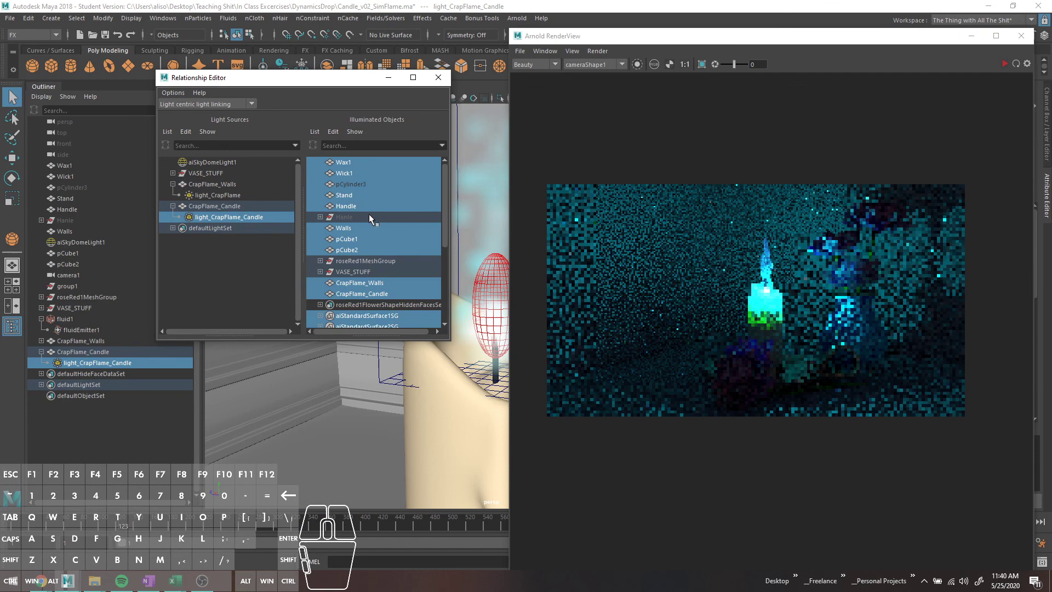
click(363, 187)
click(352, 204)
click(349, 200)
click(352, 227)
click(353, 240)
click(356, 251)
click(364, 283)
click(369, 295)
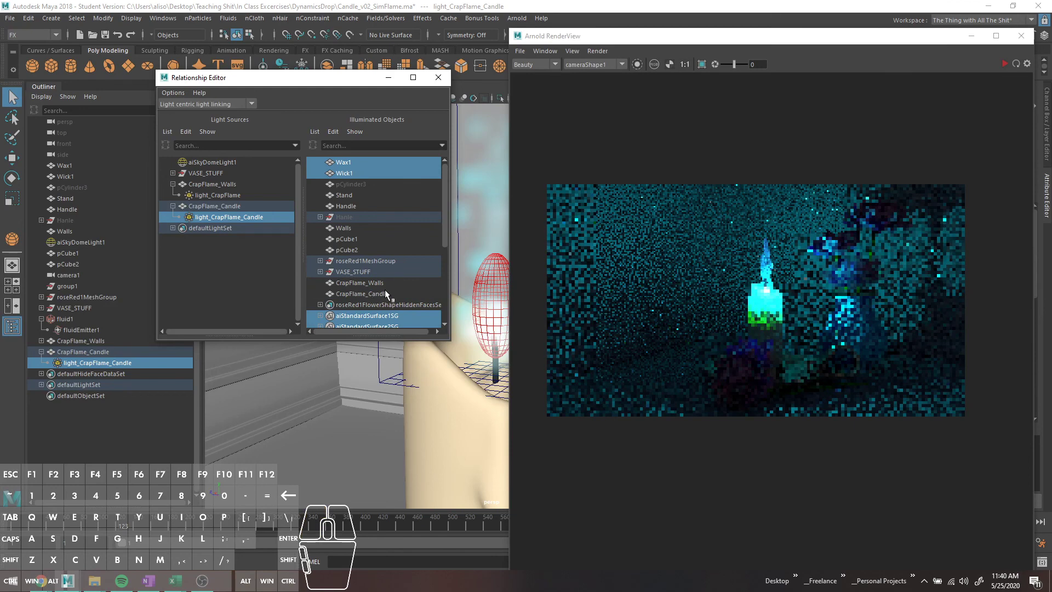
Review which objects the vase light illuminates in the Illuminated Objects list.
click(320, 274)
click(335, 274)
click(339, 274)
click(344, 264)
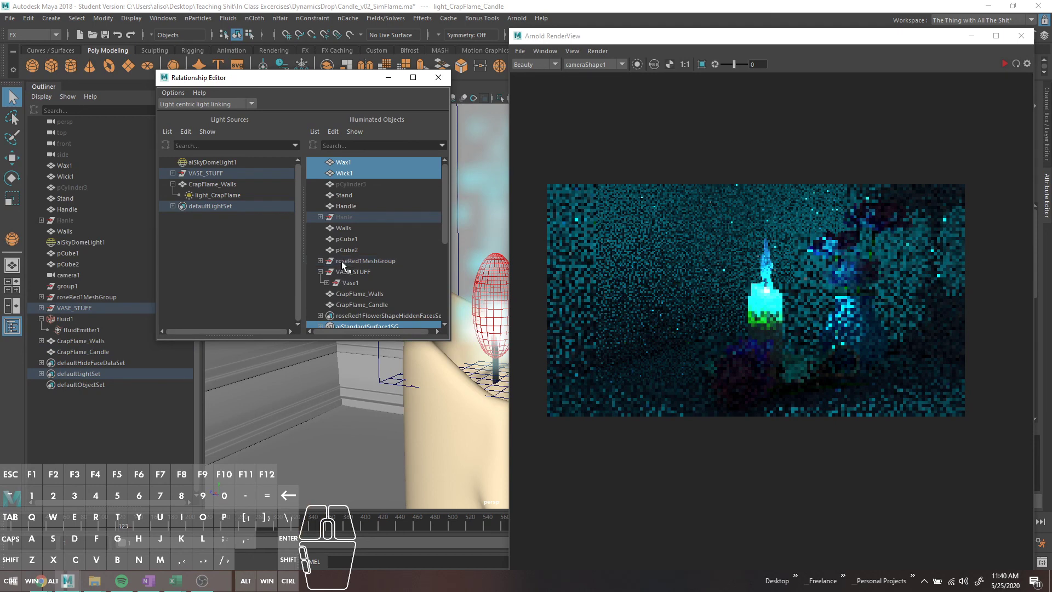
click(353, 223)
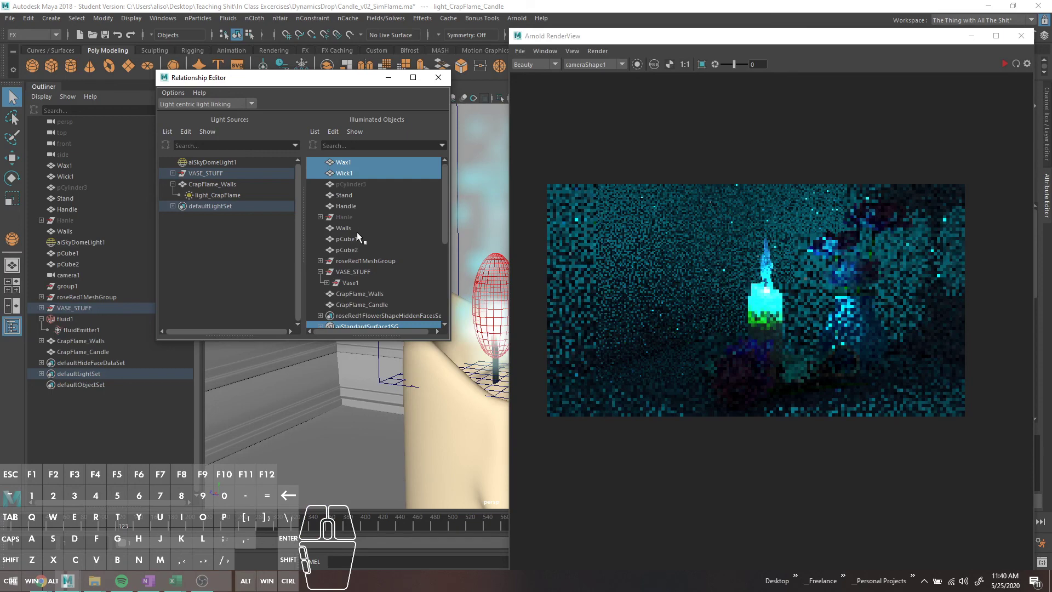
middle_click(359, 235)
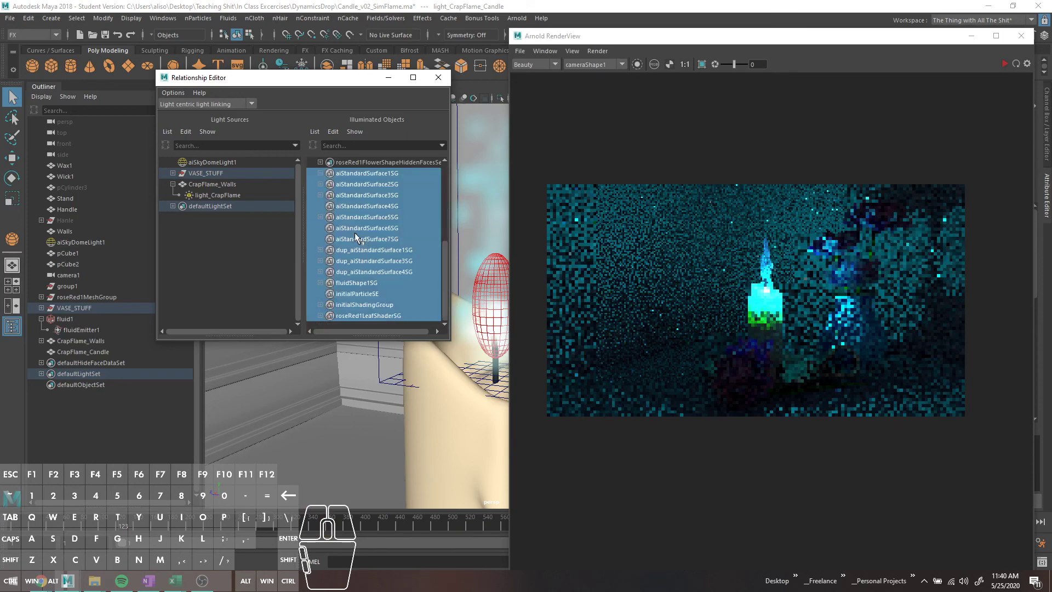
drag(358, 237, 352, 236)
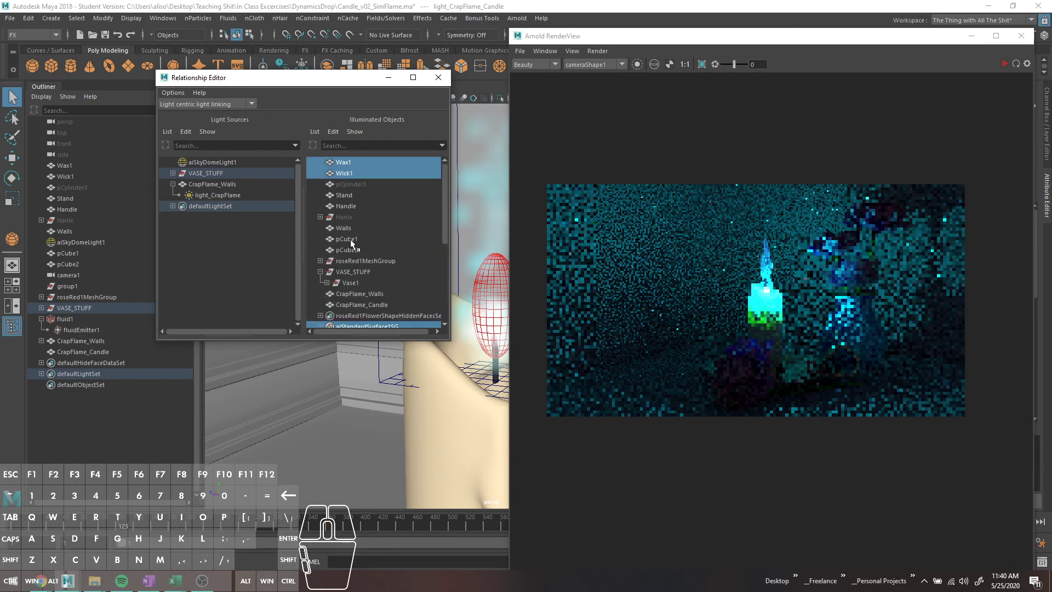
Undo a stray linking change and close the light-linking editor.
click(221, 178)
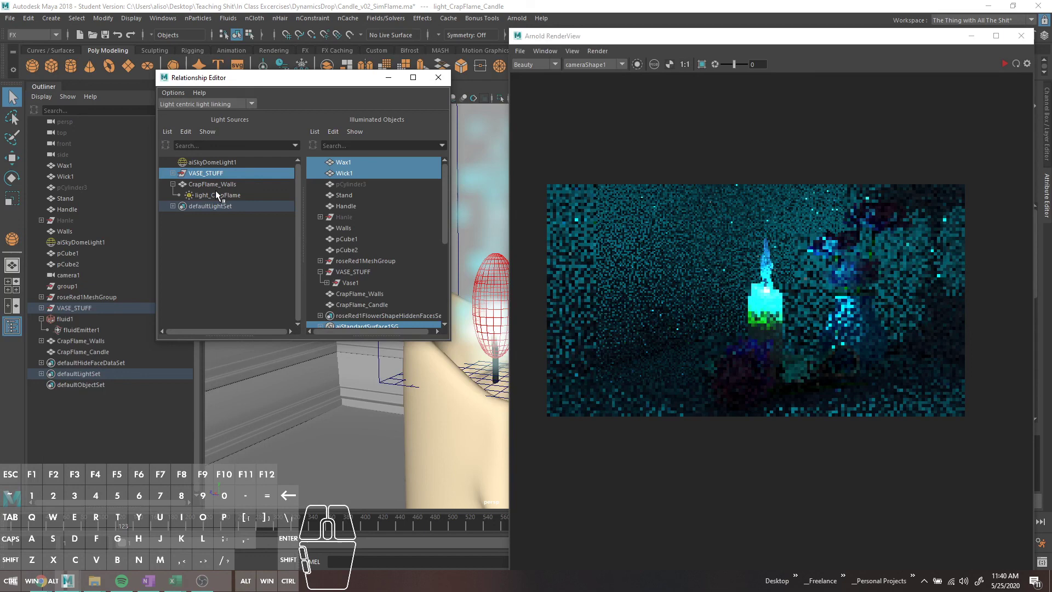
key(ctrl+z)
key(ctrl+z)
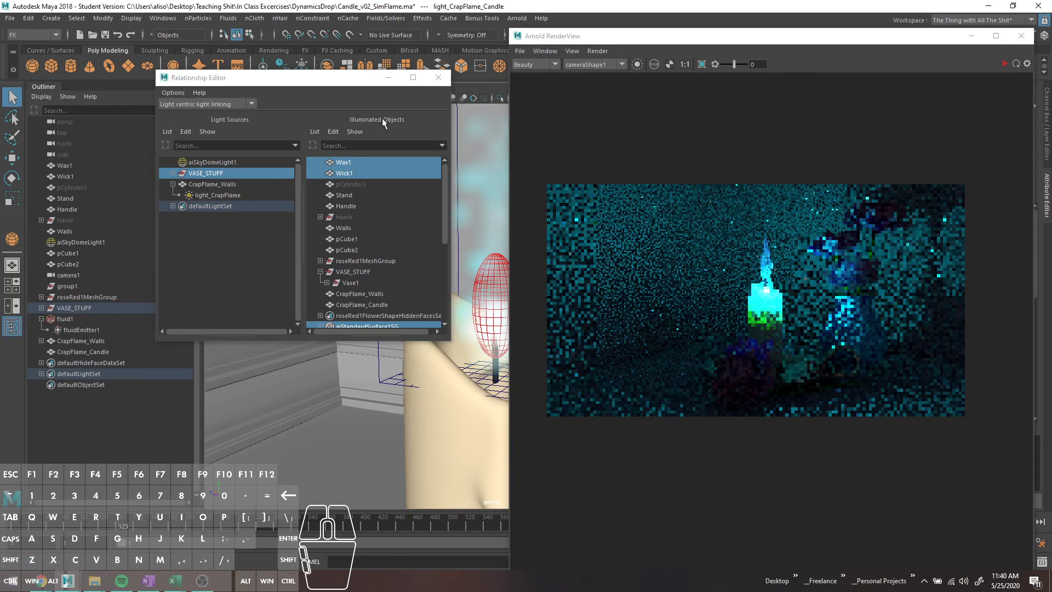
click(430, 81)
click(98, 358)
Retry adding a mesh light to CrapFlame_Candle, dismiss the already-created error and undo.
click(528, 29)
click(525, 23)
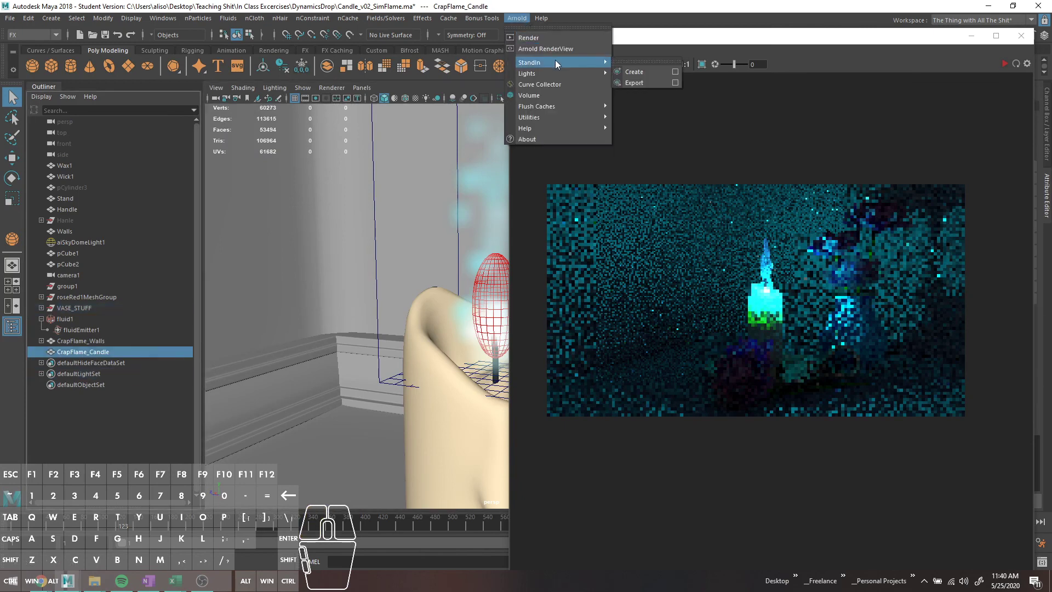
click(652, 109)
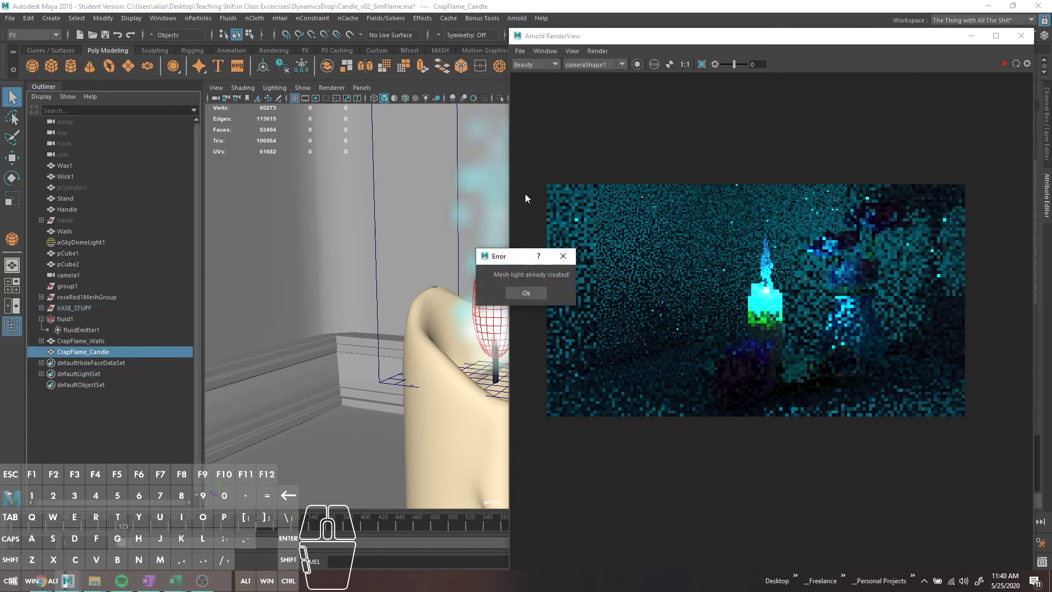
click(538, 293)
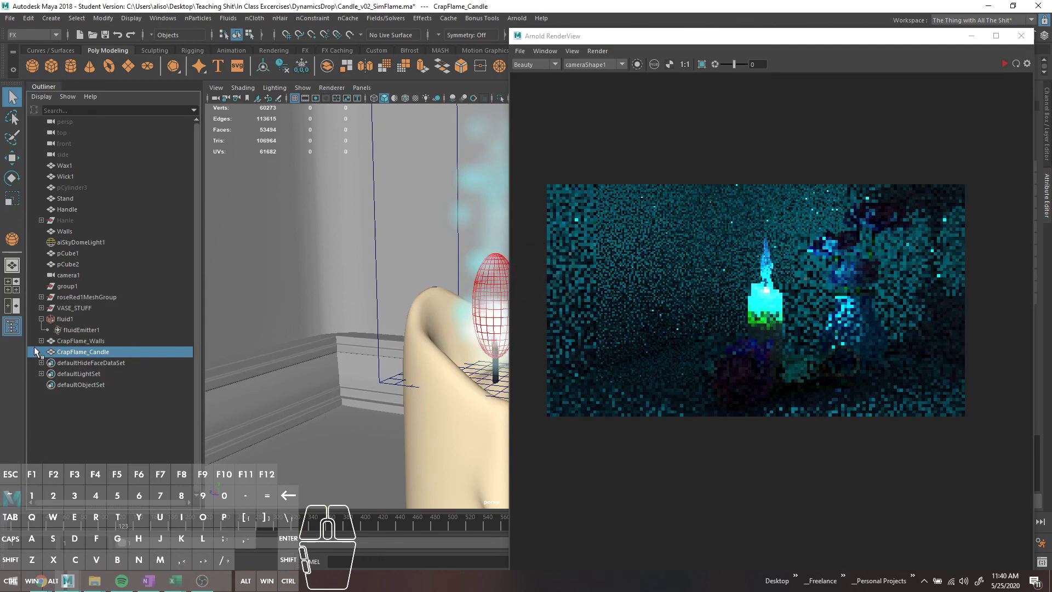
key(ctrl+z)
Show the Attribute Editor for the CrapFlame_Candle mesh via the Windows menu.
click(75, 355)
click(176, 23)
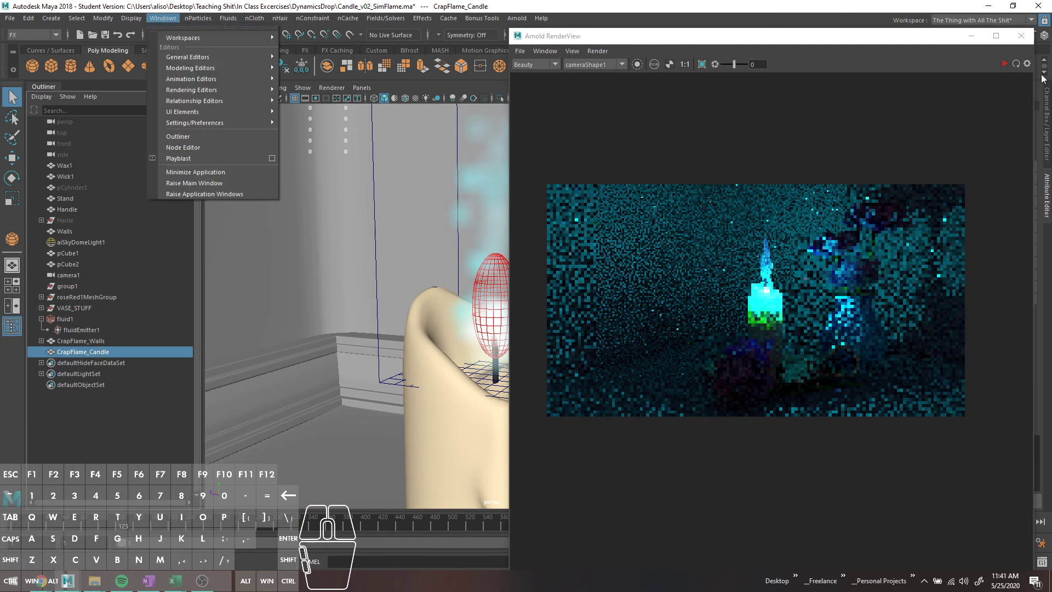
click(1008, 64)
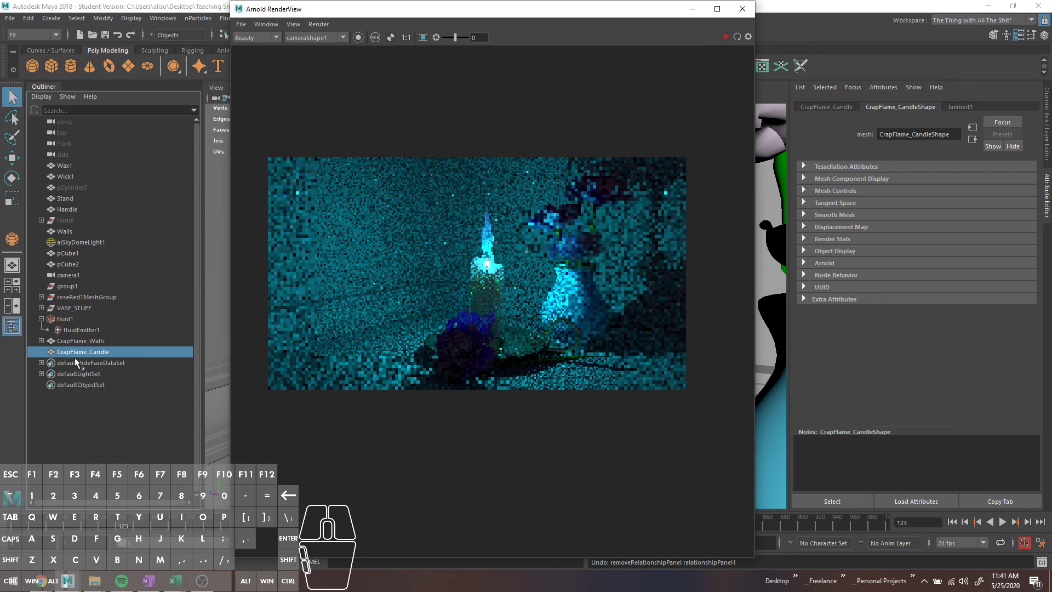
Drag the Arnold RenderView to the left so the candle and vase viewport is uncovered.
click(77, 353)
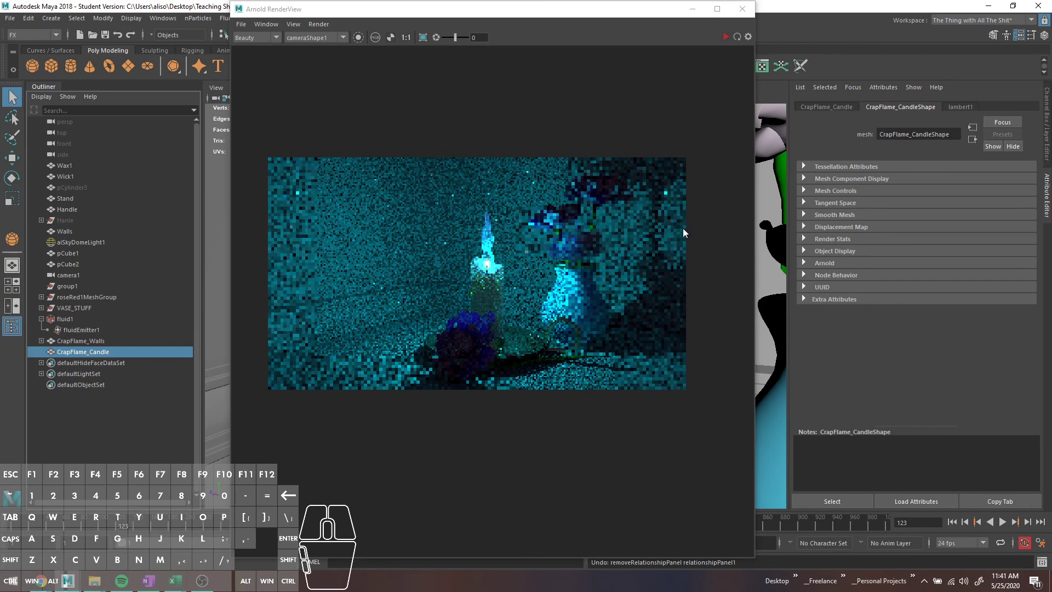
drag(589, 19, 268, 22)
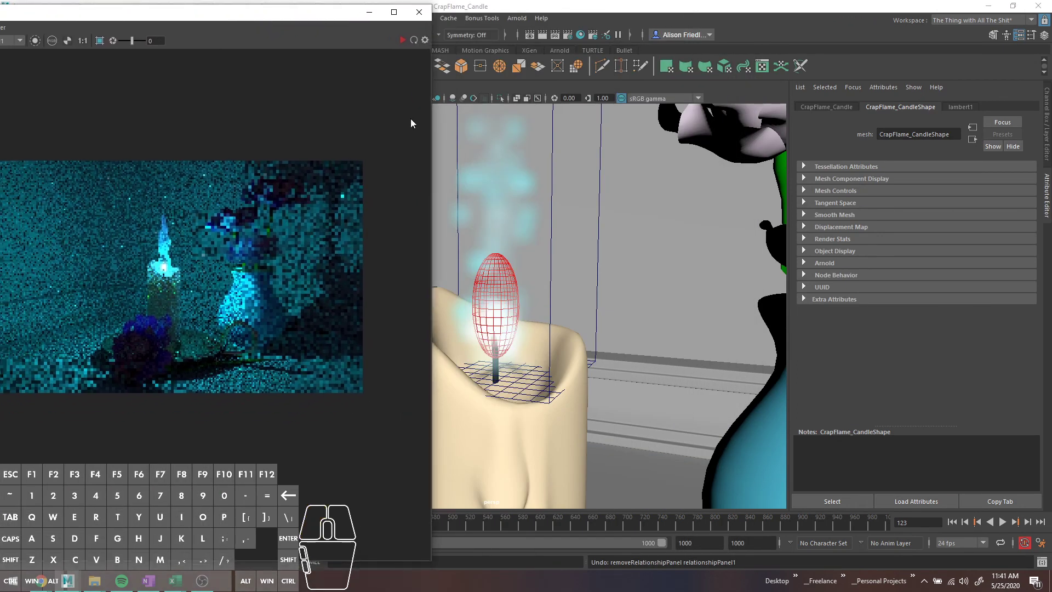
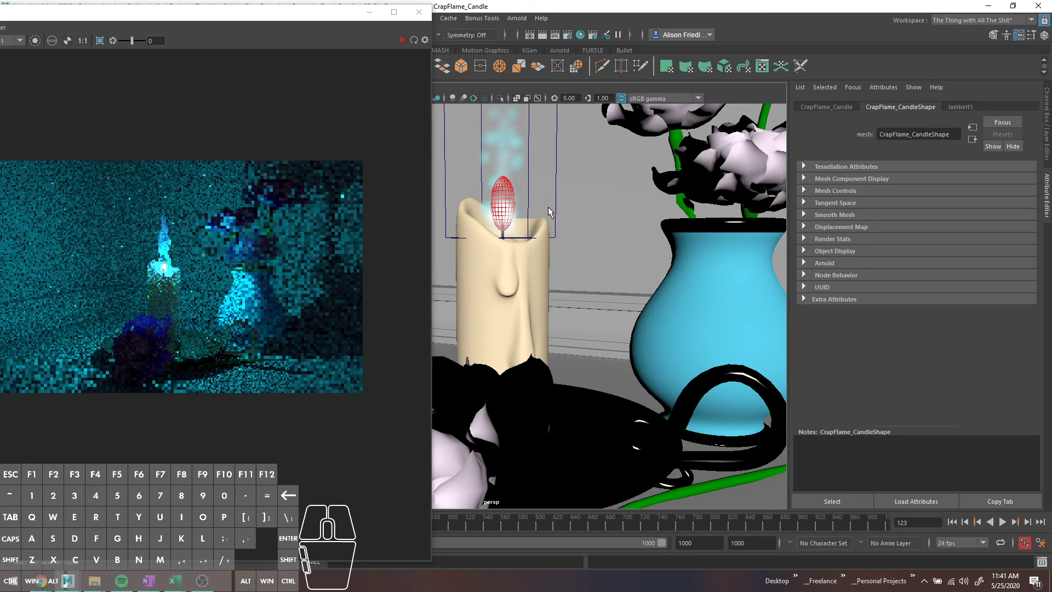
Select fluid1, pick the brightest incandescence ramp point and lower the Incandescence Input Bias.
click(559, 206)
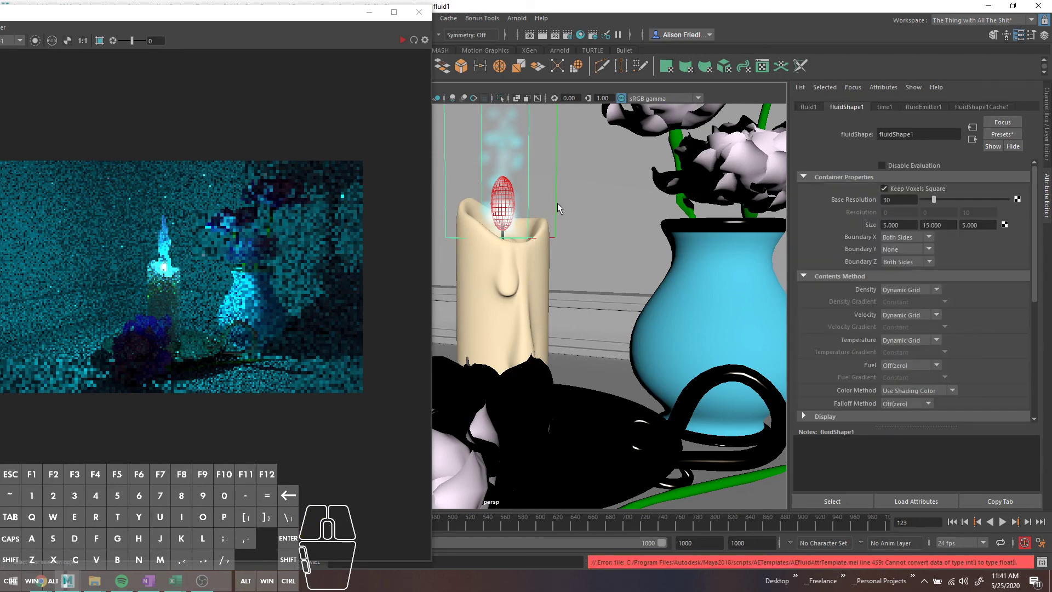
drag(959, 344, 953, 338)
click(866, 309)
middle_click(1014, 416)
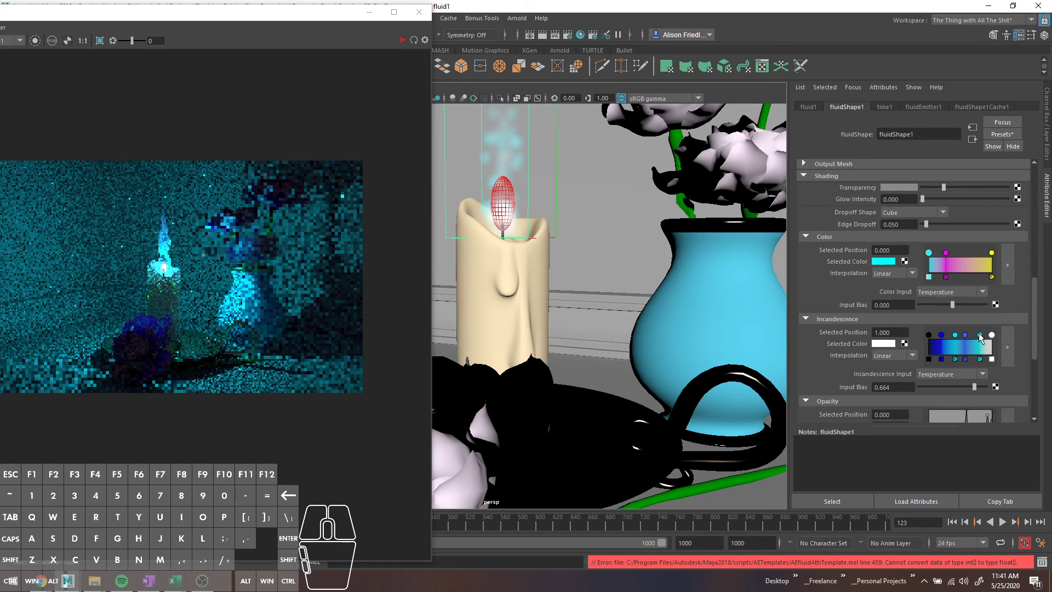
drag(976, 389, 961, 385)
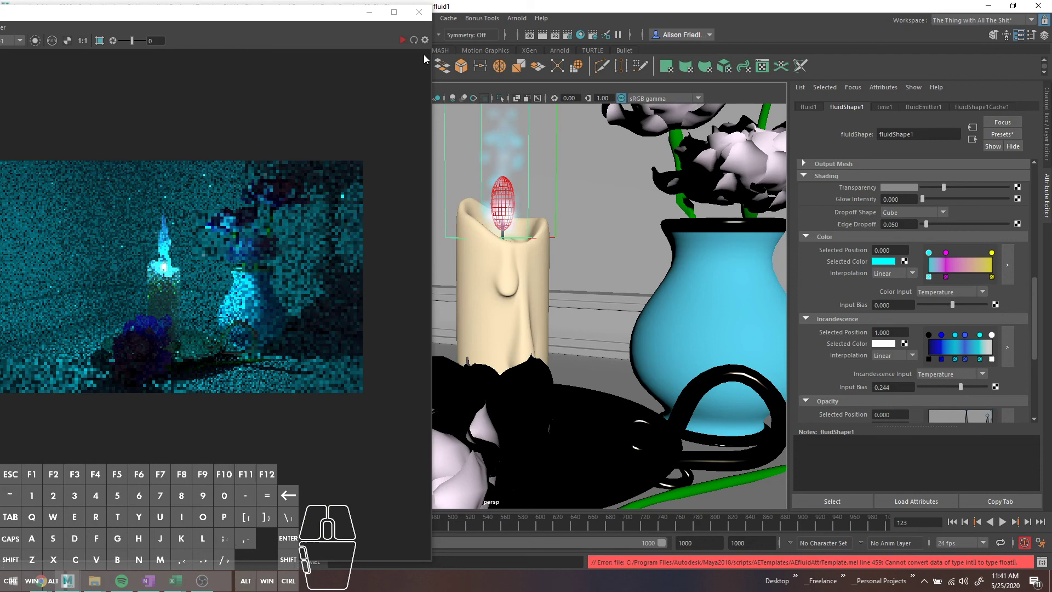
Draw a render region around the flame in Arnold RenderView and re-render it.
click(100, 46)
drag(149, 203, 192, 287)
click(401, 47)
click(405, 43)
middle_click(193, 237)
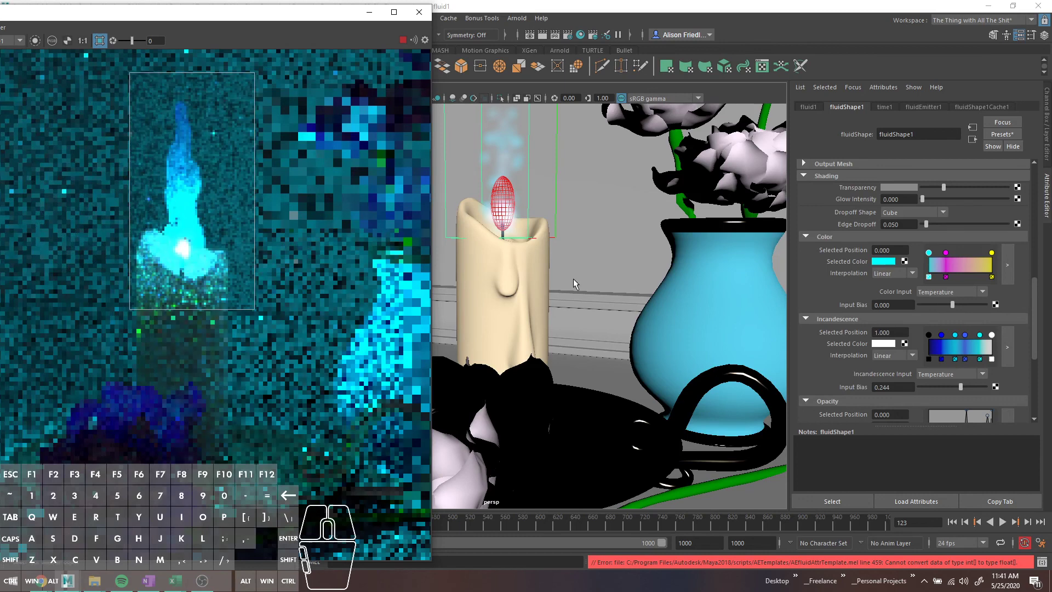
Settle the input bias near 0.378 and rework the blue ramp stops, placing one at 0.730.
drag(962, 390, 940, 399)
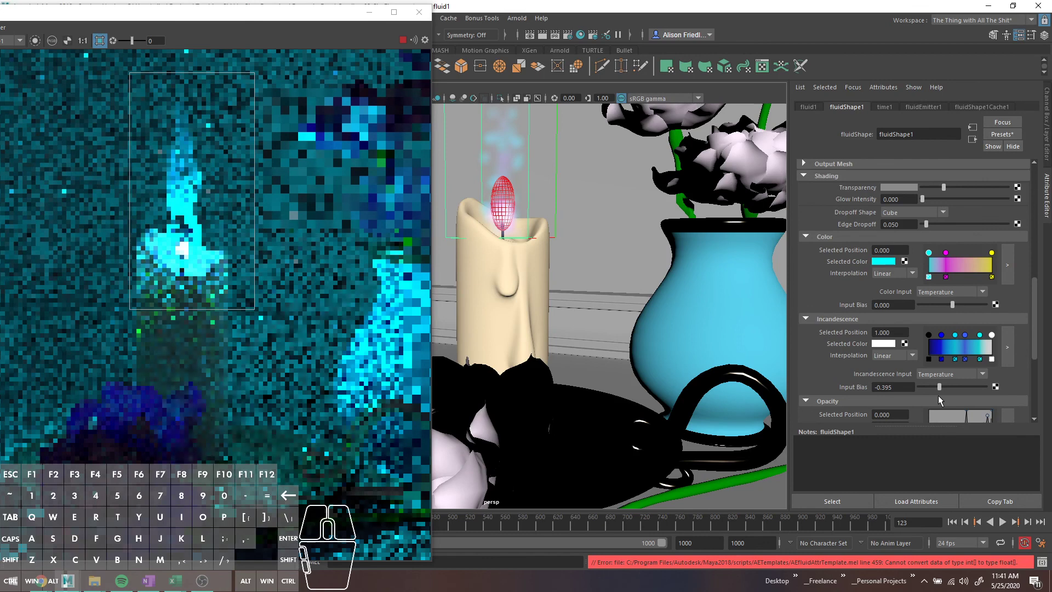
drag(926, 390, 966, 394)
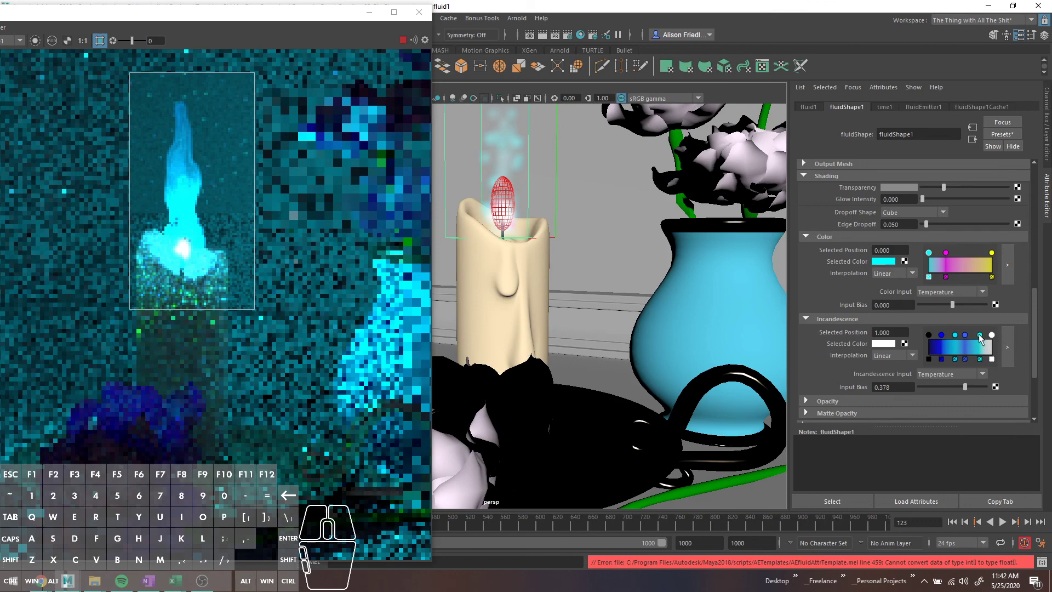
click(969, 341)
click(962, 338)
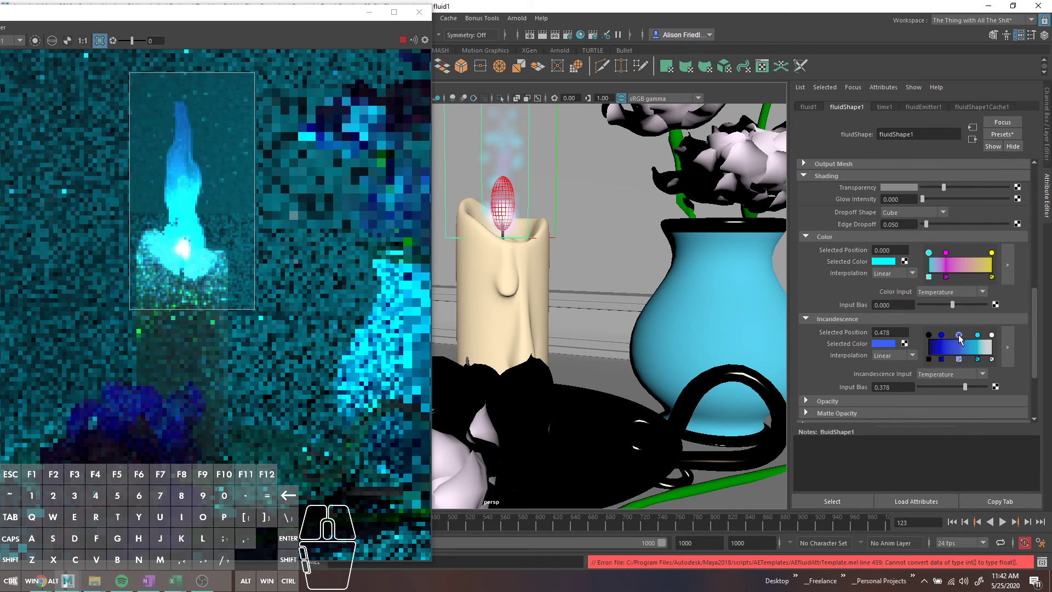
click(991, 338)
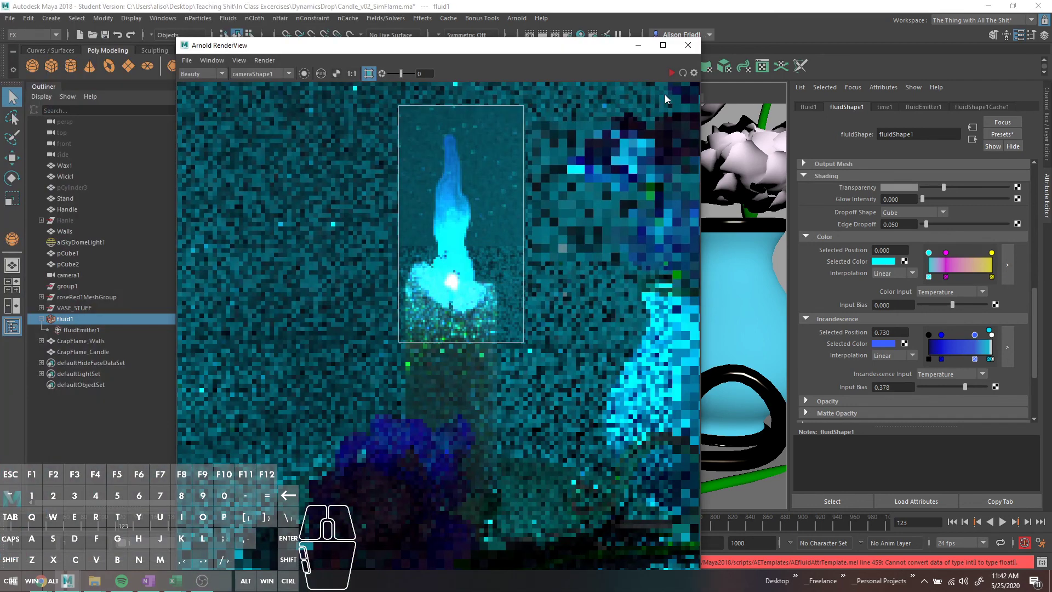
Save the scene, then browse the Open dialog up to In Class Excercises and into DynamicsDrop.
key(ctrl+s)
key(Return)
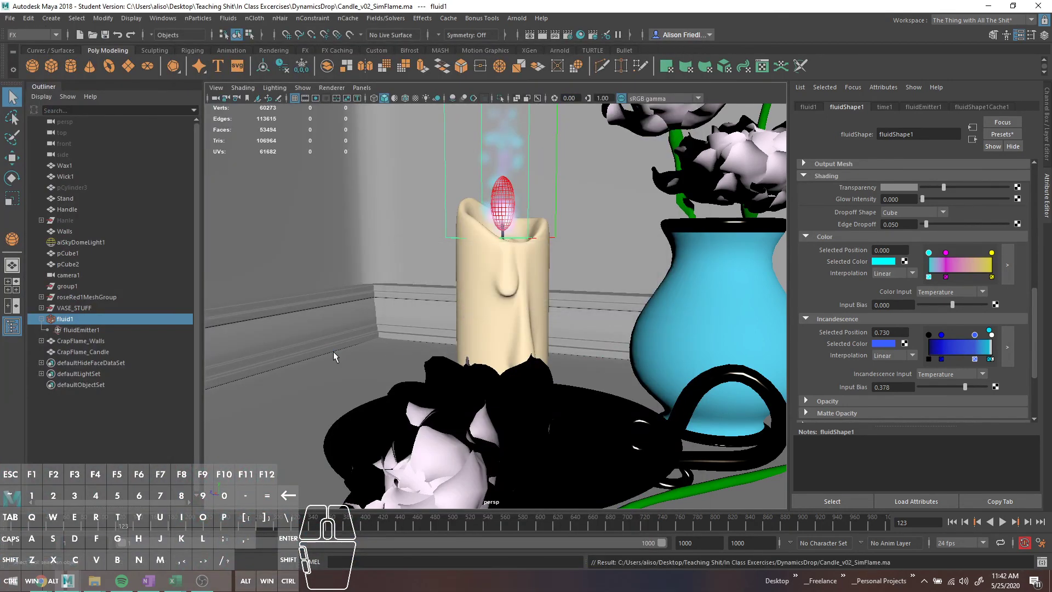
key(ctrl+o)
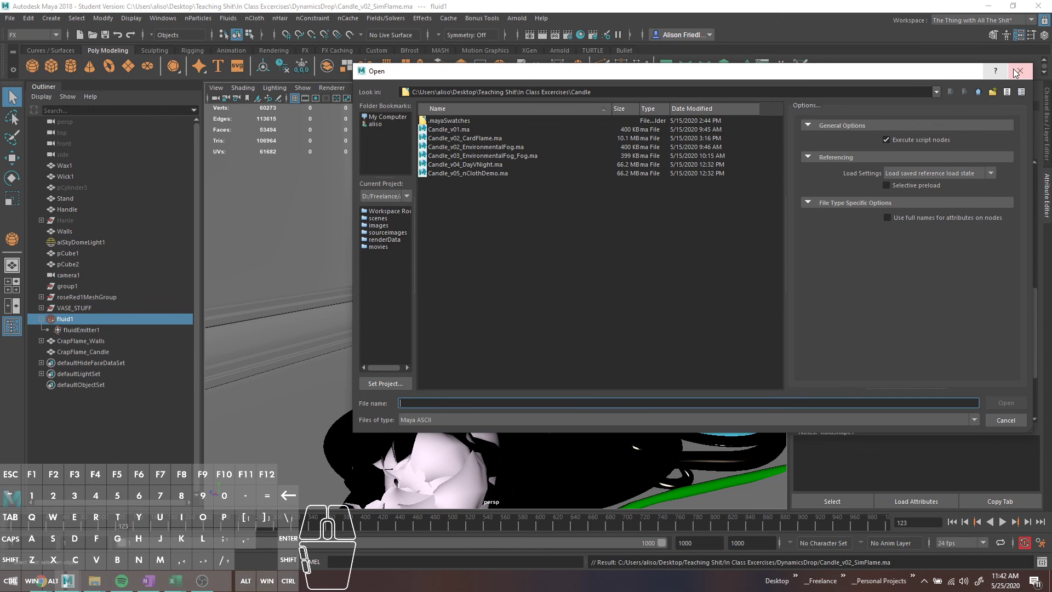
click(983, 95)
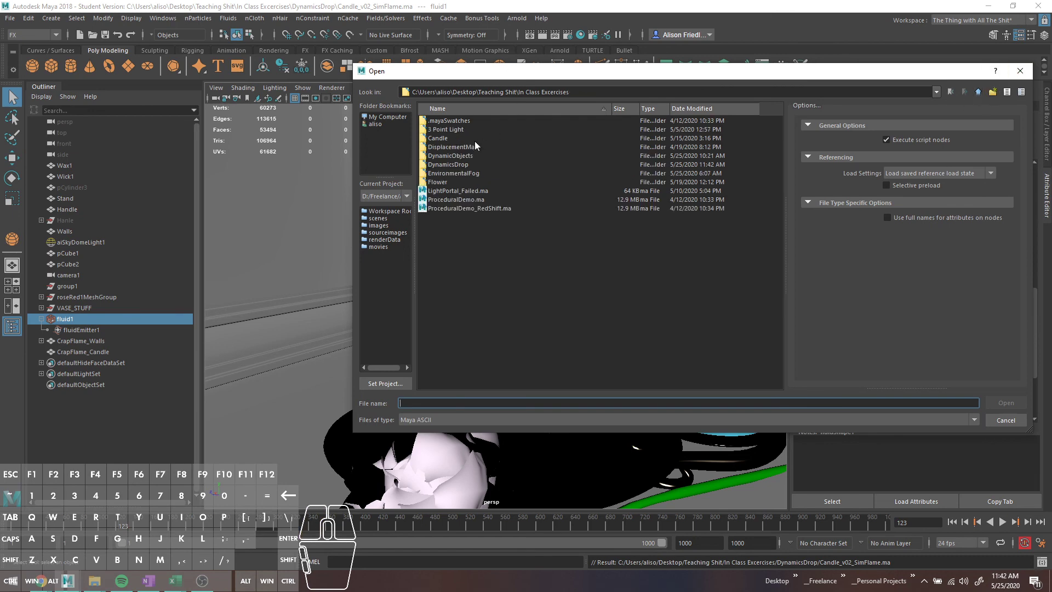
double_click(453, 163)
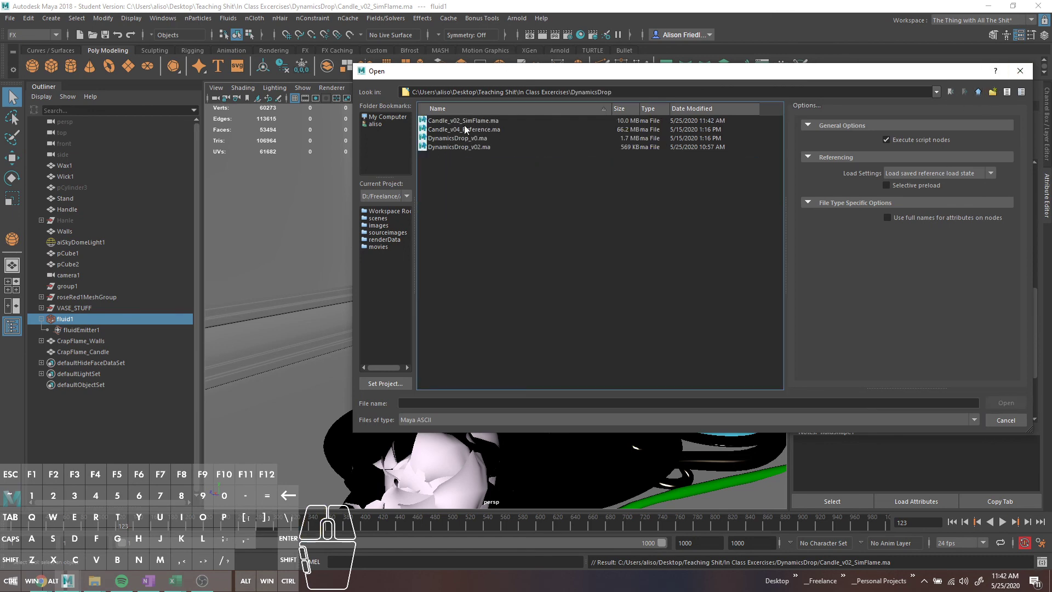
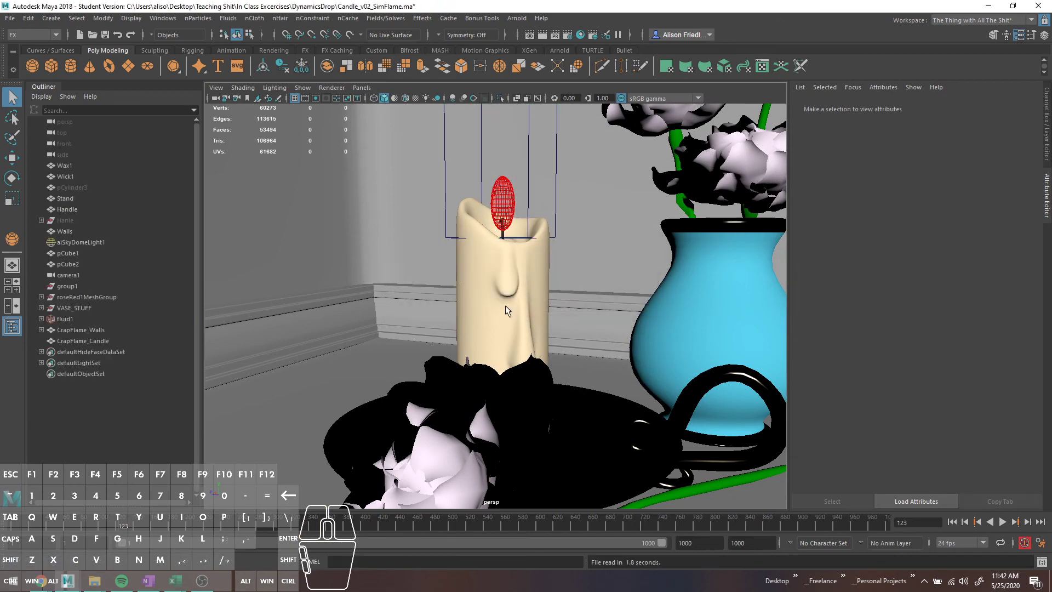
Select CrapFlame_Candle, bring up the Light Editor and inspect light_CrapFlame_CandleShape's mesh light properties.
click(61, 343)
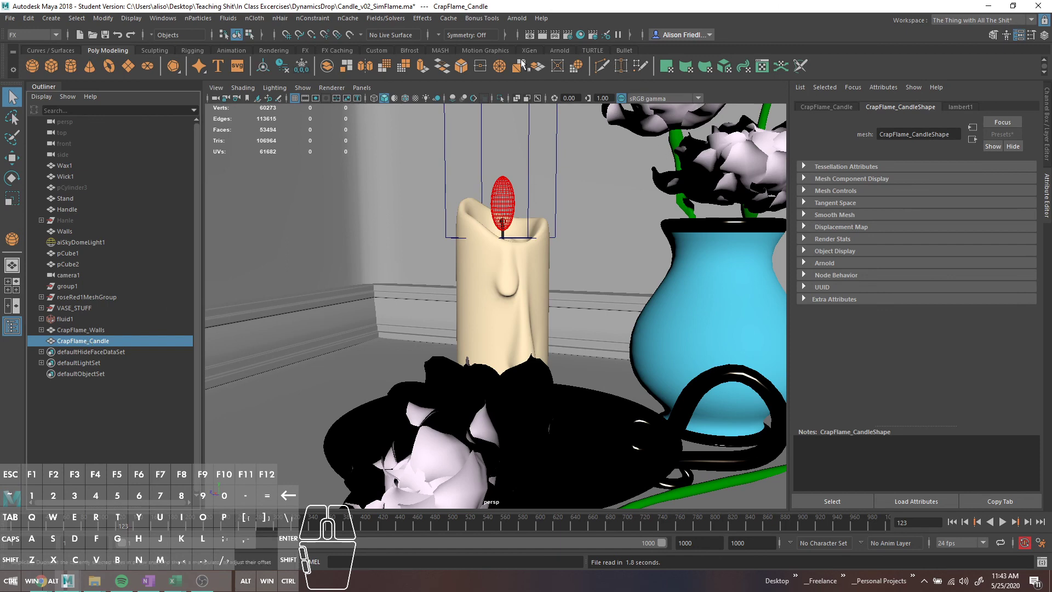
drag(170, 24, 300, 148)
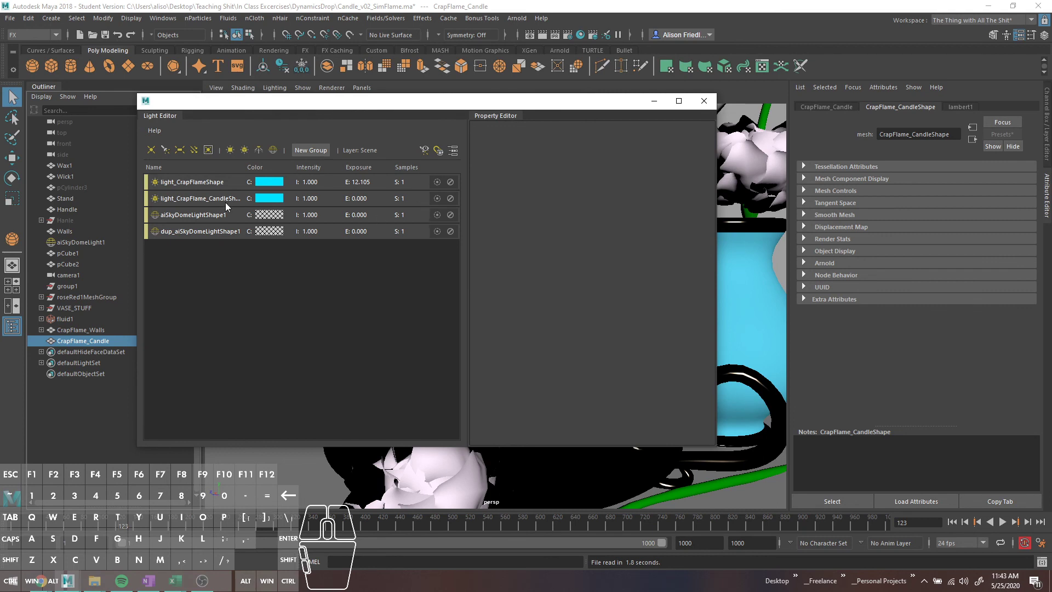
click(216, 202)
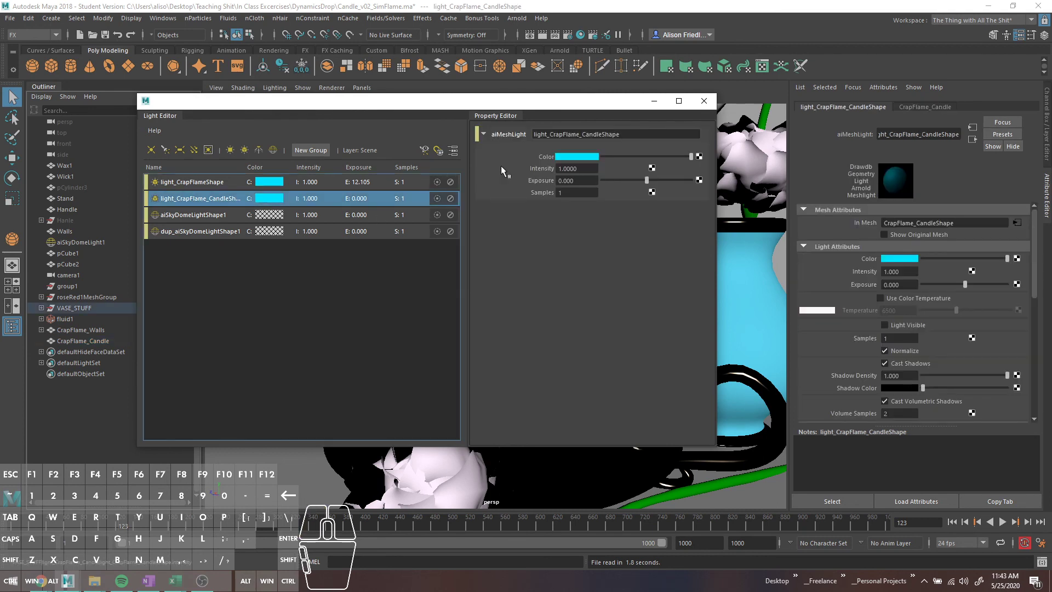
drag(455, 107, 329, 110)
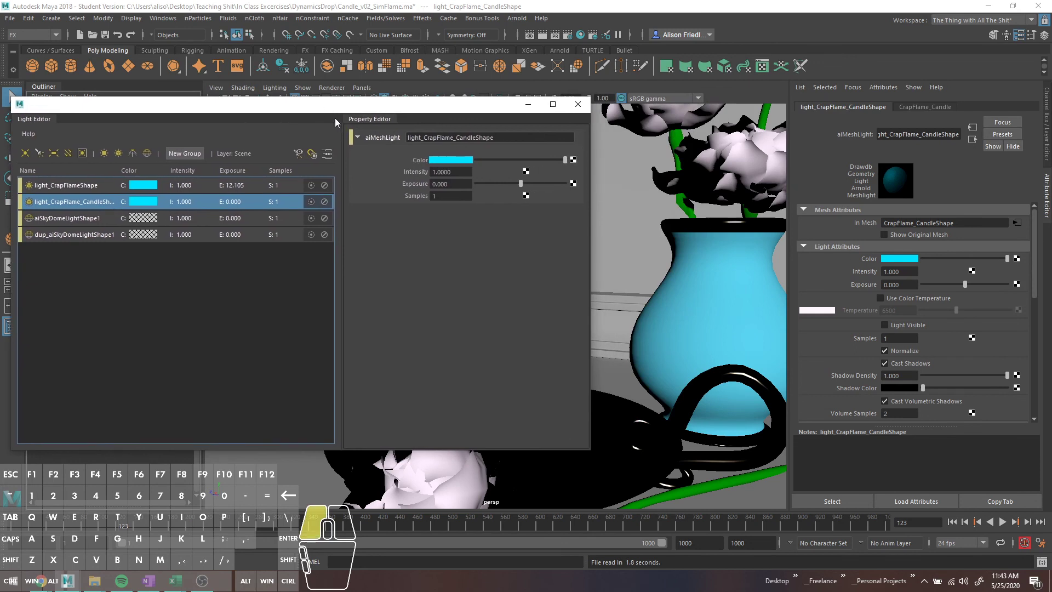
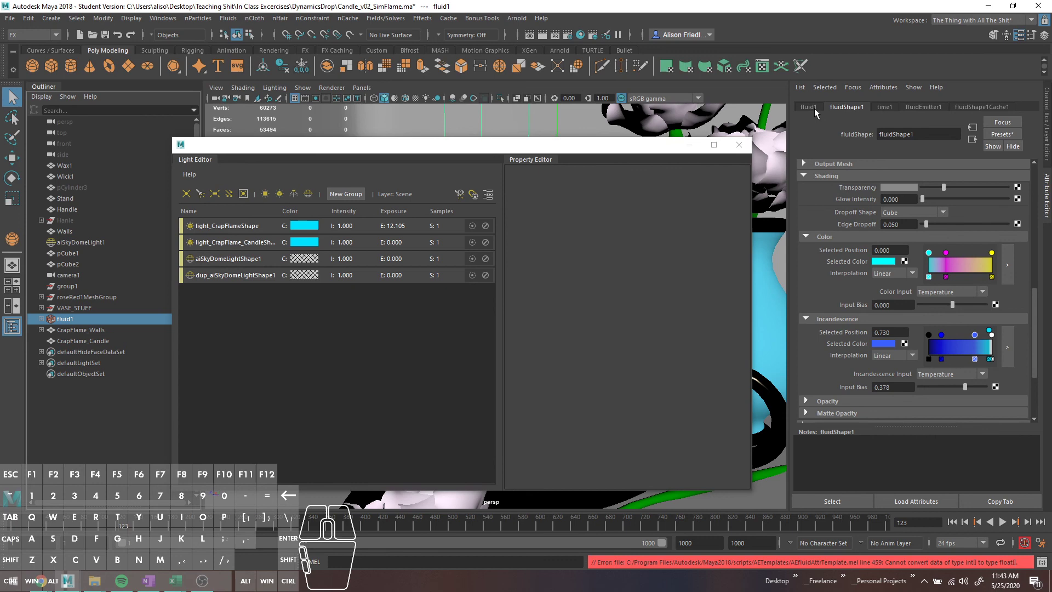
Expand fluidShape1's Shading Quality and Lighting sections and toggle Self Shadow on then off.
scroll(up, 3)
scroll(down, 3)
scroll(down, 3)
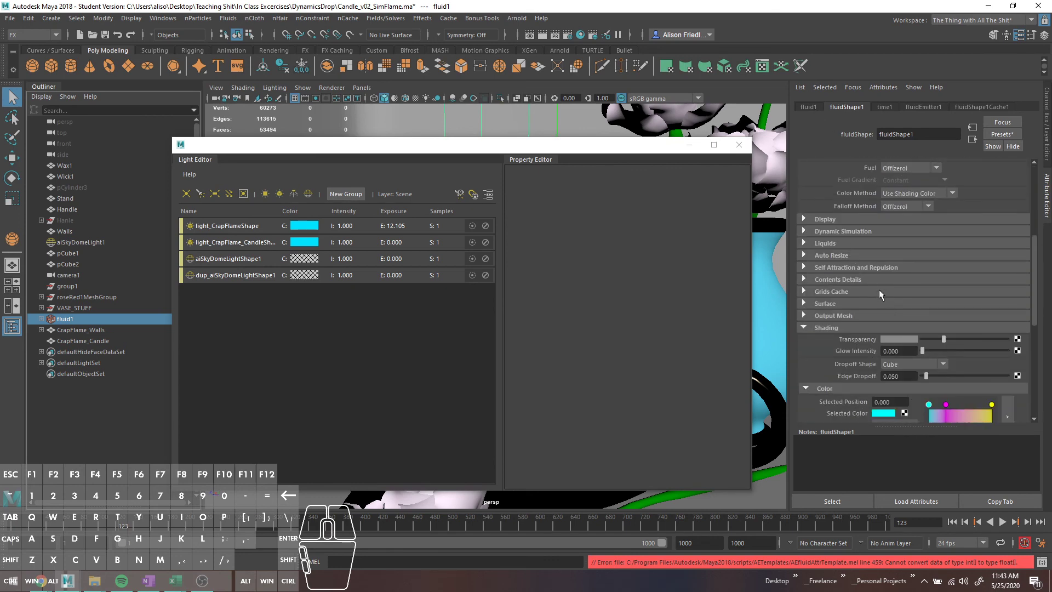
scroll(down, 3)
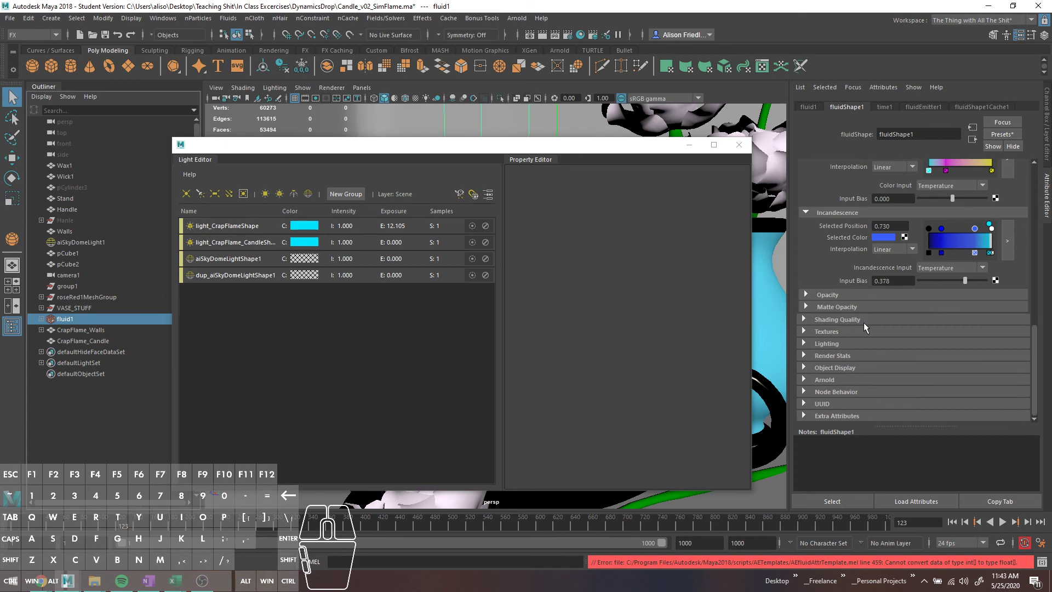
click(855, 320)
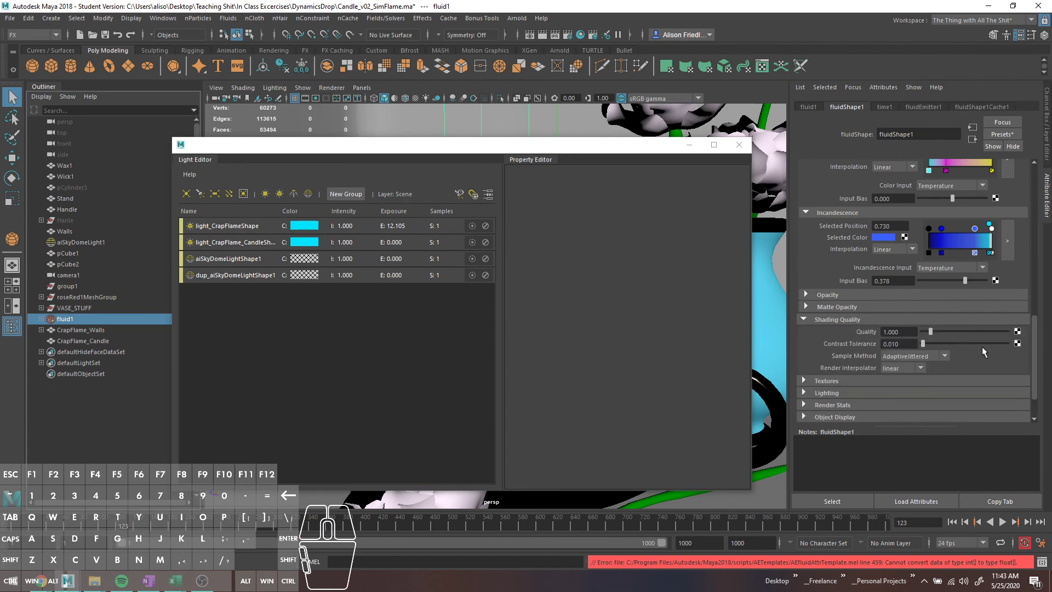
scroll(down, 3)
click(842, 341)
middle_click(931, 363)
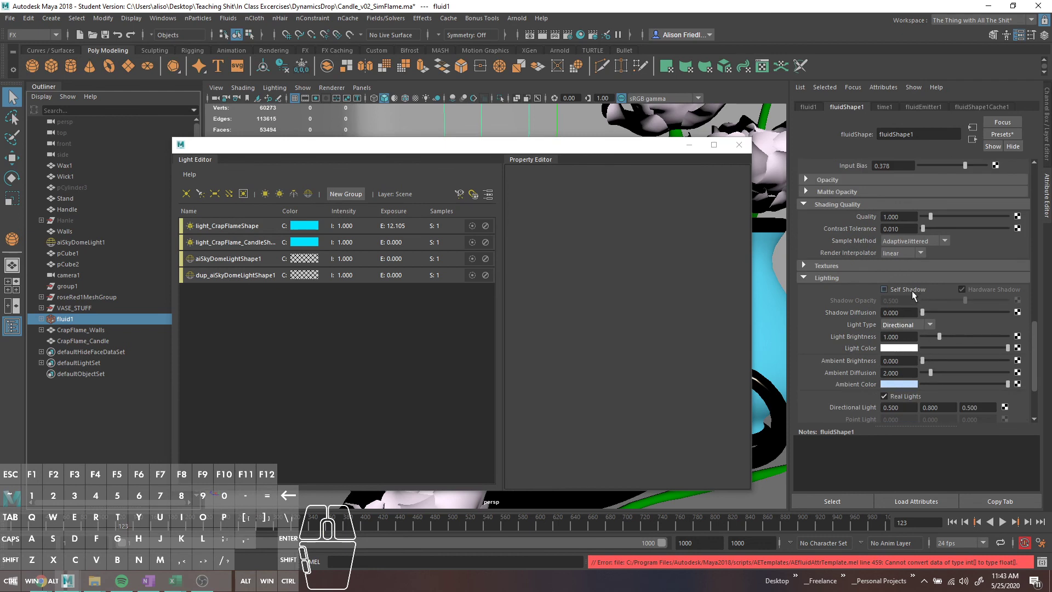
click(915, 294)
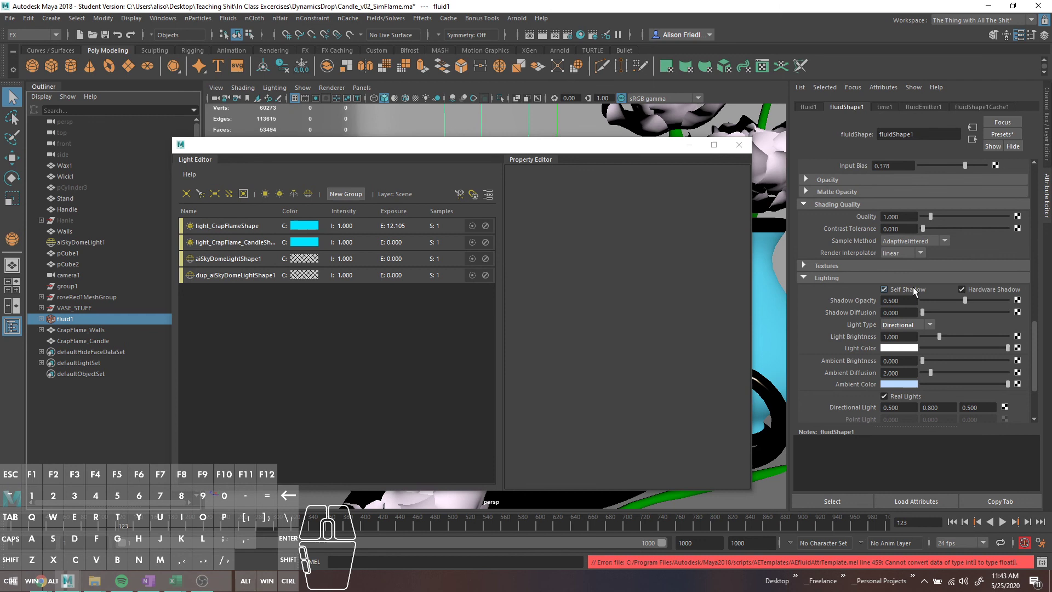
click(916, 290)
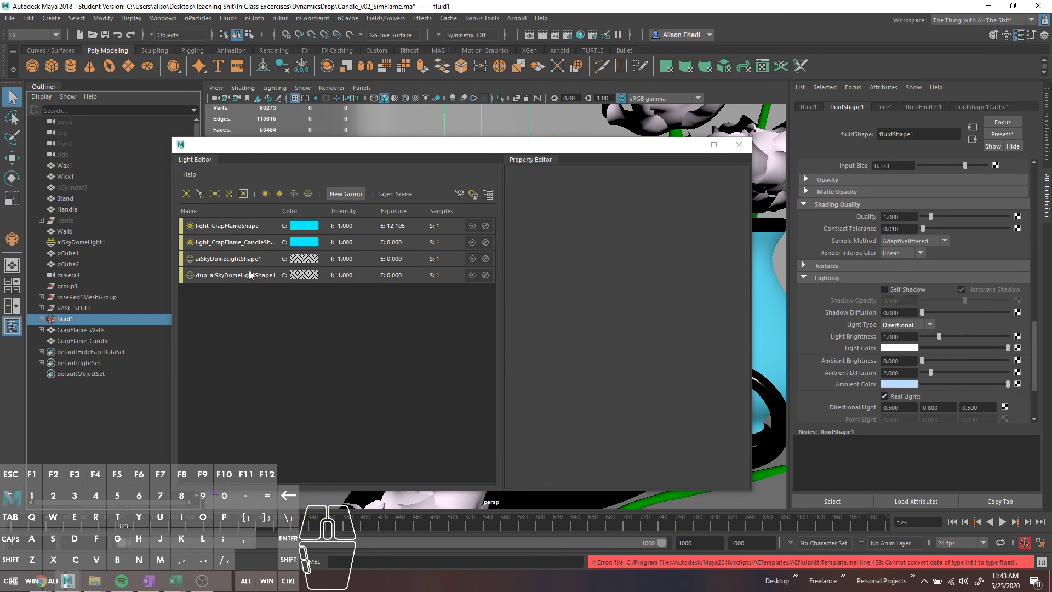
Switch off both CrapFlame mesh lights in the Light Editor, close it and select CrapFlame_Walls.
click(355, 231)
click(472, 232)
click(478, 242)
click(477, 243)
click(472, 230)
double_click(485, 235)
click(486, 232)
click(490, 244)
click(696, 150)
click(512, 22)
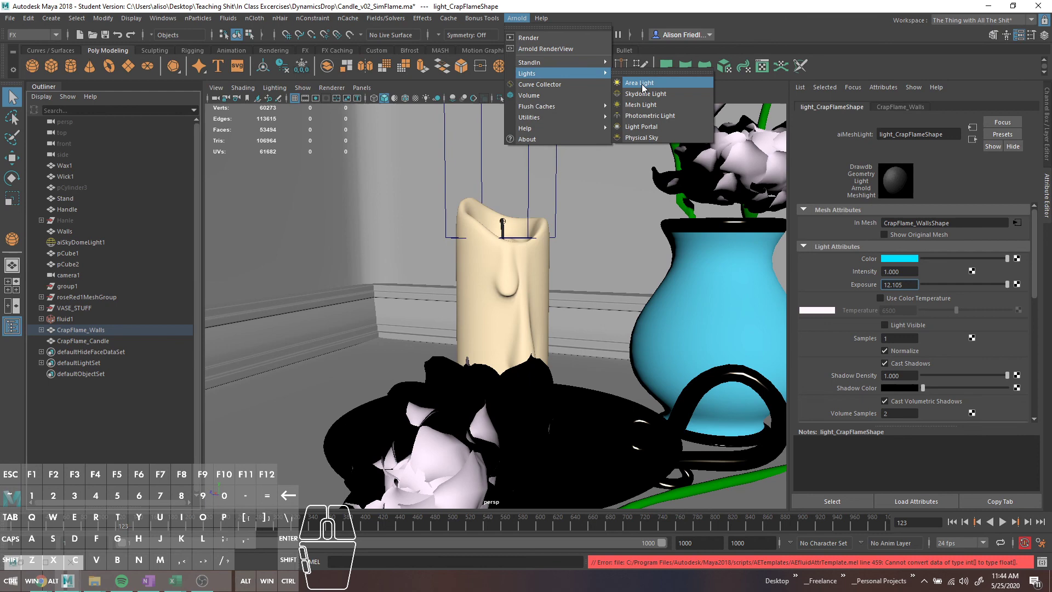
Launch Arnold RenderView and position the preview window over the candle-and-vase scene.
drag(644, 87, 560, 52)
click(671, 75)
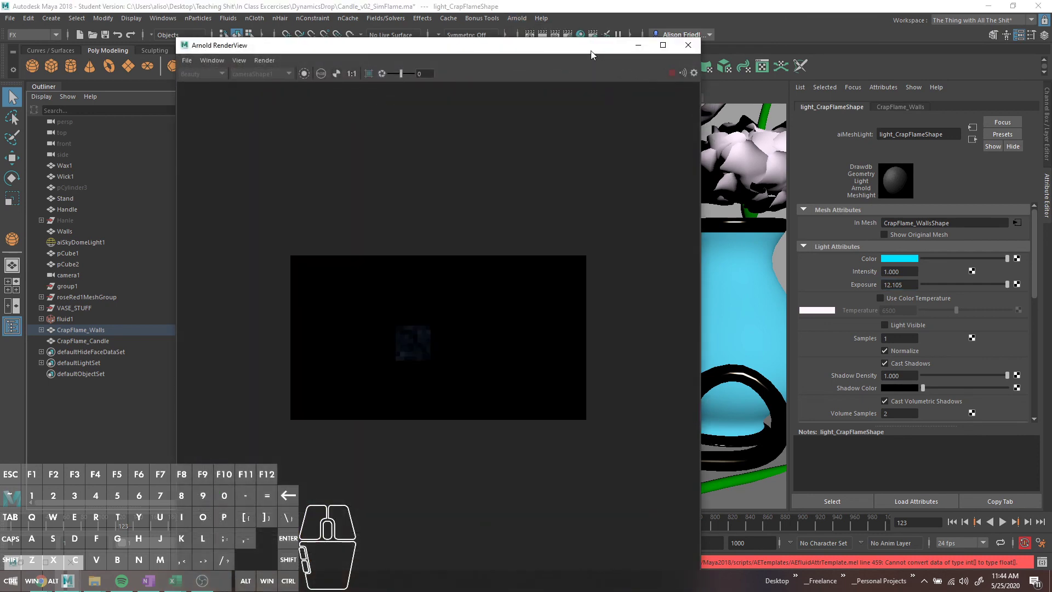
drag(589, 52, 339, 119)
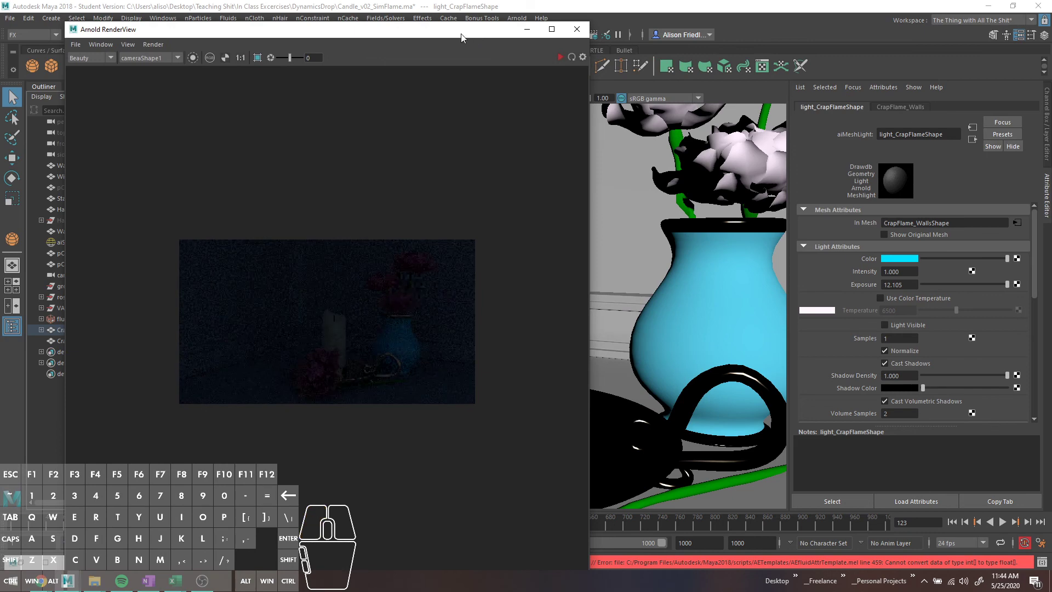
drag(257, 309, 881, 197)
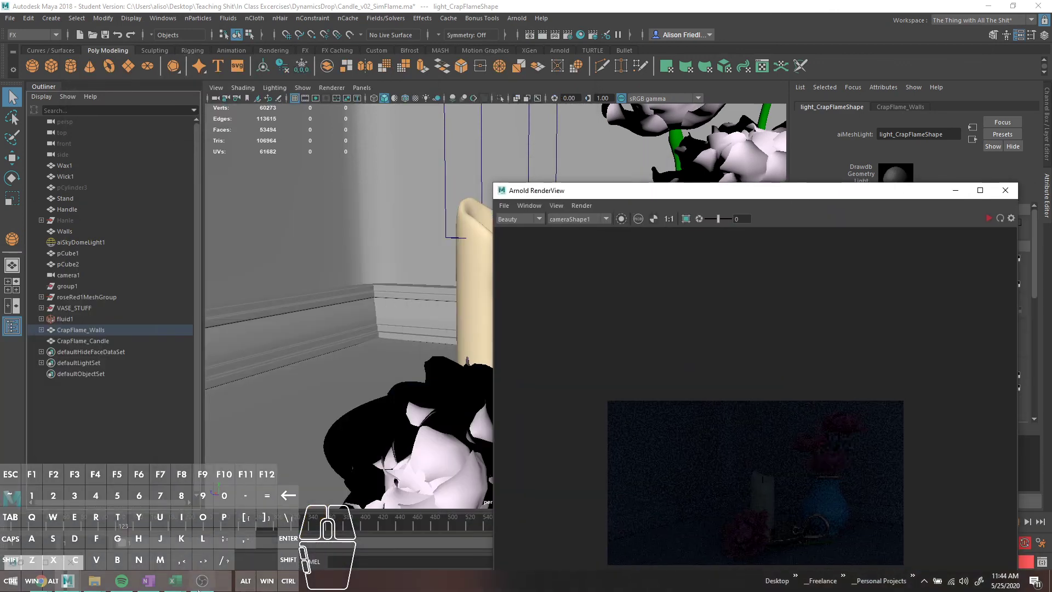
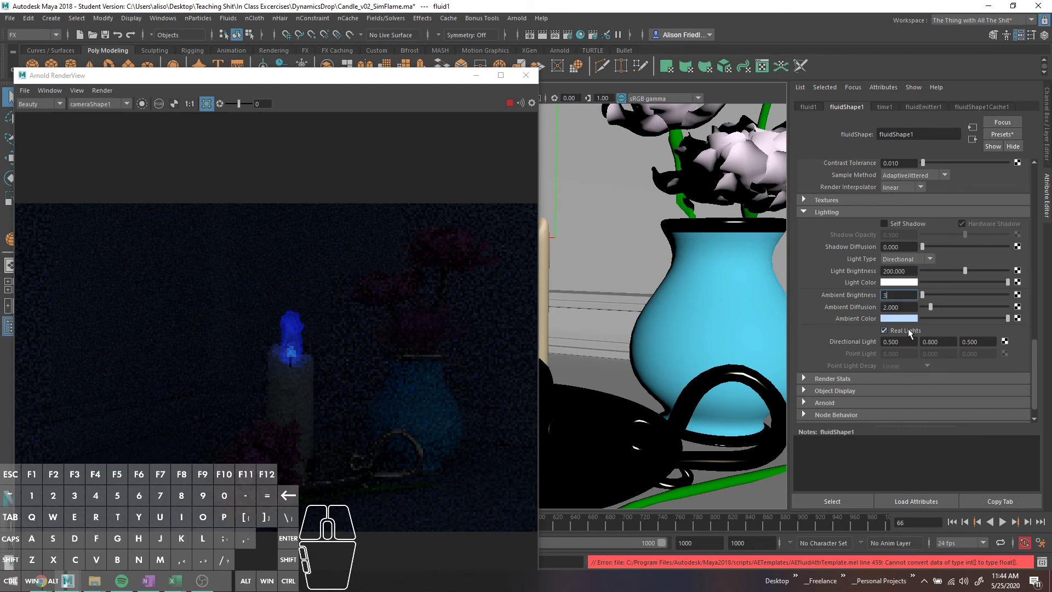
Close RenderView and uncheck Casts Shadows and Receive Shadows in fluidShape1's Render Stats.
click(511, 102)
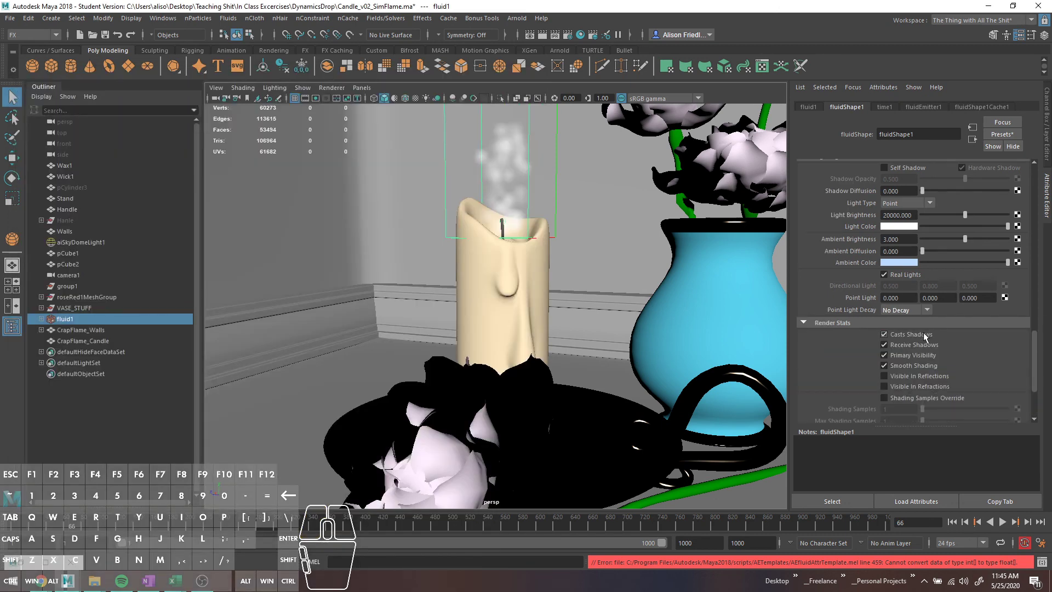
click(926, 336)
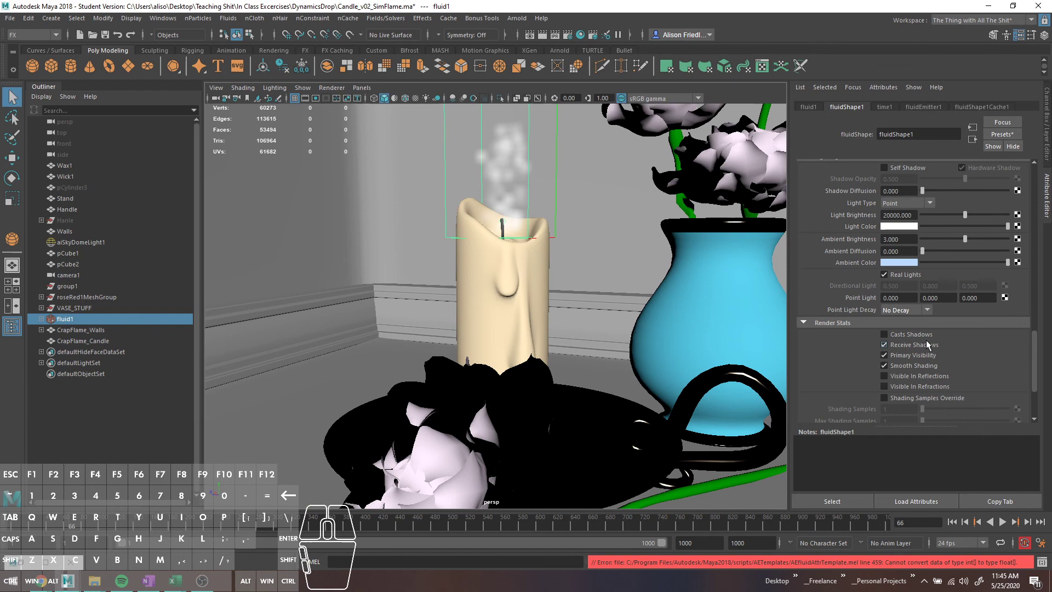
click(933, 348)
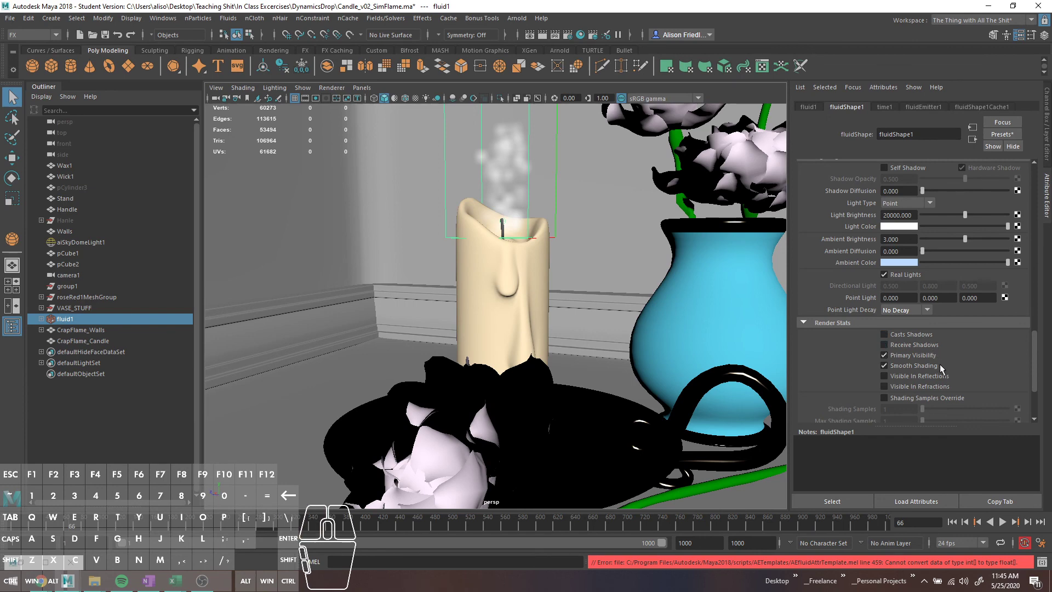
middle_click(943, 367)
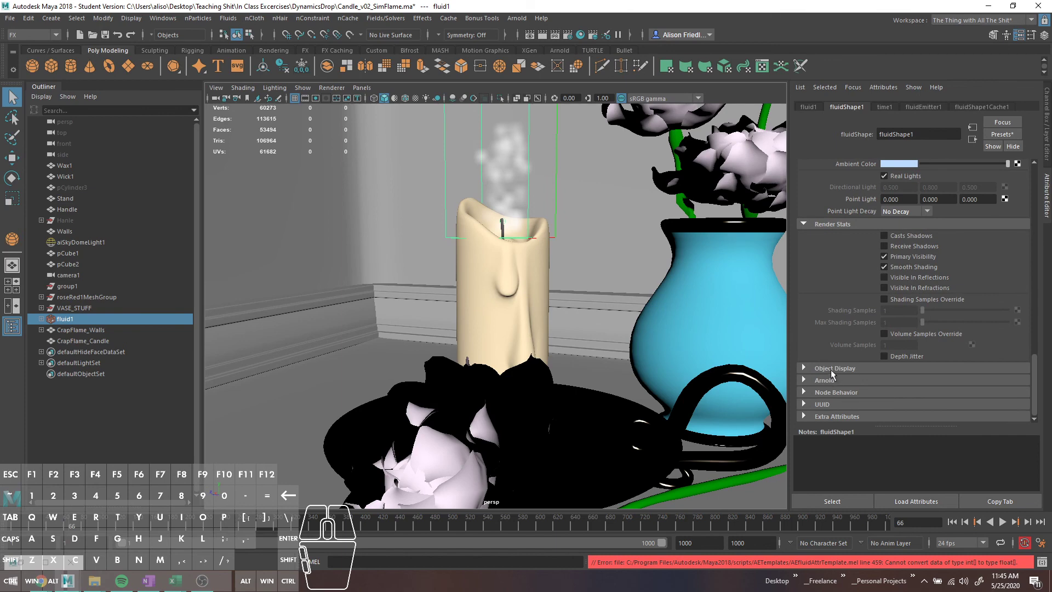
Look through the fluid's Object Display and Arnold render settings without changing them.
click(832, 370)
middle_click(867, 360)
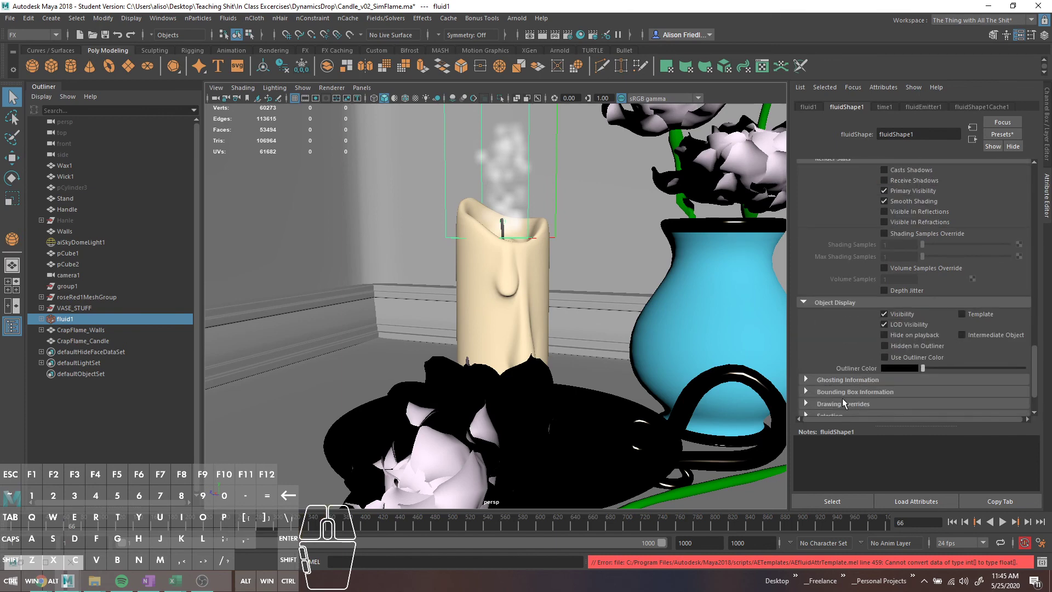
middle_click(841, 395)
middle_click(840, 386)
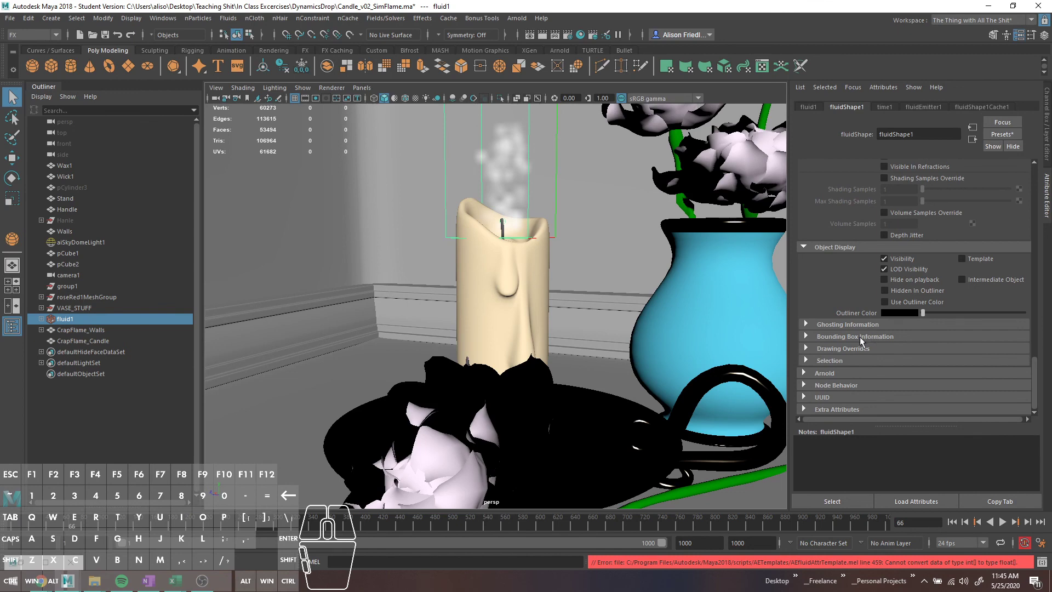
click(848, 378)
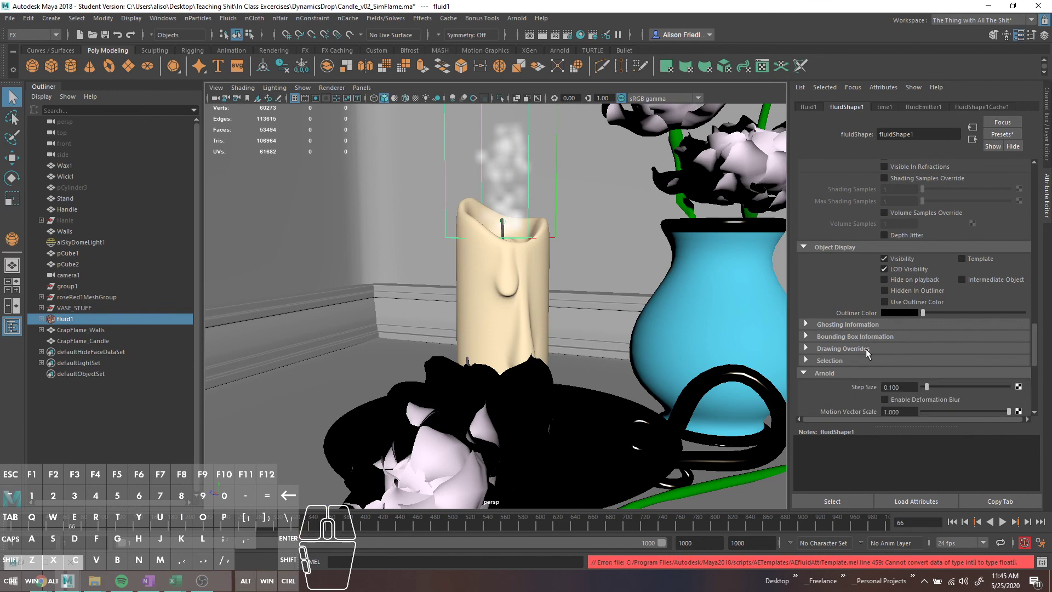
middle_click(860, 349)
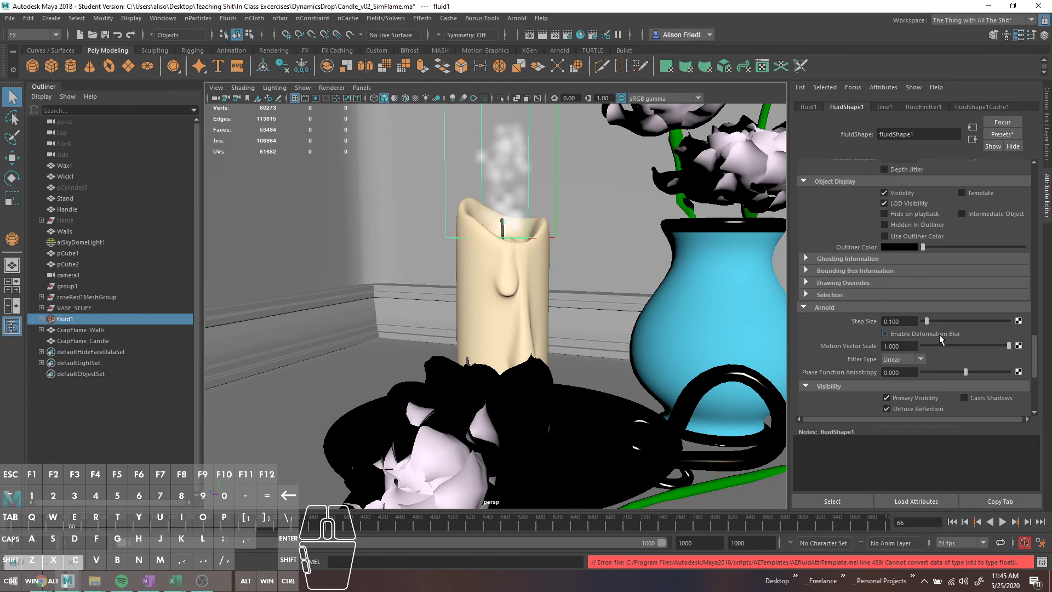
middle_click(907, 383)
middle_click(999, 382)
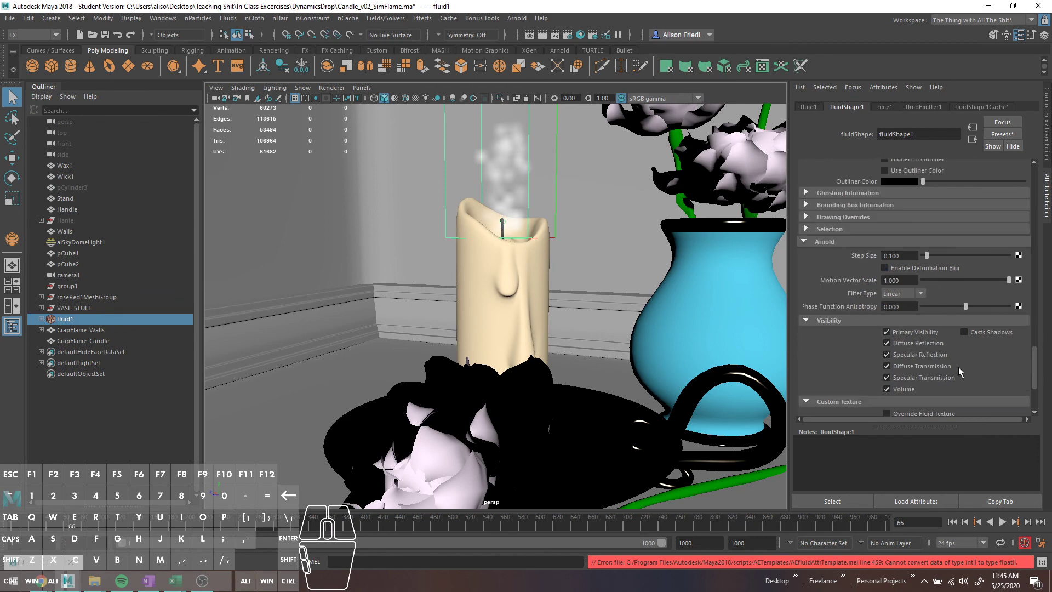
middle_click(919, 400)
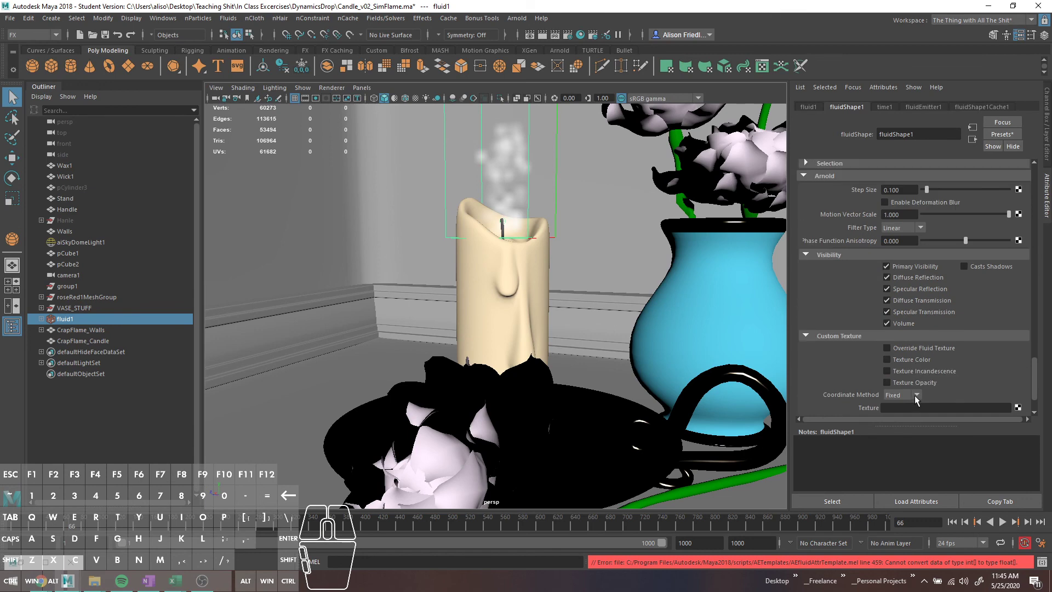
drag(917, 399, 916, 398)
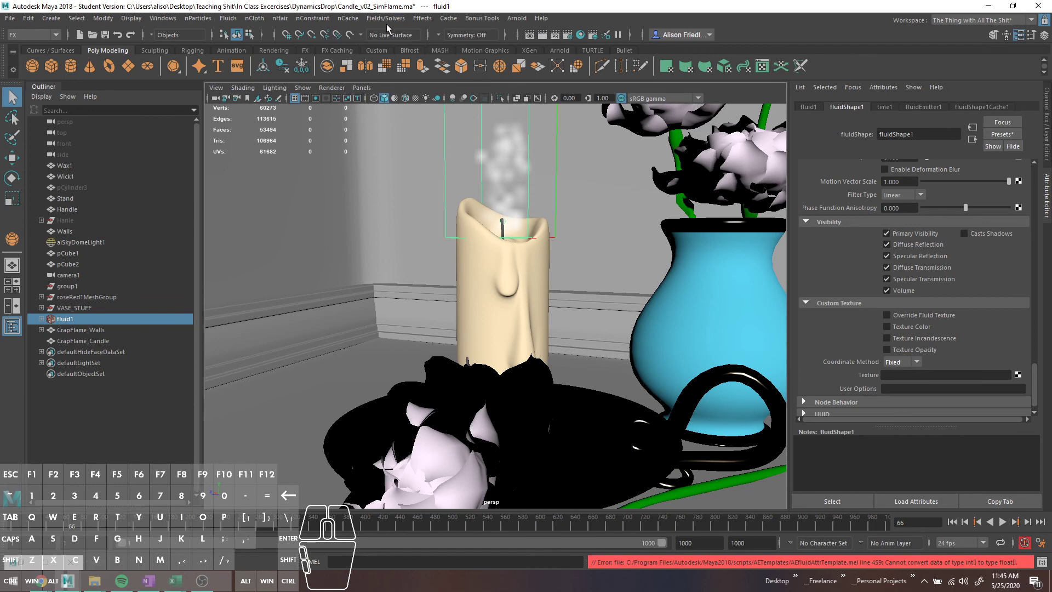
Reopen the Light Editor to review the scene lights, then relaunch the Arnold RenderView render.
drag(159, 17, 326, 146)
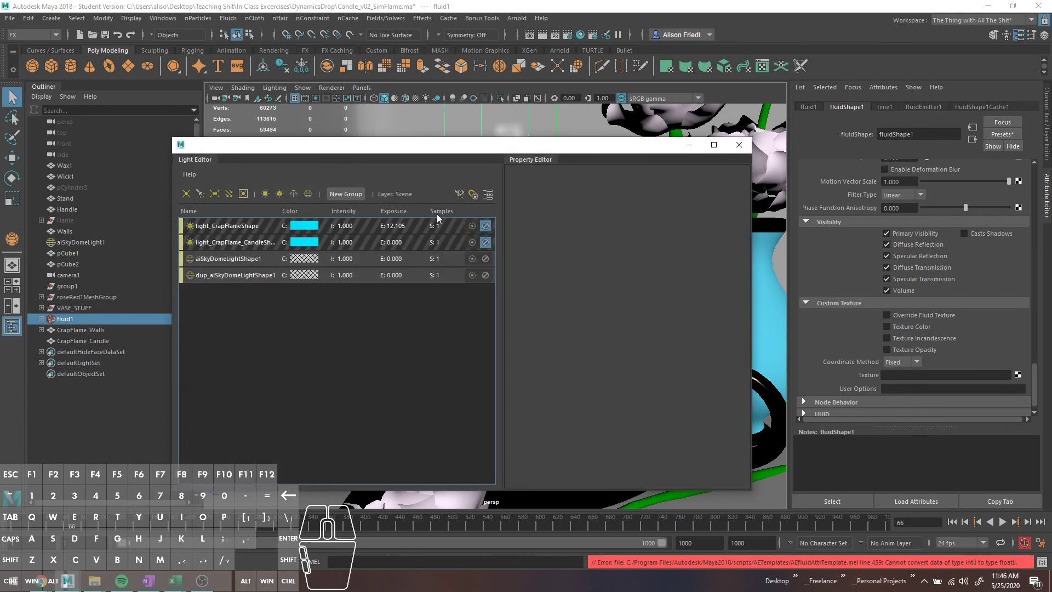
click(487, 246)
click(489, 231)
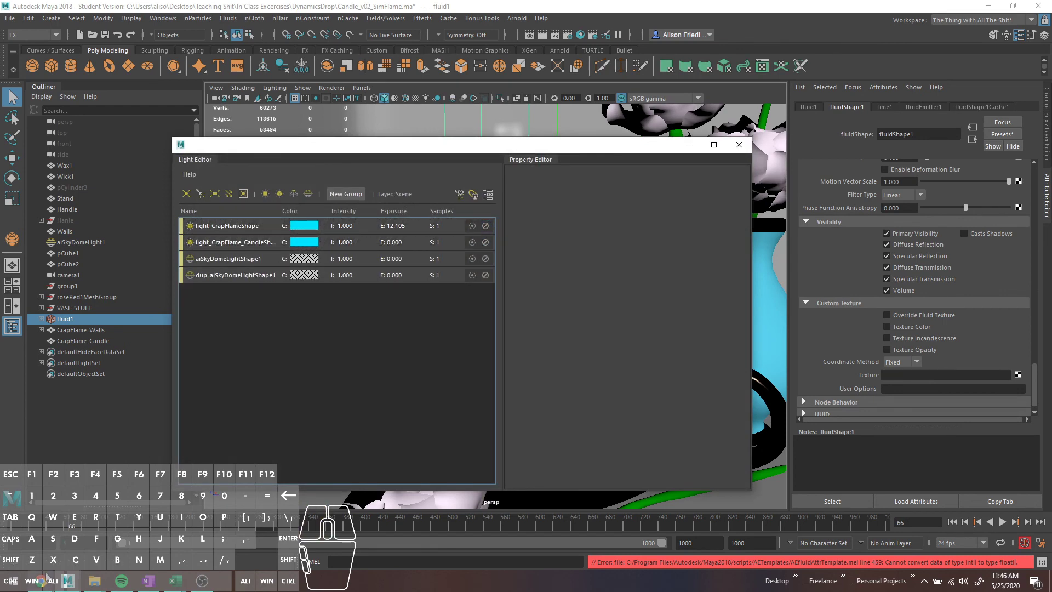
click(520, 25)
click(519, 18)
click(541, 53)
click(513, 104)
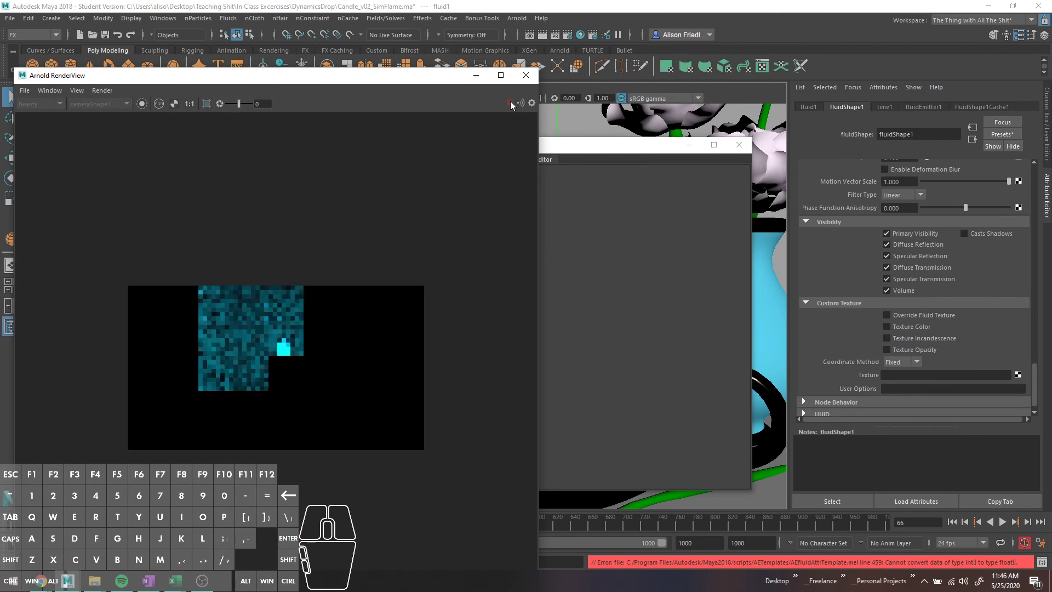
Restart the Arnold render, zoom in and place the preview beside the scene.
click(513, 103)
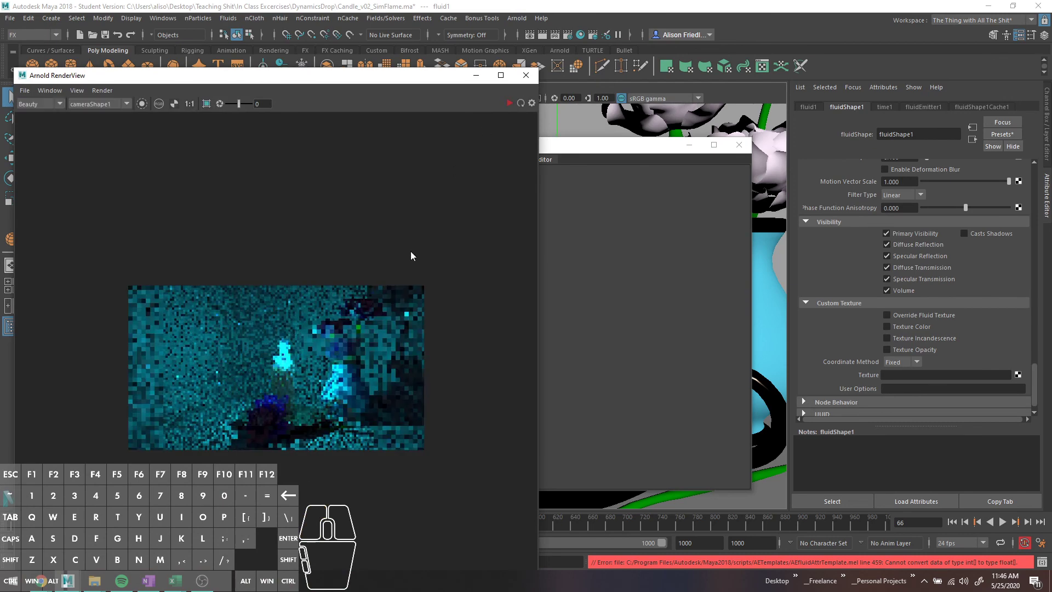
scroll(up, 3)
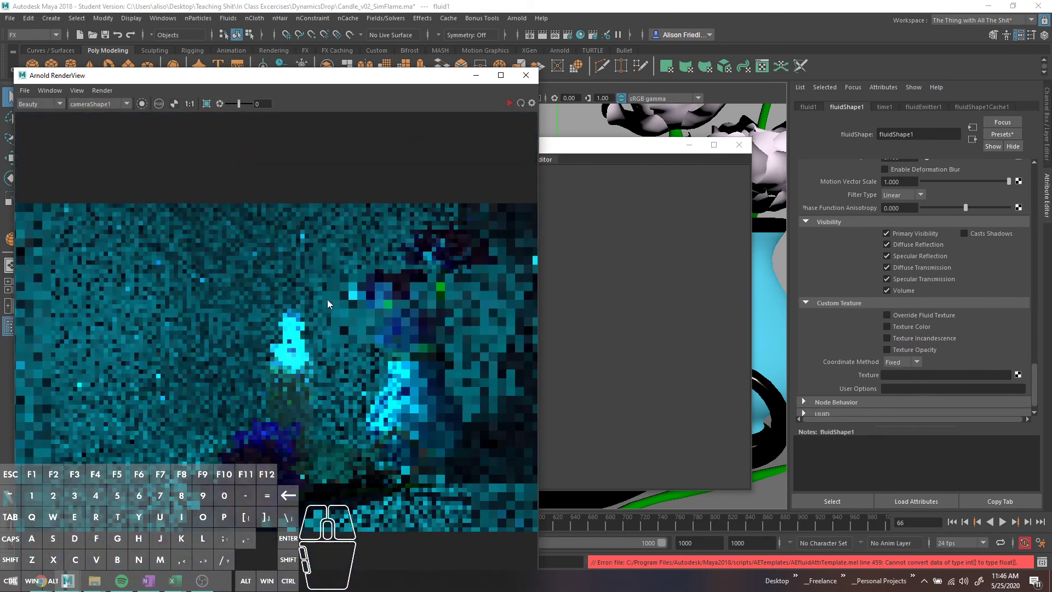
click(239, 81)
click(442, 97)
drag(504, 292, 558, 374)
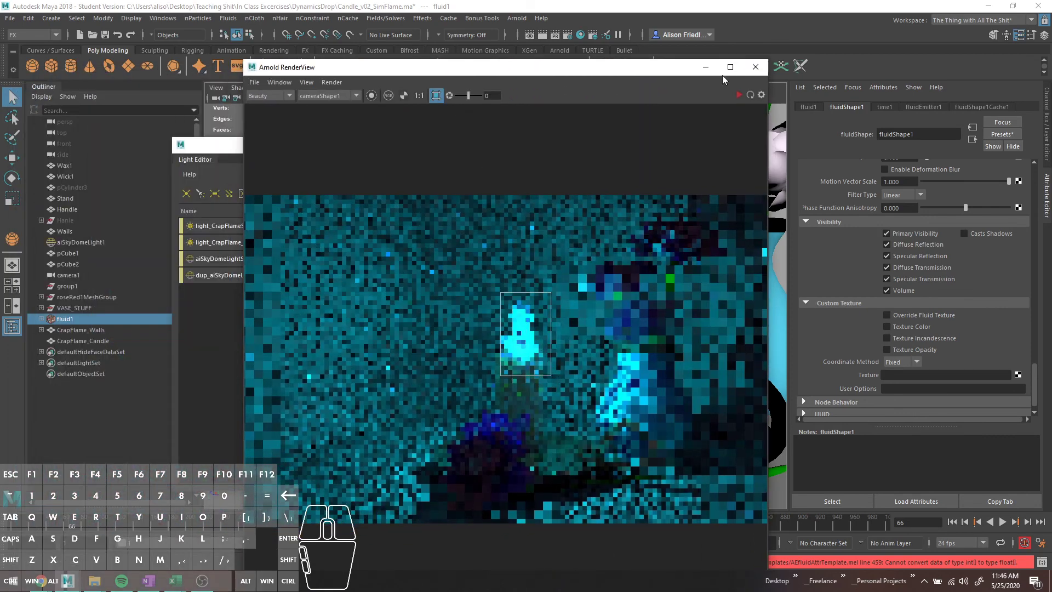
Draw a render region around the flame and render only that area.
click(746, 89)
click(744, 94)
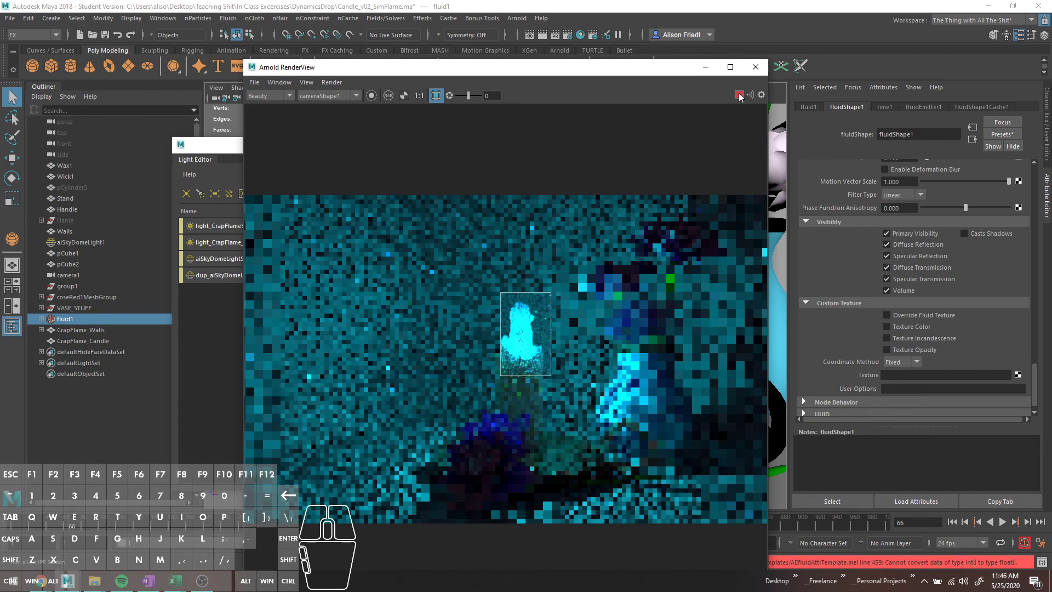
click(741, 96)
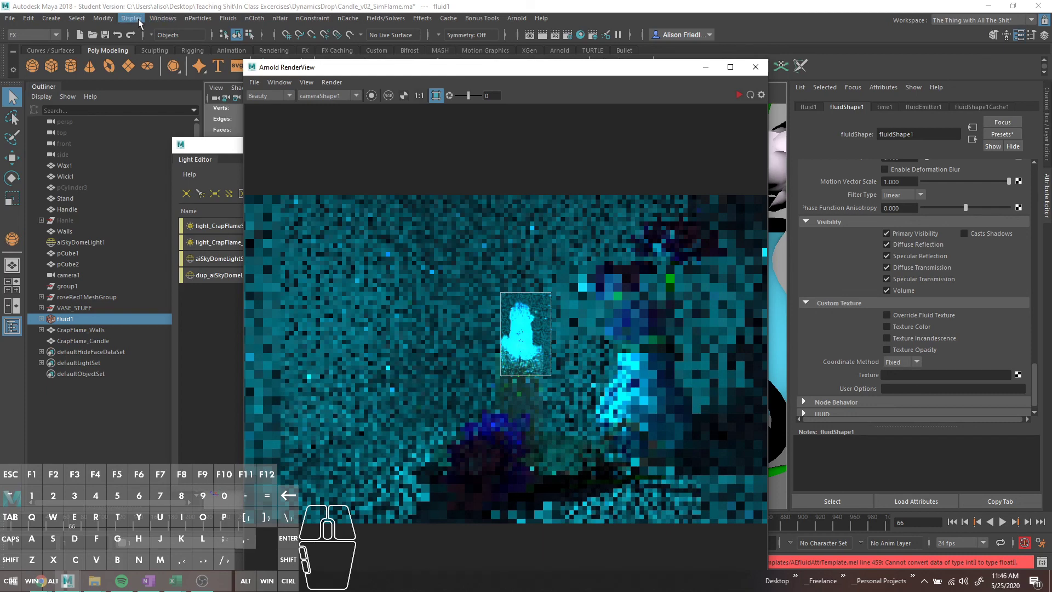
Show object-centric light linking for fluidShape1SG and unlink the sky dome light.
drag(166, 22, 421, 195)
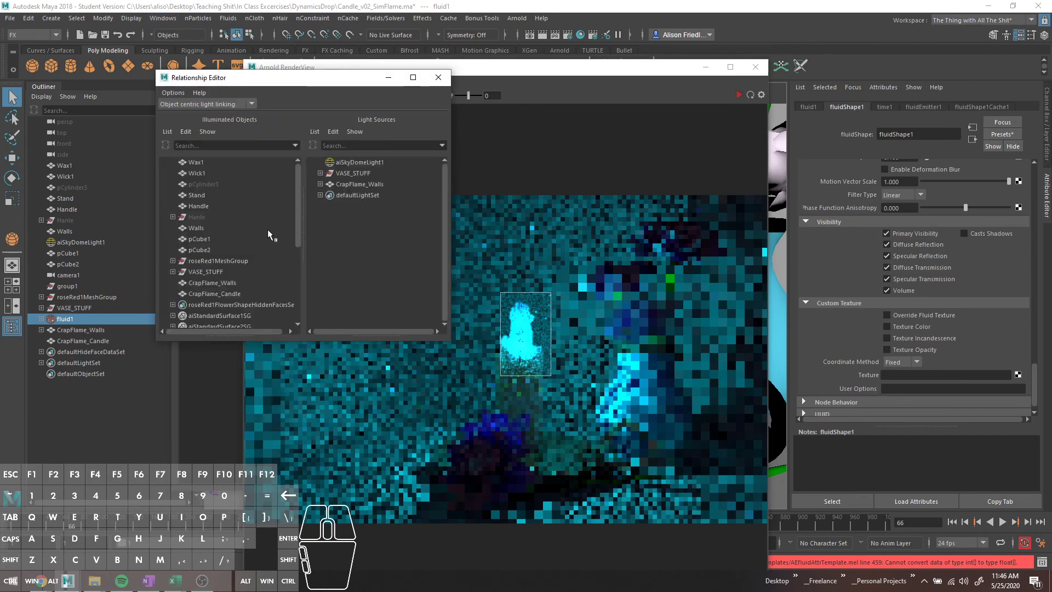
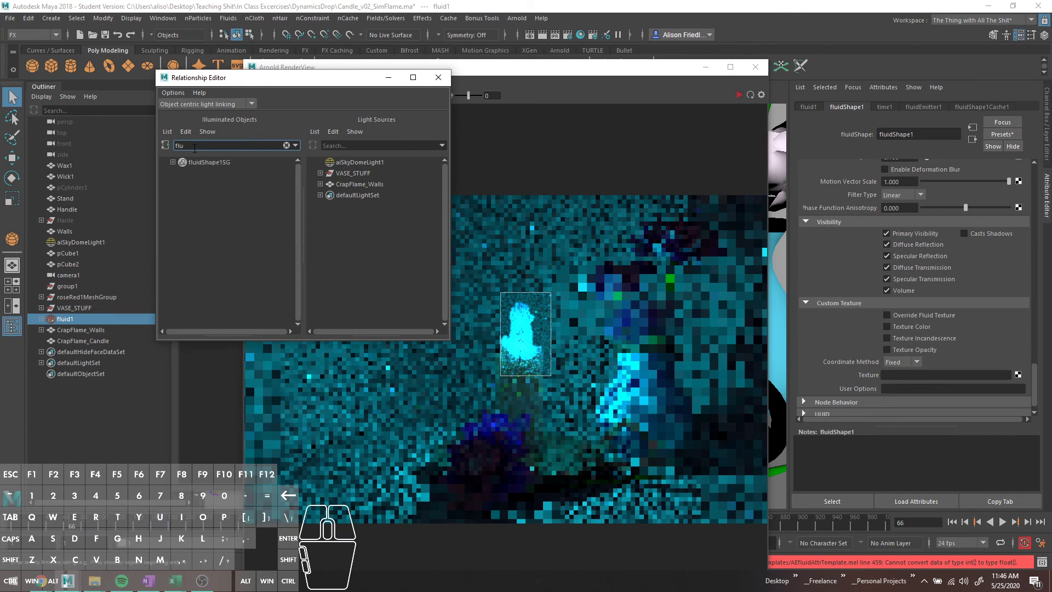
click(204, 166)
click(198, 163)
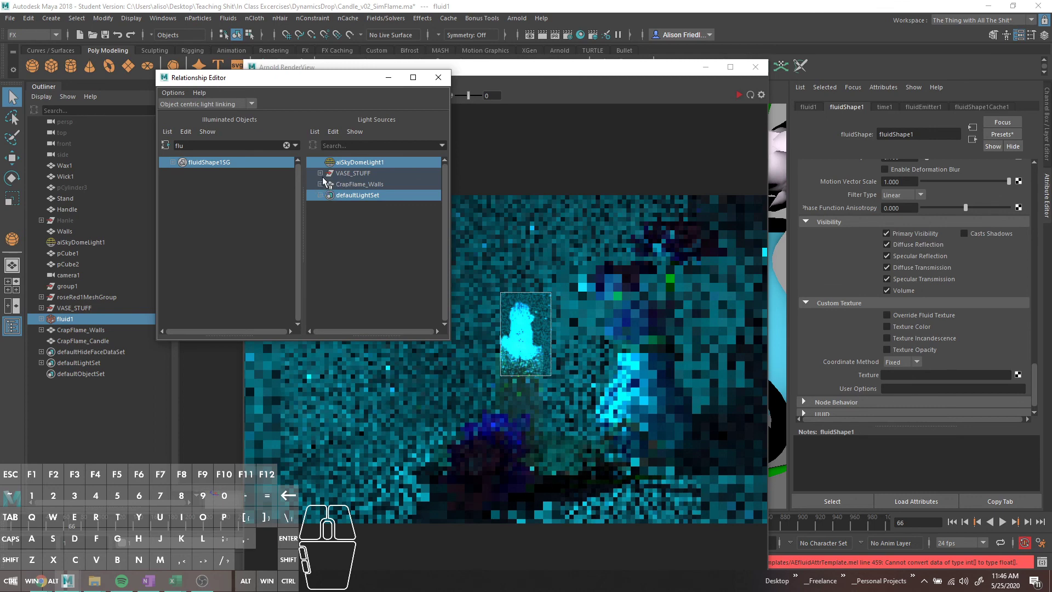
click(351, 167)
Expand and inspect the vase group's lights in the Relationship Editor, then collapse them.
click(323, 177)
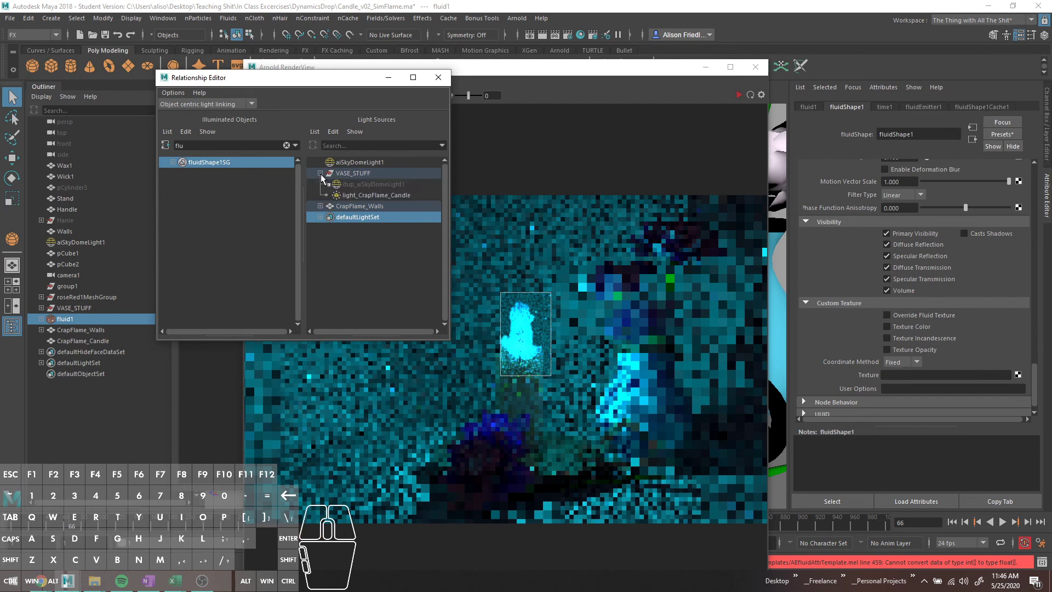
click(355, 198)
click(347, 198)
click(320, 172)
click(340, 177)
click(347, 187)
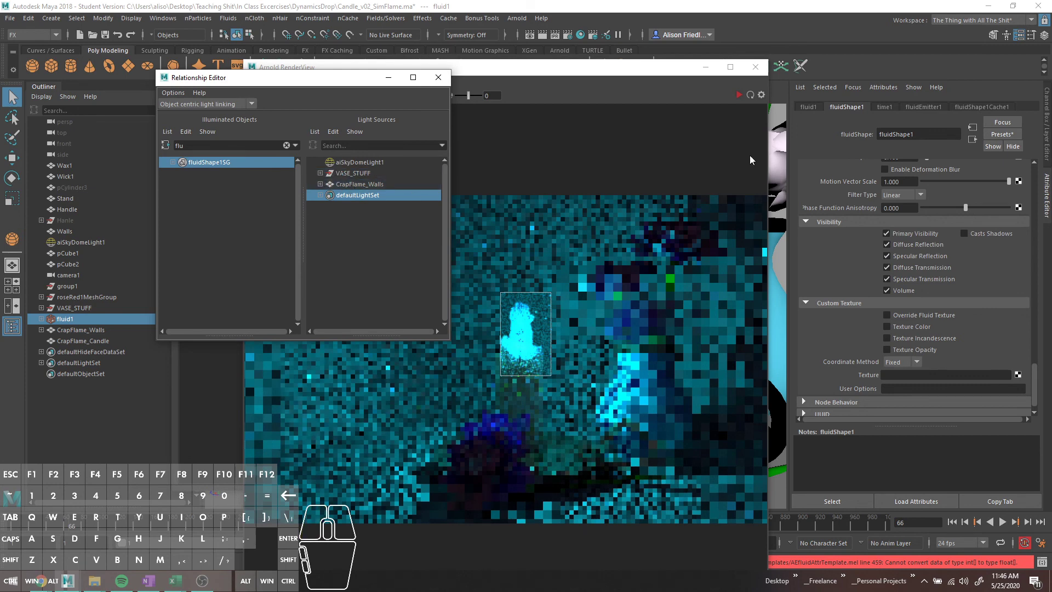
Arrange the light linking window beside the render and select CrapFlame_Candle.
click(739, 96)
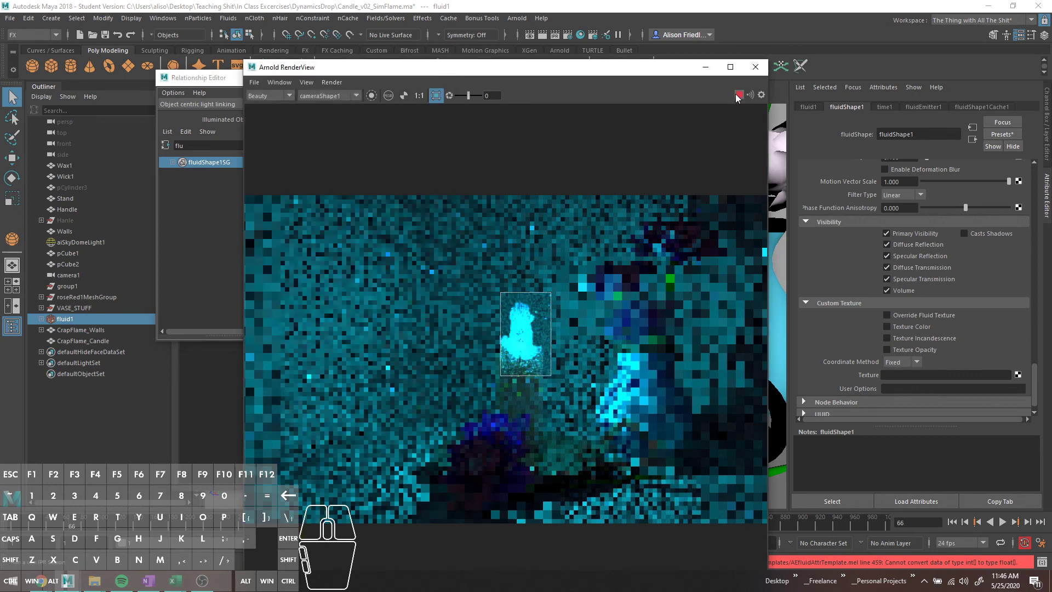
click(739, 96)
drag(184, 83, 137, 80)
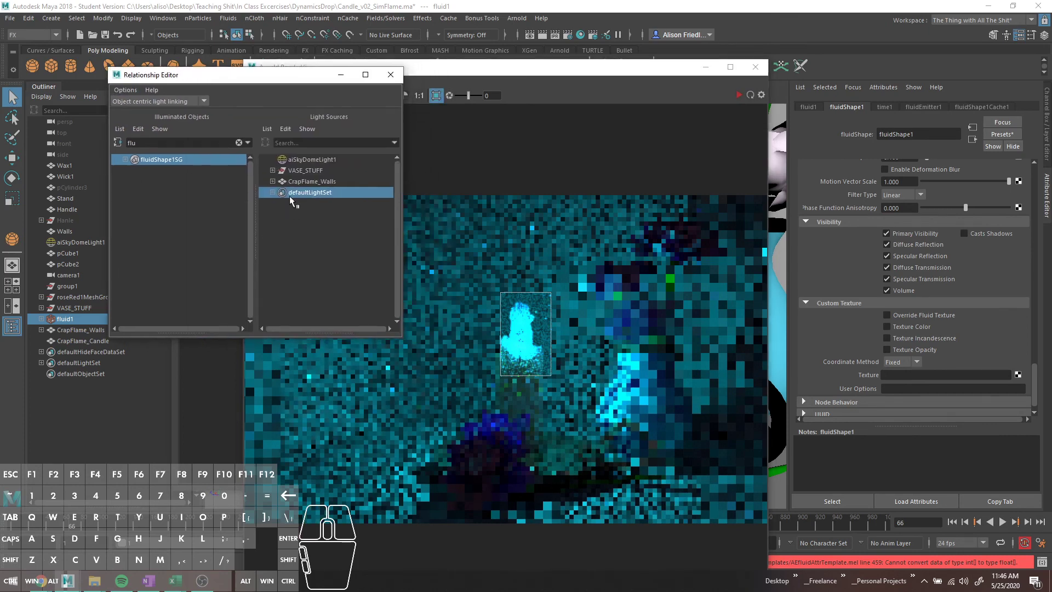
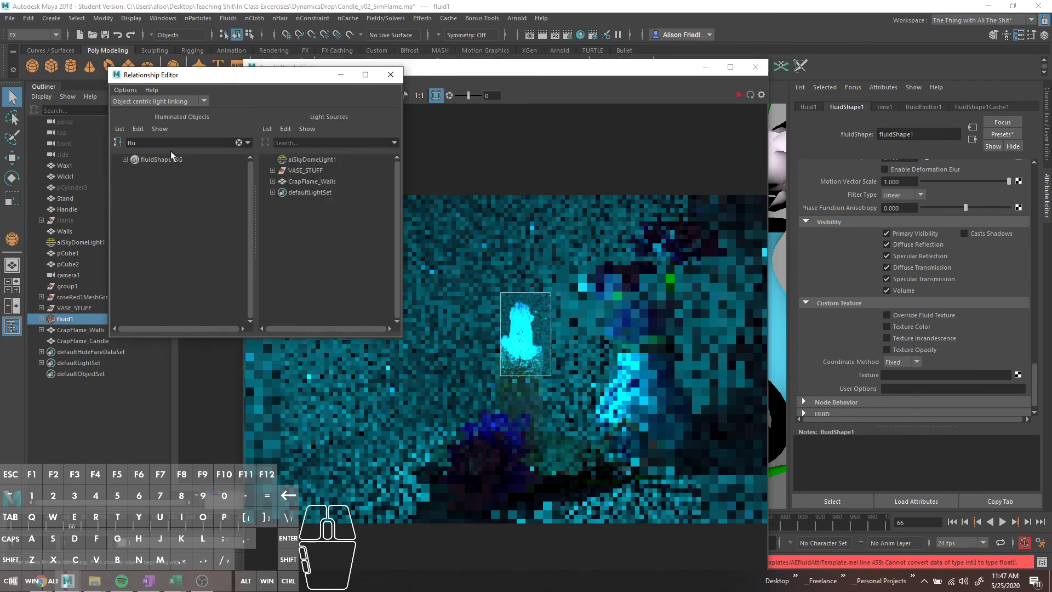
click(93, 346)
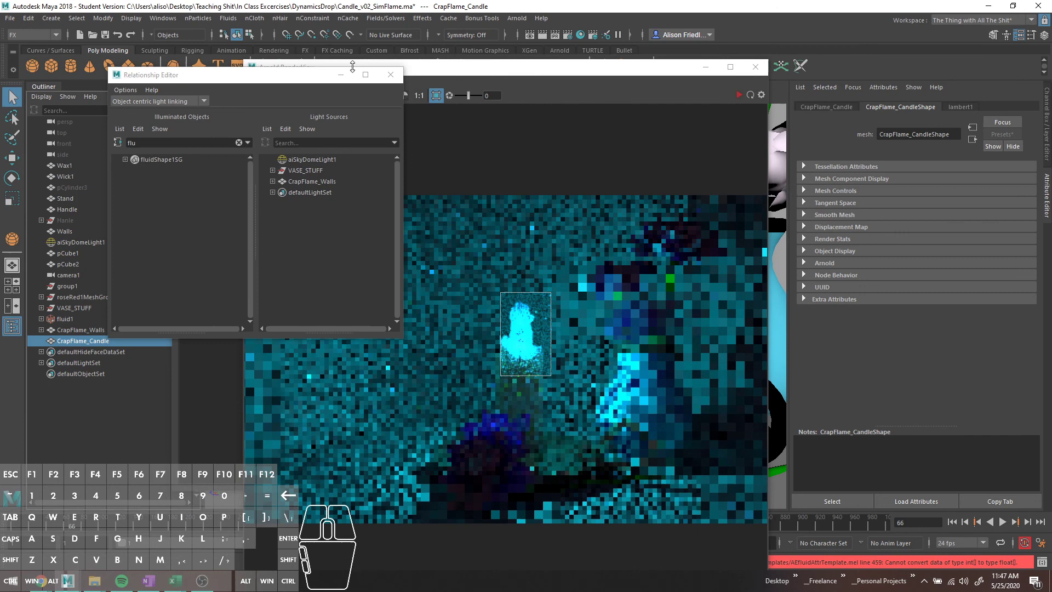
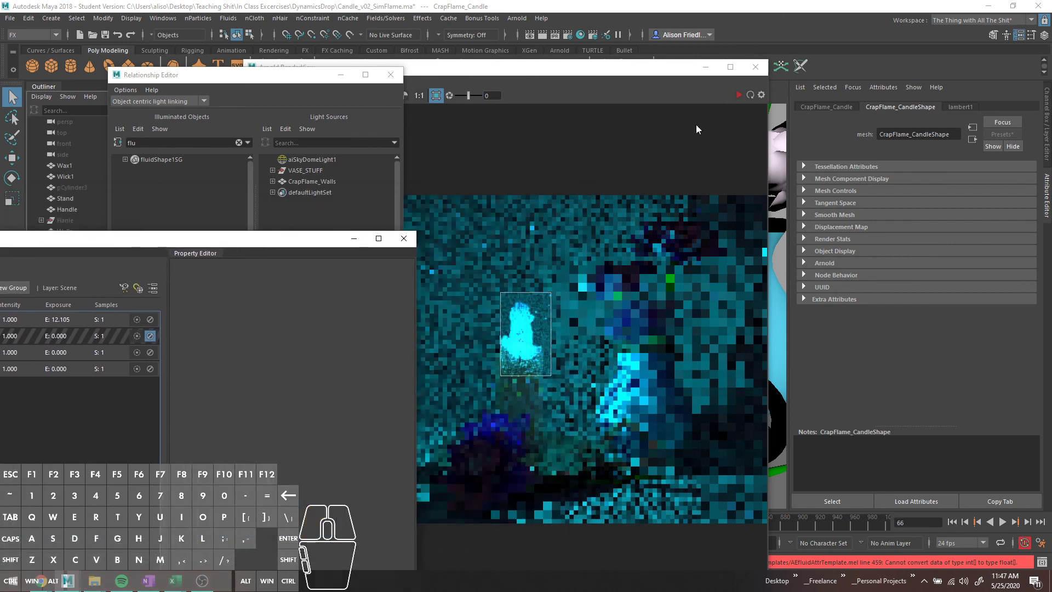
Switch the bright sky light off and back on while watching the flame update in Arnold.
click(741, 100)
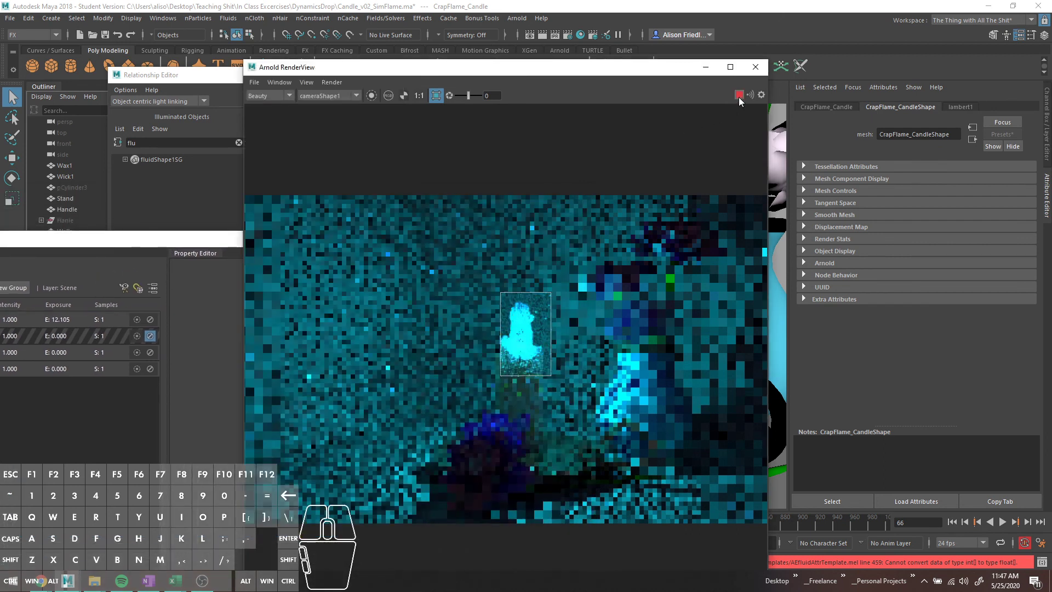
click(154, 319)
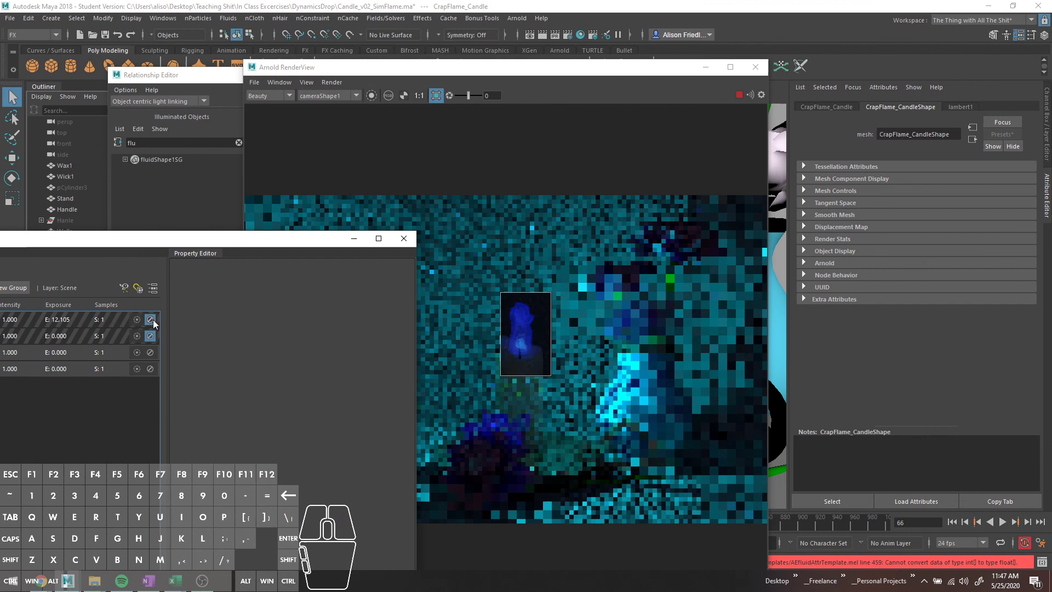
click(153, 323)
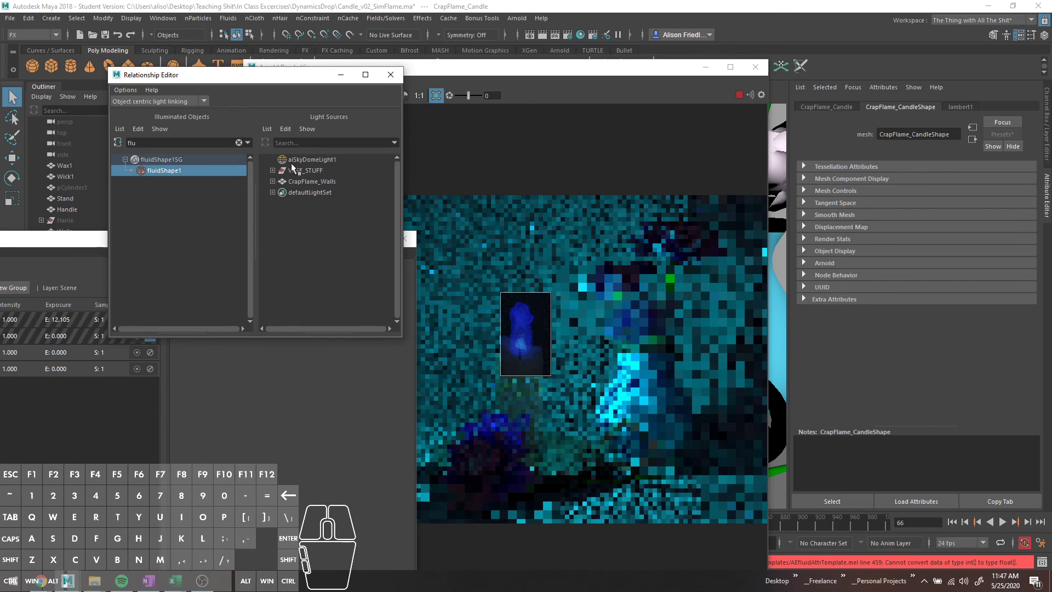
click(82, 244)
click(150, 323)
click(153, 340)
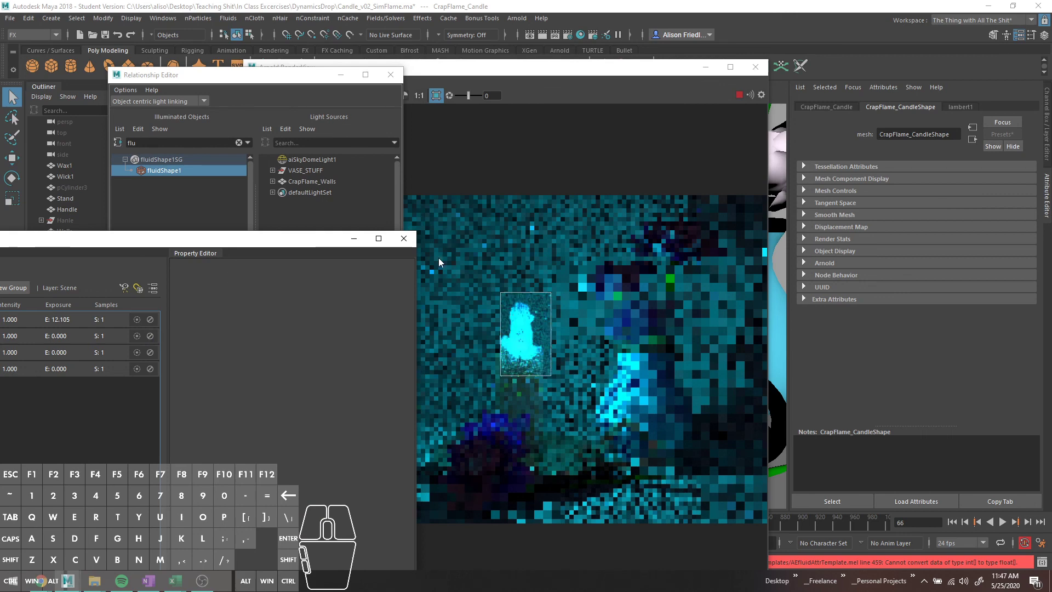
Close the Light Editor and the light linking Relationship Editor.
click(412, 240)
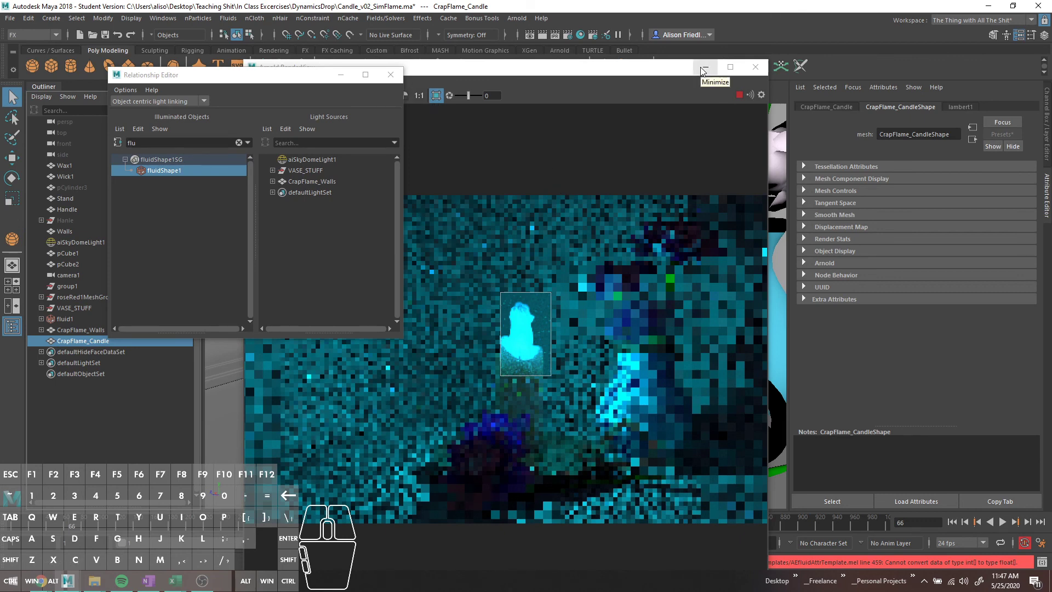
click(392, 85)
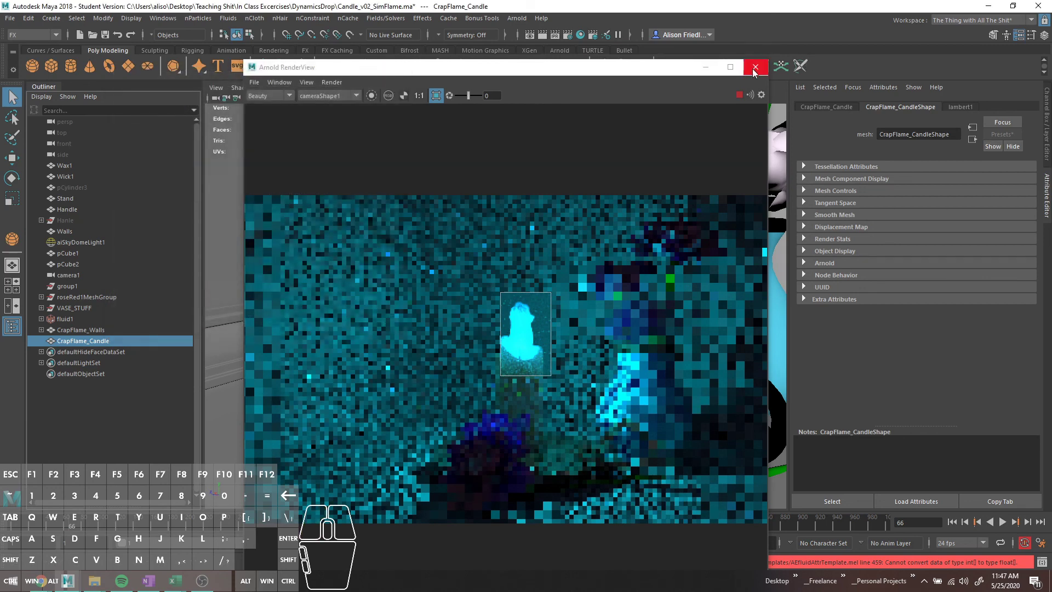
Bring the Arnold RenderView forward before setting up render layers.
click(741, 93)
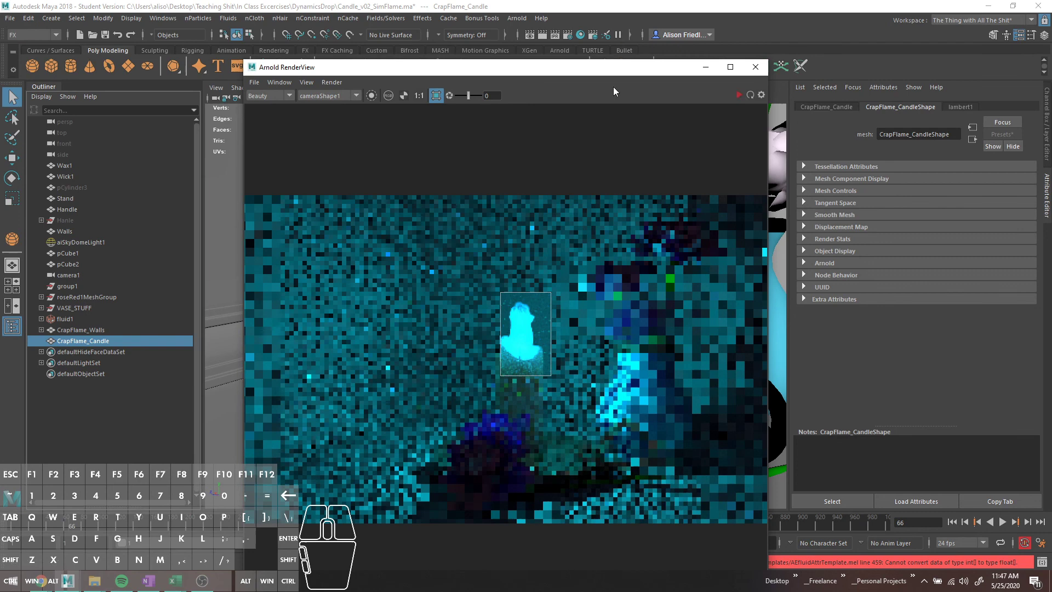
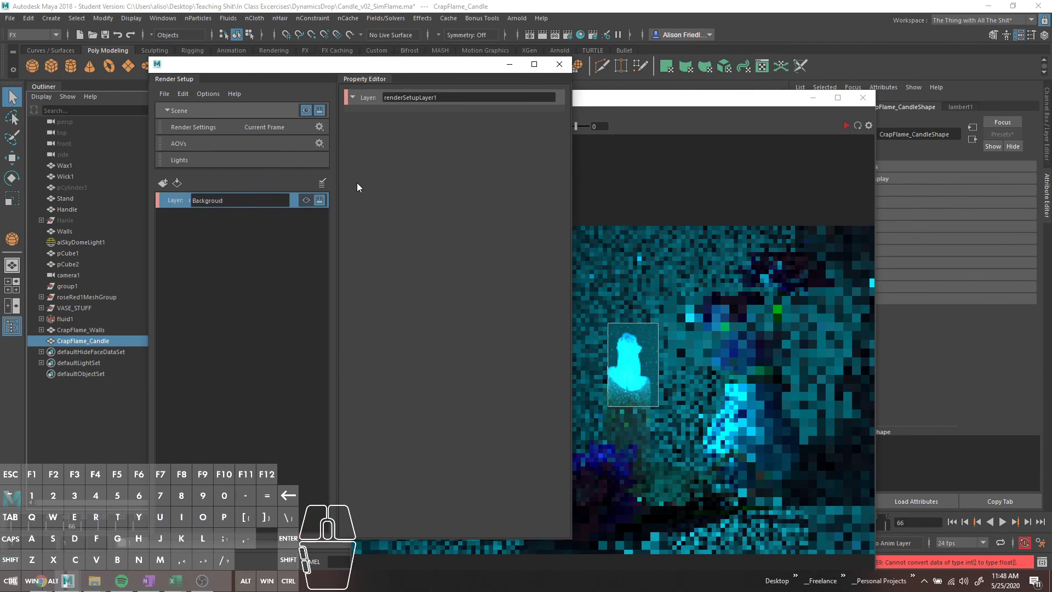
Create collection1 inside renderSetupLayer1.
click(301, 225)
right_click(277, 206)
click(301, 235)
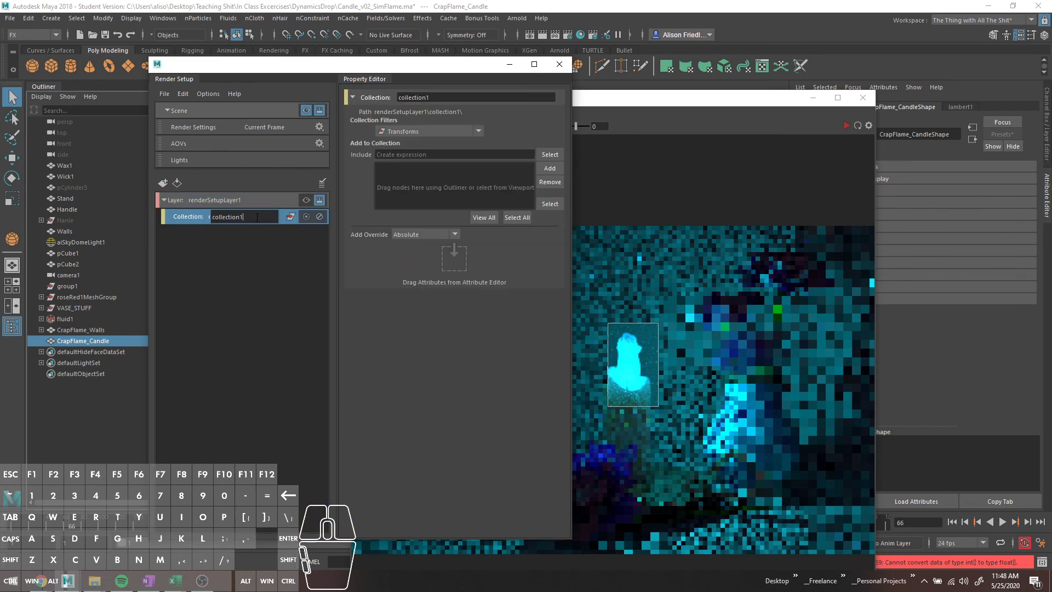
drag(263, 69, 325, 85)
Add CrapFlame_Walls and the other candle scene objects to collection1.
click(83, 334)
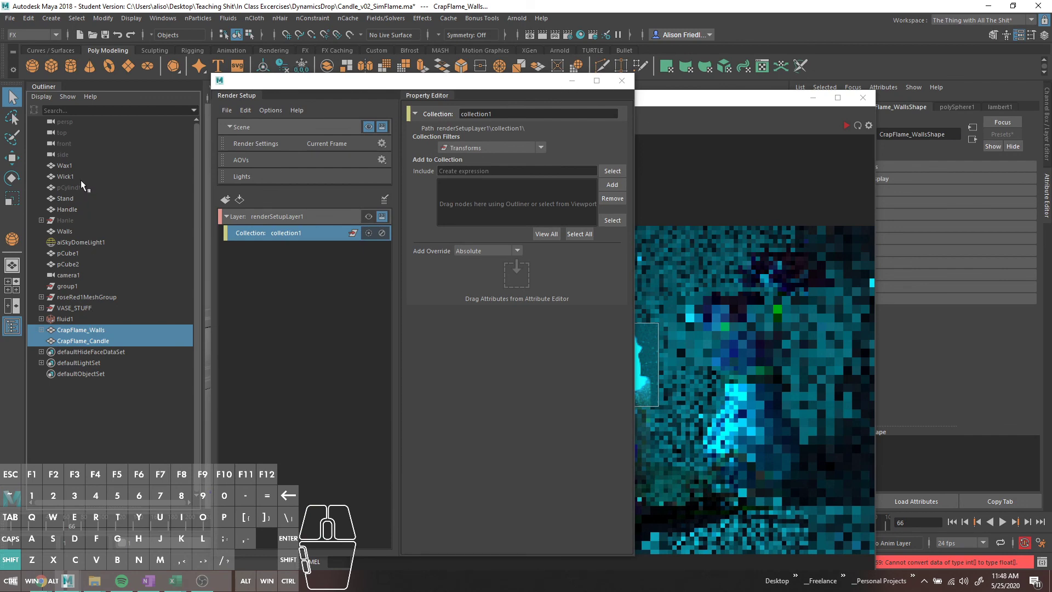
click(78, 167)
click(78, 329)
click(72, 321)
click(75, 329)
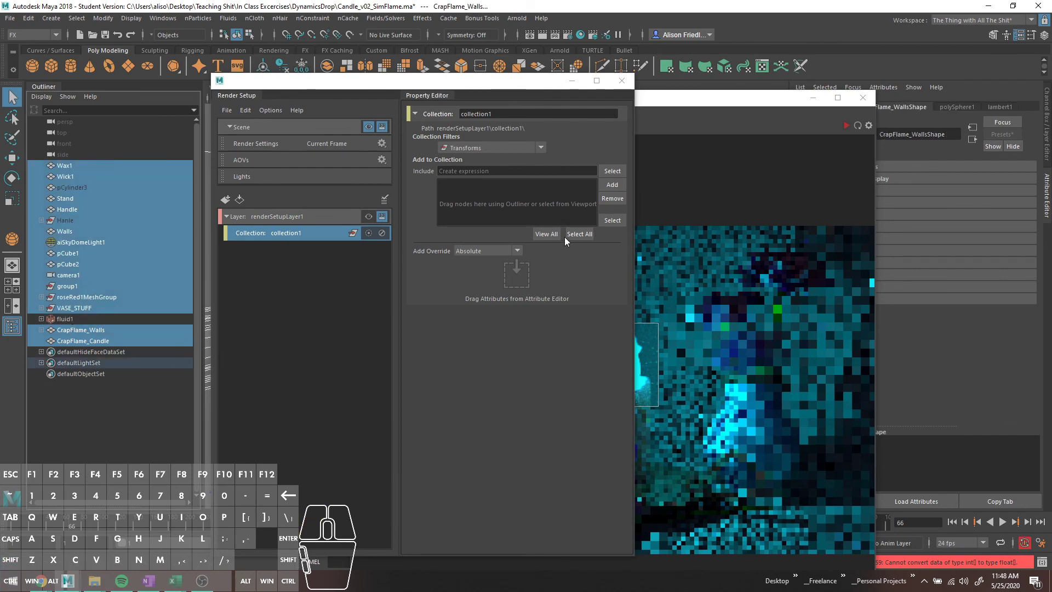
click(615, 190)
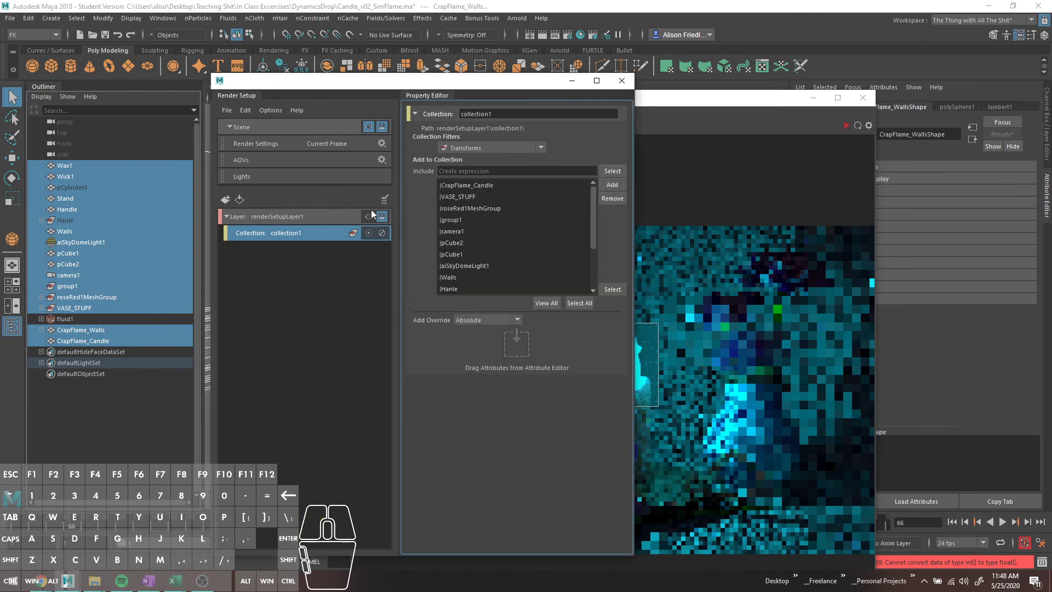
Check the render view and bring Render Setup back to add a second layer.
click(386, 128)
click(786, 108)
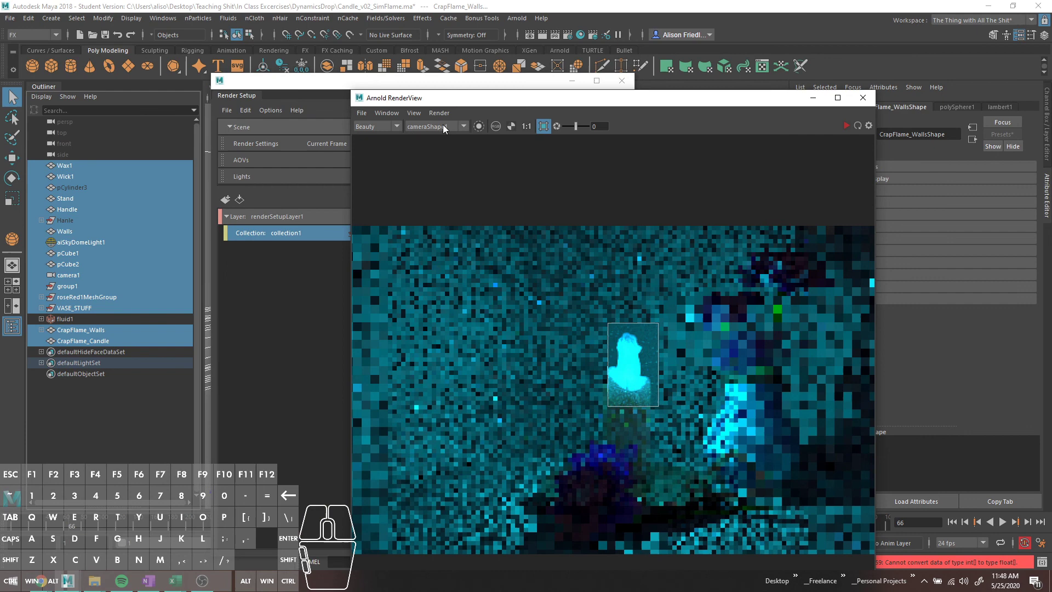
click(396, 130)
click(385, 129)
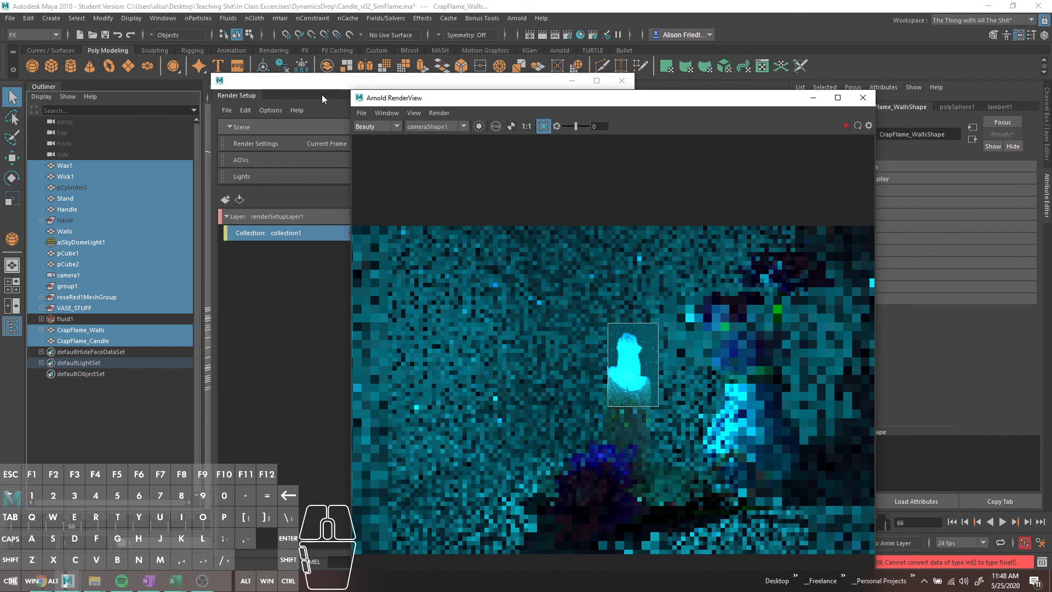
drag(320, 92, 293, 103)
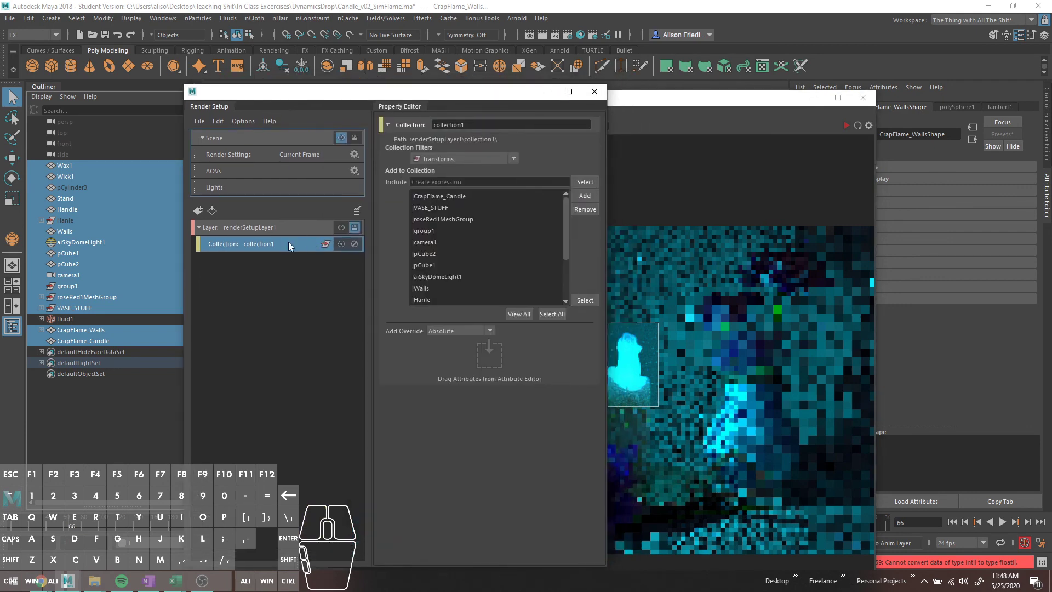
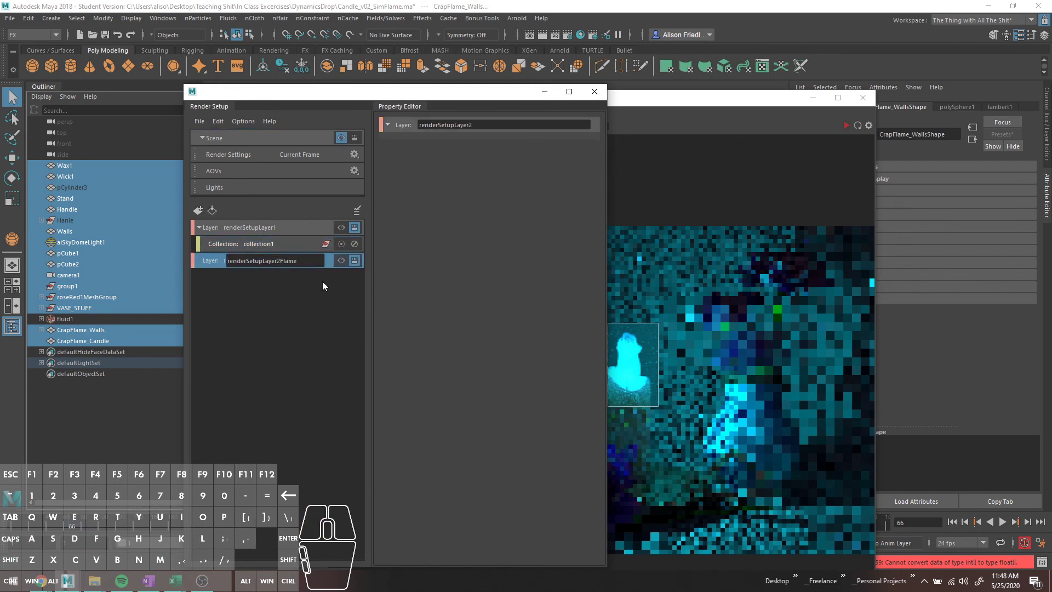
Name the second layer Flame1, give it a collection with fluid1, and re-render the flame region.
key(ctrl+a)
key(Return)
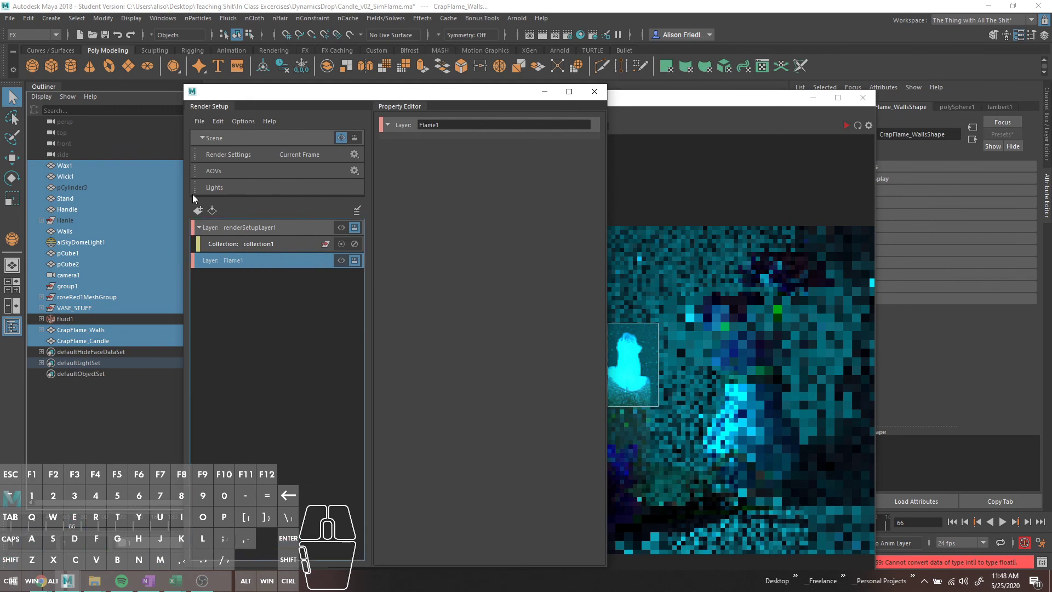
right_click(237, 262)
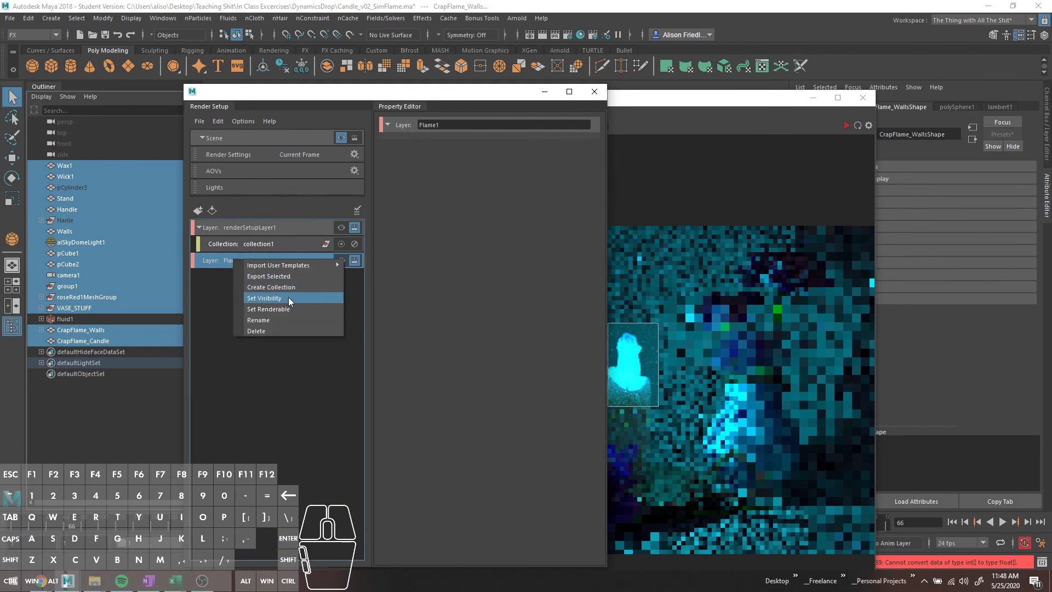
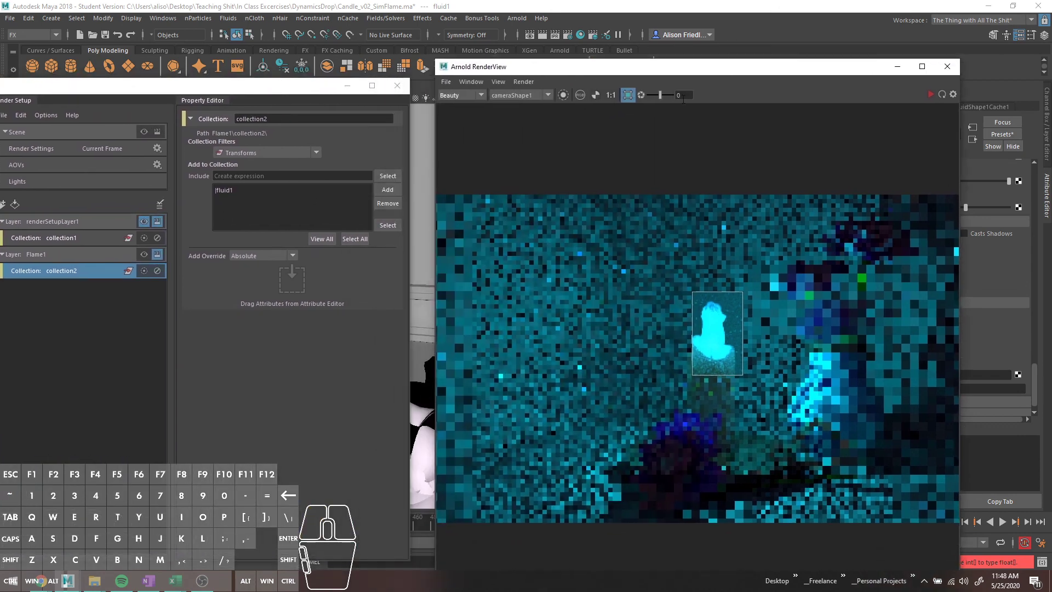
click(934, 99)
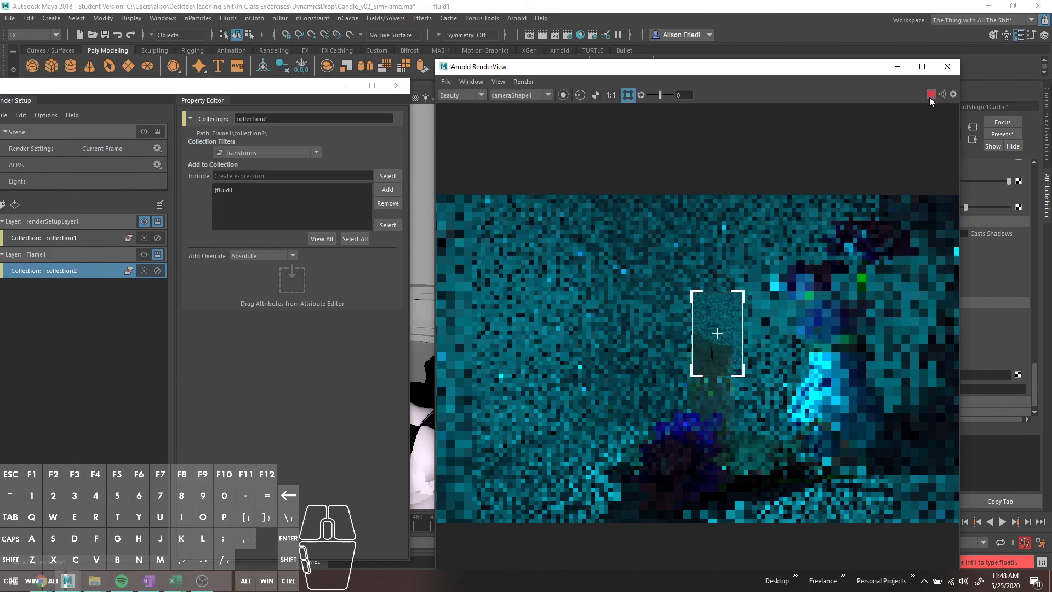
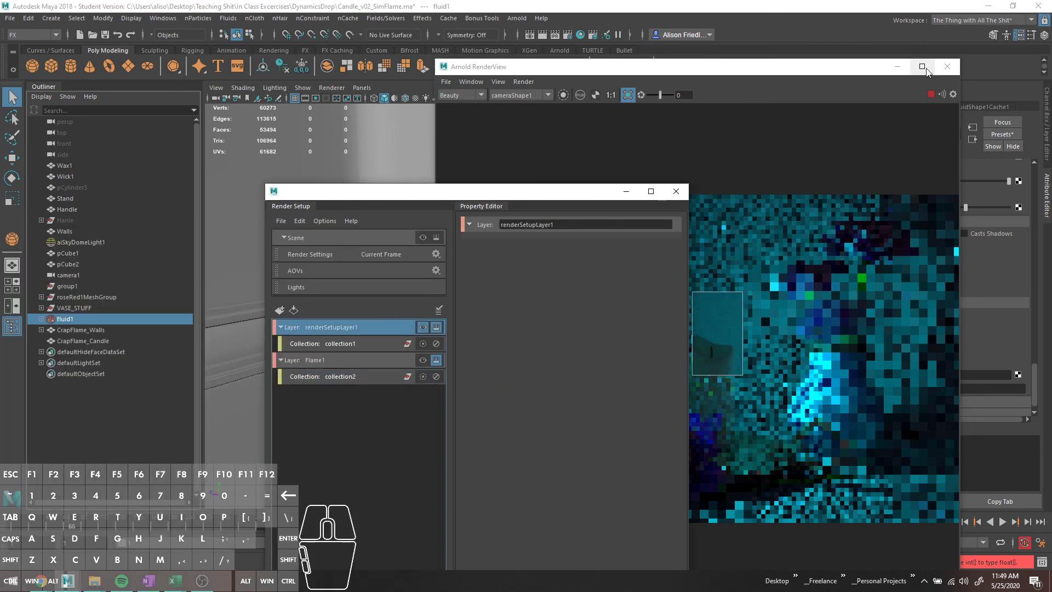
click(931, 93)
Add light_CrapFlame from inside CrapFlame_Walls to collection1.
click(376, 196)
click(366, 342)
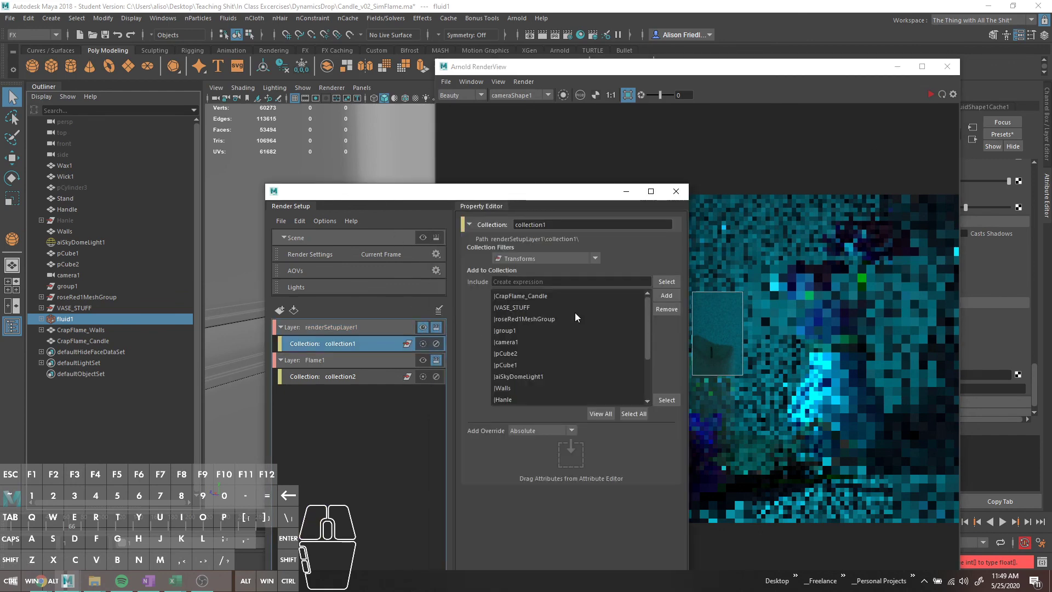
click(41, 332)
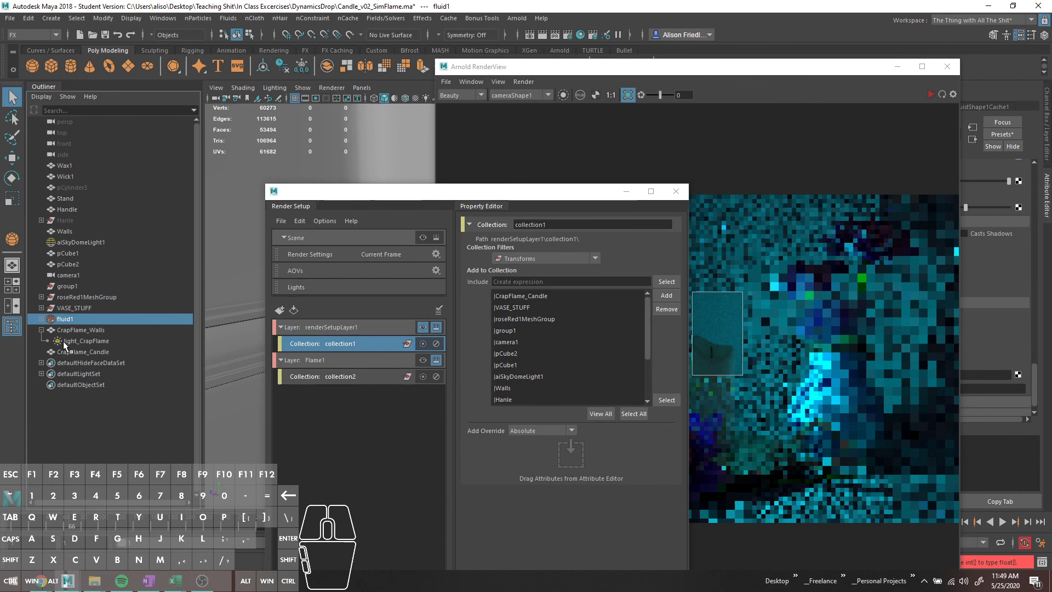
click(71, 345)
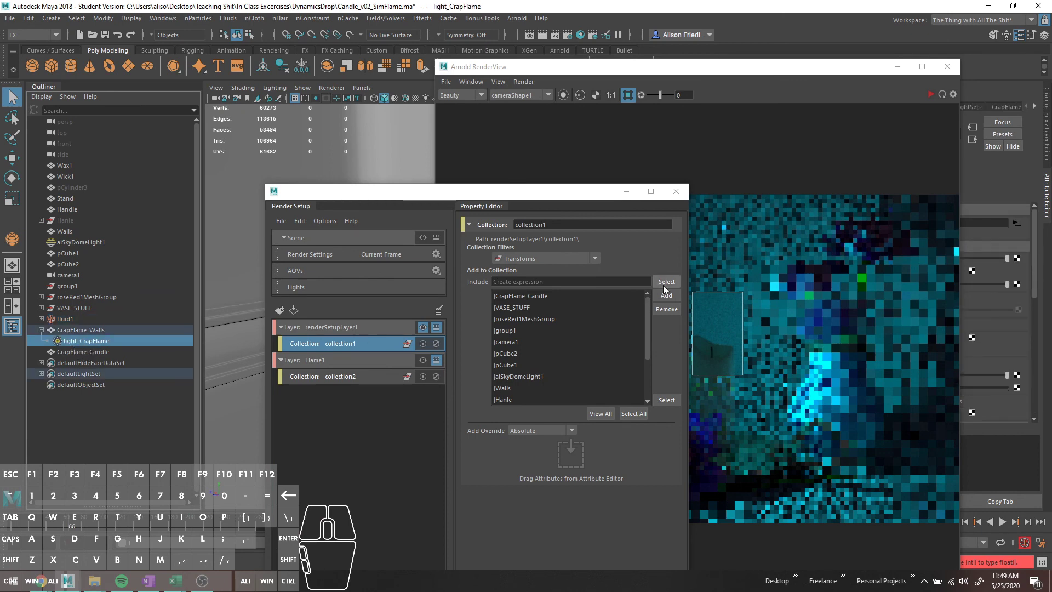
click(664, 296)
Review collection1's contents and select items in the Outliner.
drag(592, 347, 593, 345)
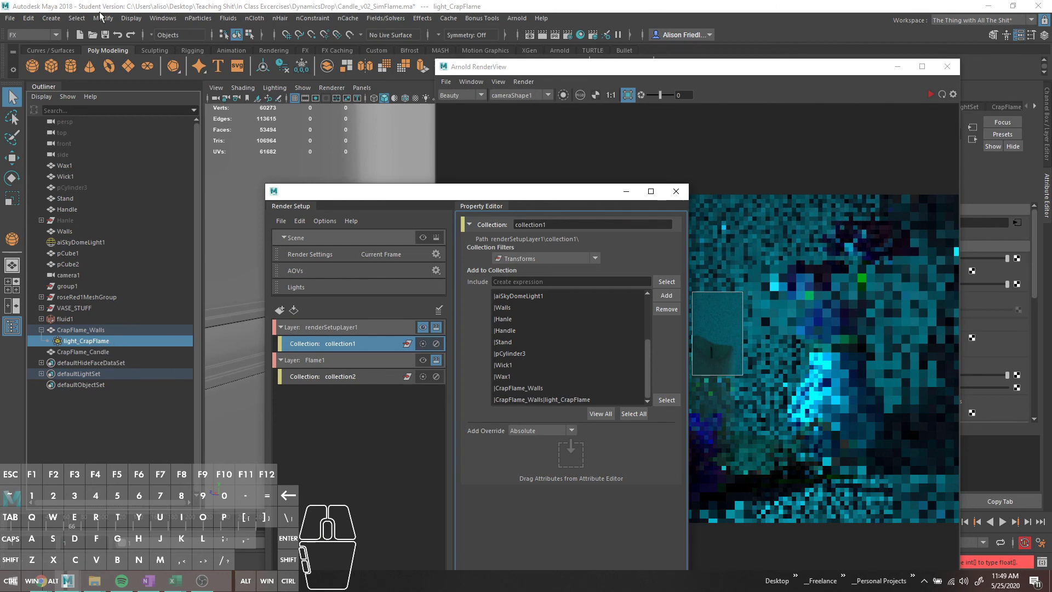
drag(168, 20, 104, 318)
click(87, 358)
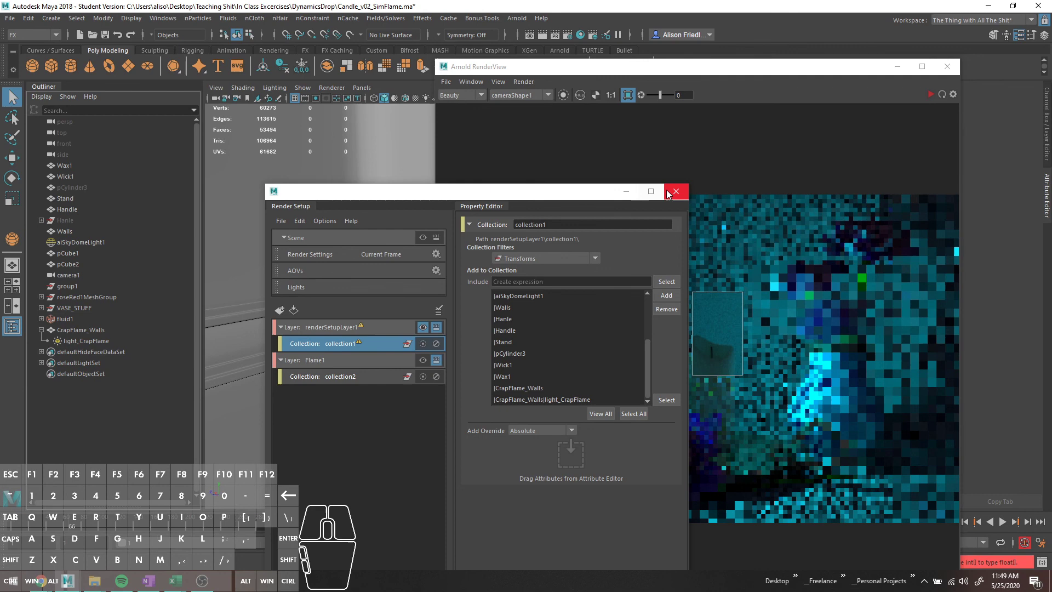
Duplicate CrapFlame_Walls and turn the copy into an Arnold mesh light.
click(96, 331)
key(ctrl+d)
click(43, 353)
click(82, 369)
click(106, 357)
click(520, 19)
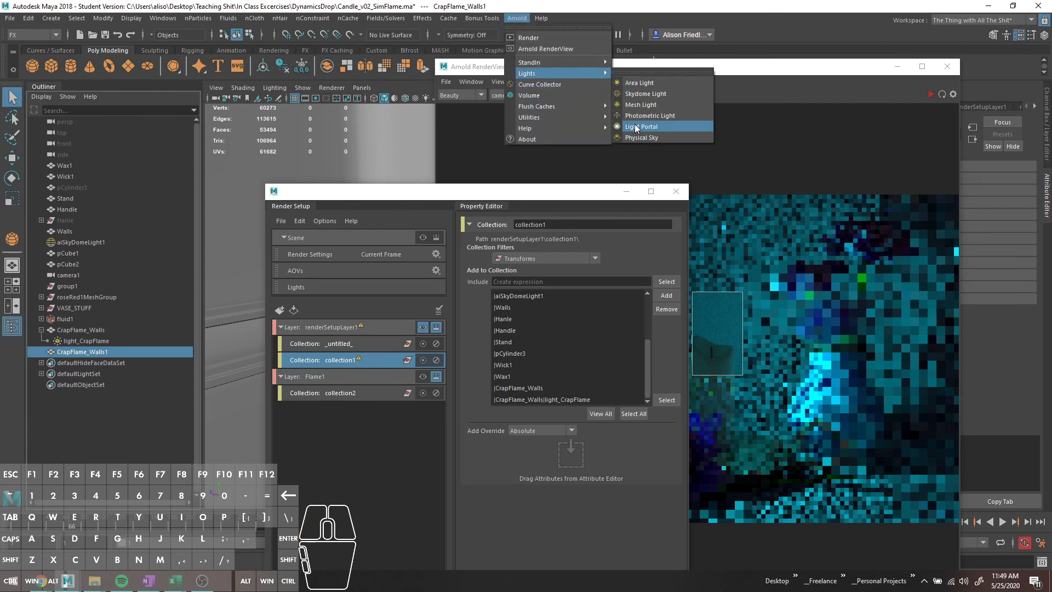
click(646, 108)
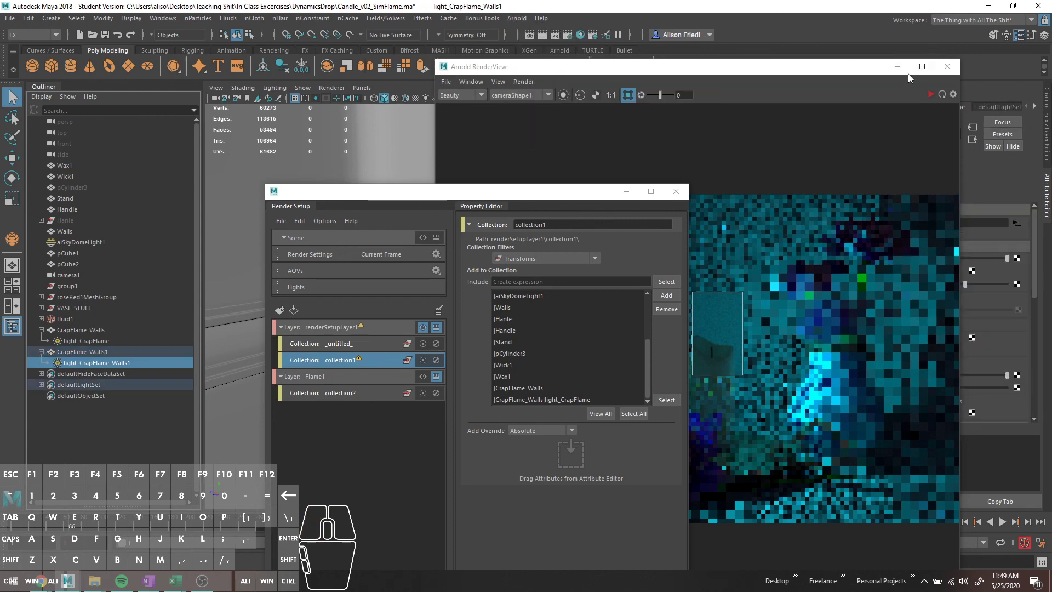
Set the new mesh light's colour to cyan.
click(899, 73)
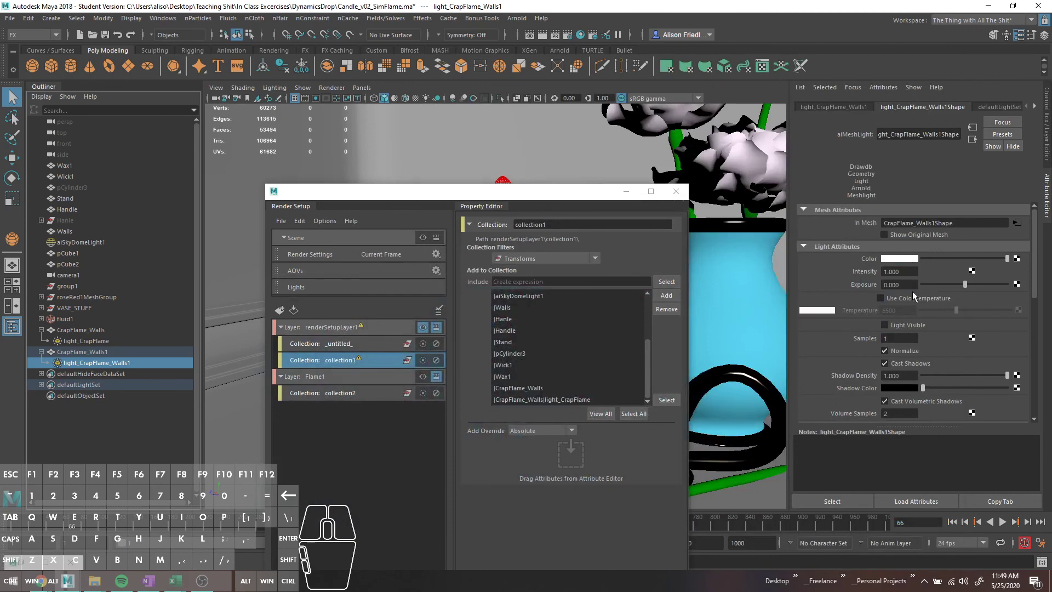
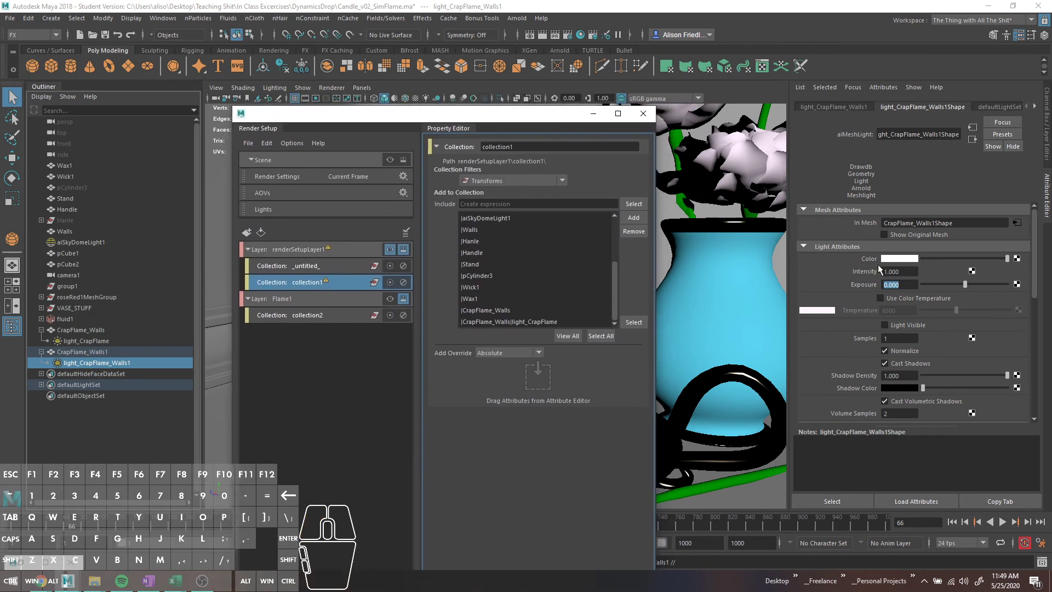
click(886, 264)
click(816, 260)
drag(177, 18, 343, 181)
click(414, 191)
Show the new light's illuminated objects in light-centric linking.
click(129, 192)
click(162, 202)
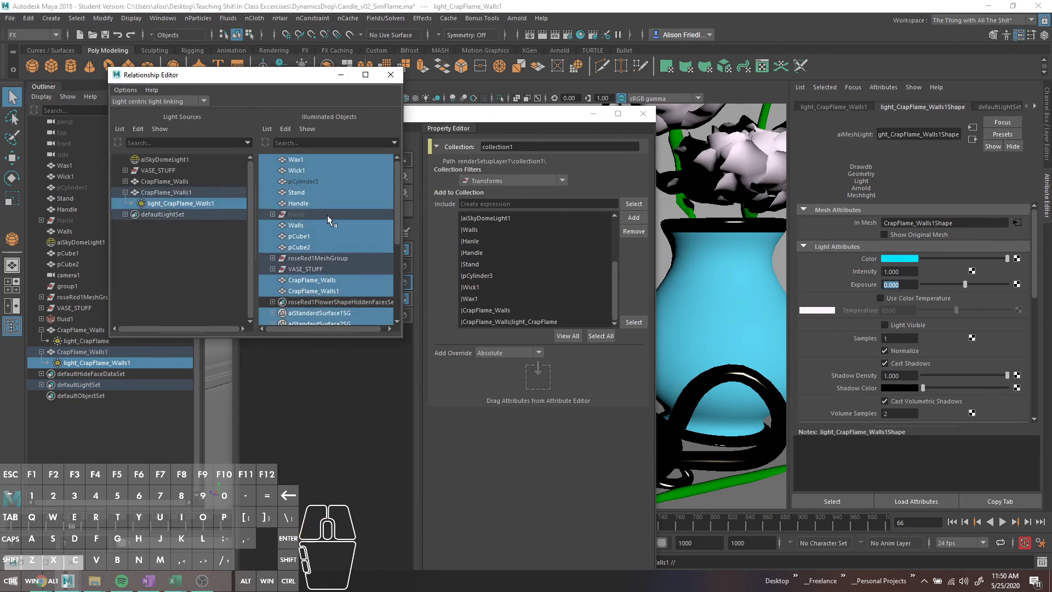
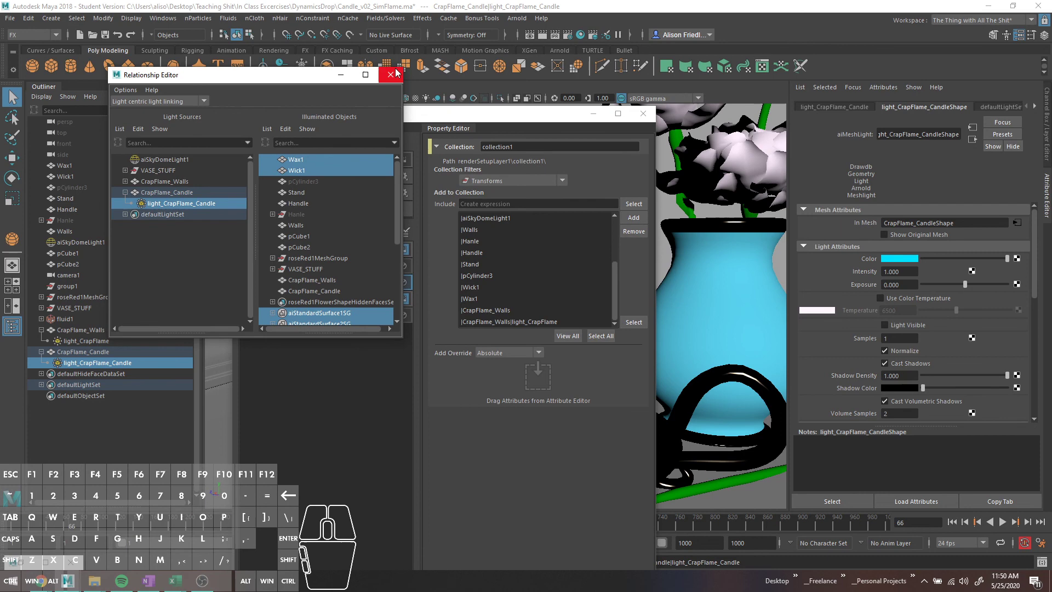
Add the CrapFlame_Candle light to the _untitled_ collection in Render Setup.
click(386, 77)
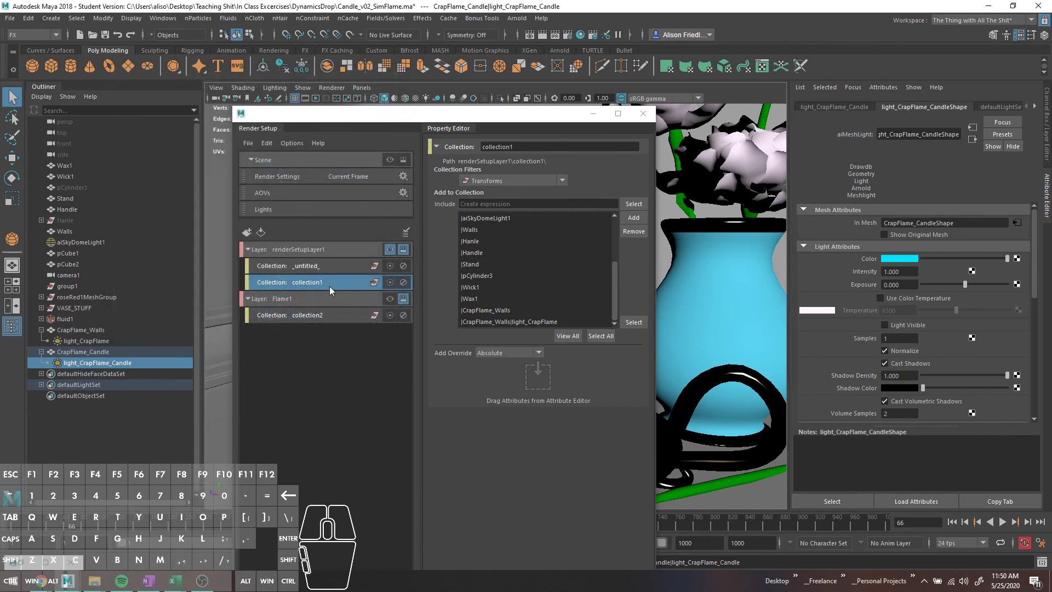
click(314, 269)
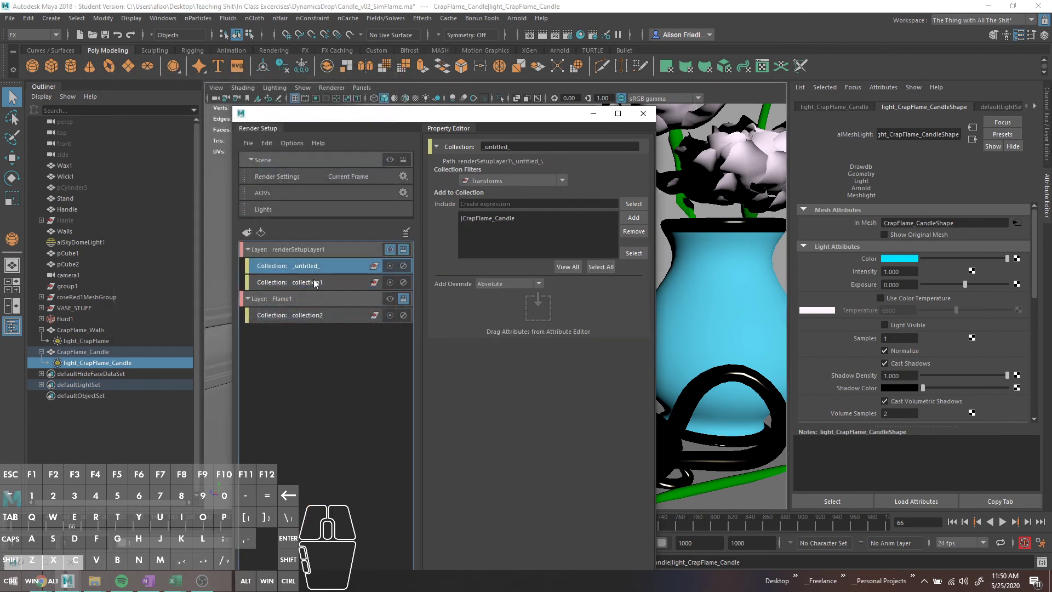
click(101, 366)
click(633, 226)
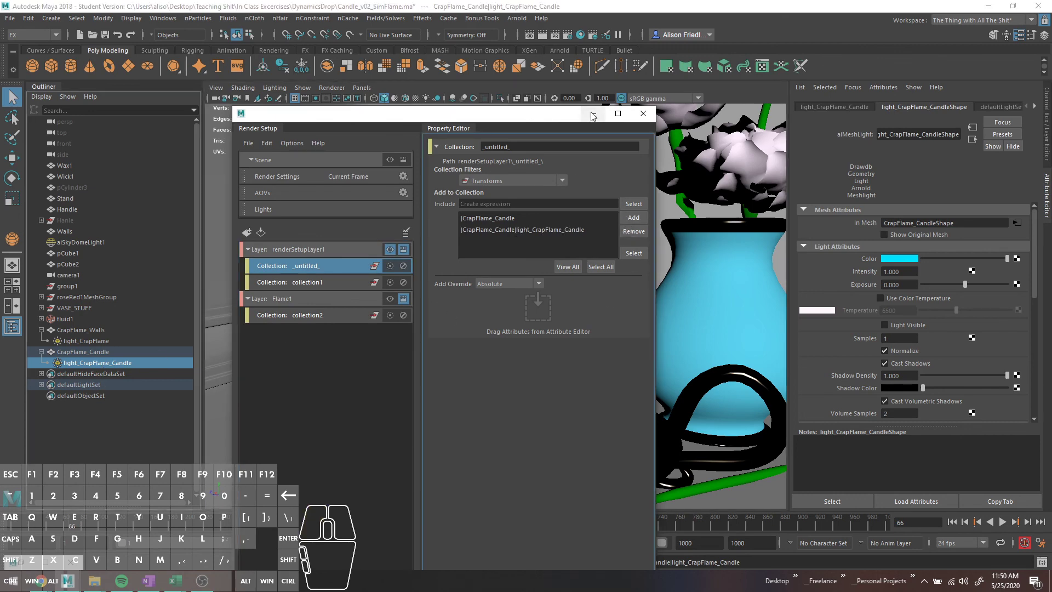
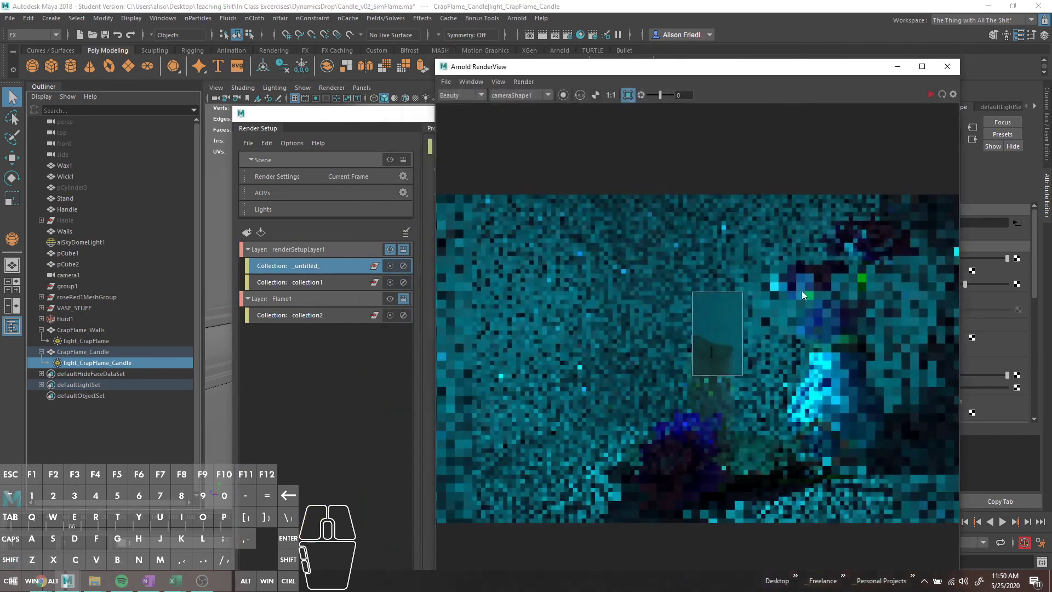
Run a fresh Arnold render of the scene and select the candle mesh light.
click(930, 96)
click(930, 97)
click(954, 69)
click(515, 22)
click(524, 53)
click(933, 99)
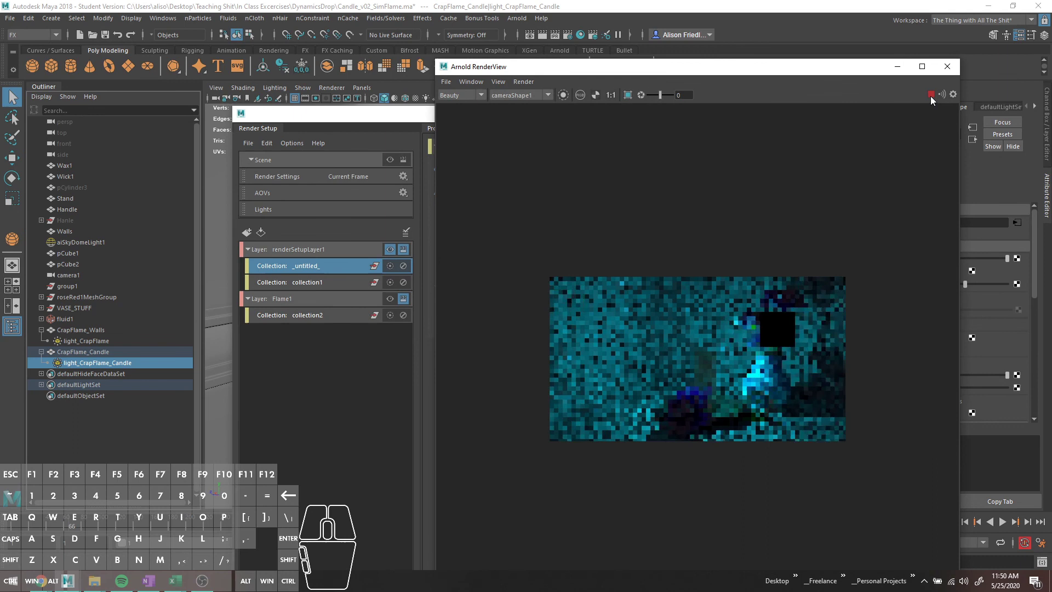
click(933, 98)
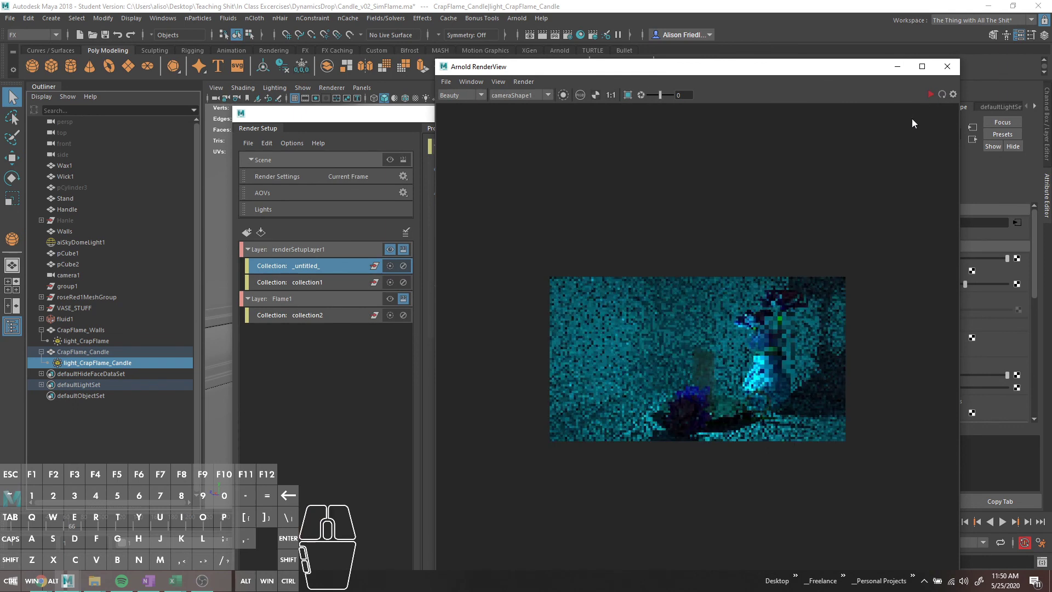
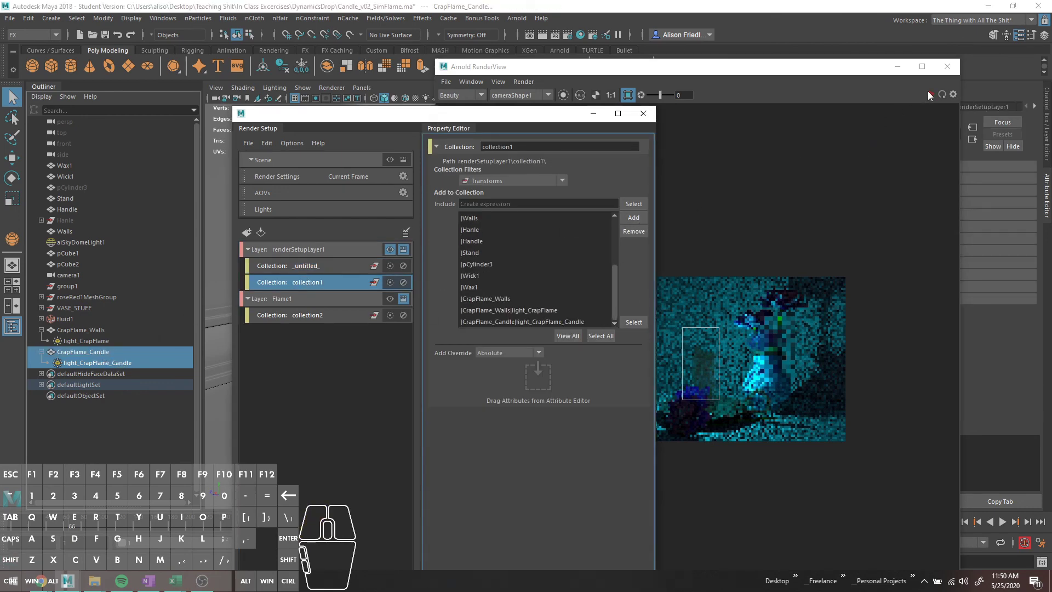
click(931, 94)
click(932, 94)
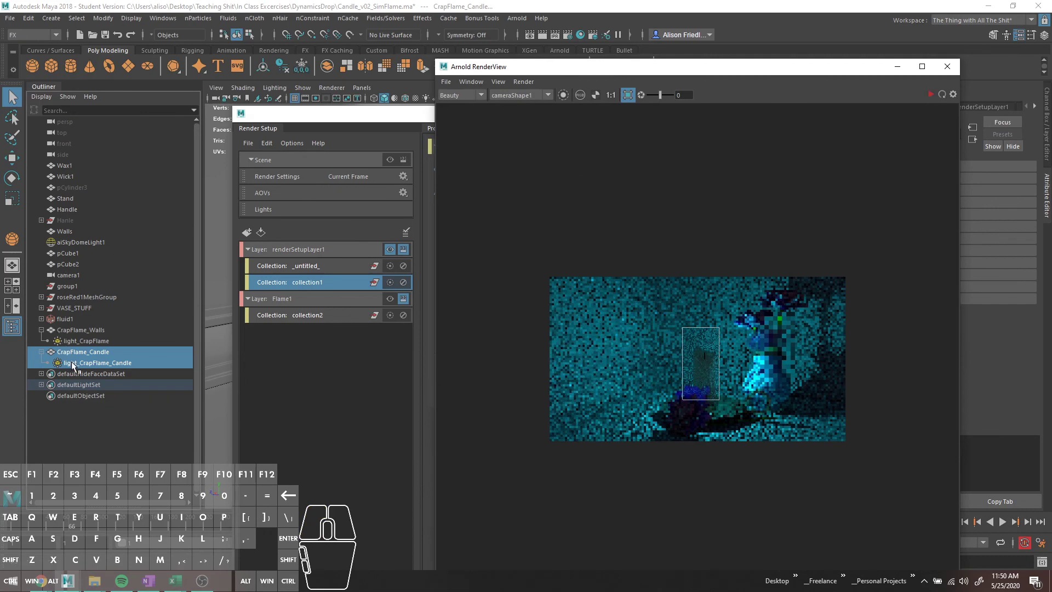
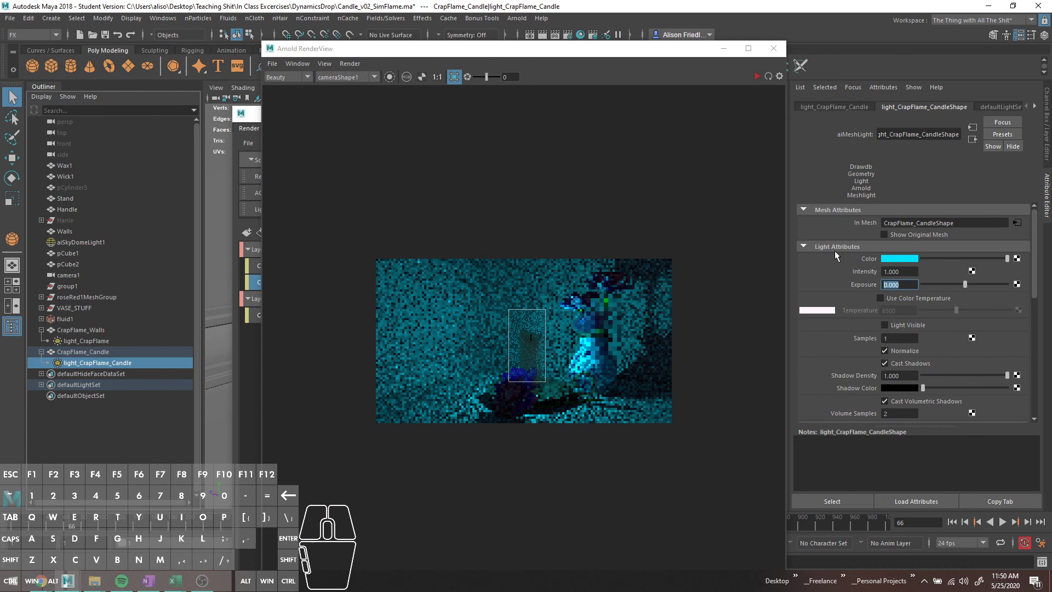
Raise the candle mesh light's exposure to 10 while re-rendering.
key(1)
key(Tab)
click(758, 82)
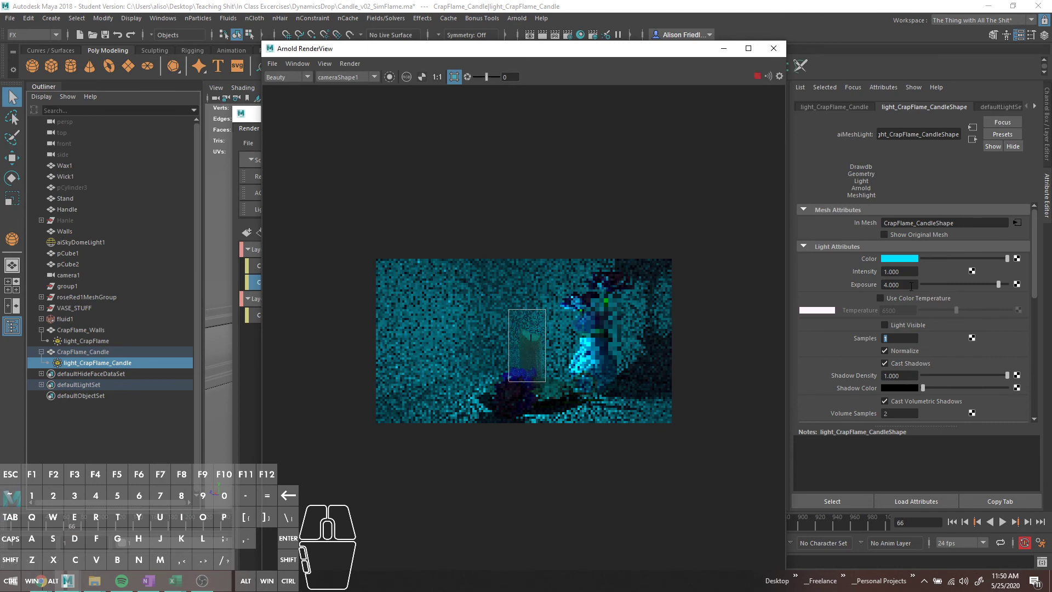
key(1)
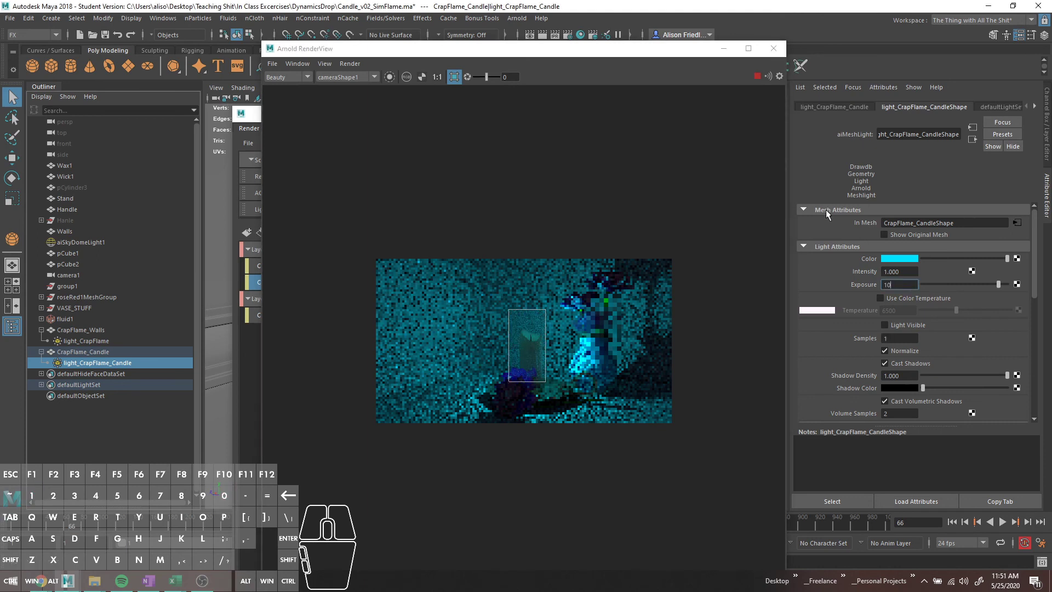
click(761, 80)
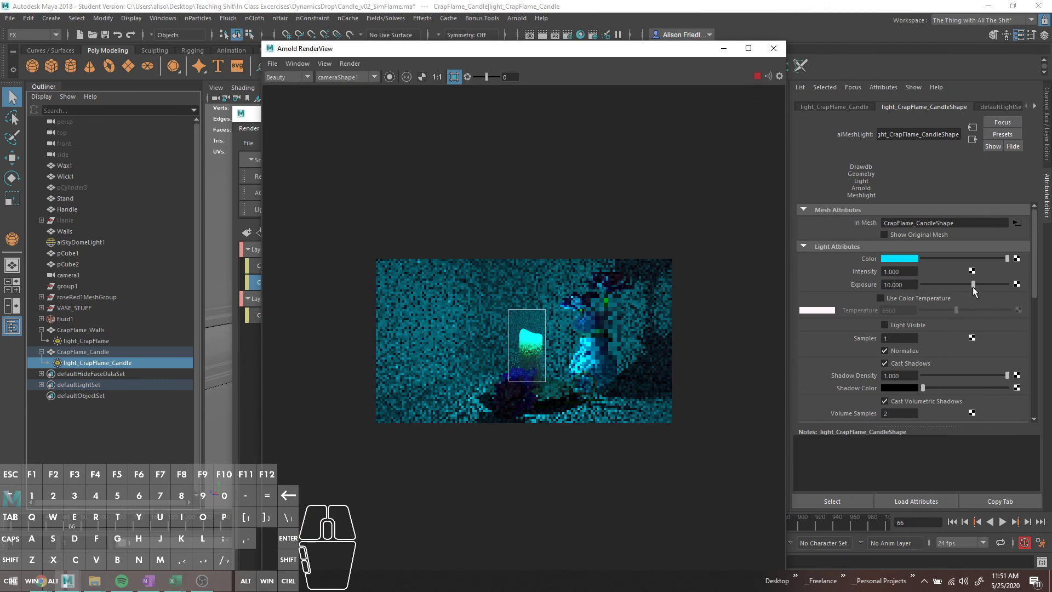
Slide the exposure down to about 6.5 and check the dimmer glow in the render.
click(972, 287)
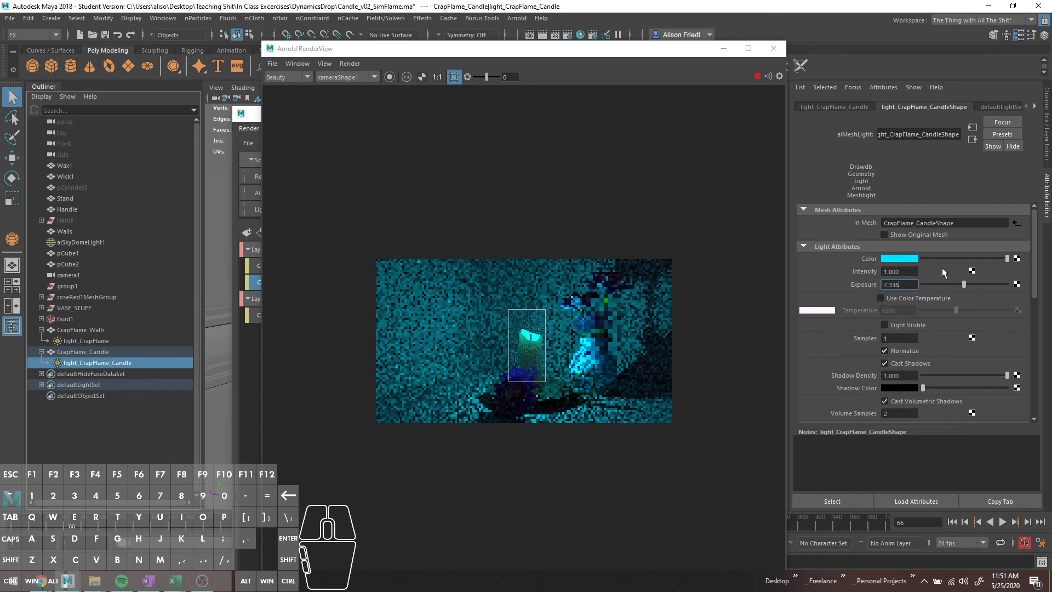
click(964, 288)
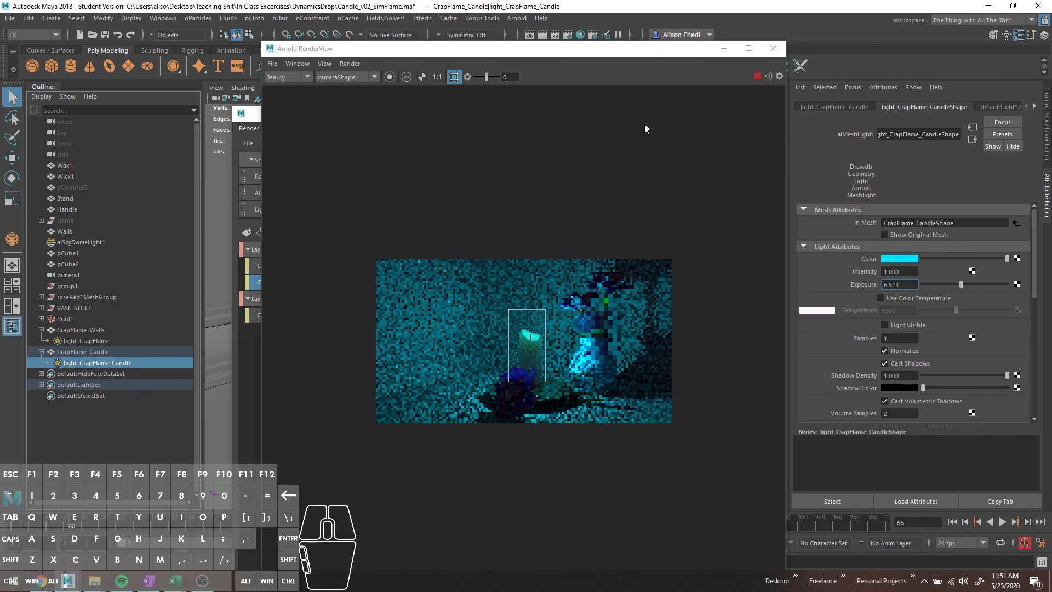
click(637, 49)
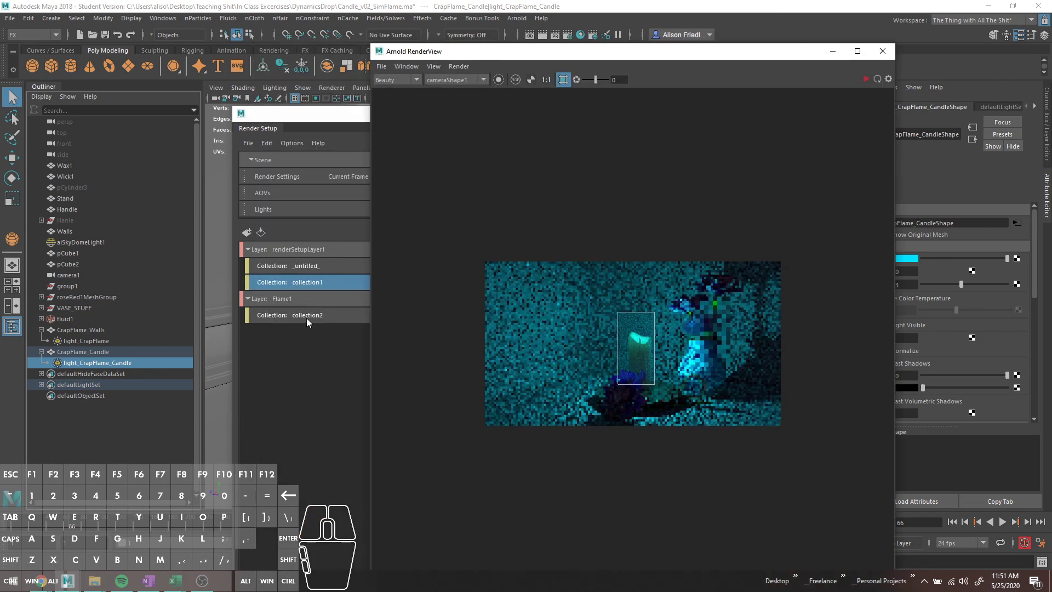
Select the Flame1 render layer and restart the Arnold render preview for it.
click(309, 319)
click(308, 302)
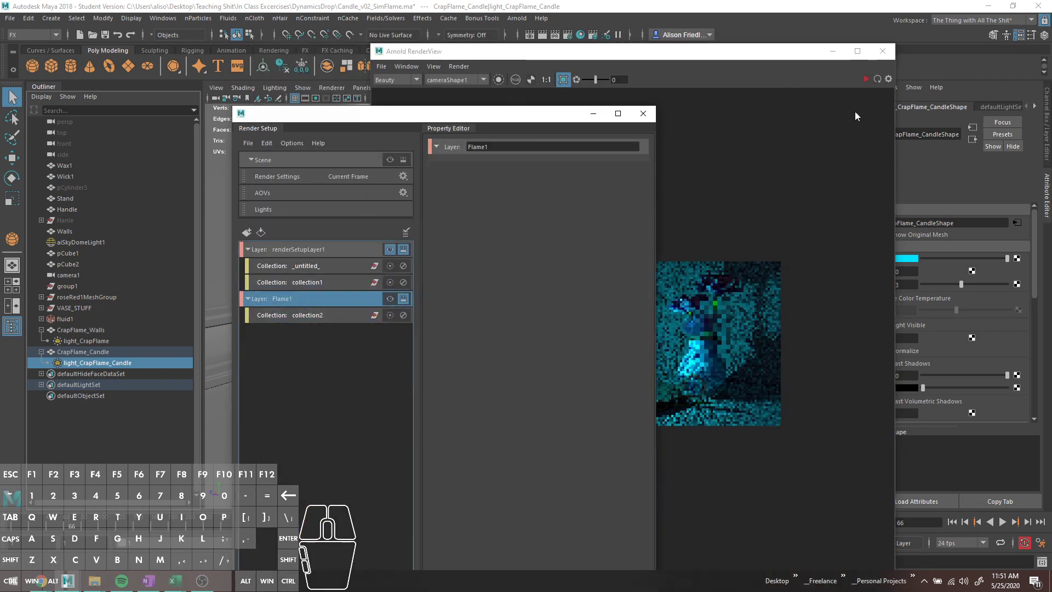
click(867, 83)
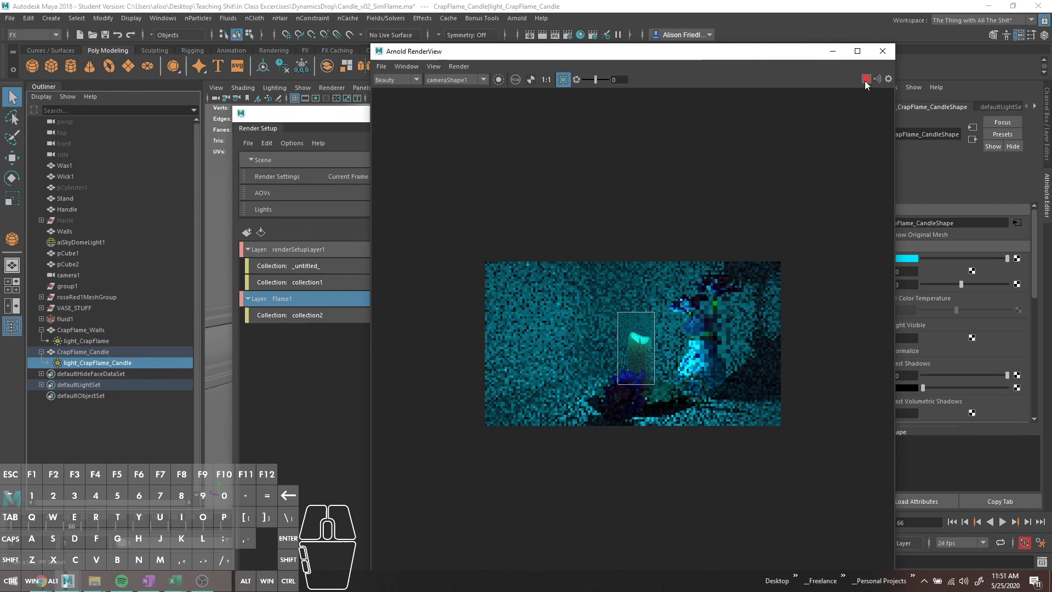
click(868, 83)
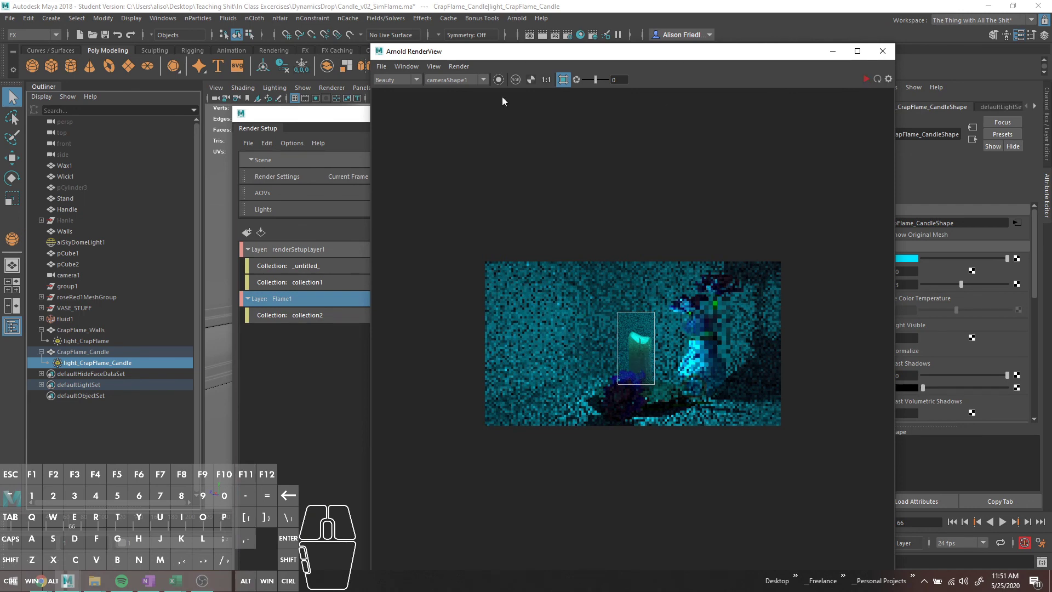
click(420, 82)
click(420, 82)
click(887, 47)
click(395, 301)
drag(407, 119, 264, 94)
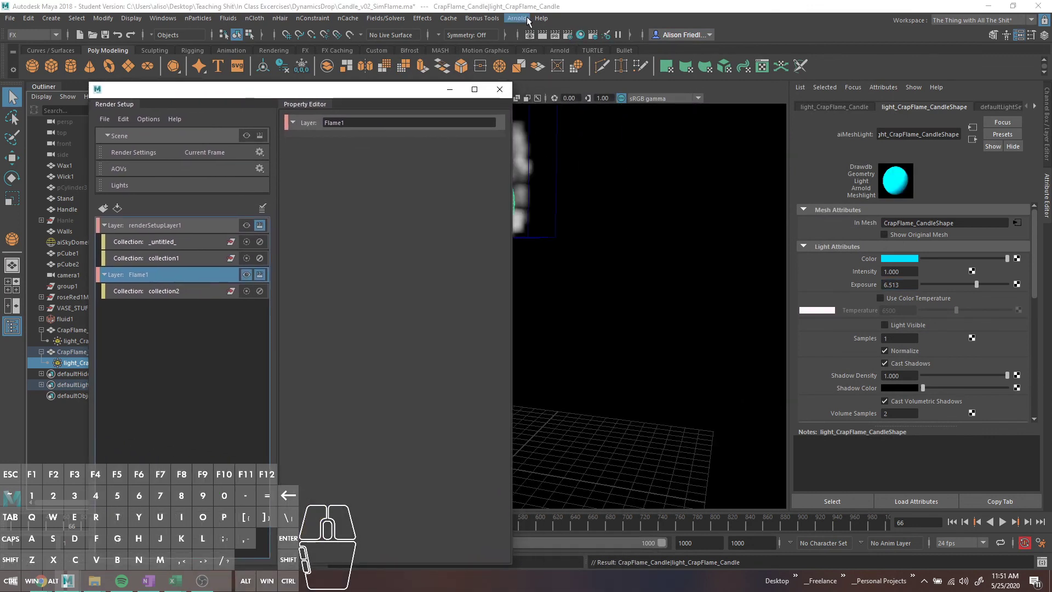
Render the Flame1 layer from the Arnold menu and show collection2's include list holding fluid1.
click(519, 23)
click(539, 53)
double_click(869, 87)
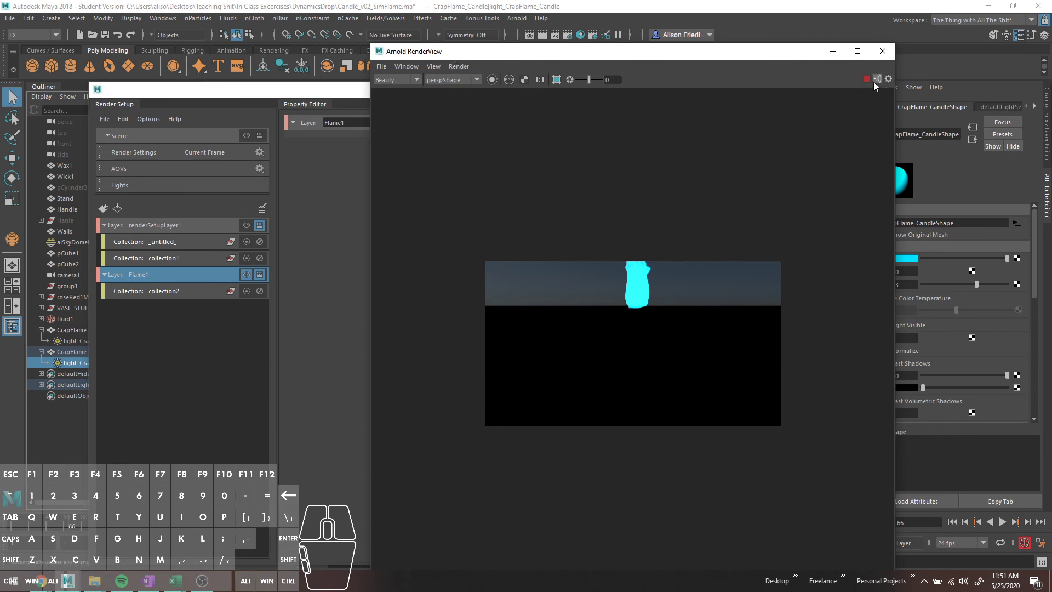
click(866, 78)
click(784, 60)
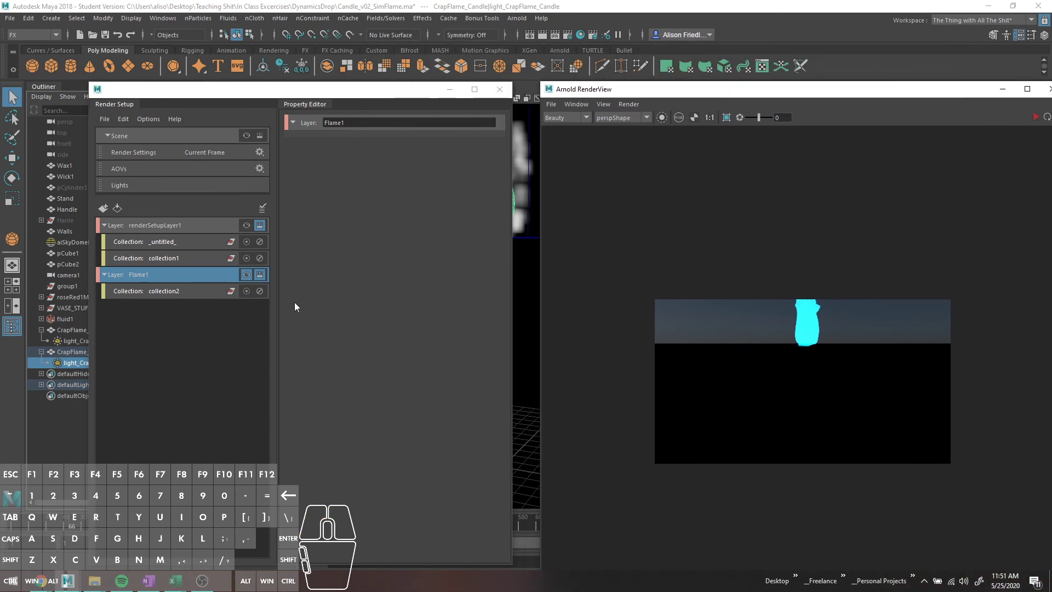
click(177, 298)
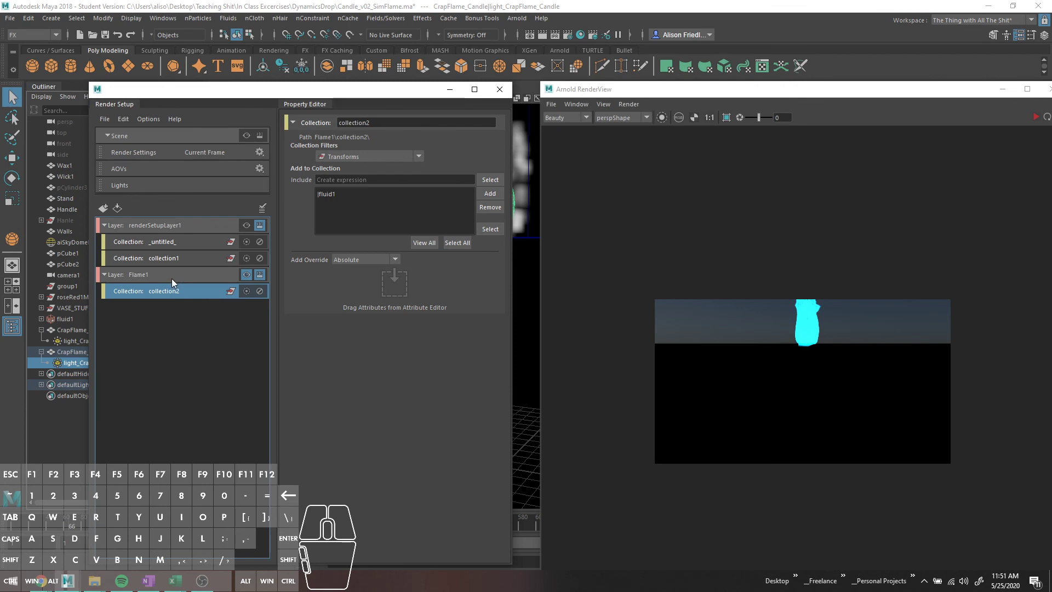
click(174, 281)
click(176, 298)
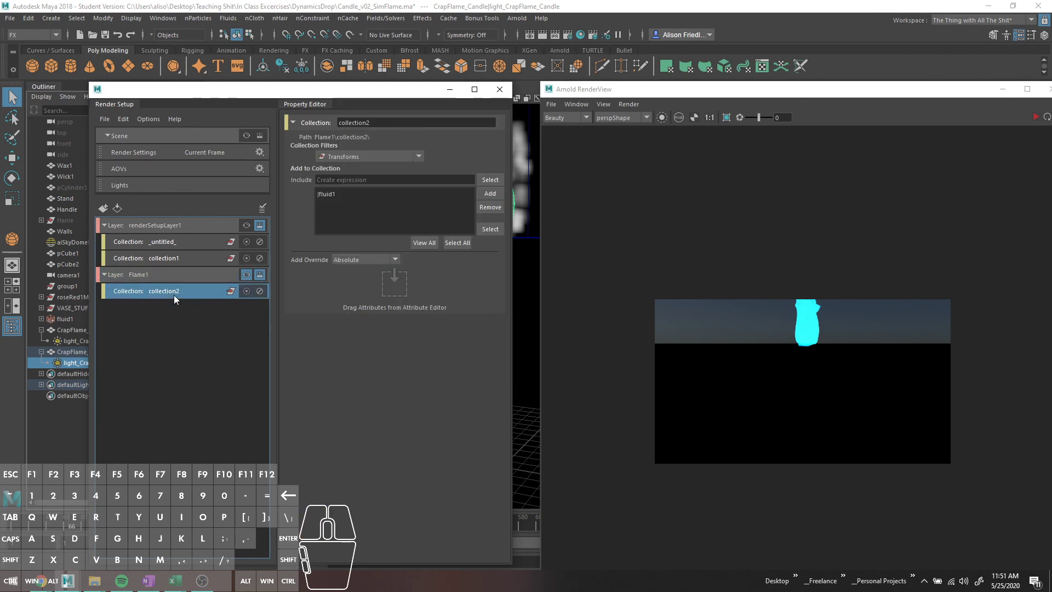
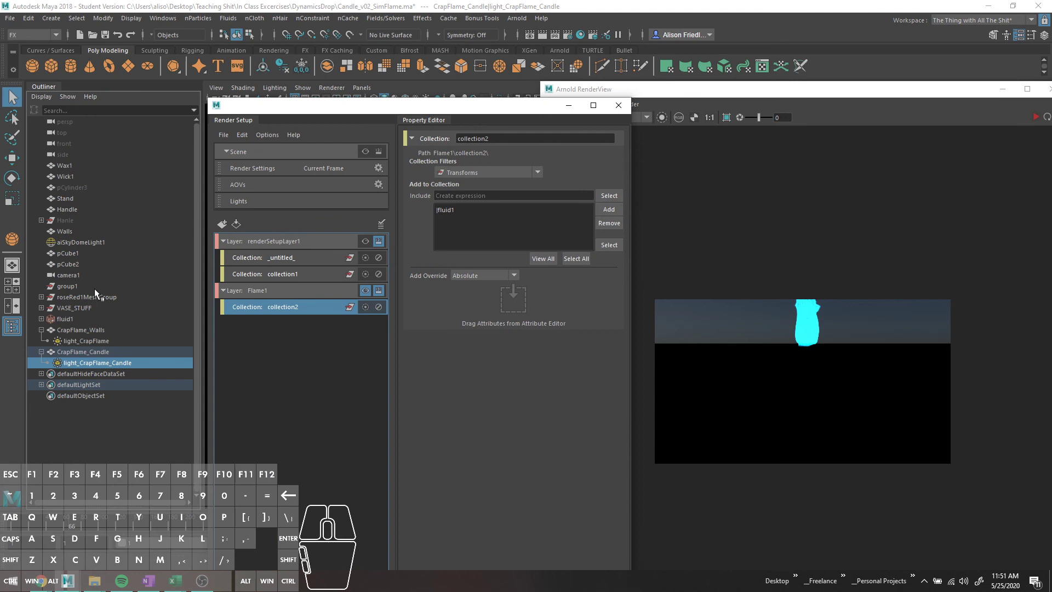
Add camera1 to collection2 and set the Arnold RenderView camera to cameraShape1.
click(83, 279)
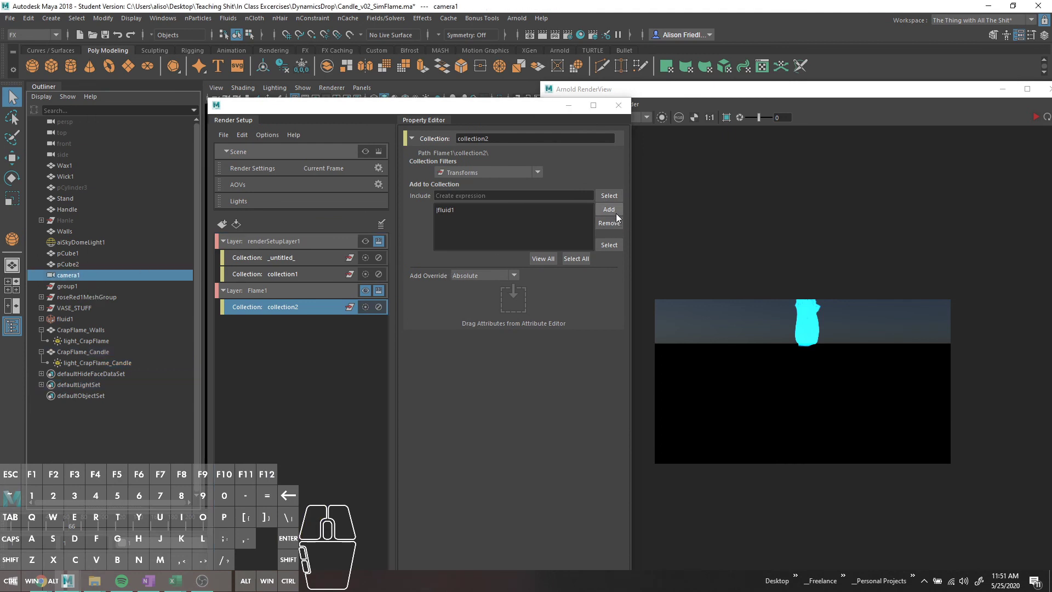
click(618, 215)
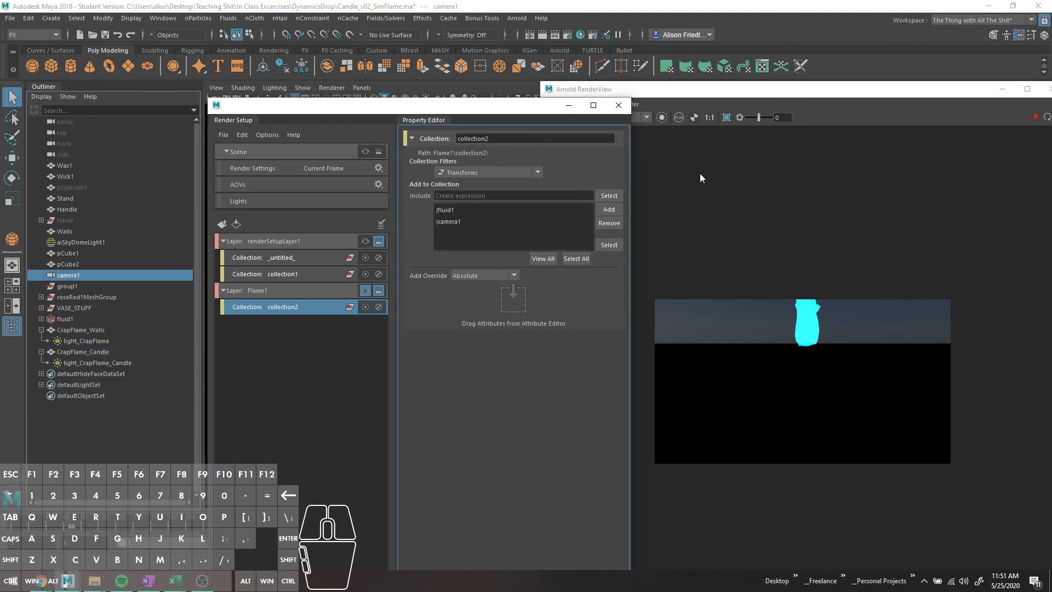
click(657, 90)
click(630, 120)
click(632, 134)
Re-render the cyan flame through camera1 and return to the render layer settings.
drag(691, 88, 574, 60)
click(916, 92)
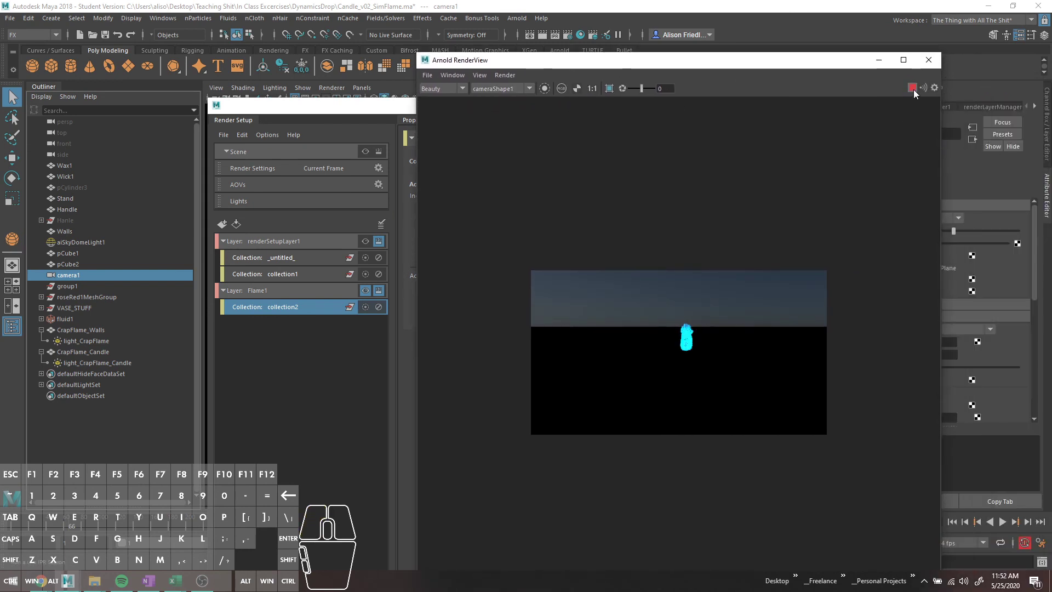
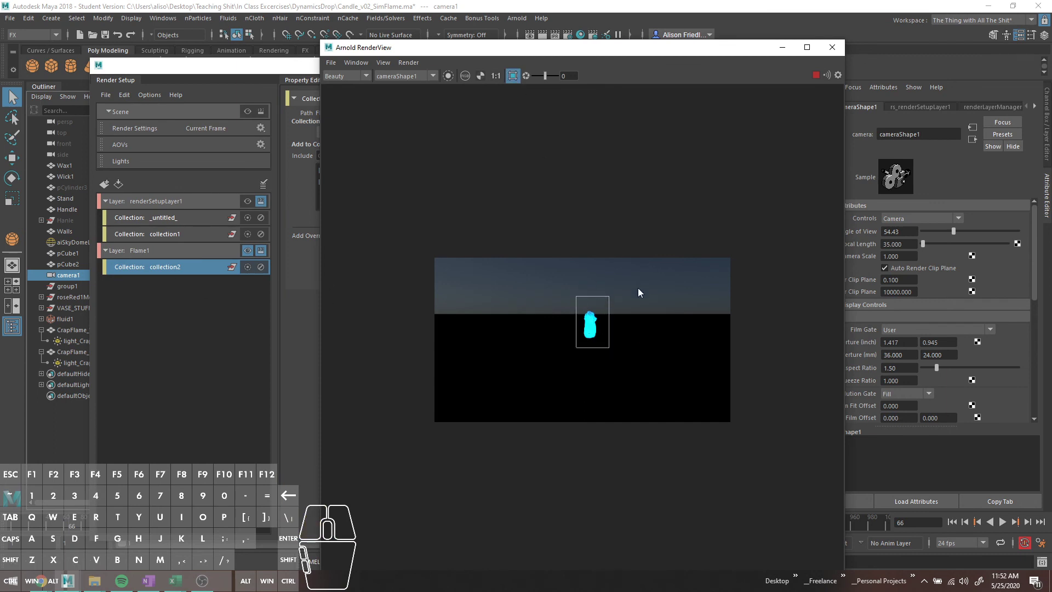
middle_click(609, 315)
middle_click(609, 317)
click(172, 267)
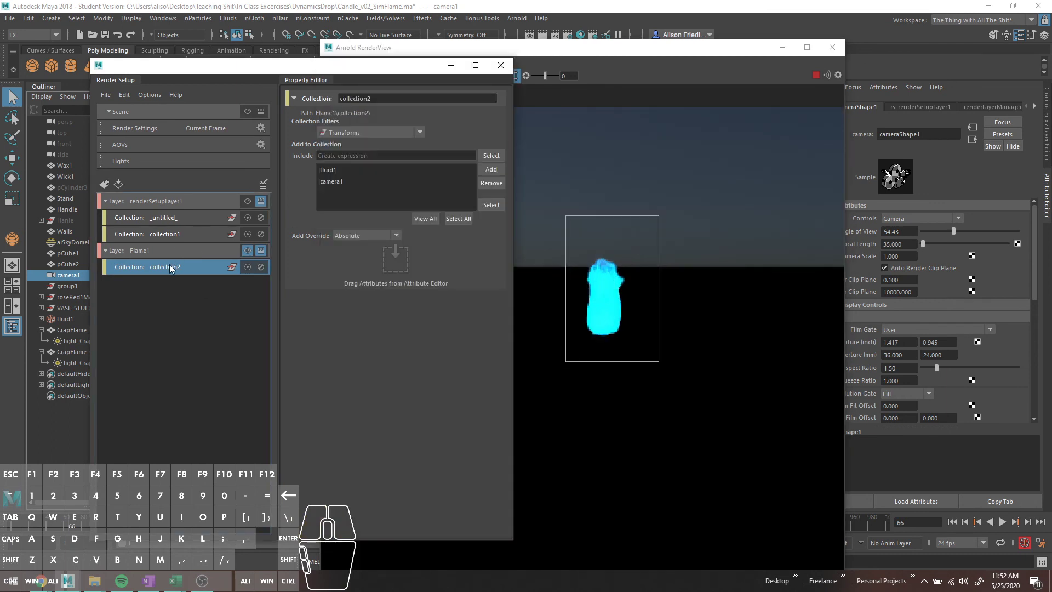
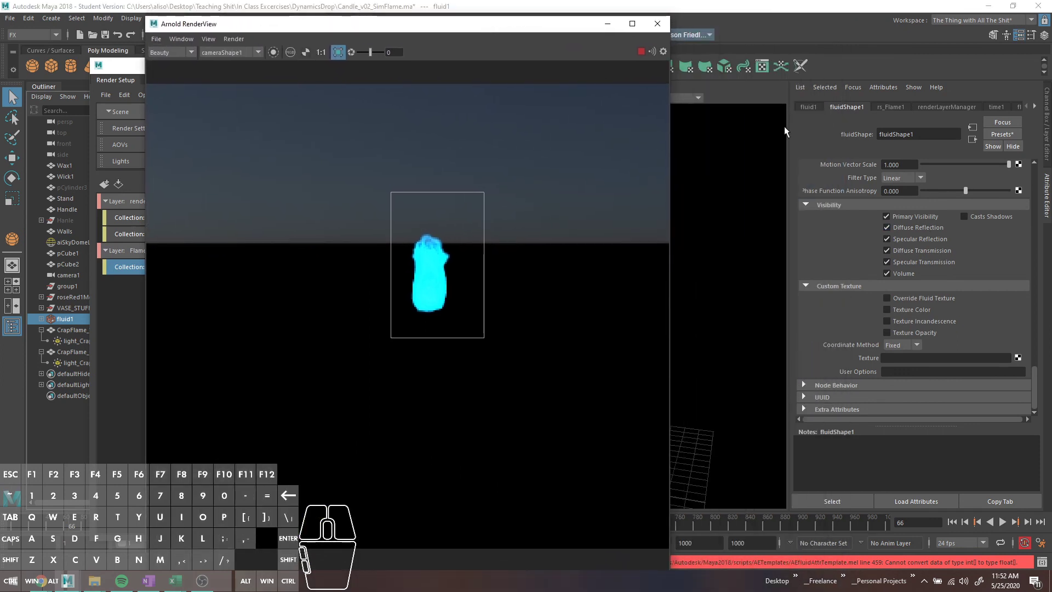
Select fluid1 and browse its Attribute Editor tabs and cache attributes.
click(902, 109)
click(941, 116)
click(950, 109)
click(998, 111)
double_click(1039, 107)
click(1008, 110)
click(936, 108)
scroll(down, 3)
drag(976, 312, 975, 310)
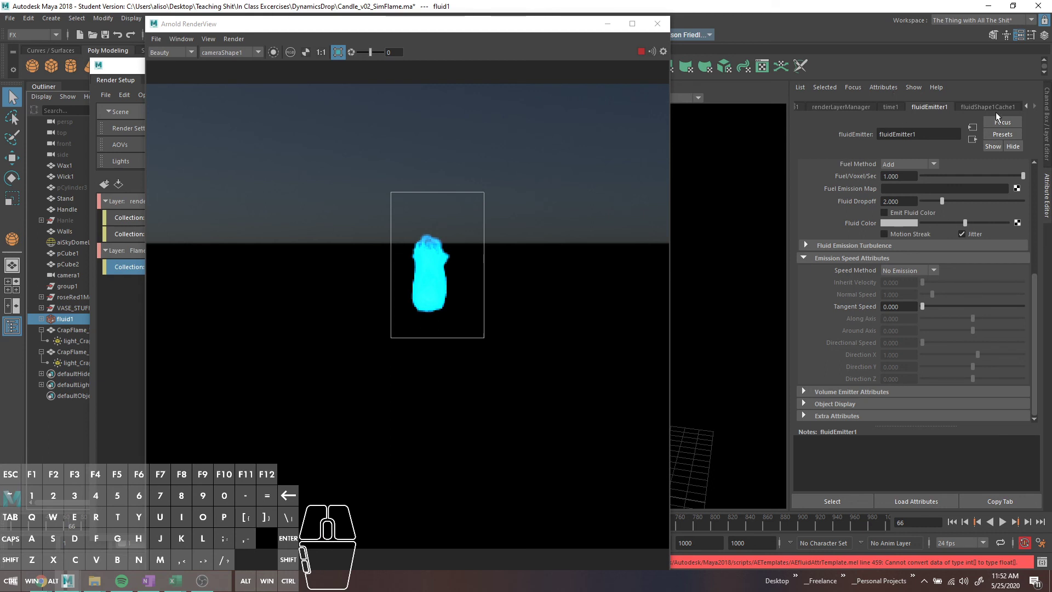
Review fluidEmitter1 and renderLayerManager attributes, then return to the fluidShape1 tab.
click(981, 107)
click(1035, 107)
double_click(1035, 108)
click(858, 110)
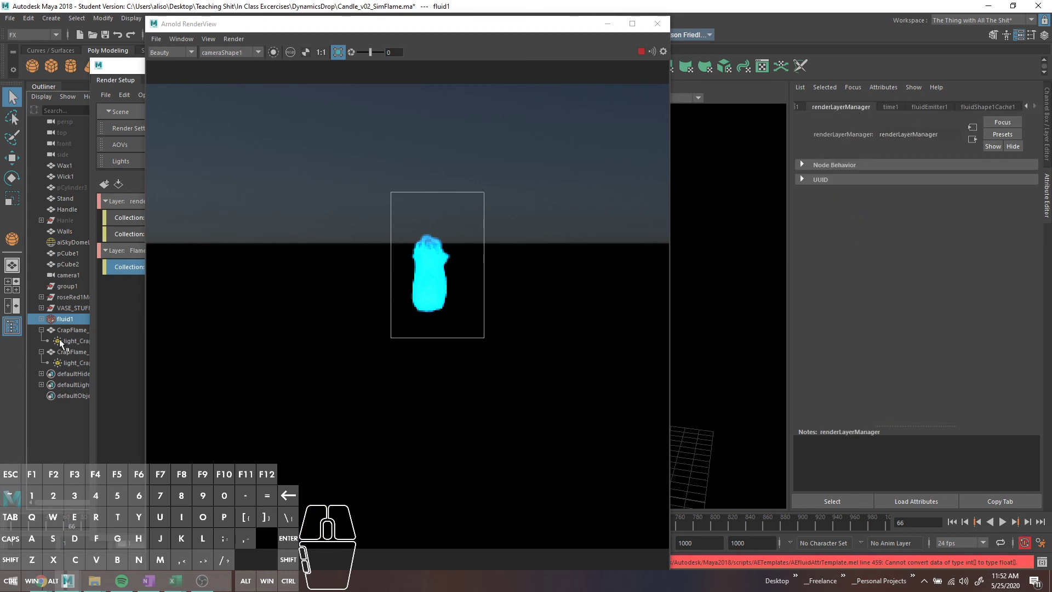
click(69, 321)
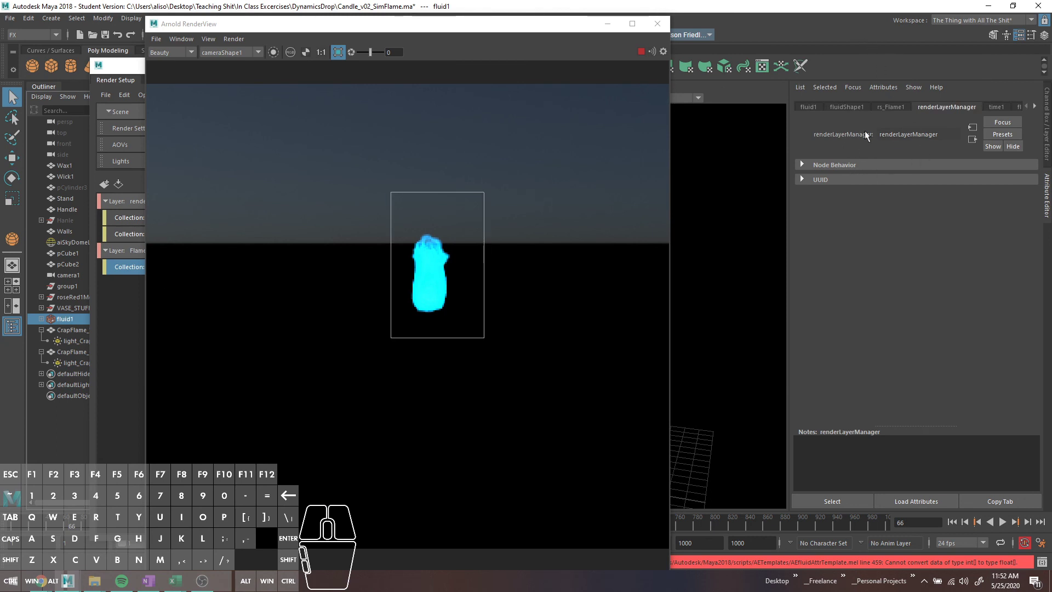
click(880, 110)
click(854, 109)
middle_click(916, 287)
Drag fluidShape1's Incandescence Input Bias slider down to about -0.210 for a darker-cored flame.
scroll(down, 3)
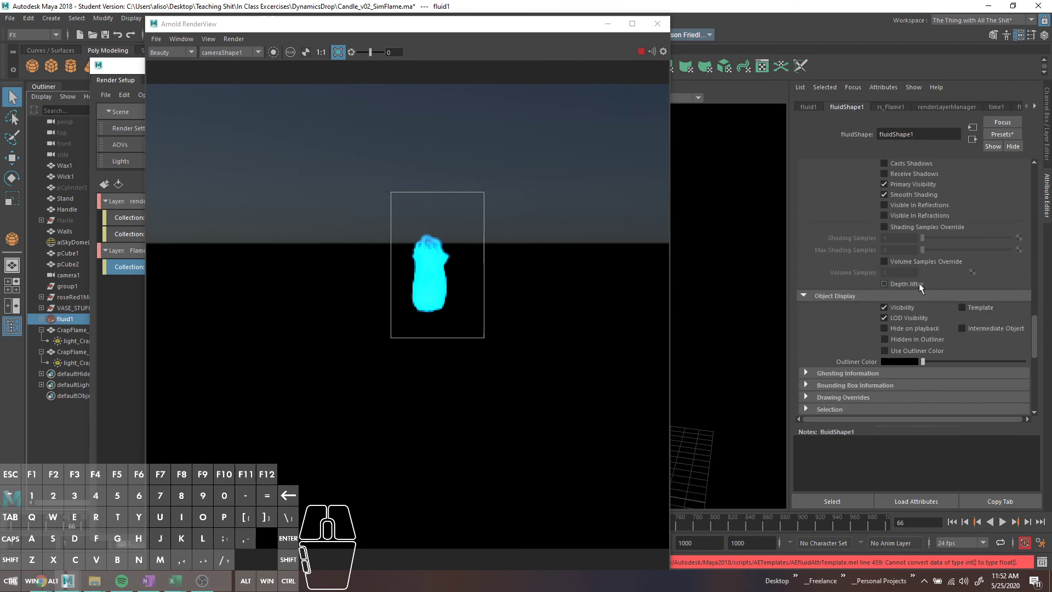
scroll(down, 3)
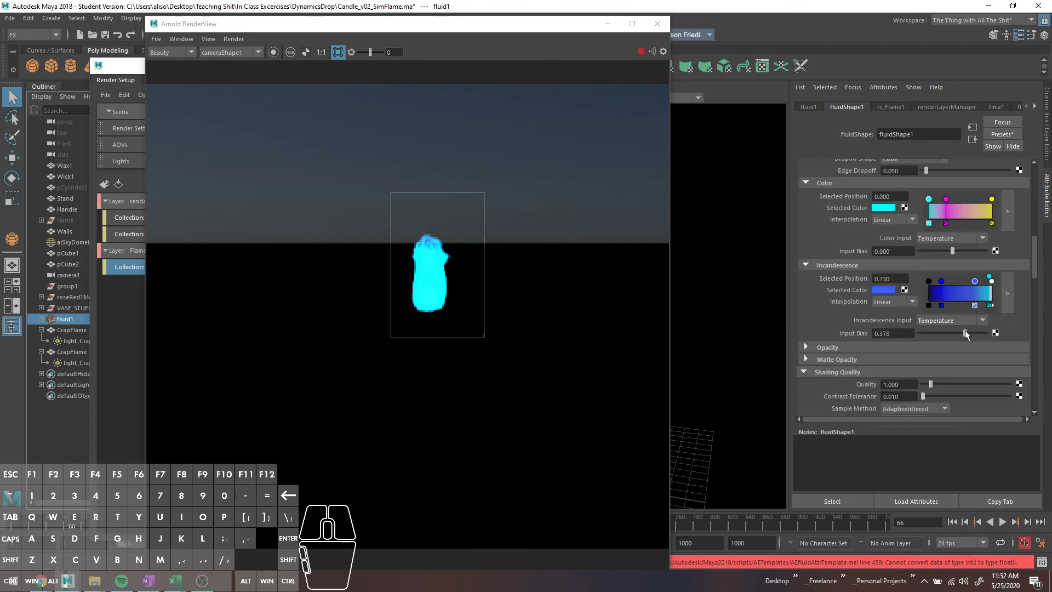
drag(966, 336, 947, 340)
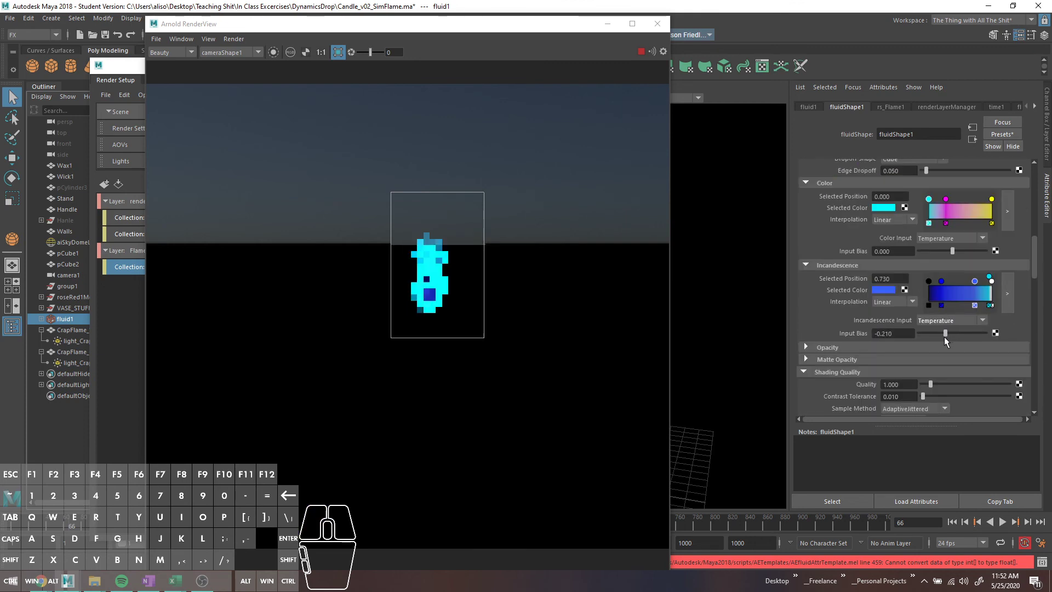
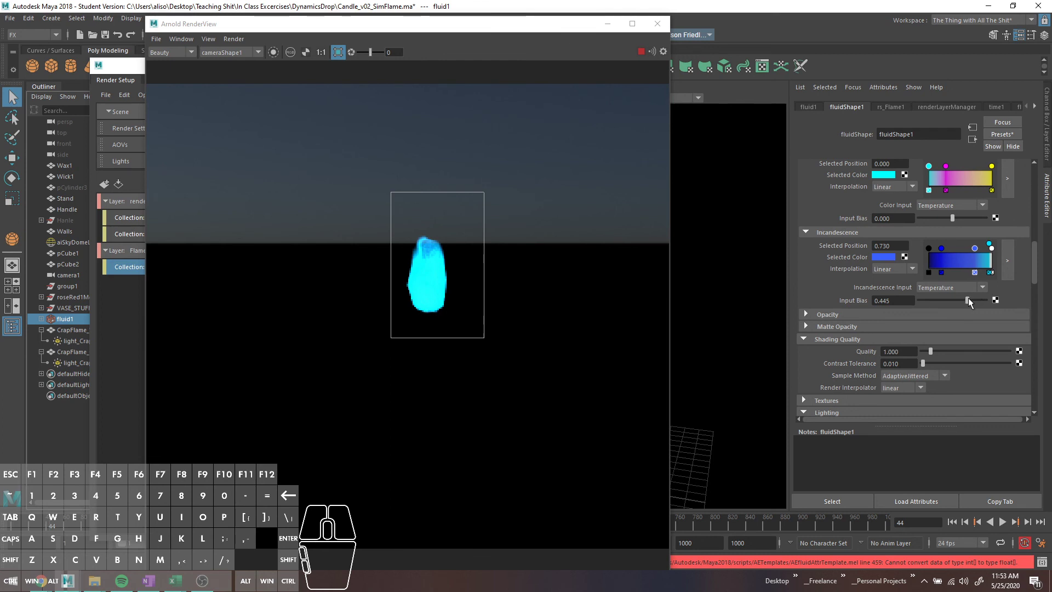
Expand Opacity and inspect a point on its curve in the large ramp editor.
click(949, 317)
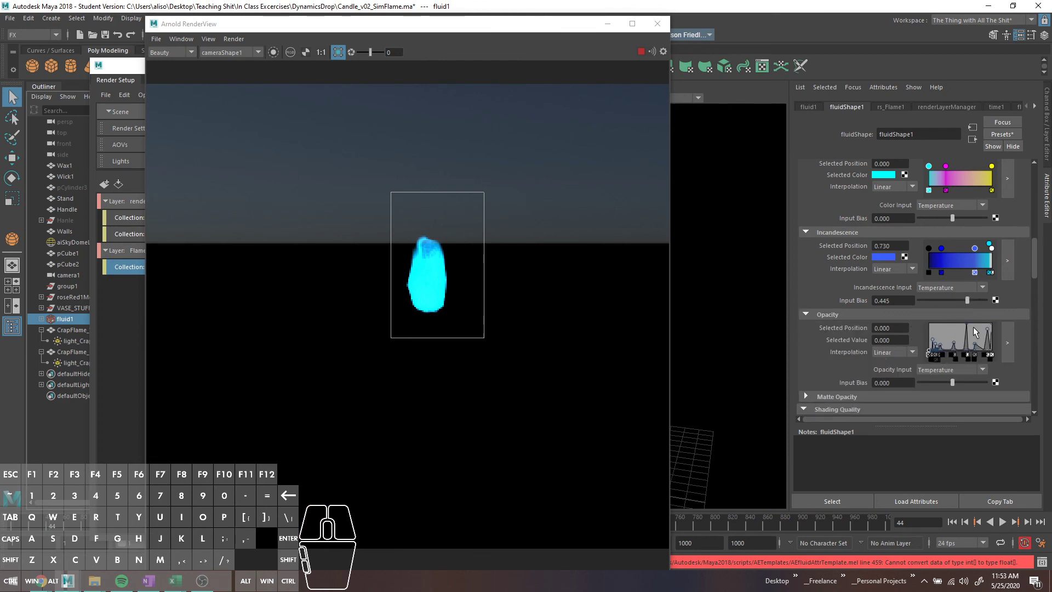
click(1012, 351)
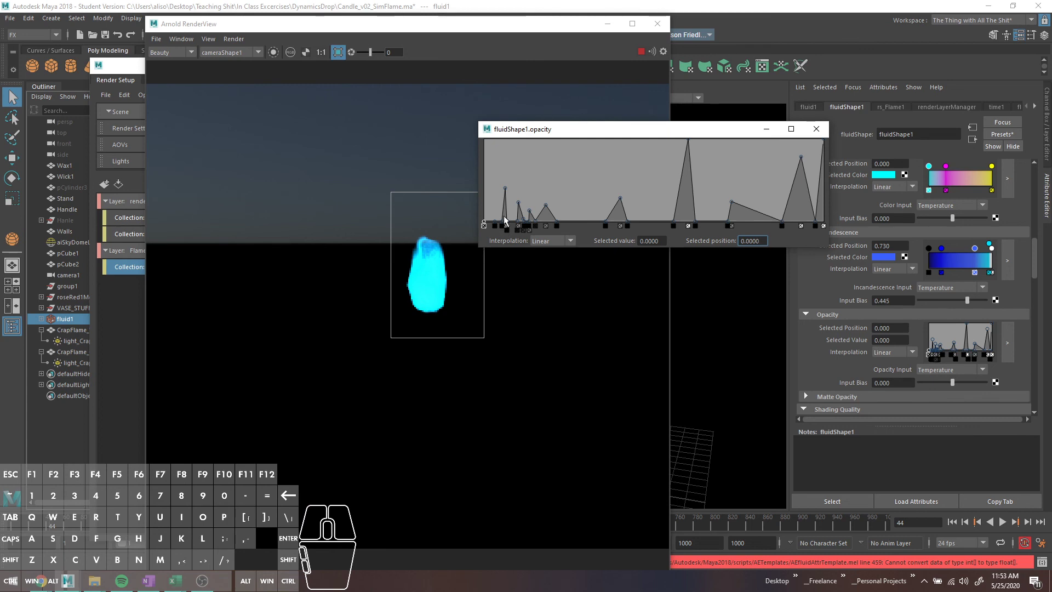
drag(802, 159, 796, 184)
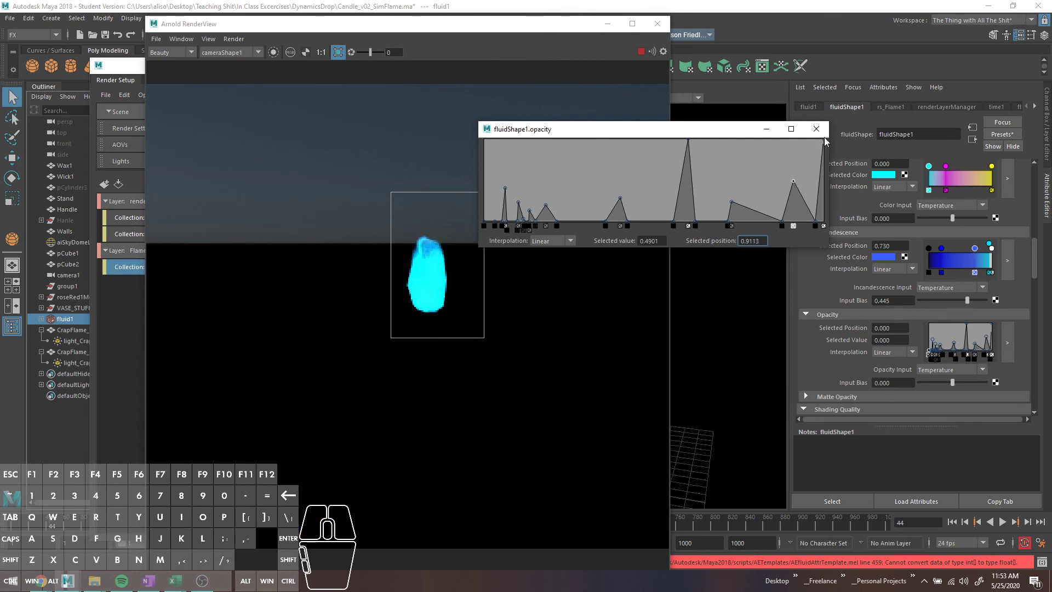
click(822, 135)
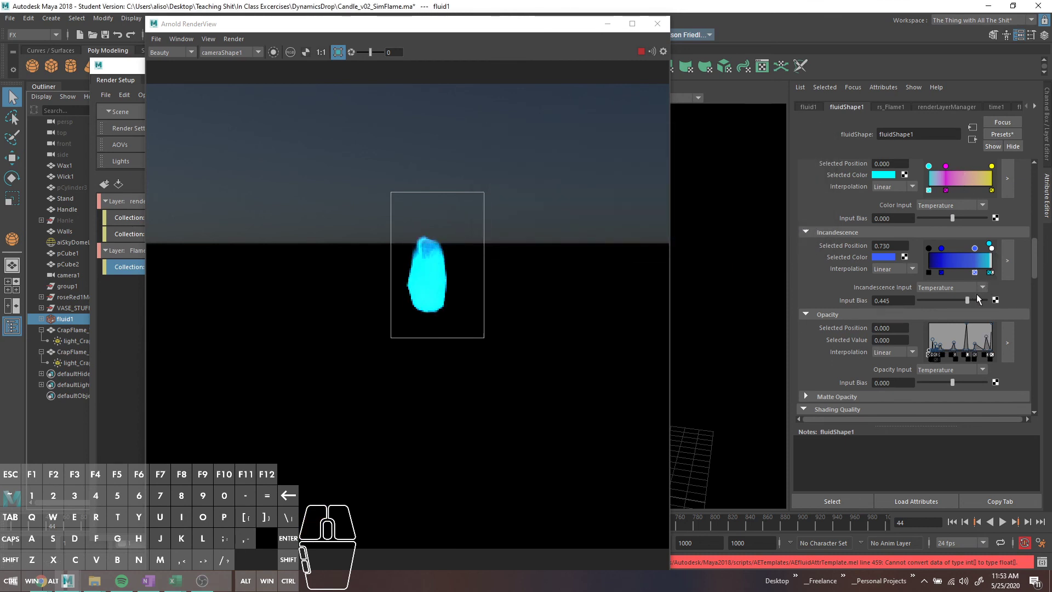
Raise the Incandescence Input Bias to 0.832 and play the simulation to preview the flame.
drag(967, 303, 981, 301)
click(1007, 526)
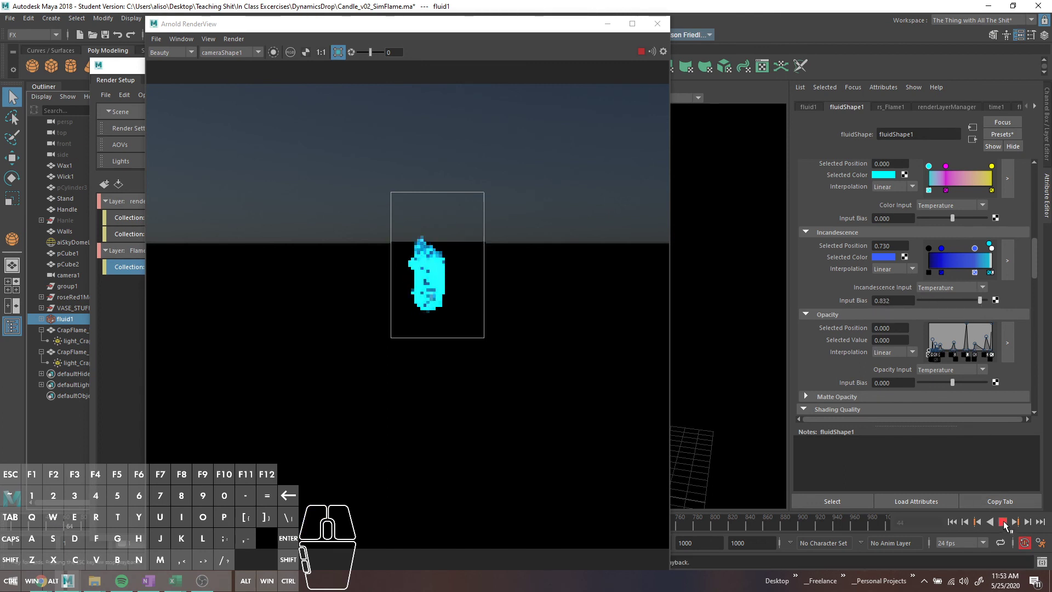
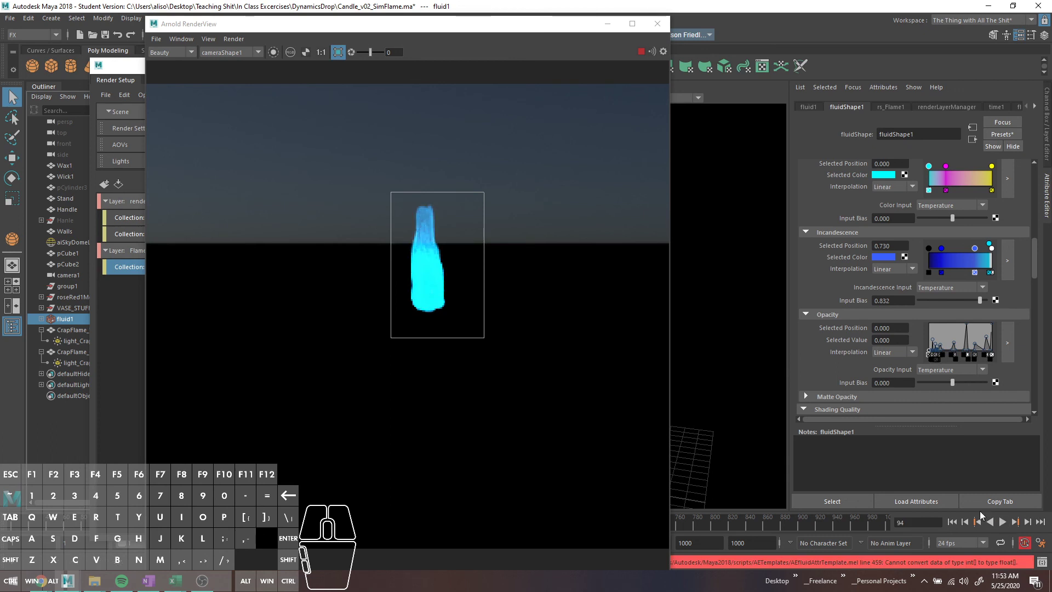
Hide aiSkyDomeLight1 with Ctrl+H so the flame renders alone on black.
click(956, 522)
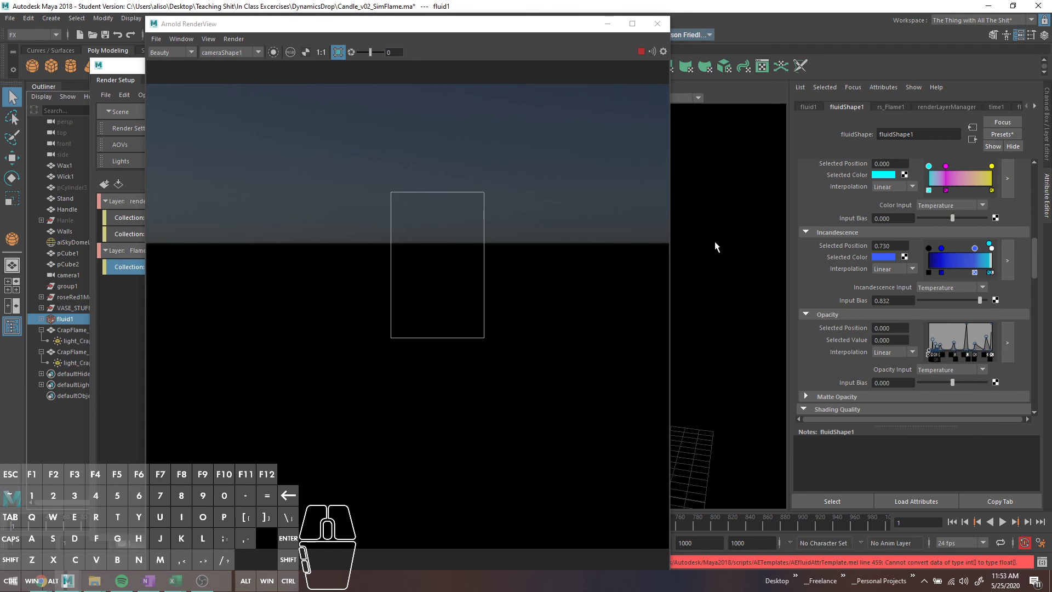
click(718, 244)
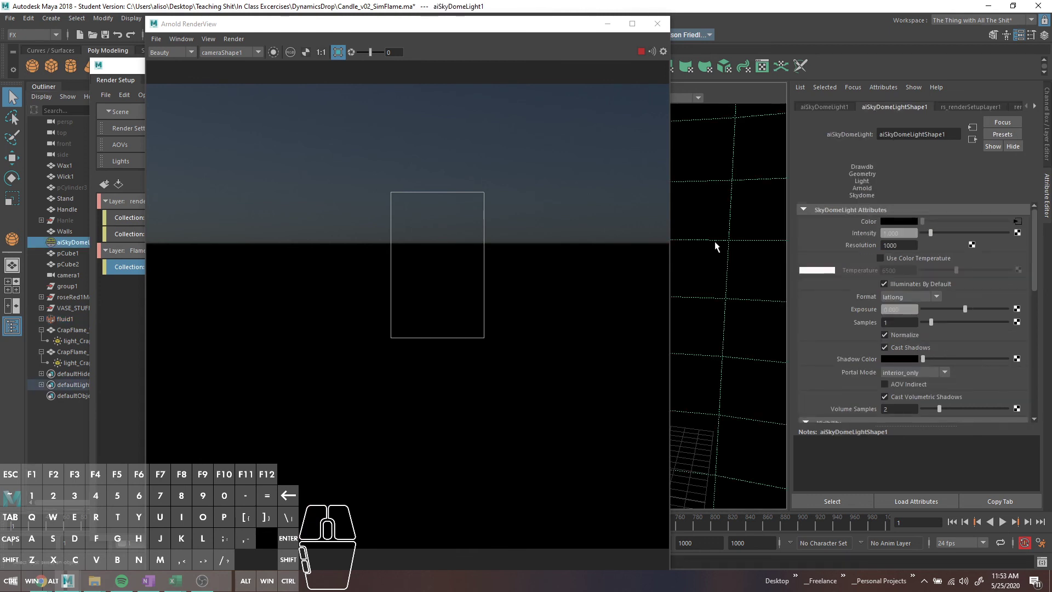
key(ctrl+h)
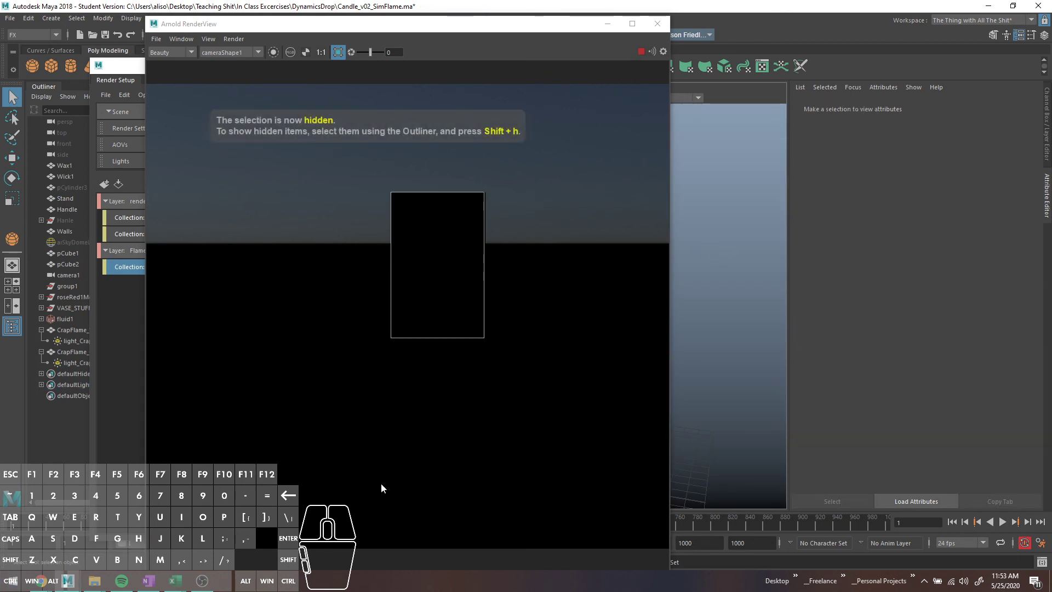
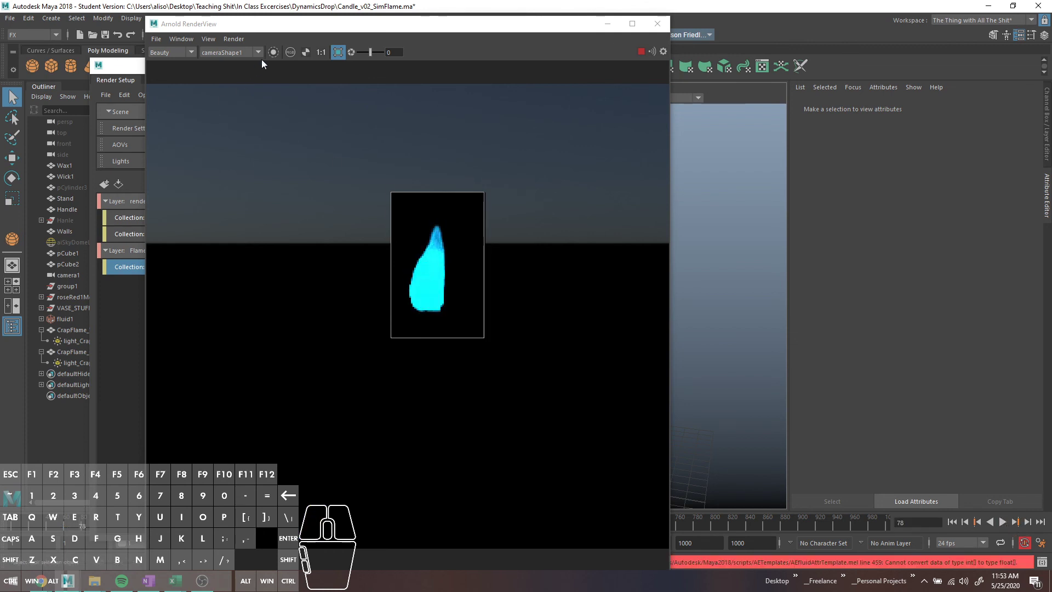
Toggle the render's alpha channel display and step playback while the flame renders.
click(303, 54)
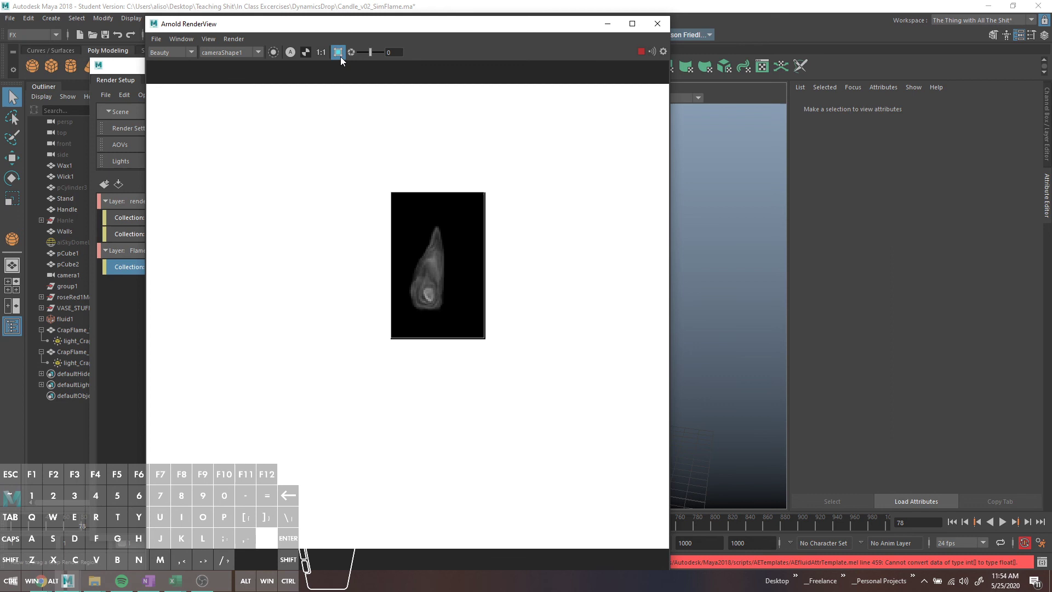
click(1002, 524)
click(1002, 523)
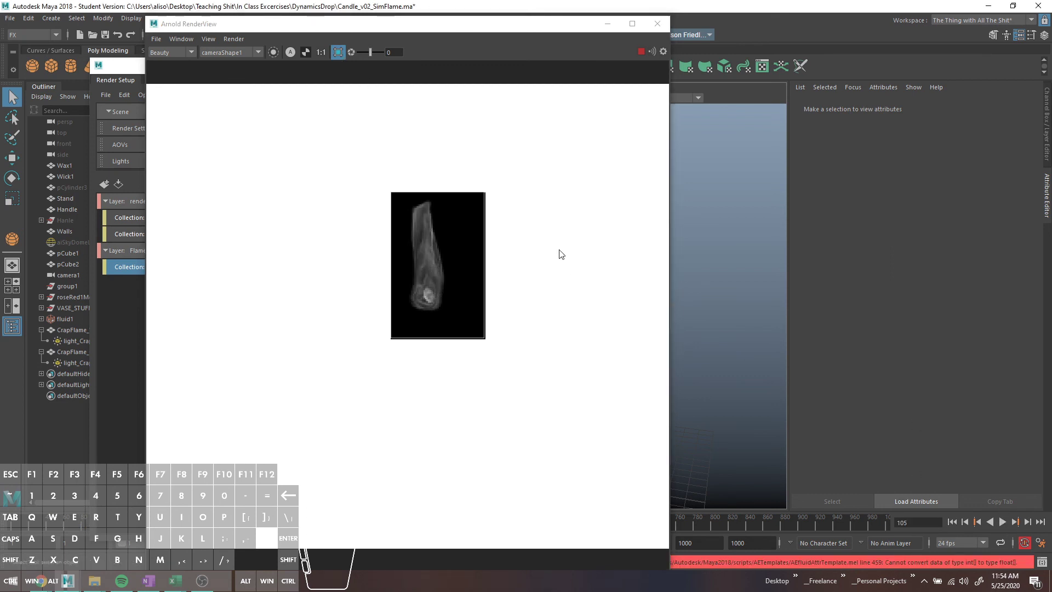
click(341, 60)
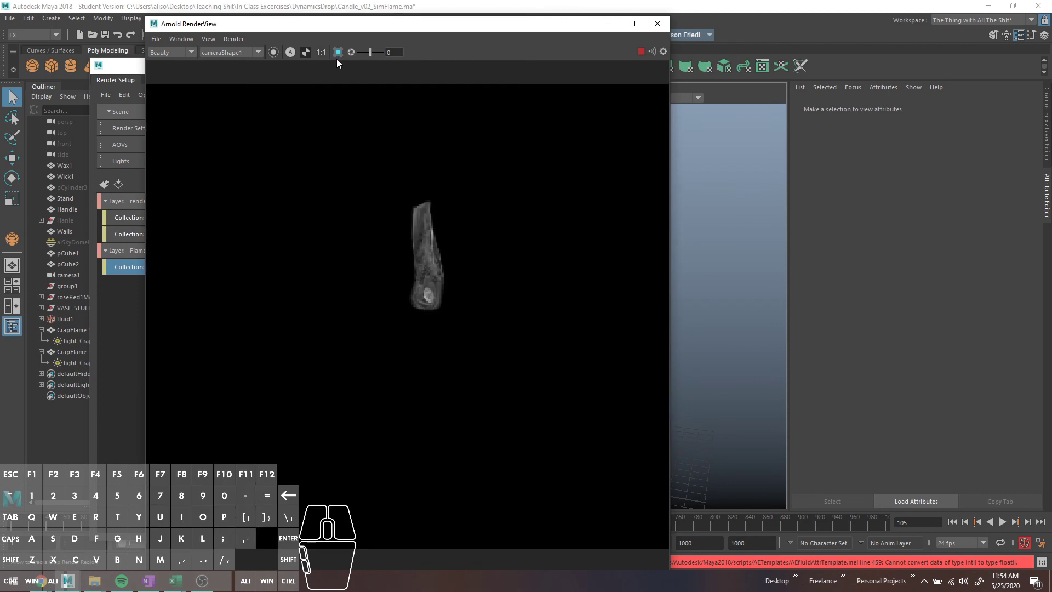
click(298, 57)
click(298, 57)
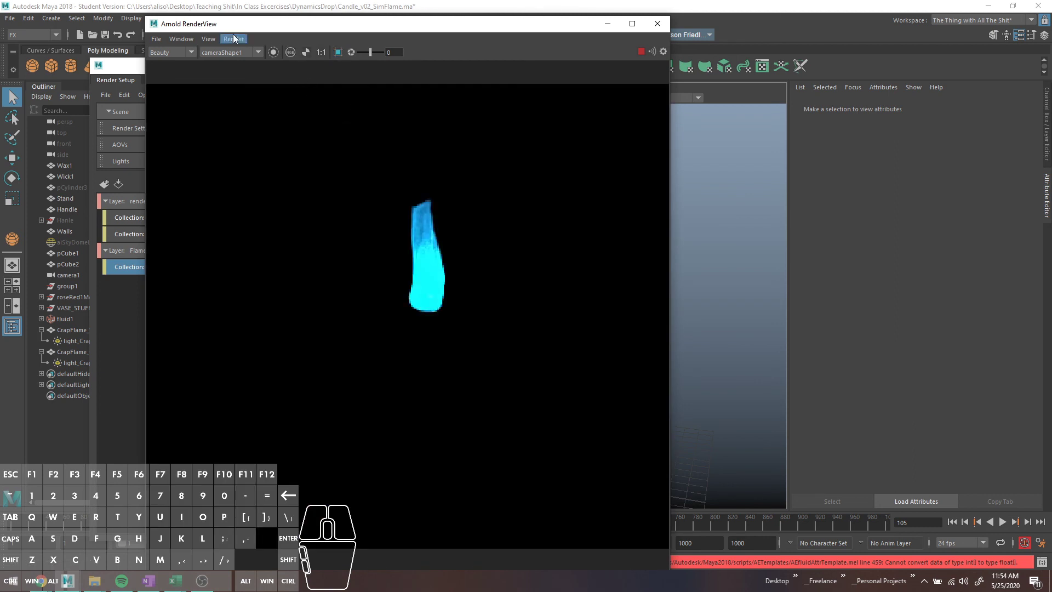
Move RenderView aside and fit the view to show the full cyan flame frame on black.
drag(236, 30, 379, 20)
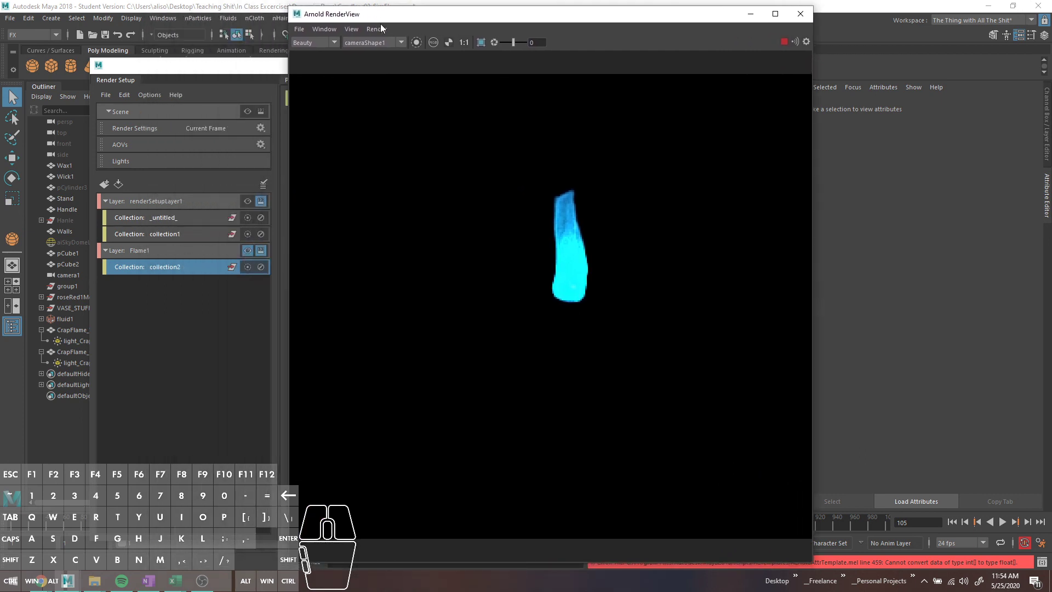
click(384, 34)
click(426, 85)
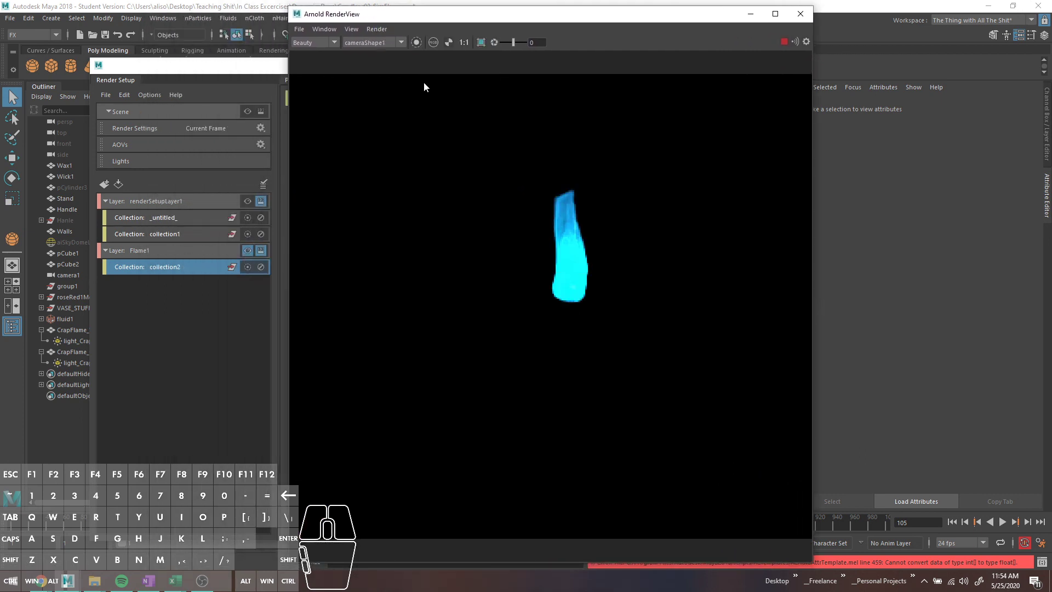
scroll(down, 3)
scroll(up, 3)
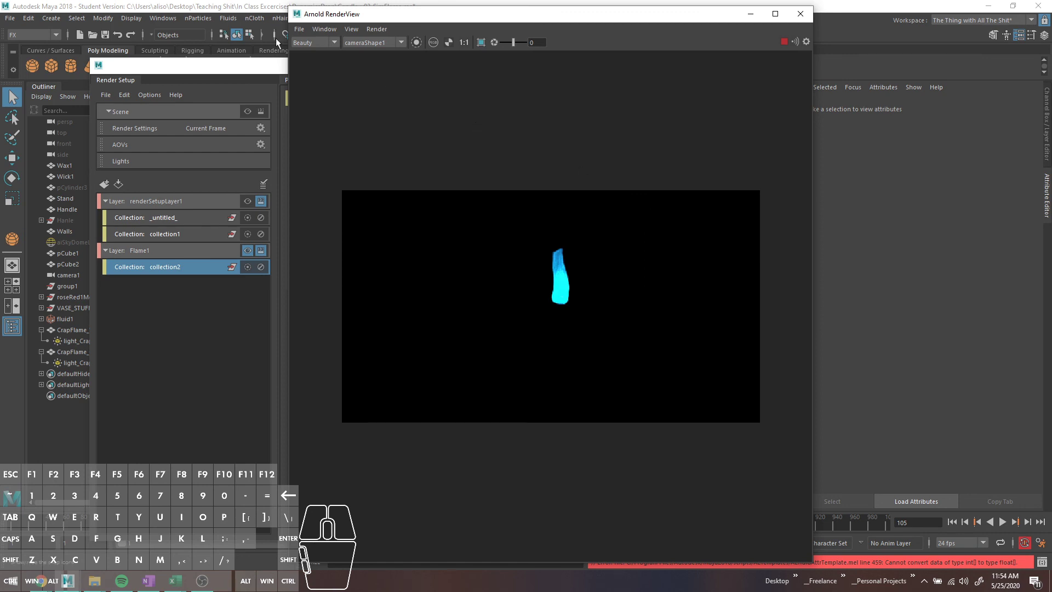
Save the flame render as BlueFlame_Flame in the images folder.
click(786, 42)
click(305, 35)
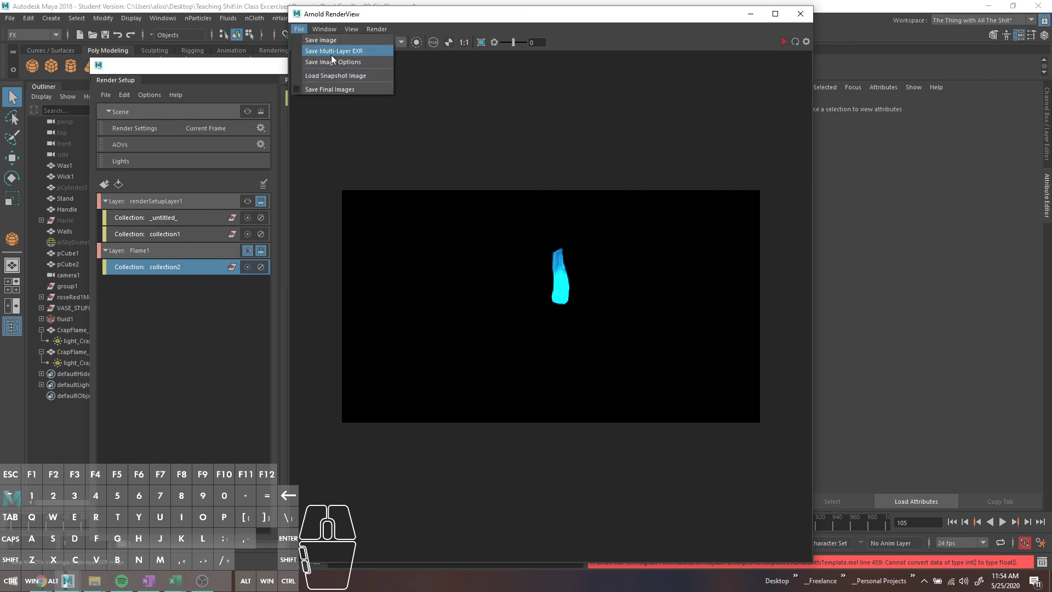
click(331, 45)
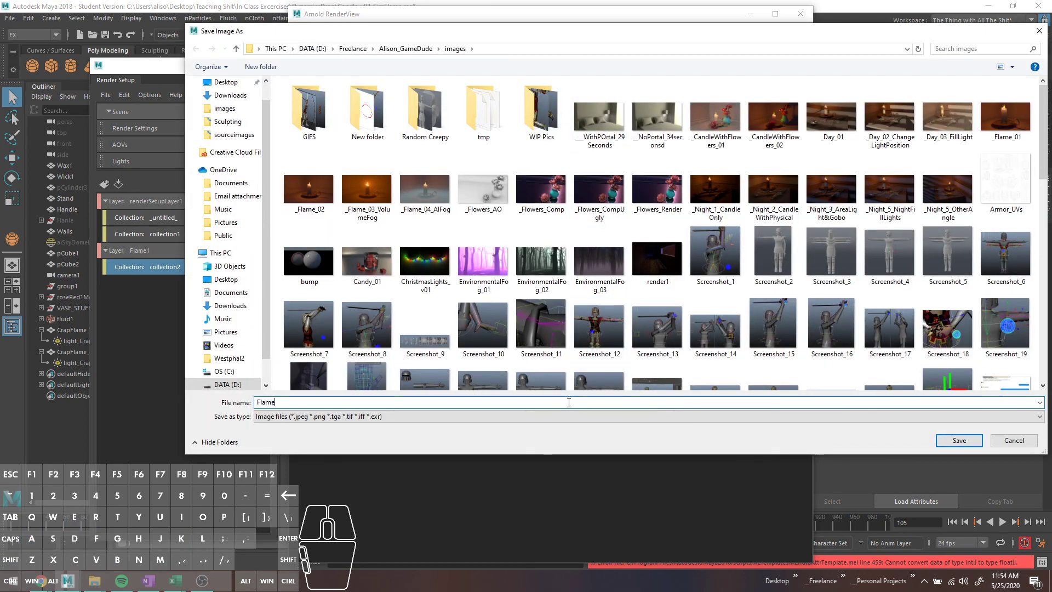
key(ctrl+a)
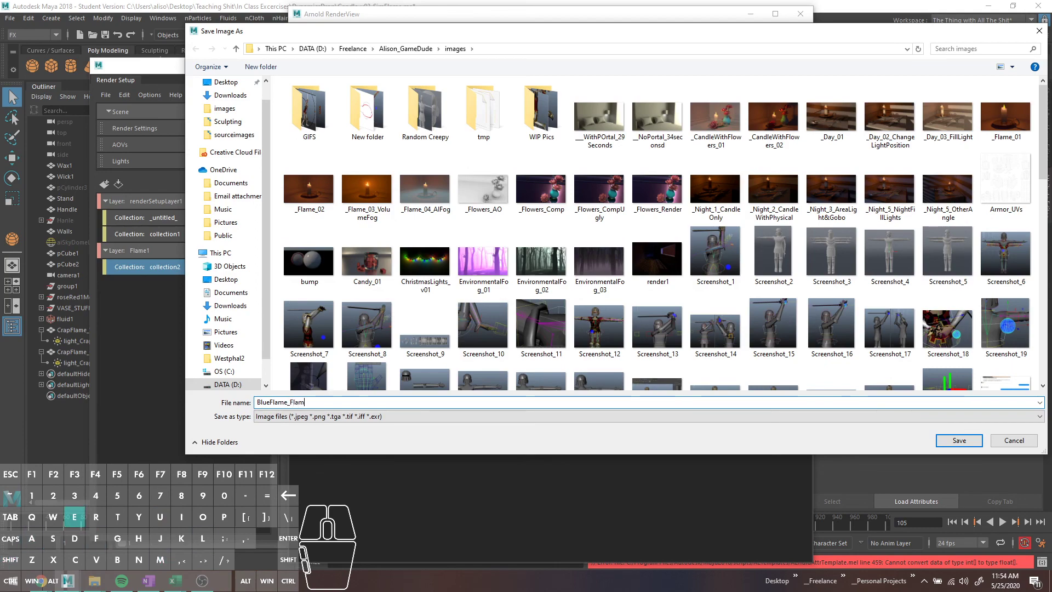
key(Return)
Enable the background renderSetupLayer1 and start rendering it.
click(250, 207)
click(784, 42)
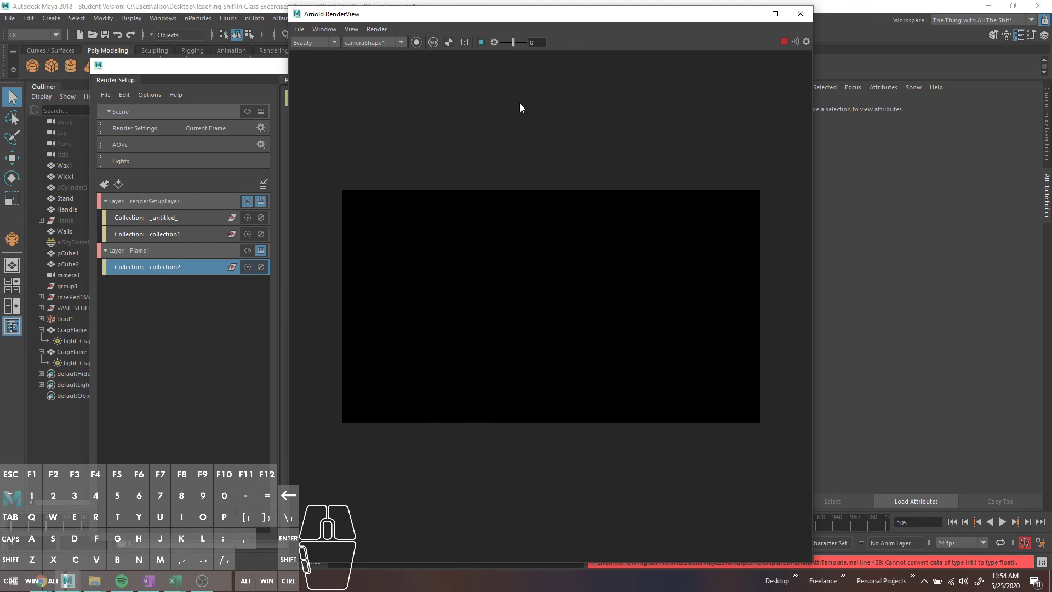
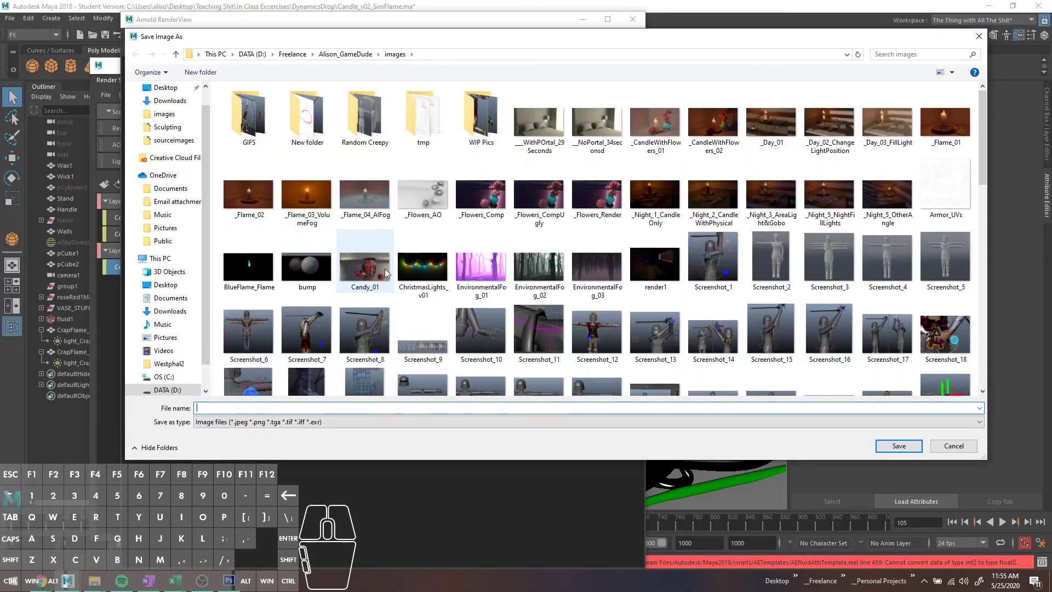
Save the candle render as BlueFlame_Background, re-render the flame alone, and cancel the extra save.
key(e)
key(f)
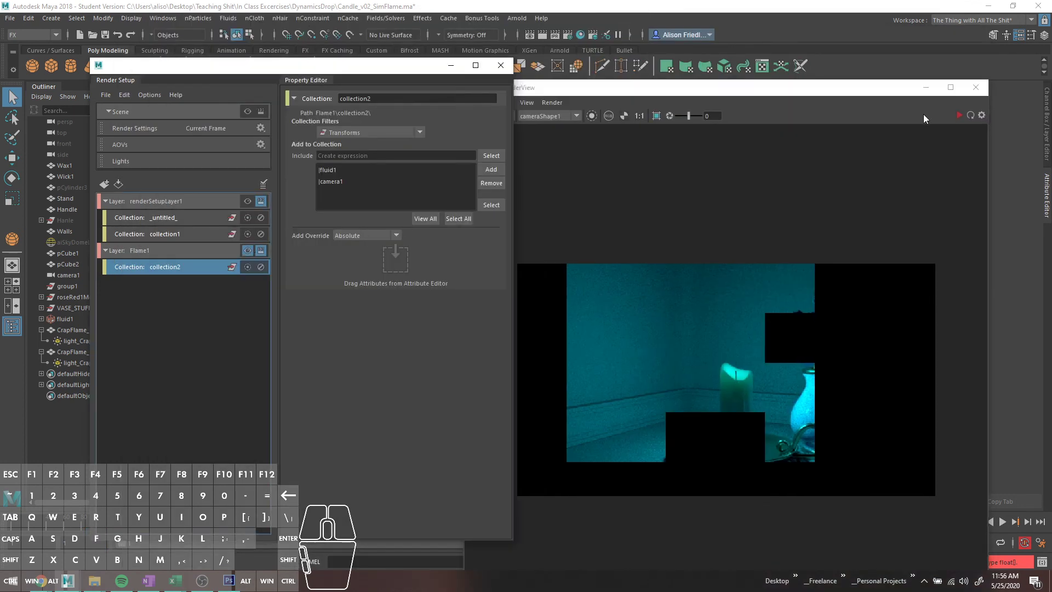
click(959, 120)
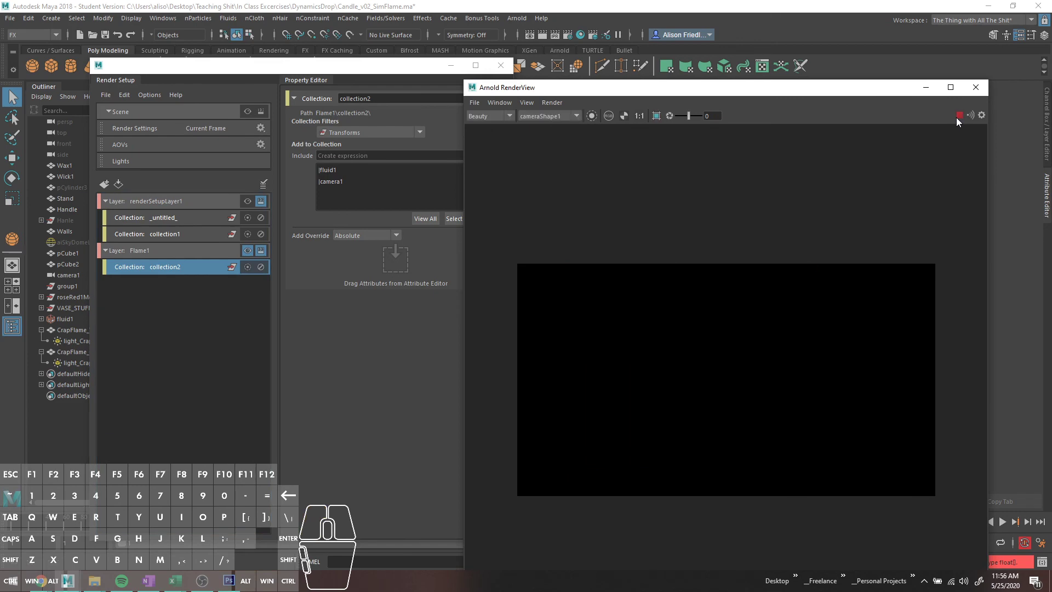
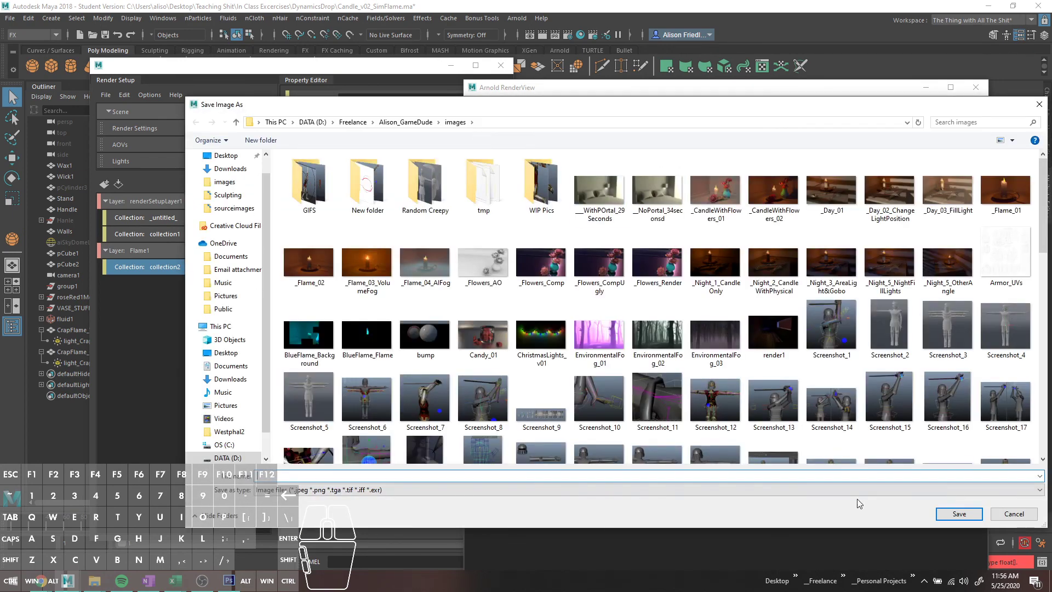
click(860, 495)
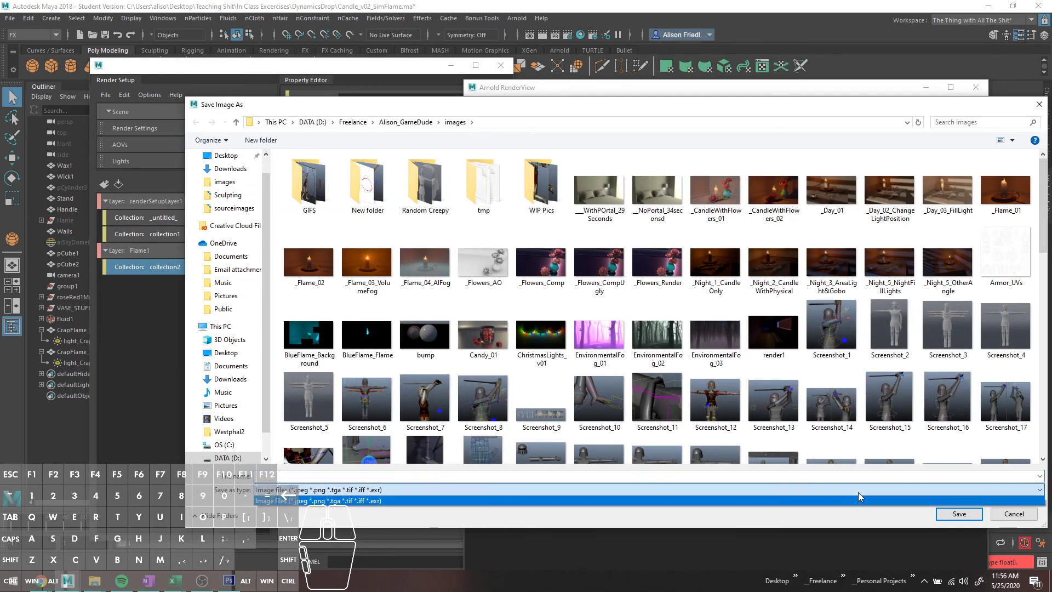
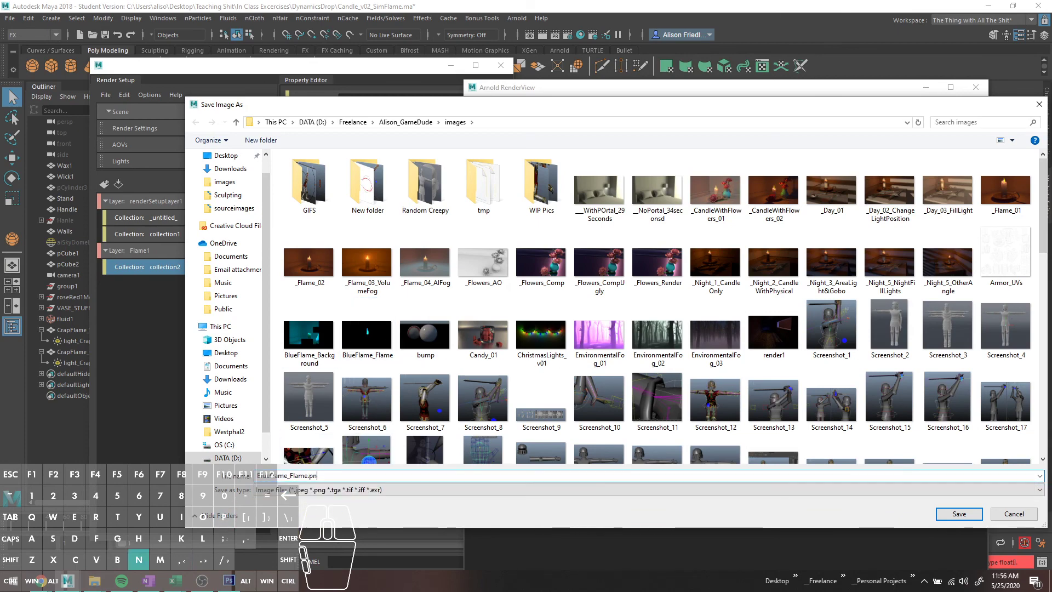
key(Return)
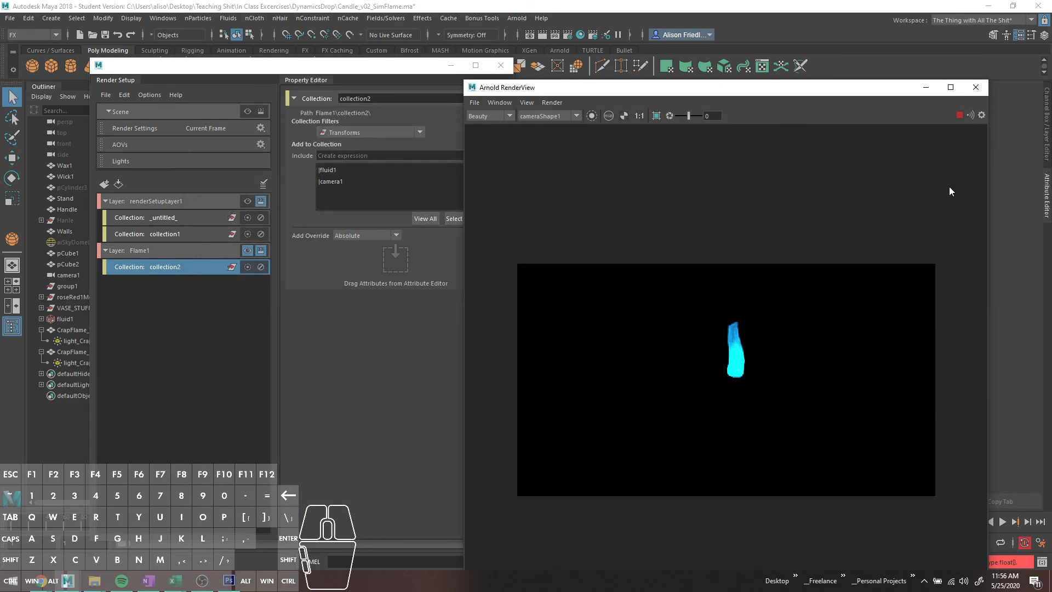
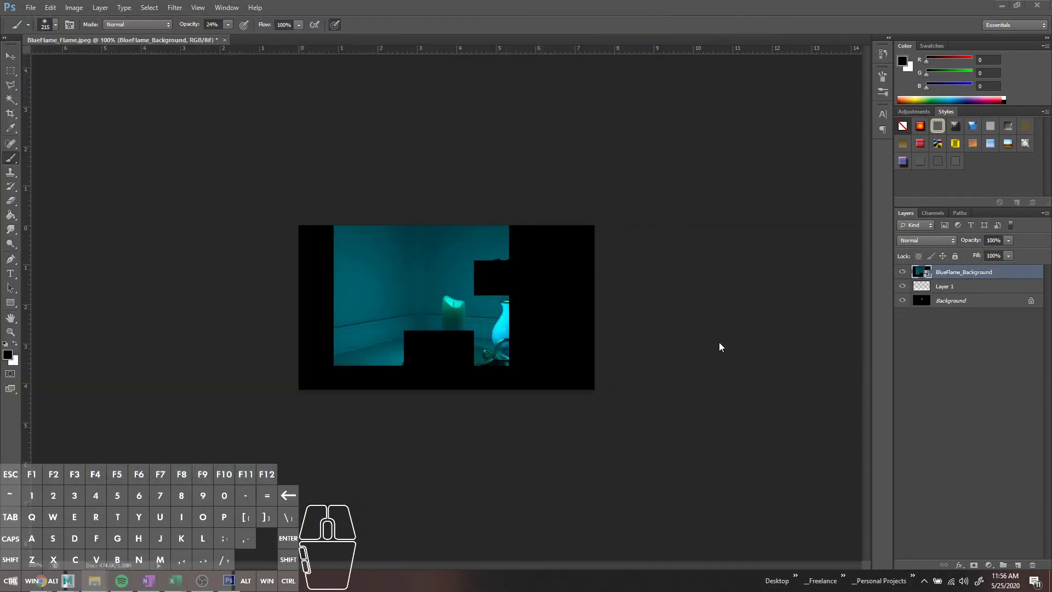
Place BlueFlame_Flame as a layer above BlueFlame_Background, zoom in, and duplicate the flame layer.
key(Return)
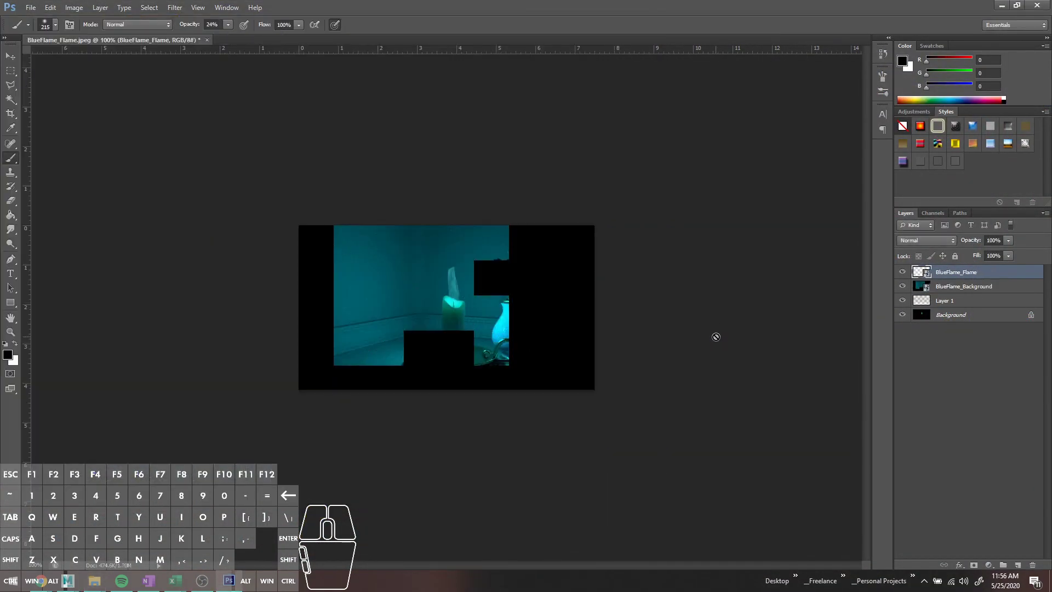
key(ctrl+=)
key(ctrl+=)
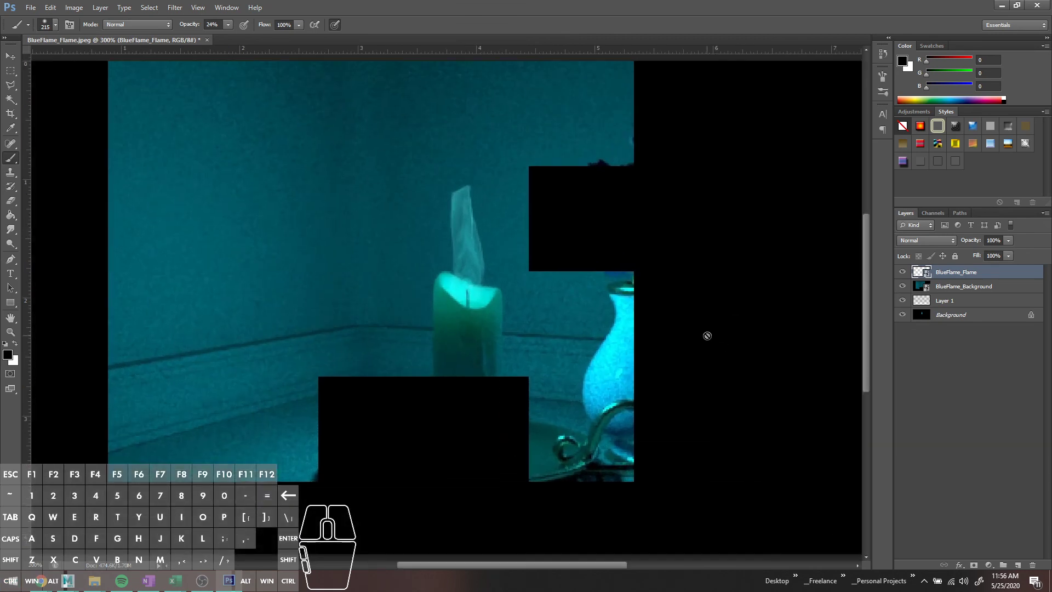